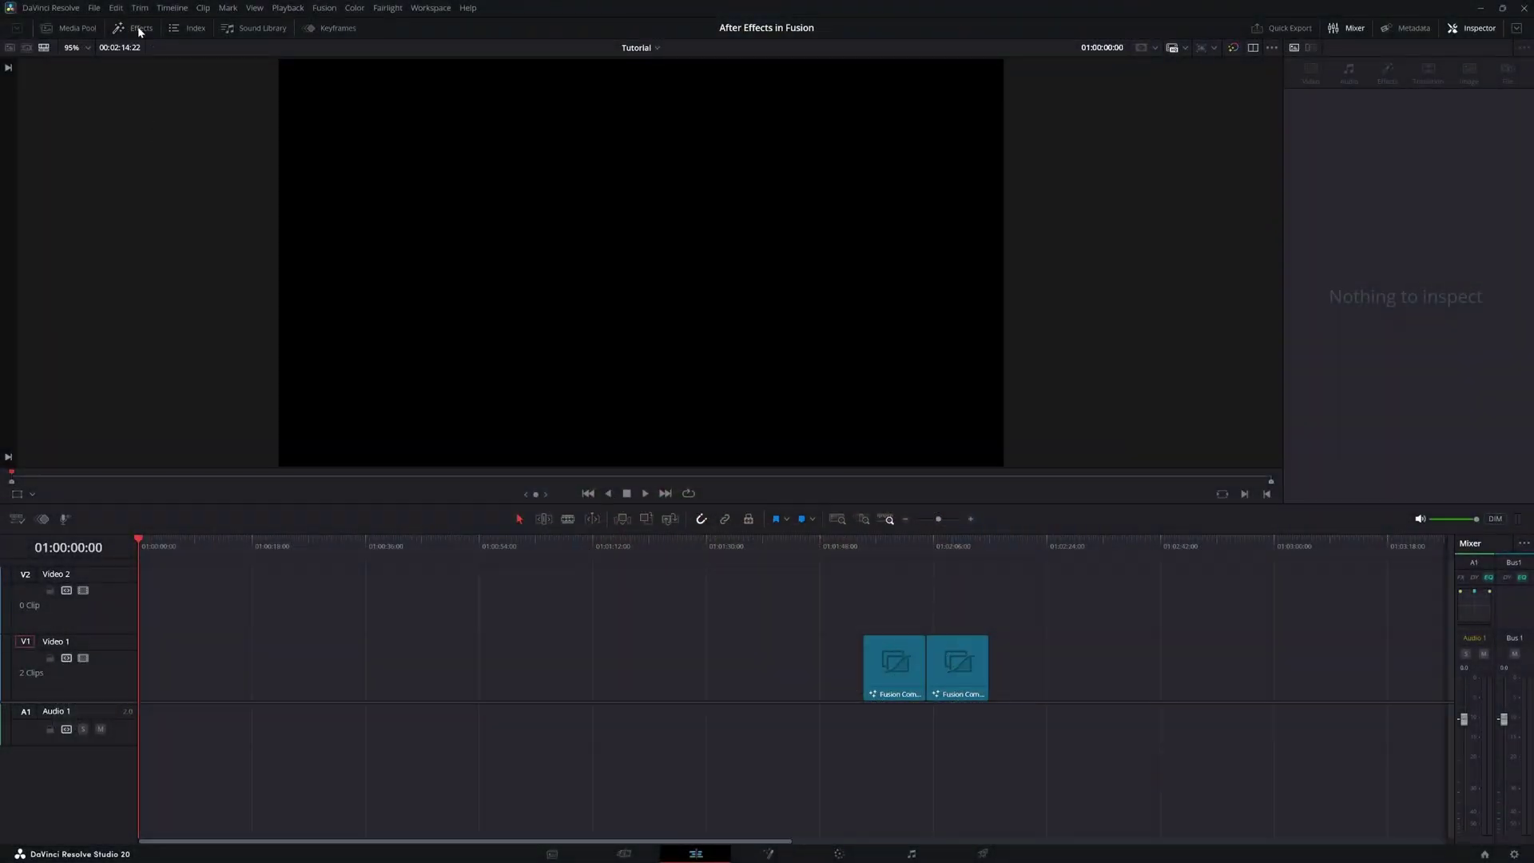
# Place a Fusion Composition effect from the Effects library onto the timeline
pyautogui.click(140, 32)
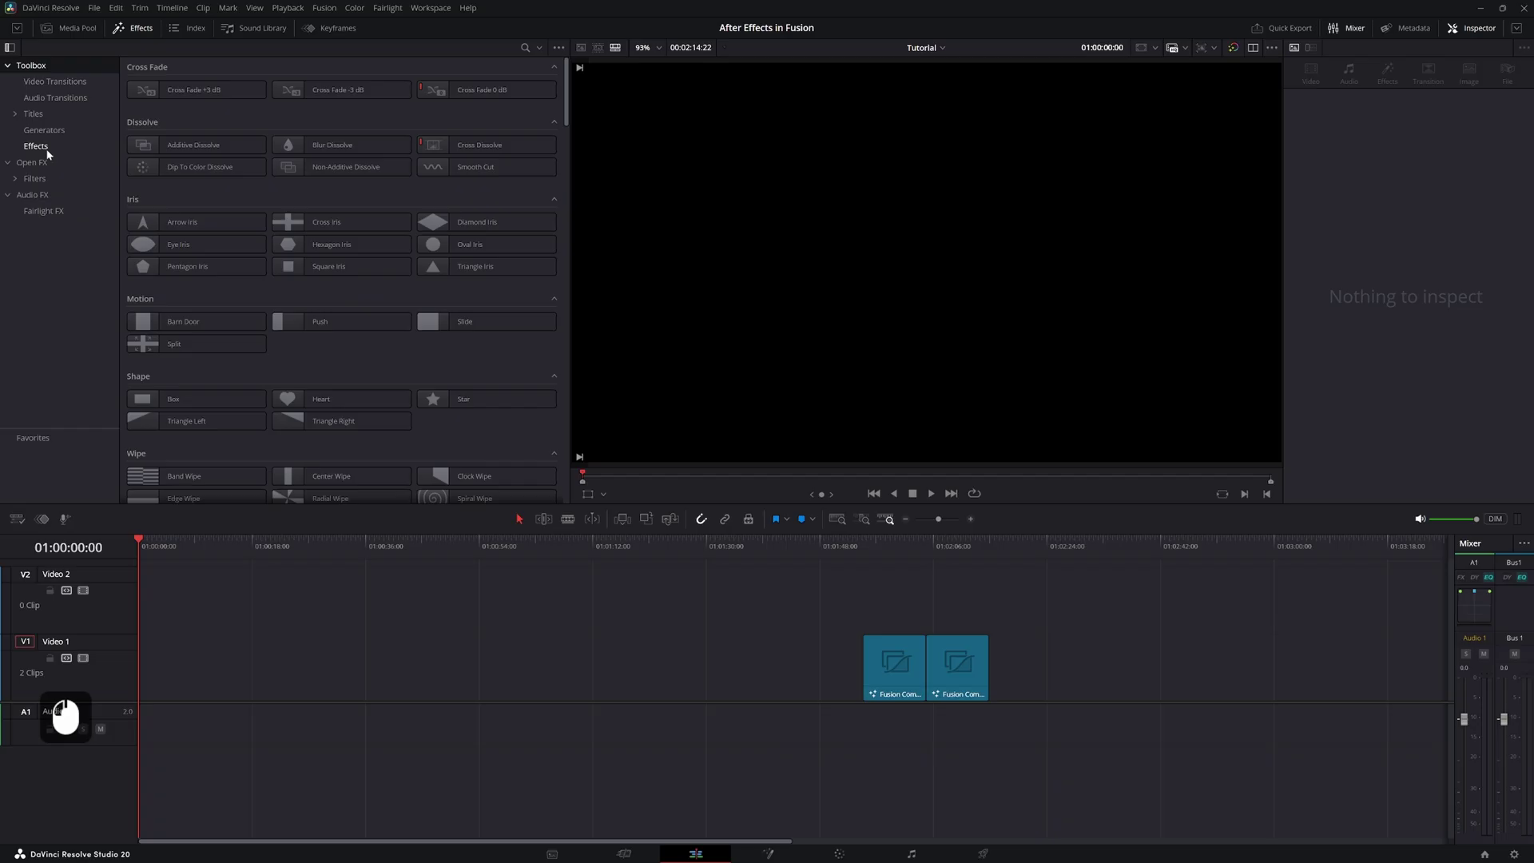
pyautogui.click(46, 159)
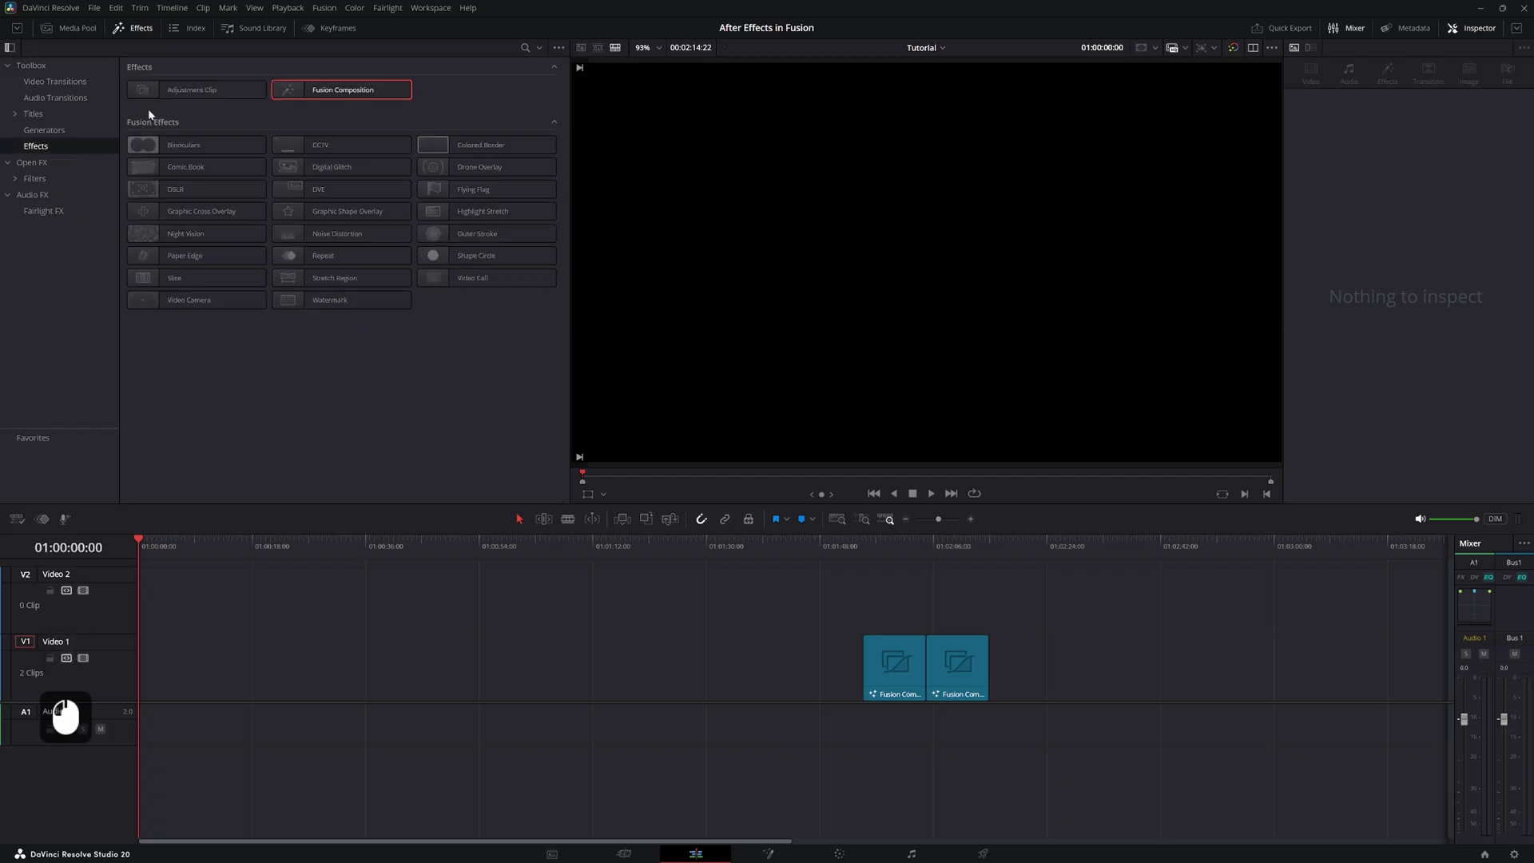
pyautogui.click(291, 97)
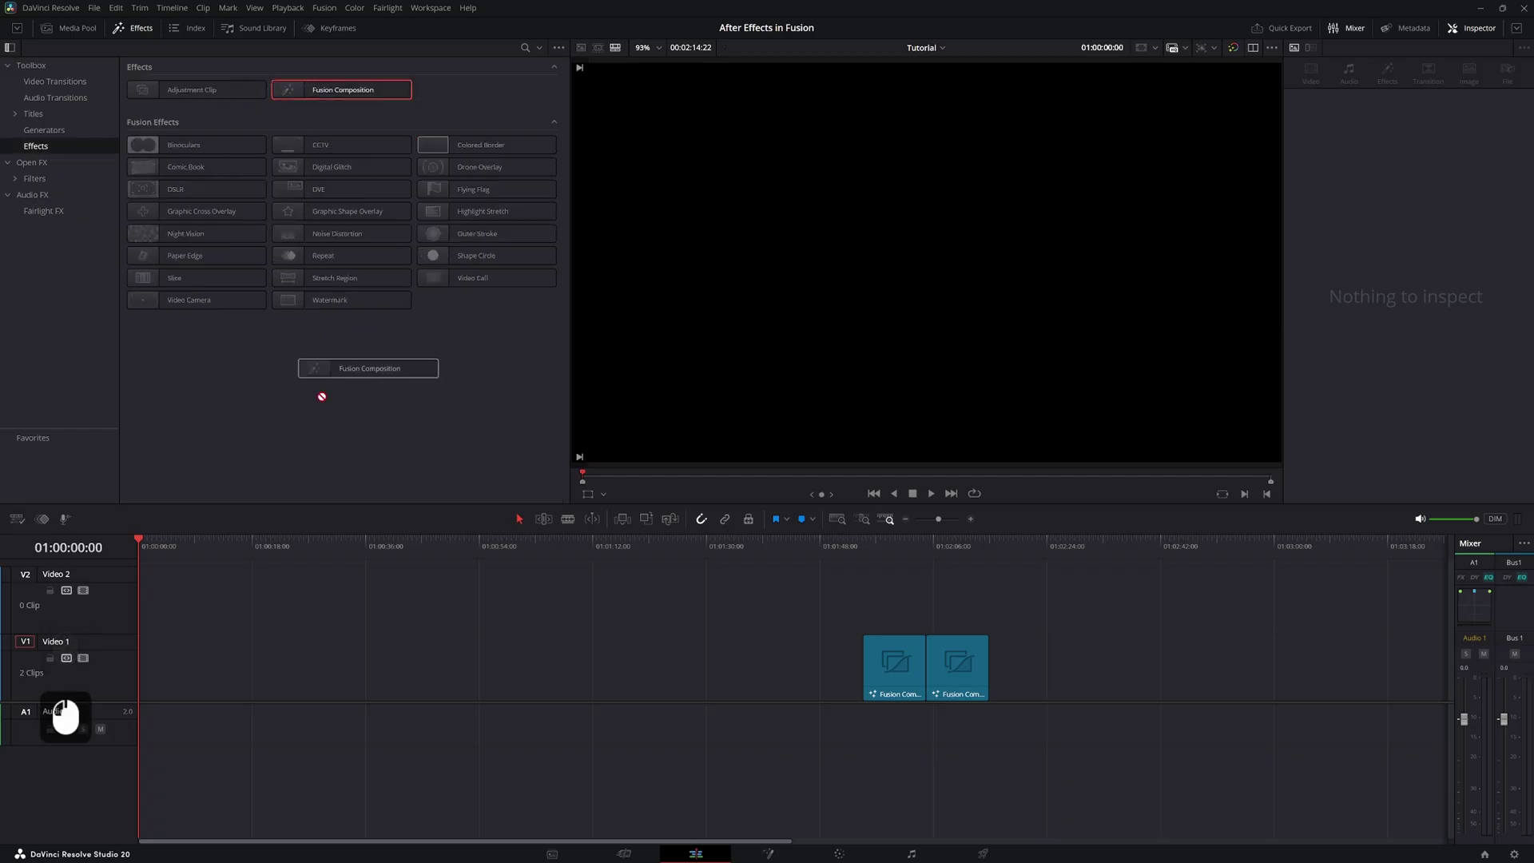
pyautogui.click(175, 555)
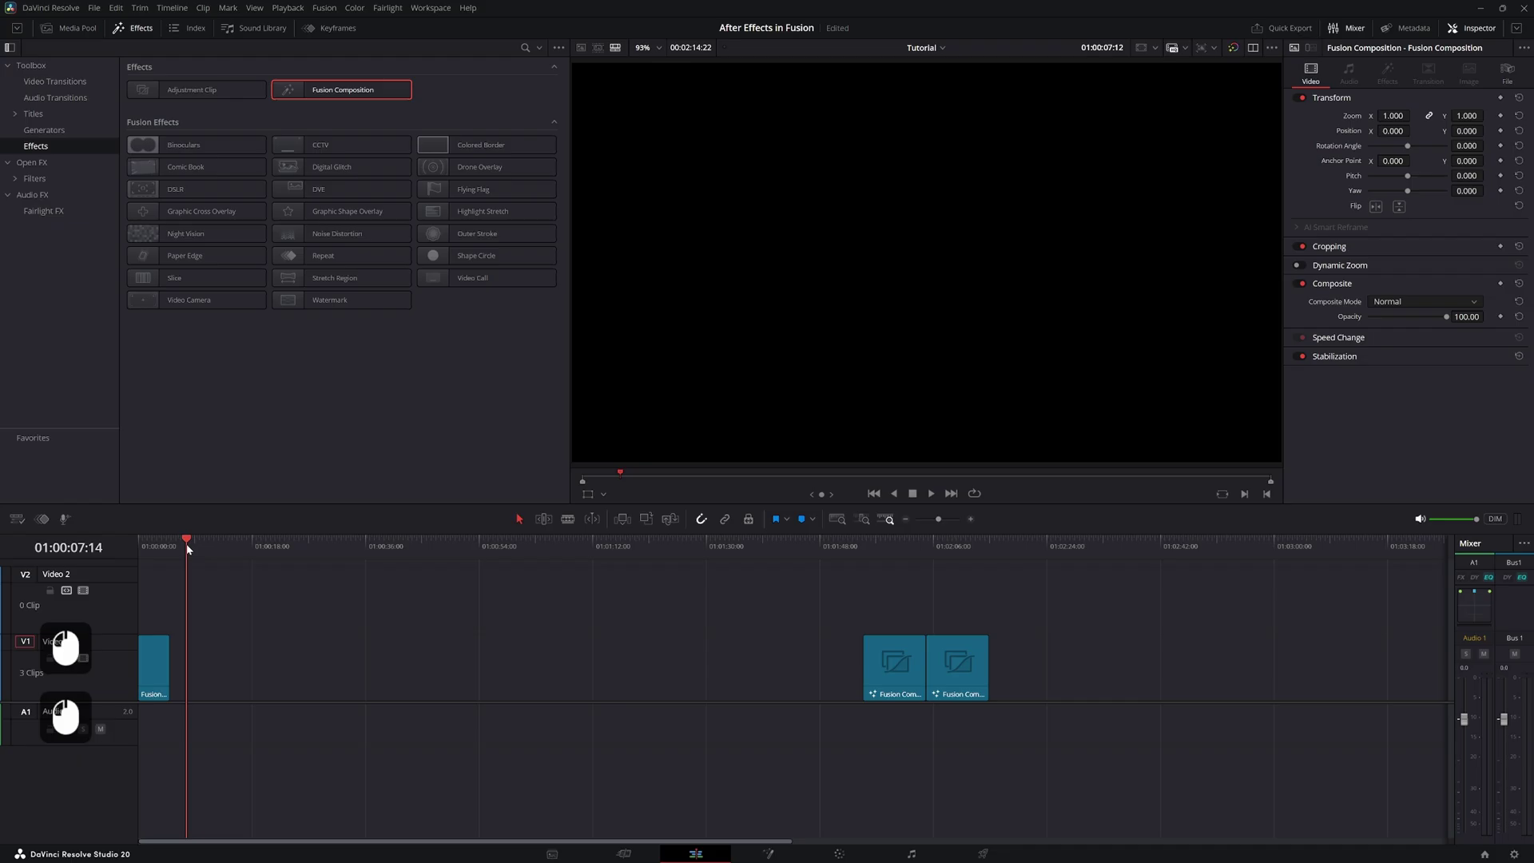
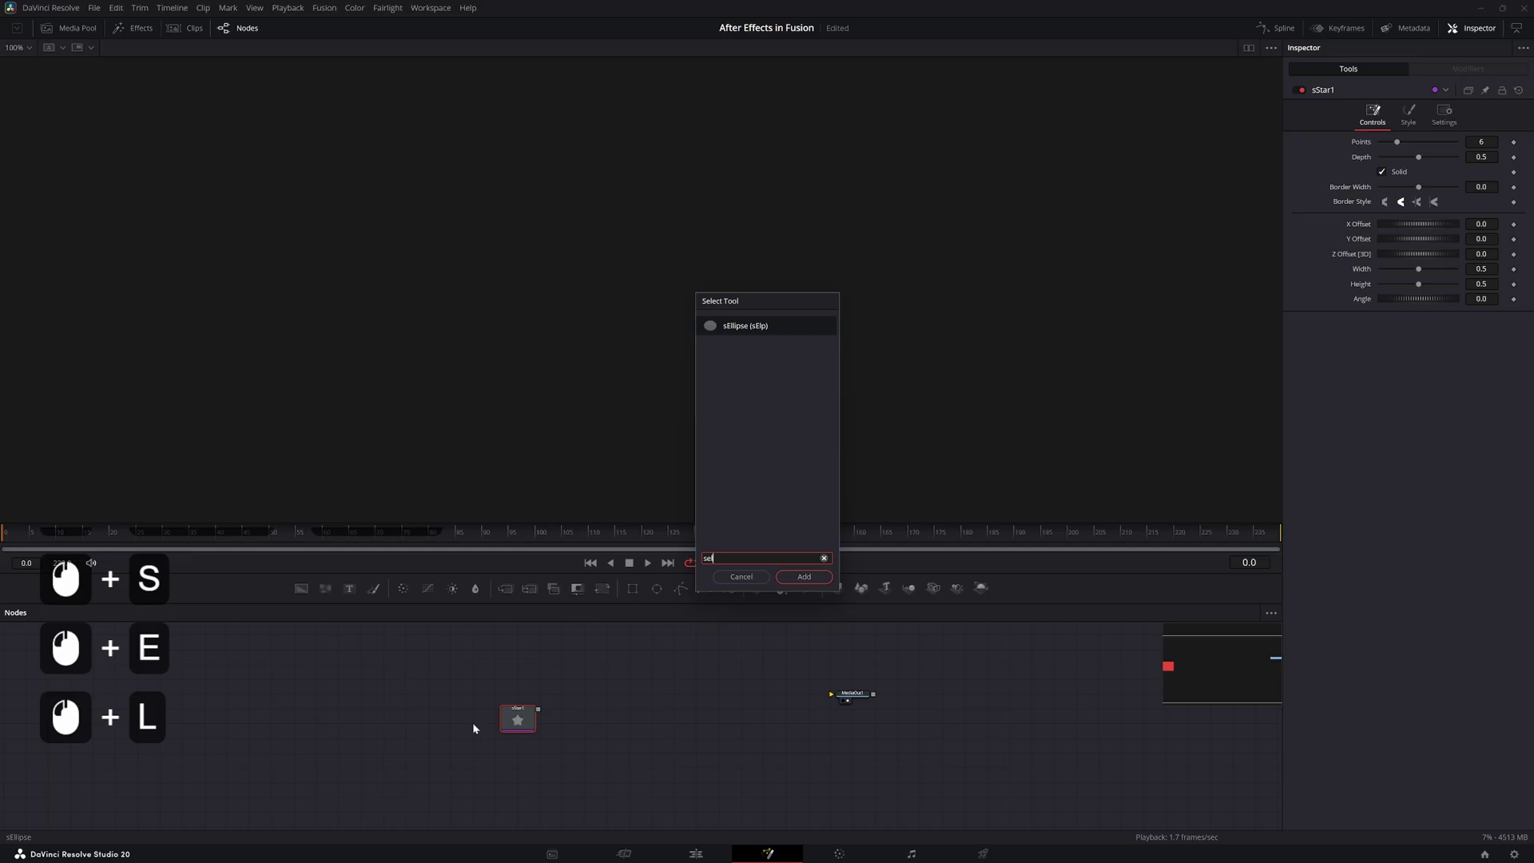
# Add an sEllipse and lower the star's depth so it becomes a plain hexagon
pyautogui.press('Return')
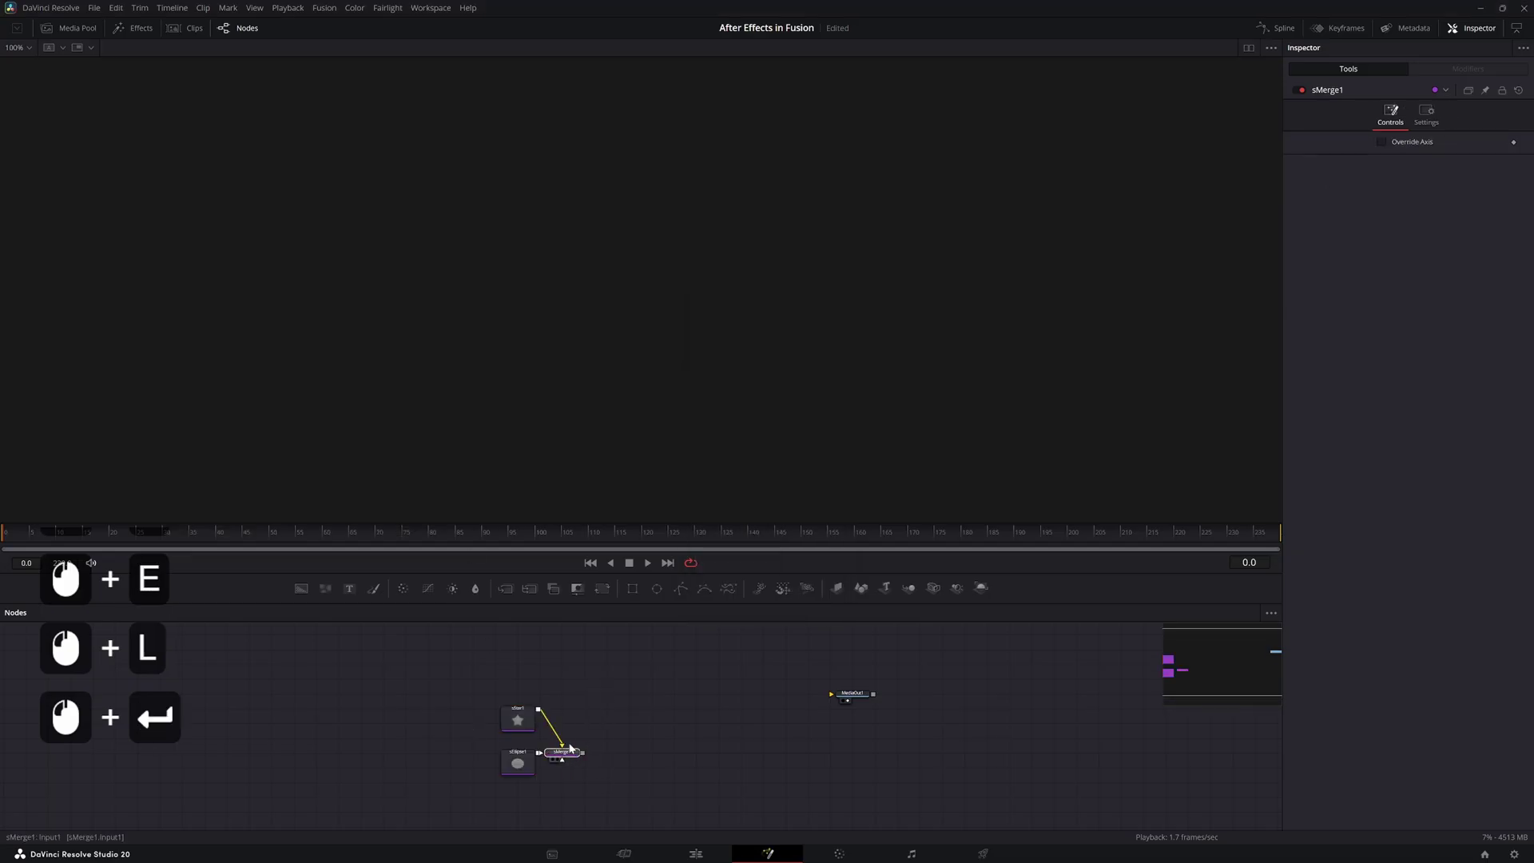
pyautogui.press('BackSpace')
pyautogui.click(527, 763)
pyautogui.click(533, 772)
pyautogui.press('2')
pyautogui.click(1420, 163)
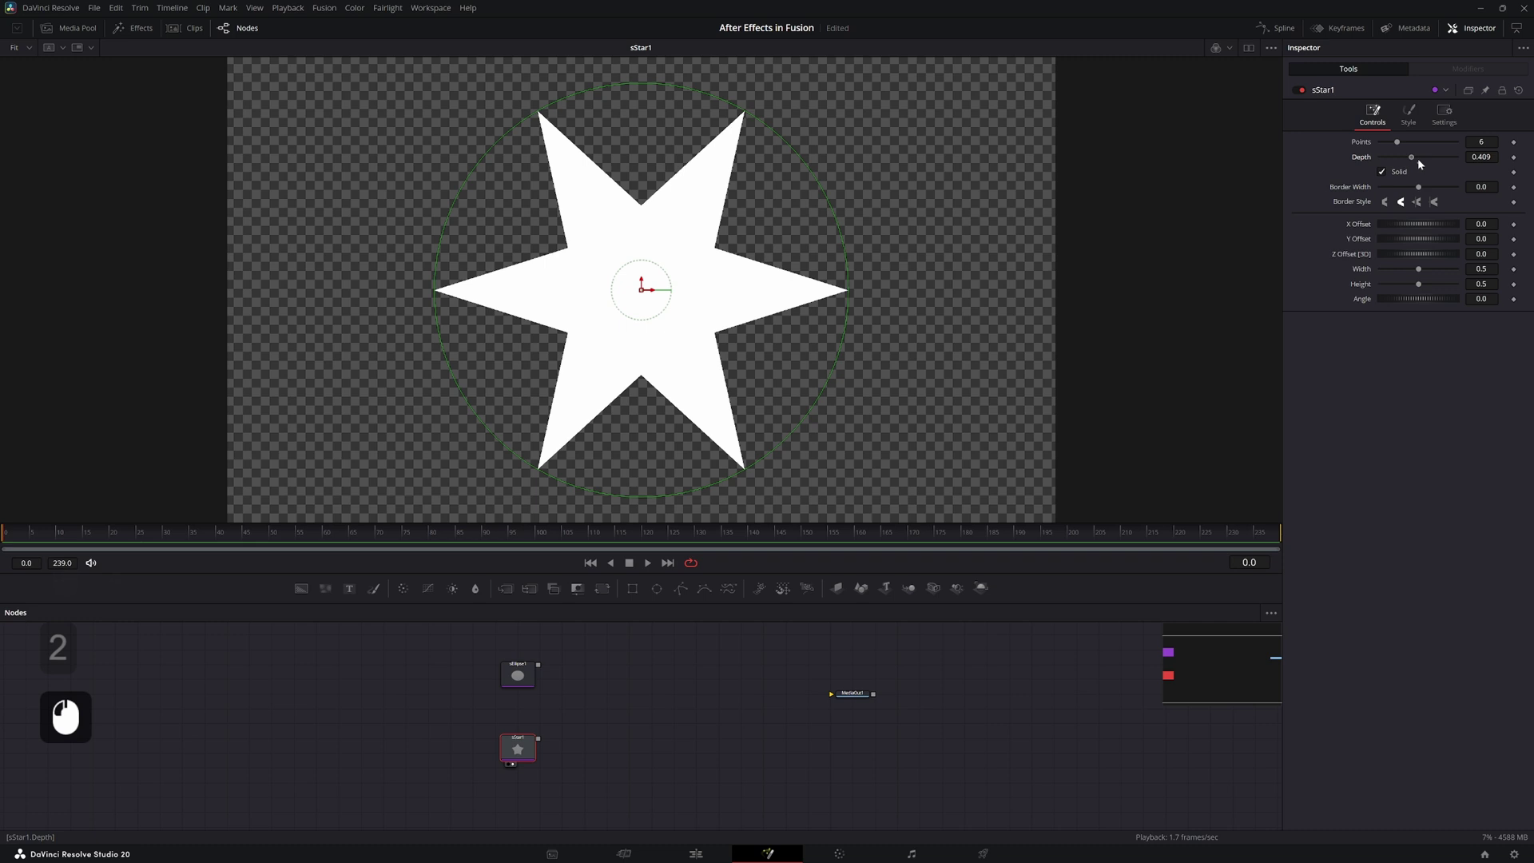
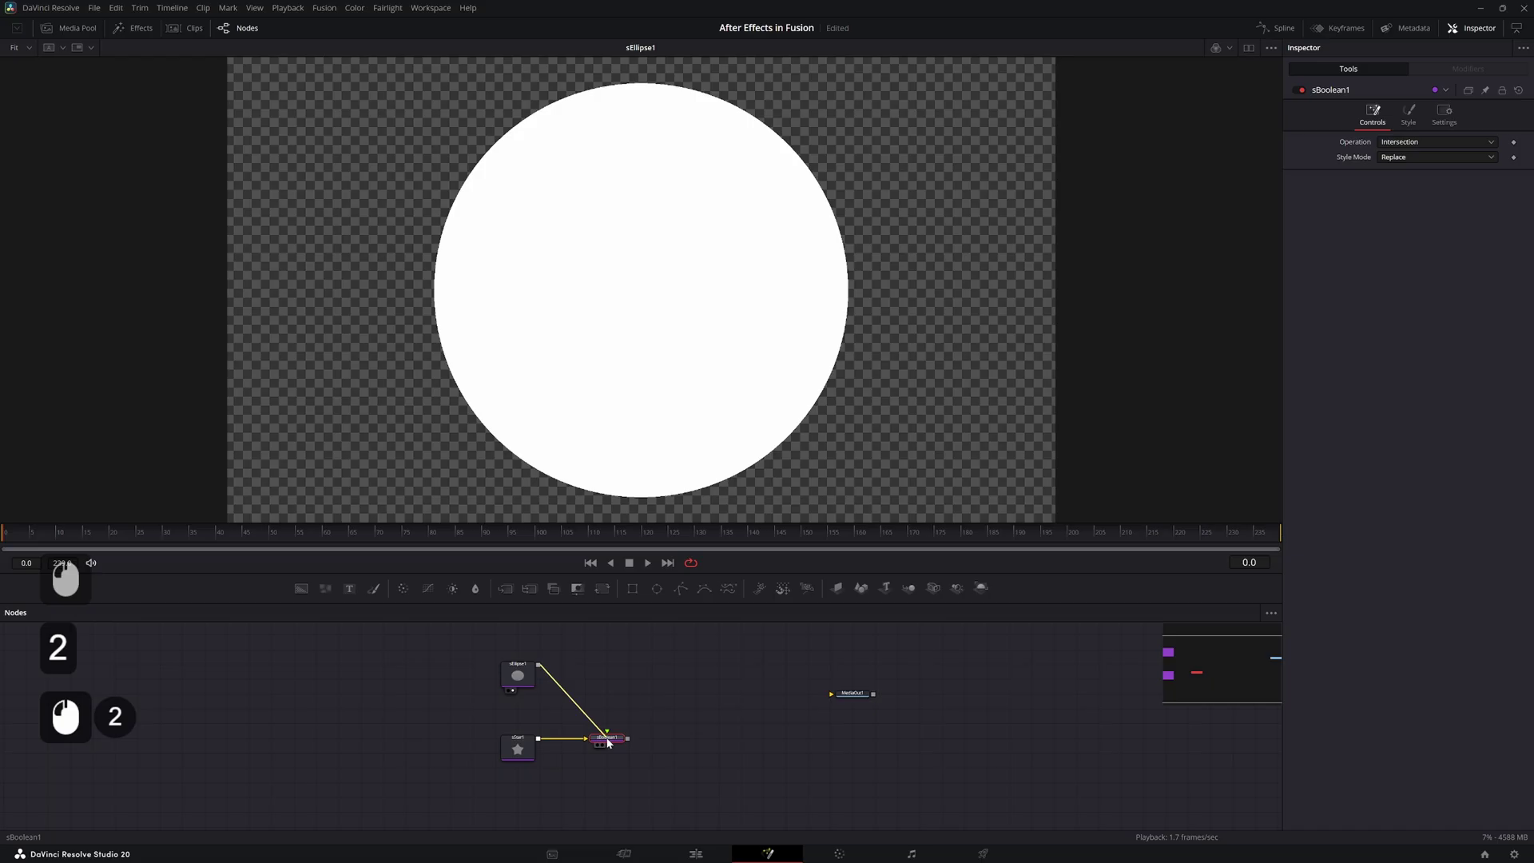
# Set the sBoolean operation to Intersection and view the combined shape
pyautogui.click(612, 743)
pyautogui.press('2')
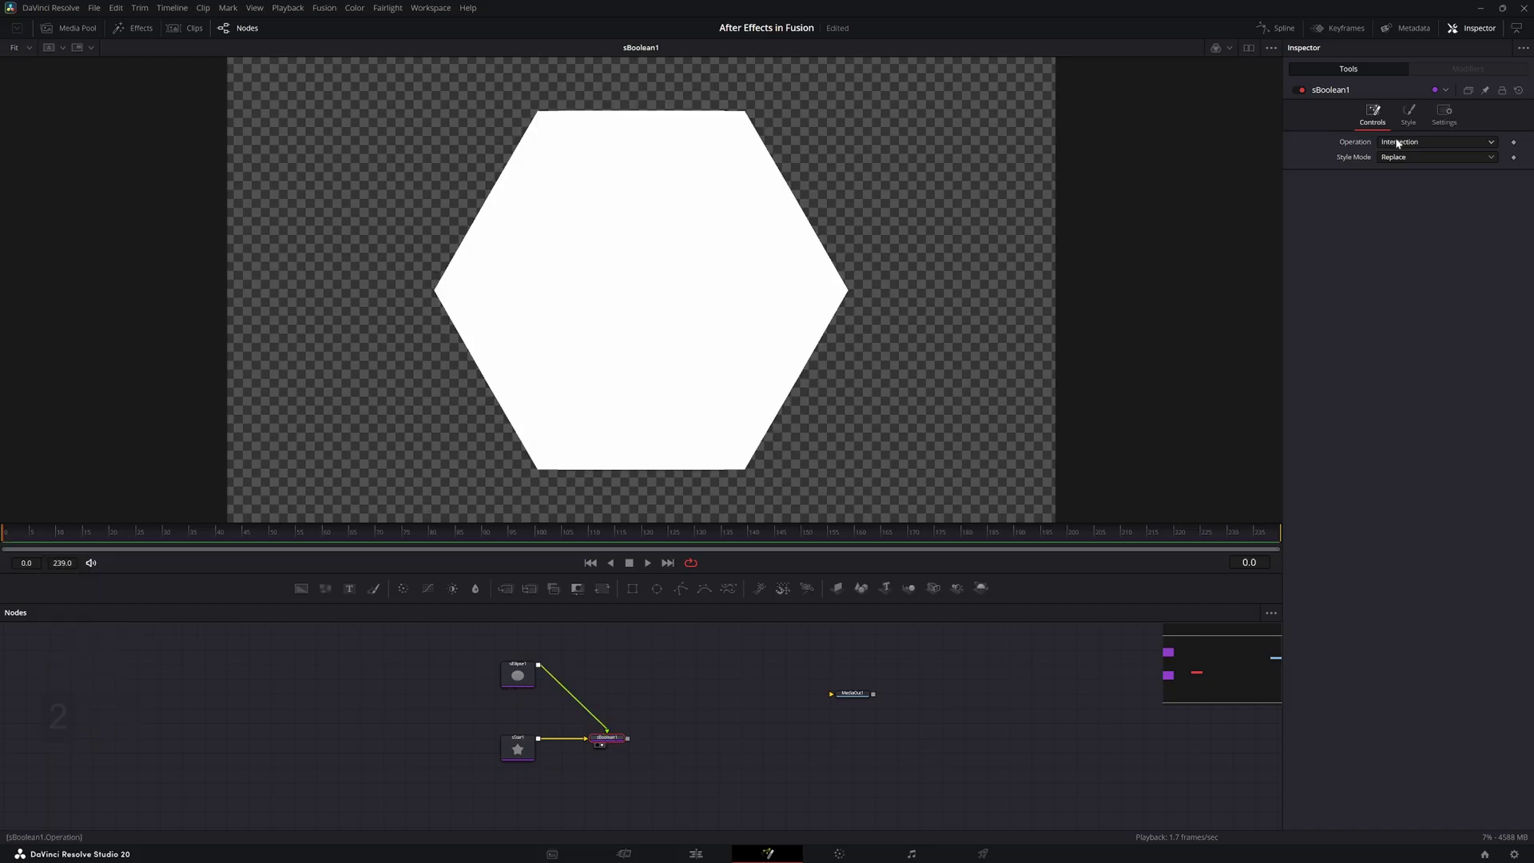
pyautogui.click(1397, 145)
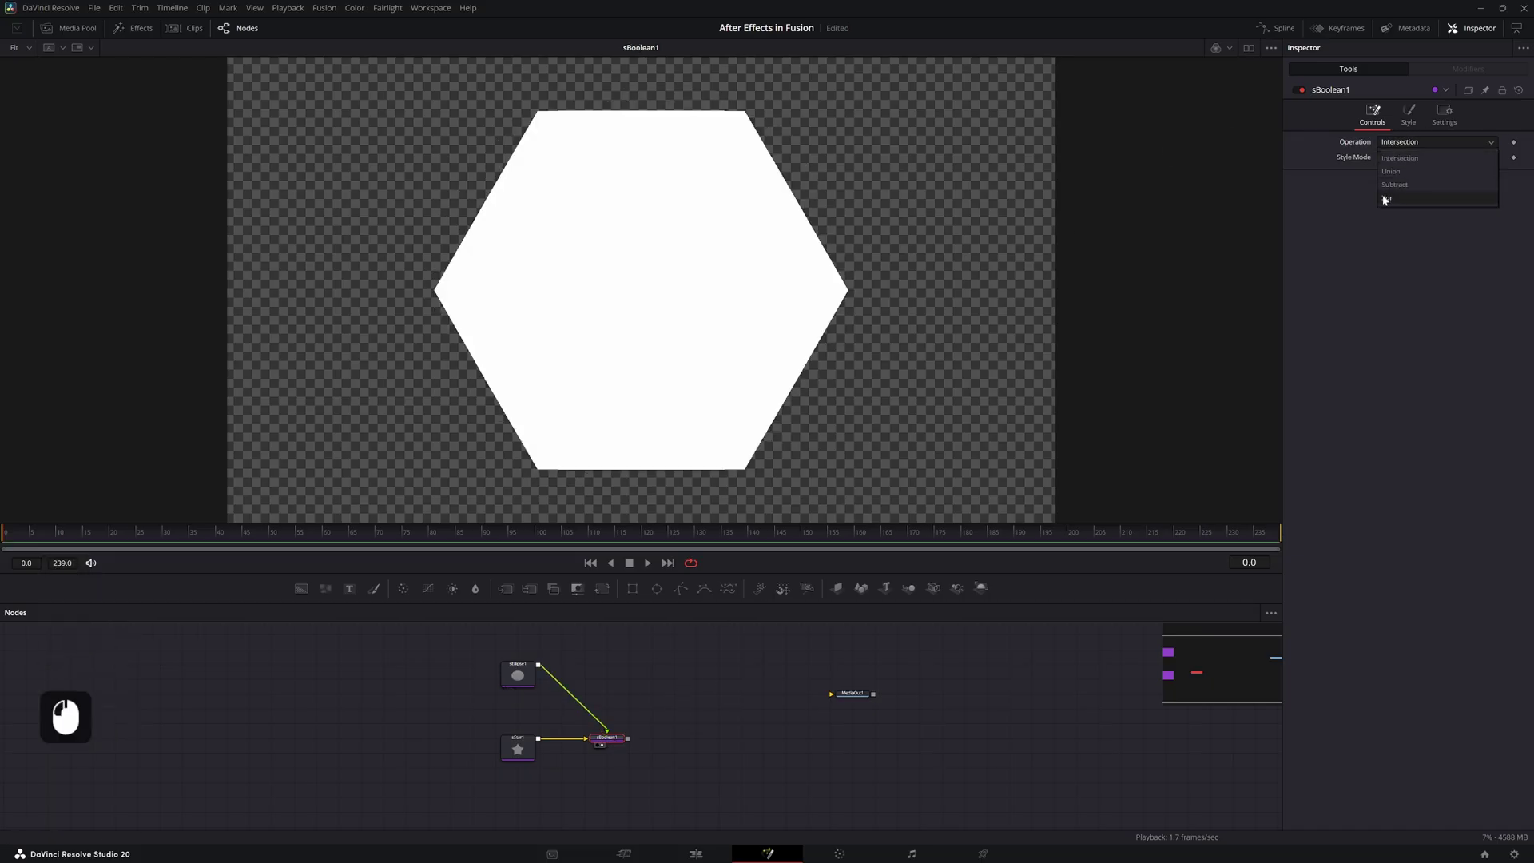
pyautogui.click(1385, 202)
# Add a smaller ellipse (width 0.24) and switch the Boolean to Xor for a centre hole
pyautogui.click(531, 668)
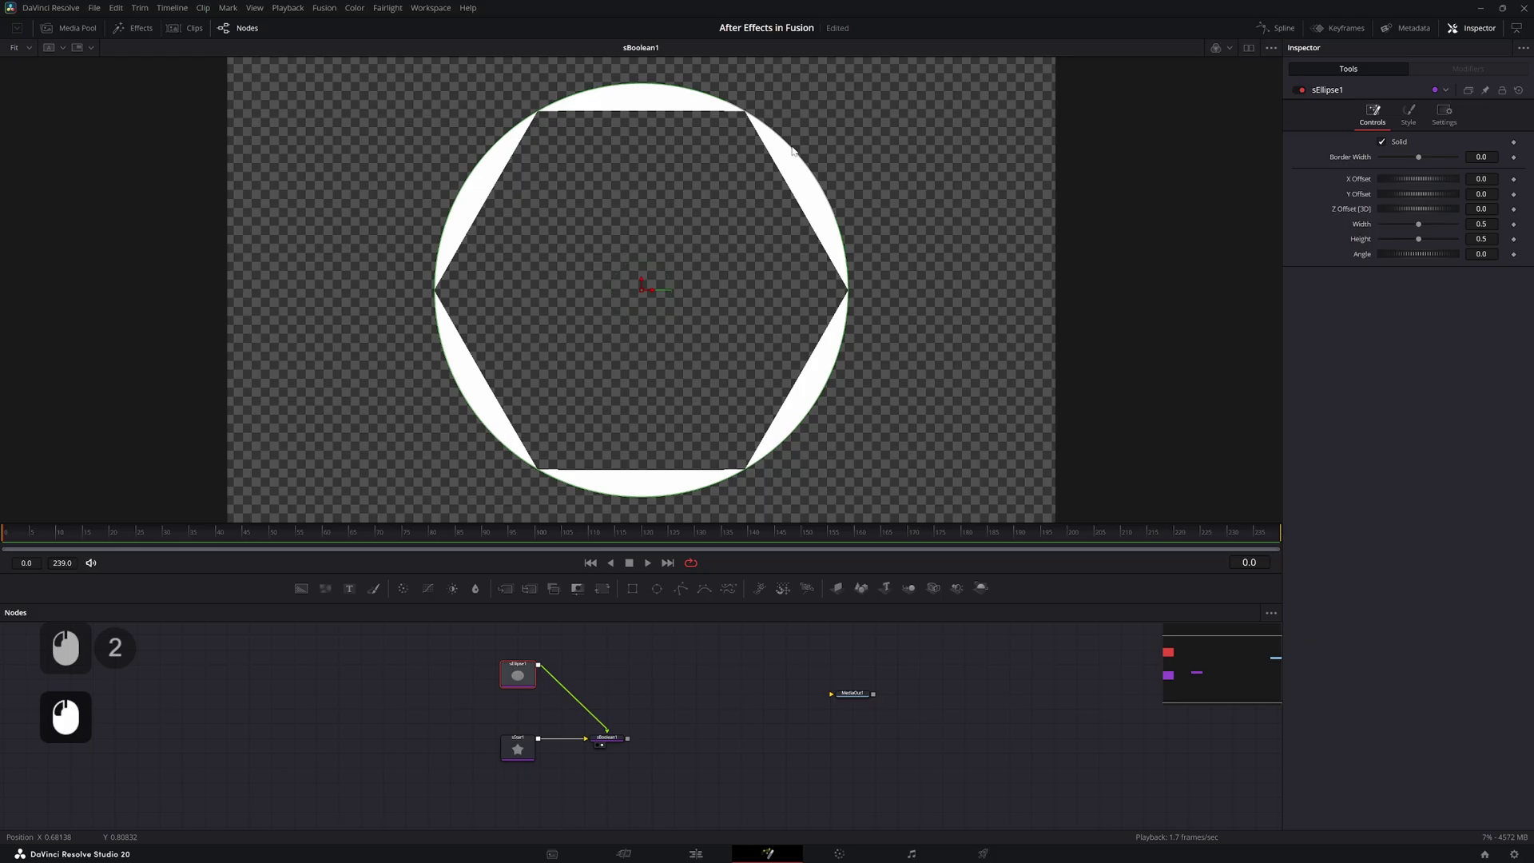
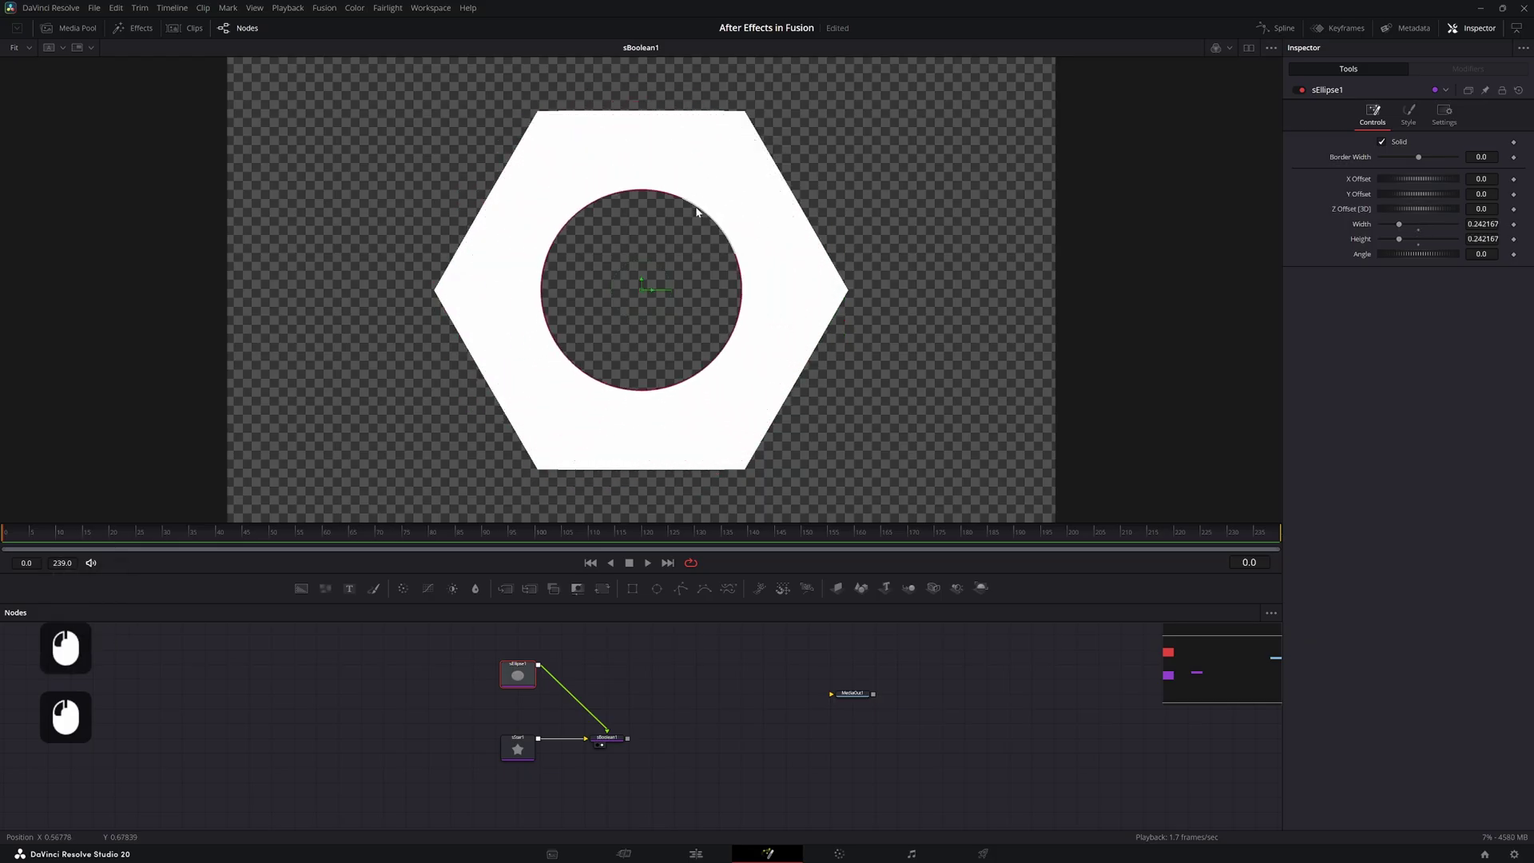
pyautogui.click(545, 697)
pyautogui.click(513, 683)
pyautogui.click(608, 671)
pyautogui.click(627, 744)
pyautogui.press('shift+space')
pyautogui.press('Delete')
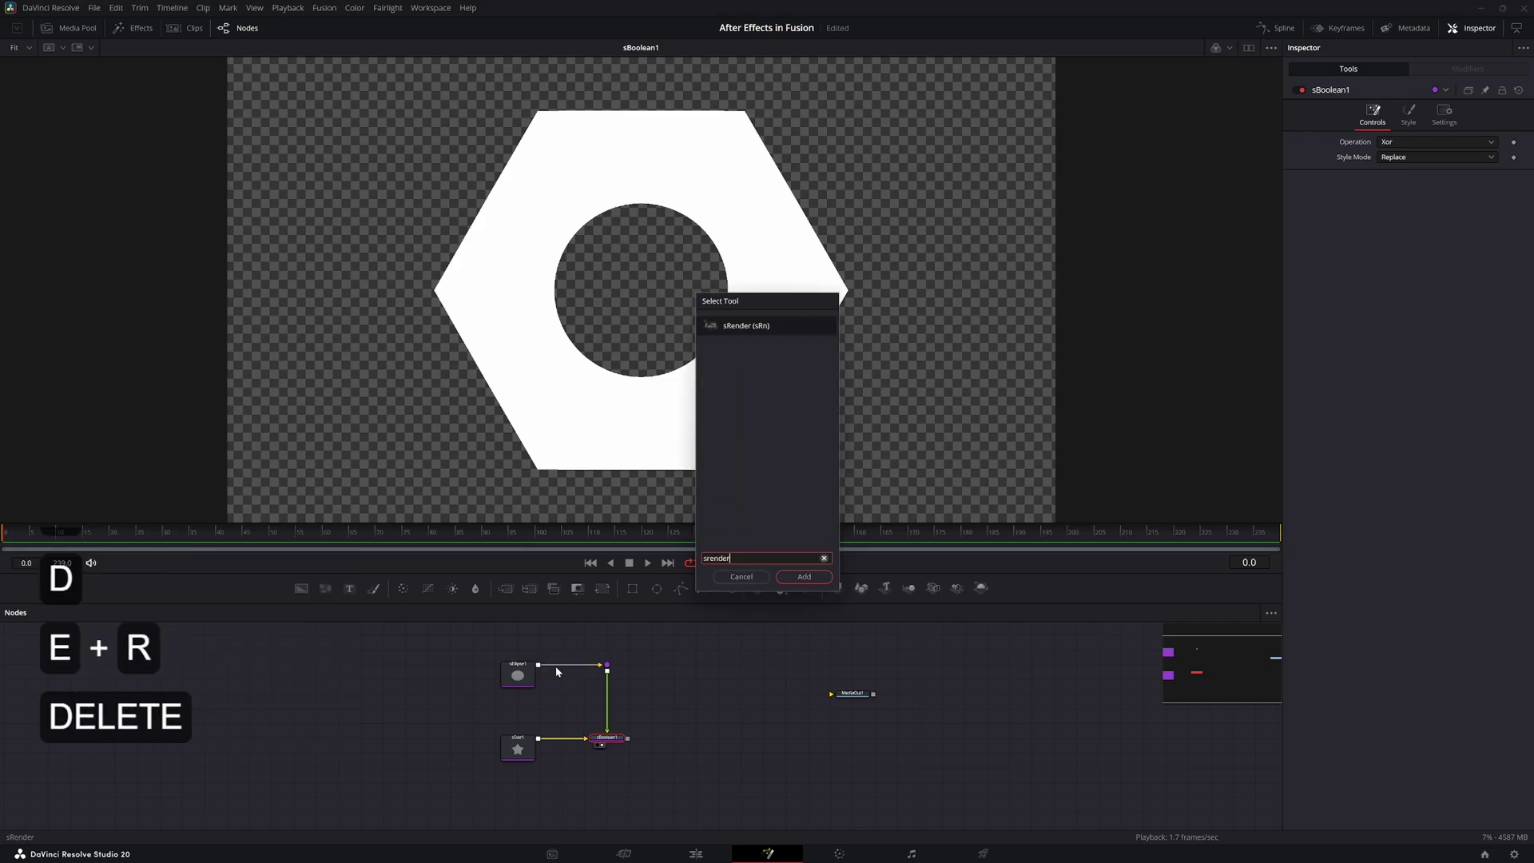
# Render the nut shape with sRender and frame it in the viewer
pyautogui.press('Return')
pyautogui.press('2')
pyautogui.doubleClick(579, 236)
pyautogui.press('ctrl+f')
pyautogui.click(592, 221)
pyautogui.click(581, 247)
pyautogui.click(609, 221)
pyautogui.middleClick(613, 220)
pyautogui.doubleClick(589, 239)
pyautogui.click(599, 226)
pyautogui.press('ctrl+f')
# Outline the rendered hexagon with an EdgeDetect node
pyautogui.click(666, 745)
pyautogui.click(701, 745)
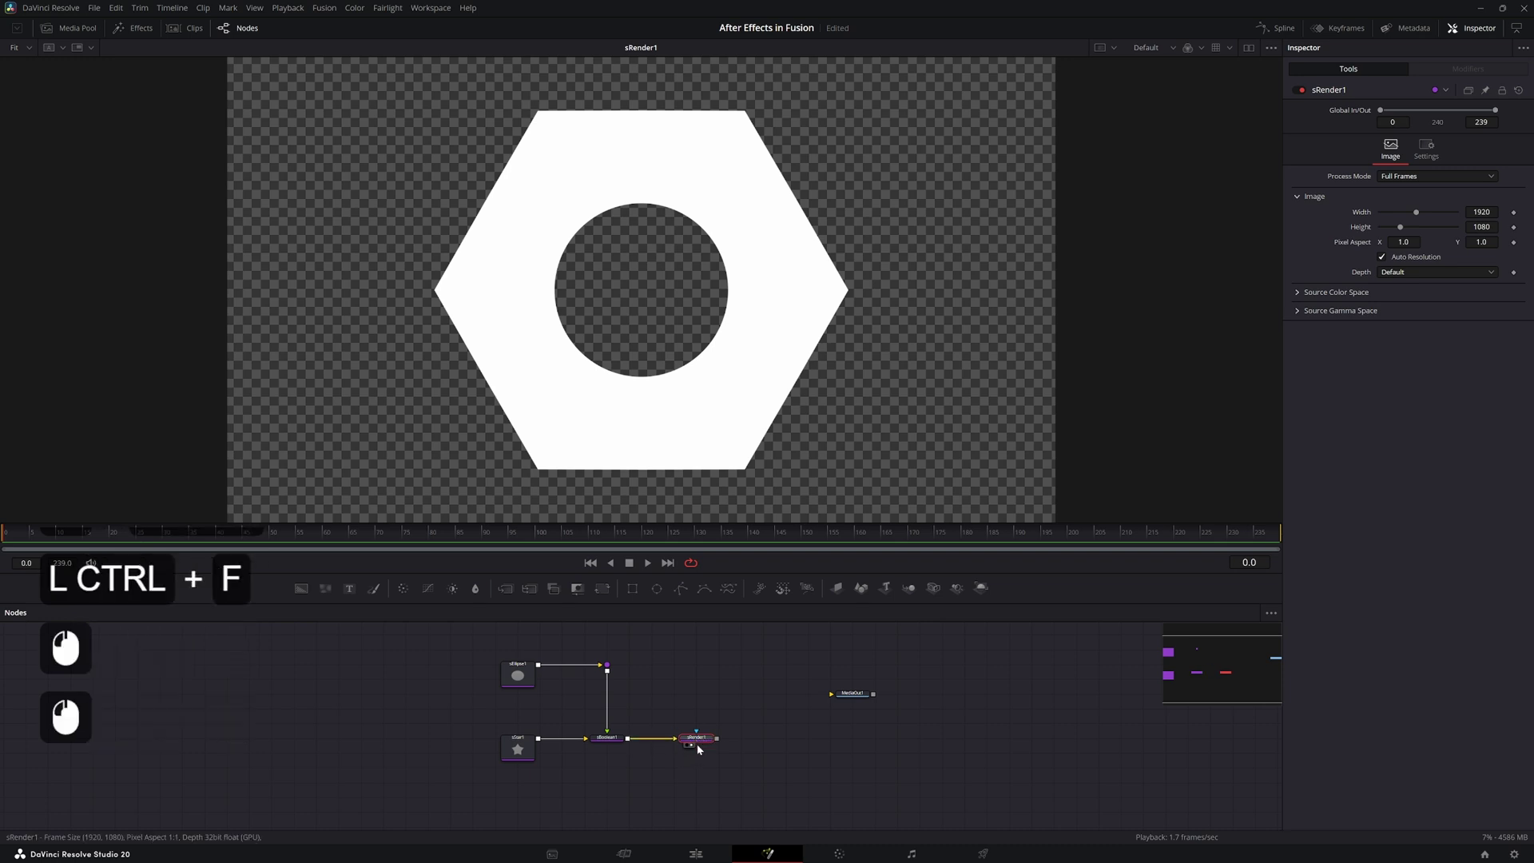
pyautogui.press('ctrl+c')
pyautogui.click(691, 678)
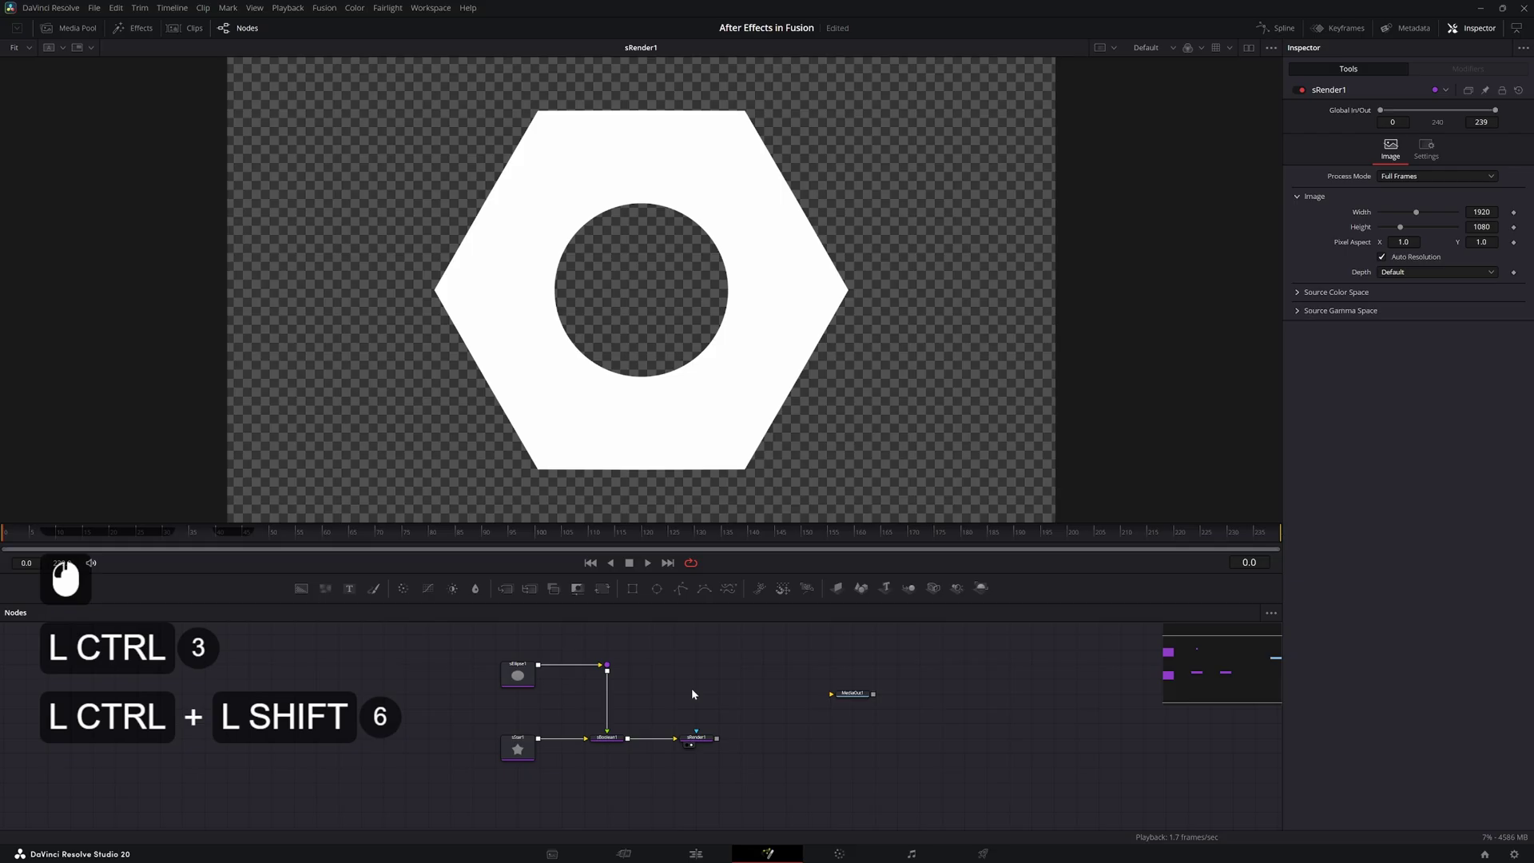
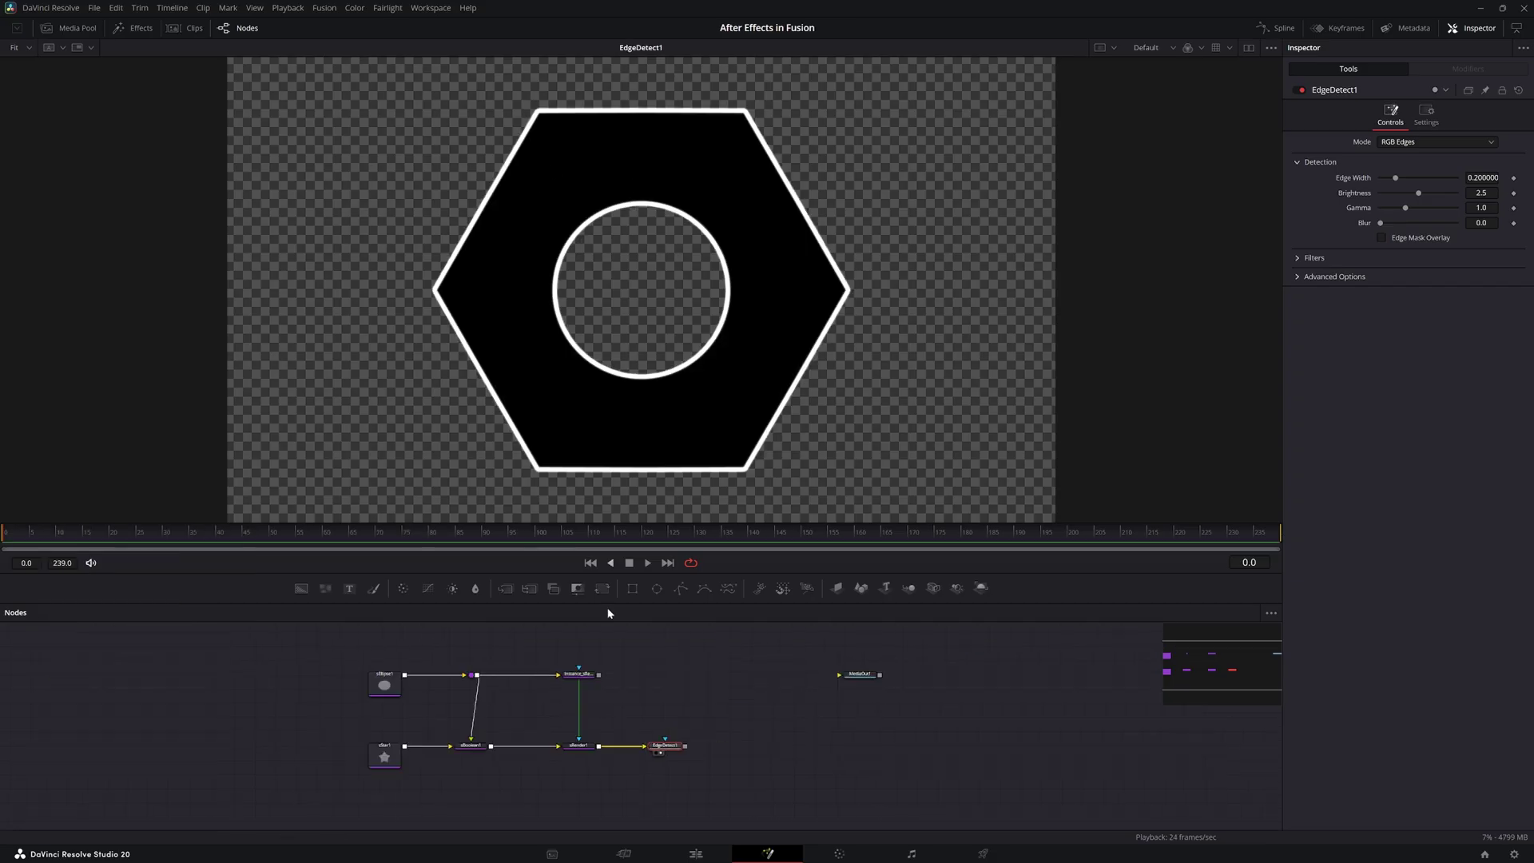
pyautogui.click(678, 755)
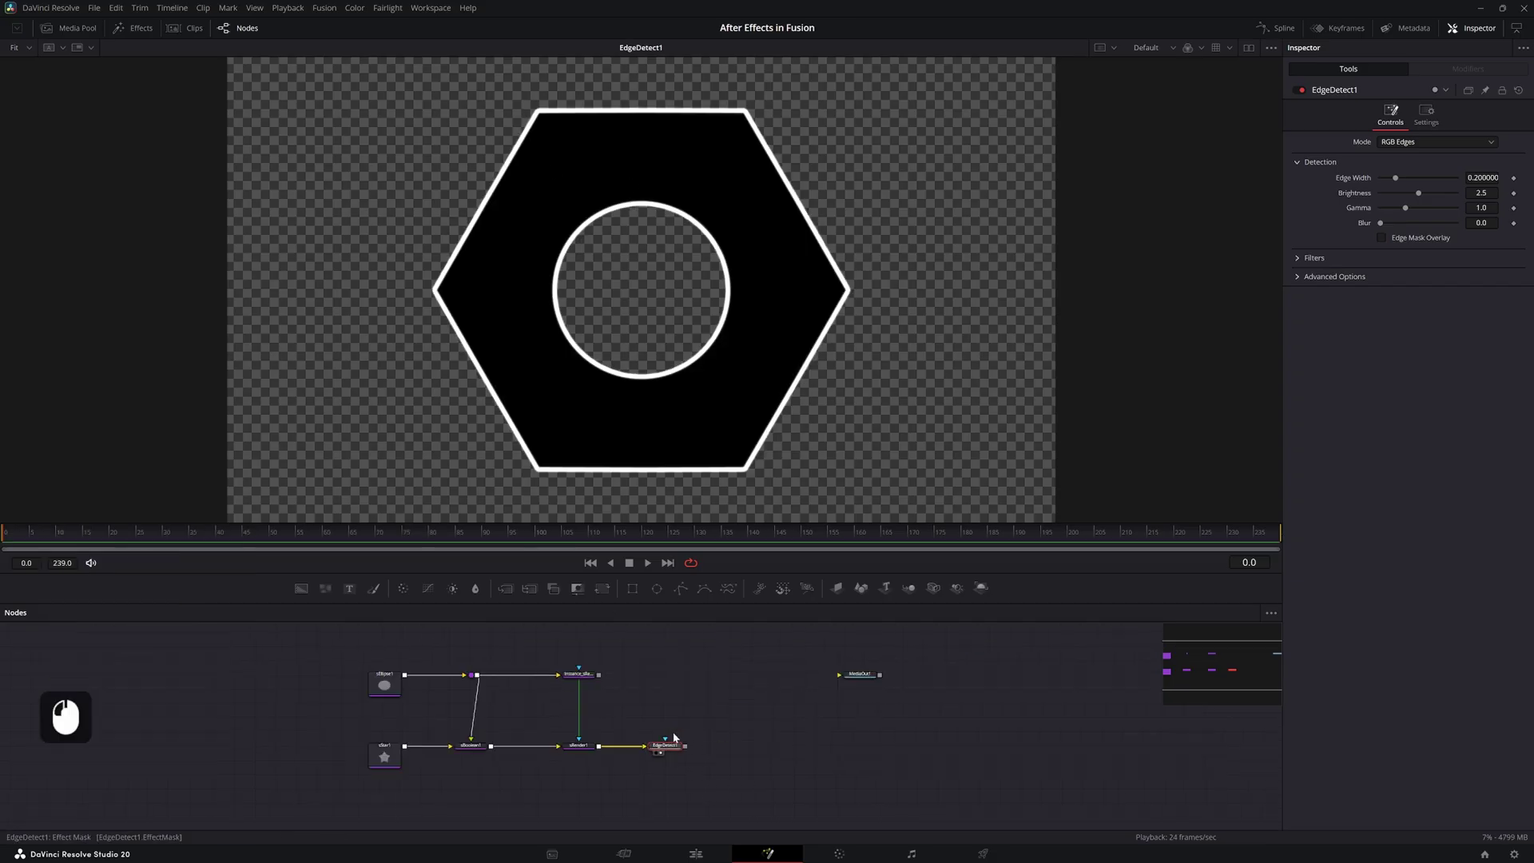
pyautogui.press('shift+space')
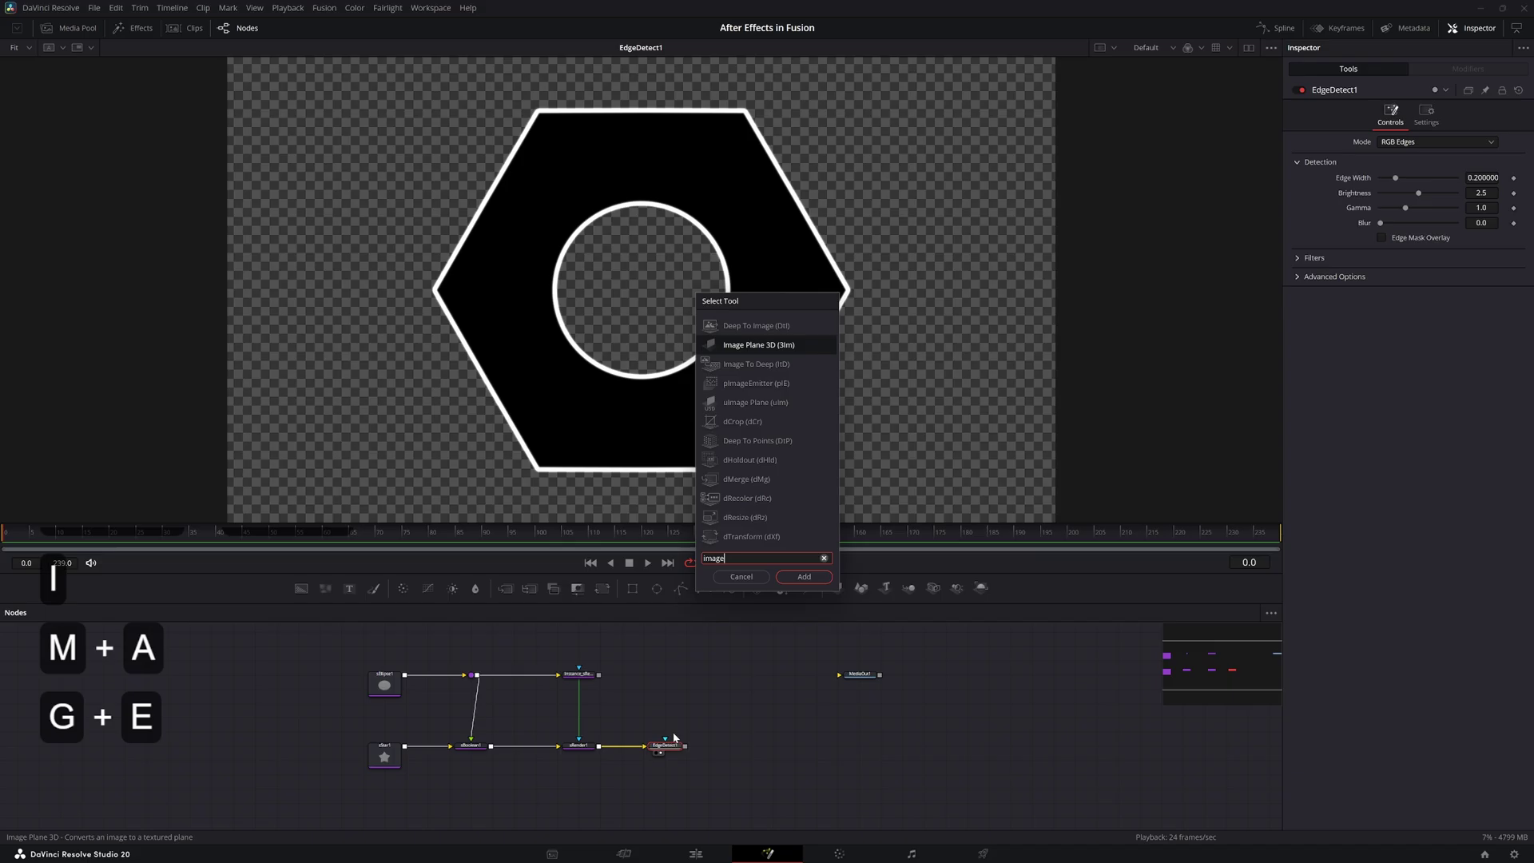
pyautogui.press('Return')
# Put the outline on an Image Plane 3D and repeat it with Duplicate 3D, raising Copies
pyautogui.click(705, 759)
pyautogui.press('2')
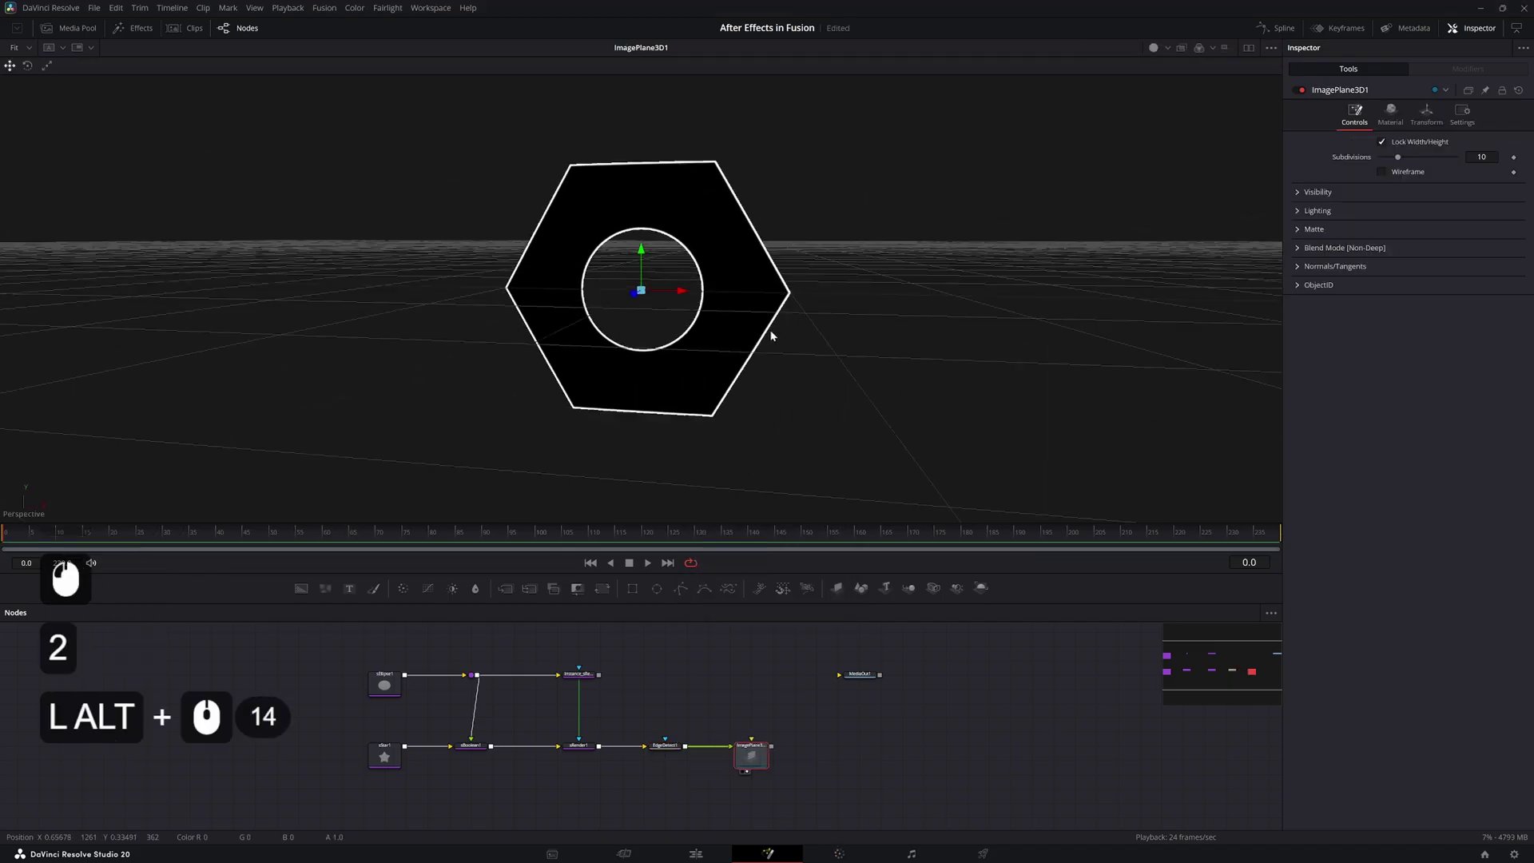
pyautogui.press('ctrl+alt+s')
pyautogui.press('Return')
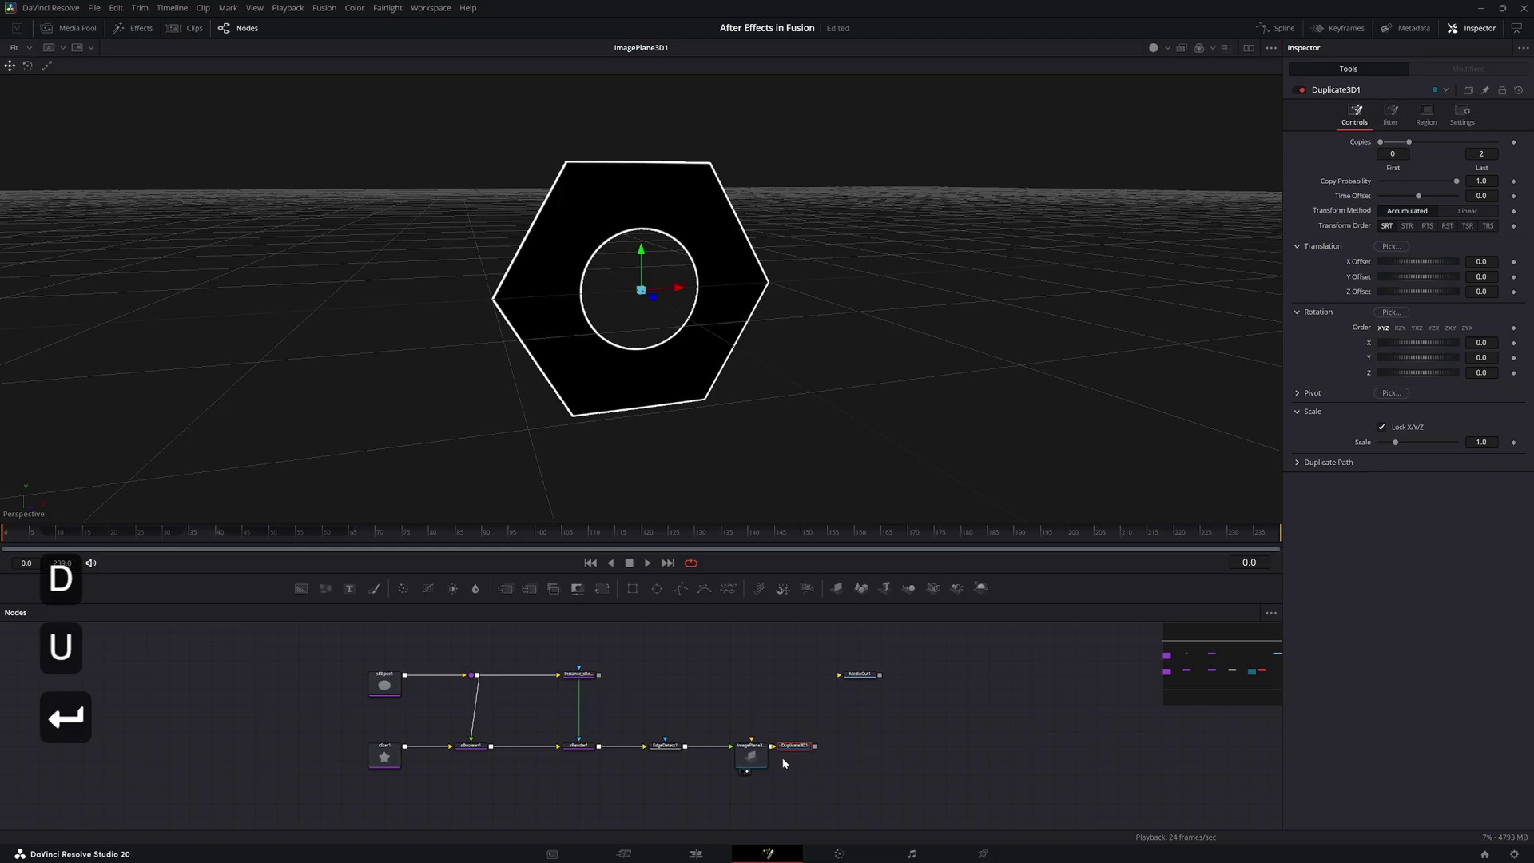
pyautogui.click(800, 750)
pyautogui.press('2')
pyautogui.click(813, 312)
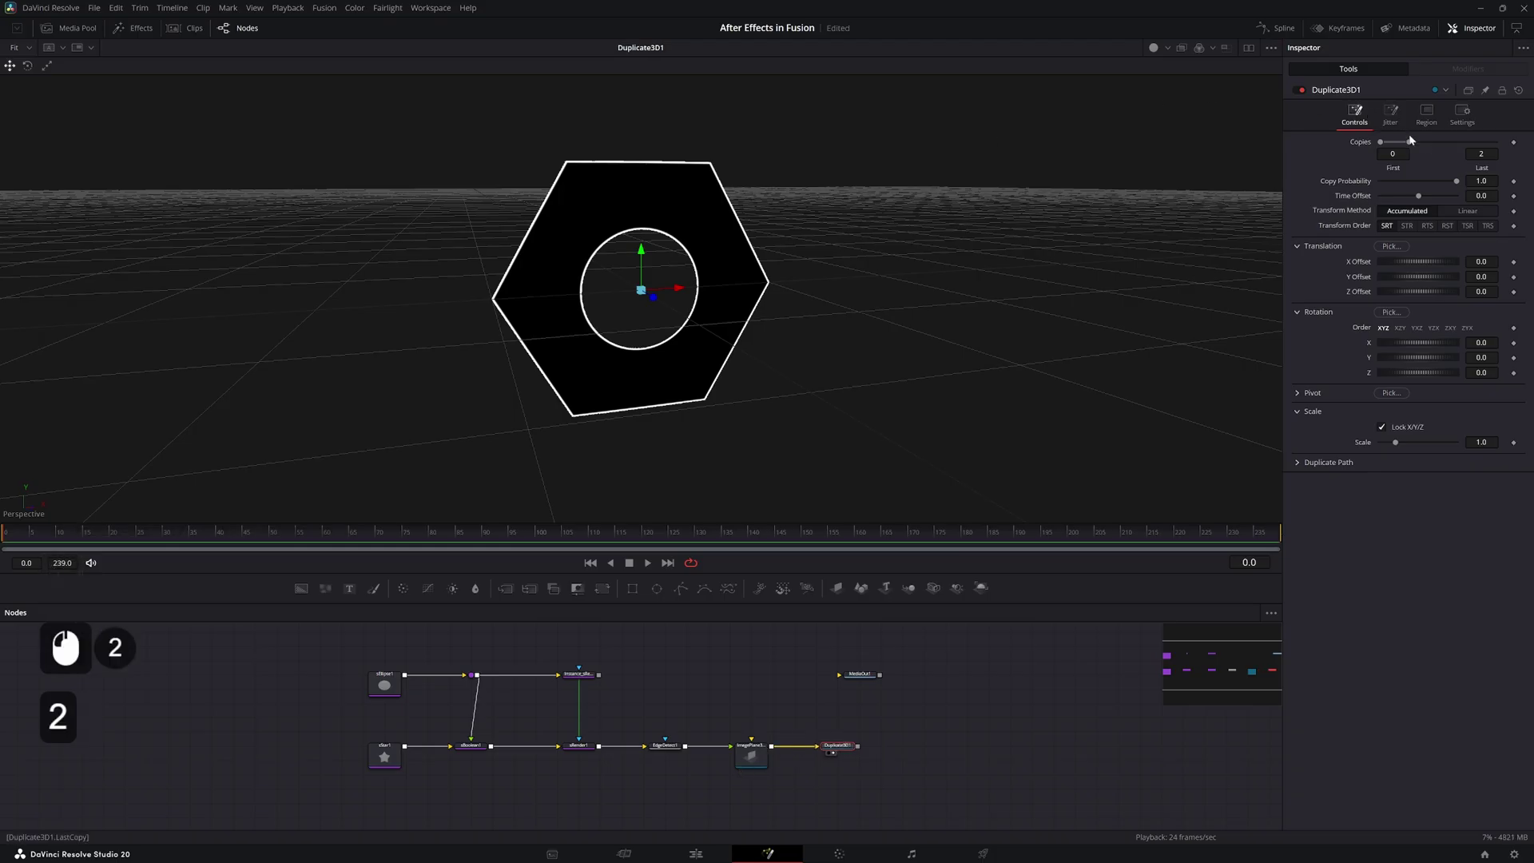
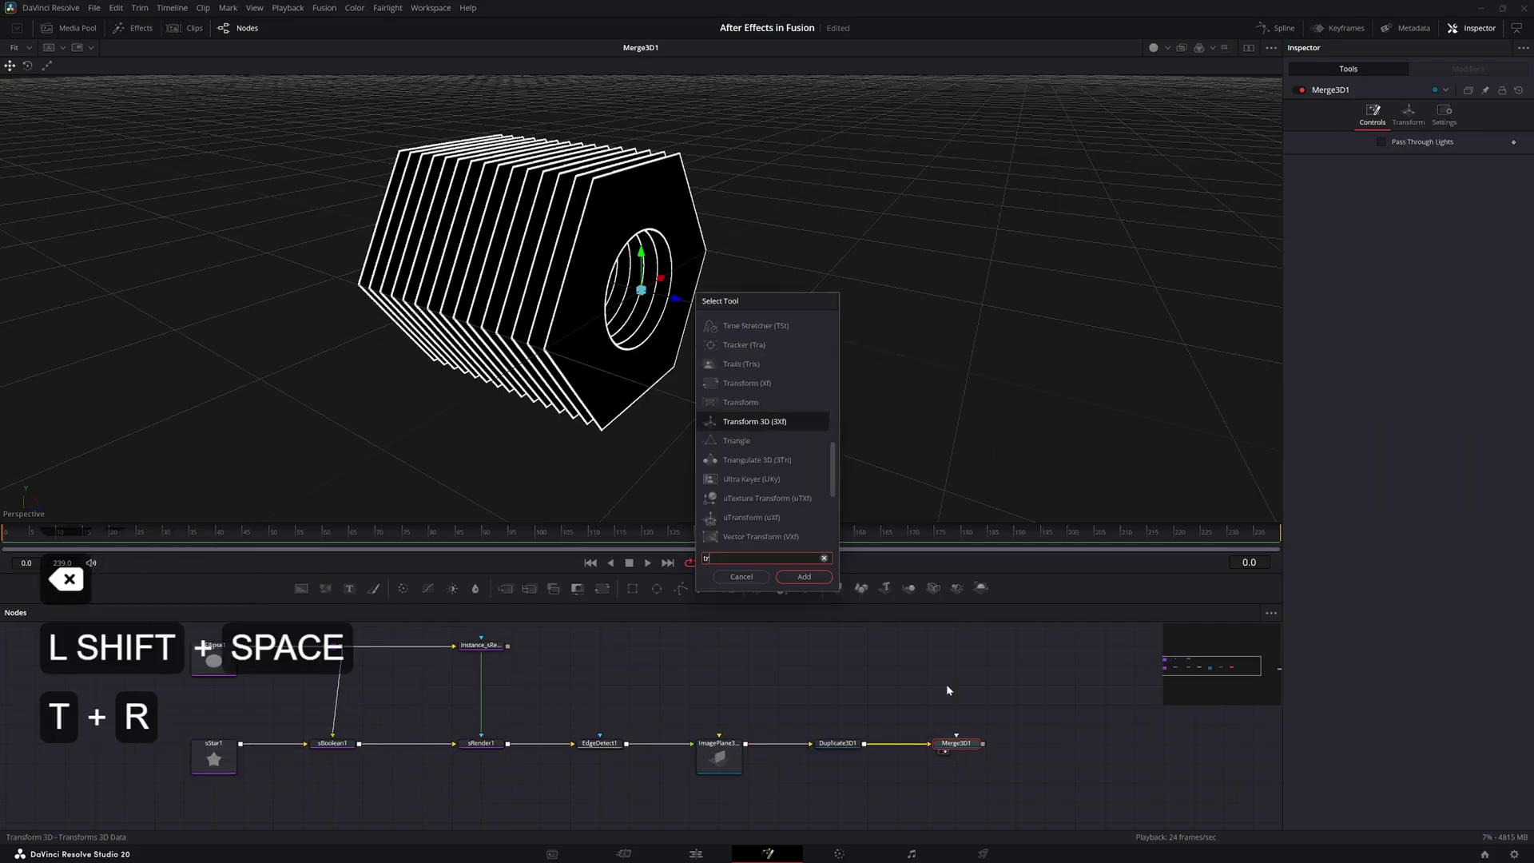
# Add Transform 3D after Merge3D and set Rotation X to -90 so the stack stands upright
pyautogui.press('Return')
pyautogui.press('2')
pyautogui.click(1057, 751)
pyautogui.doubleClick(1483, 234)
pyautogui.press('ctrl+a')
pyautogui.press('KP_Subtract')
pyautogui.press('KP_9')
pyautogui.press('KP_0')
pyautogui.press('KP_Enter')
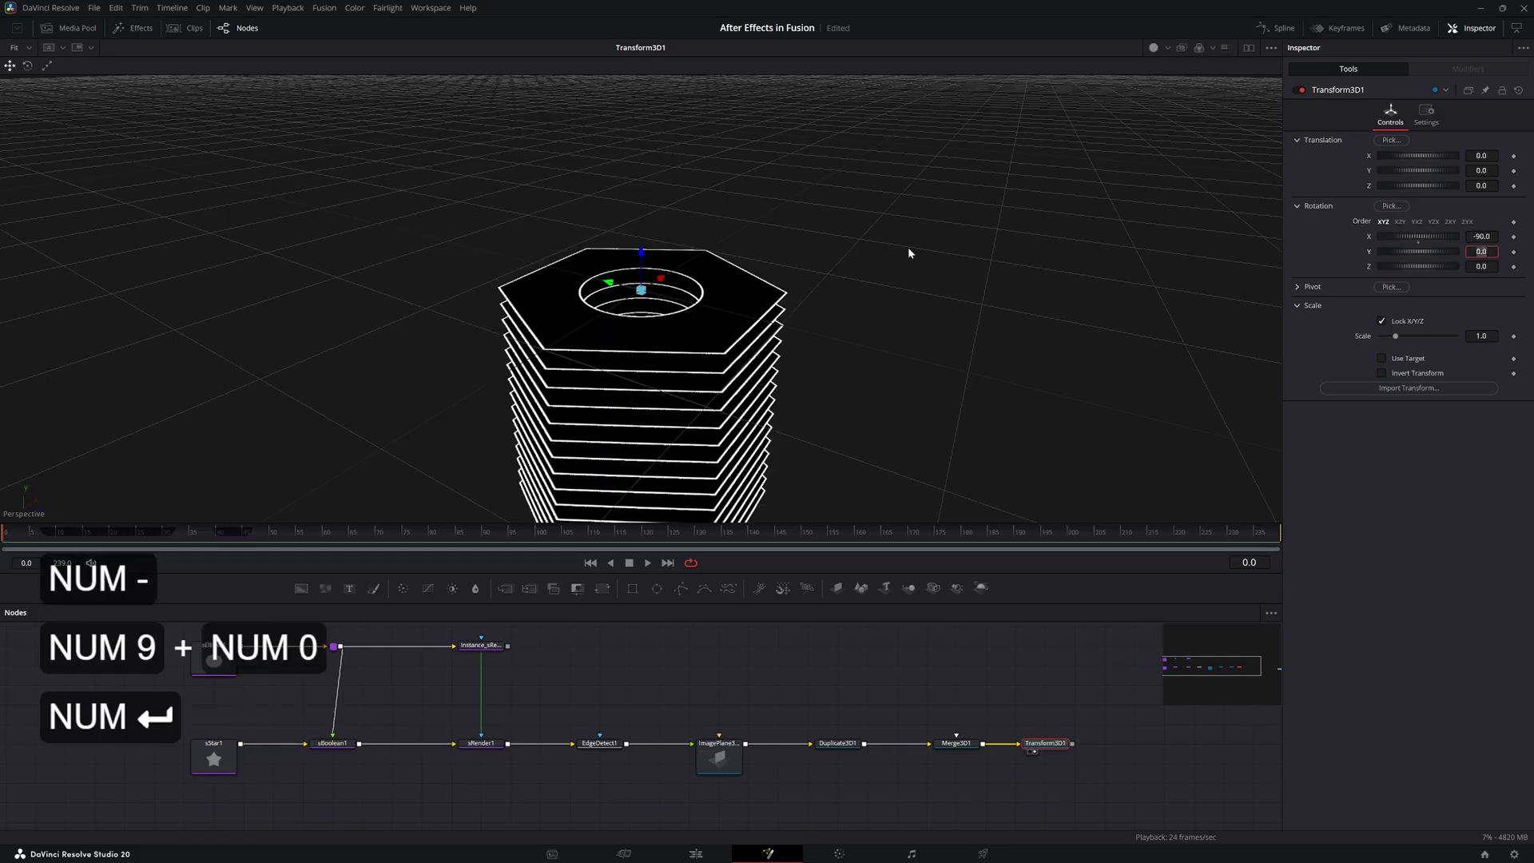
# Rewire the Merge 3D and Transform 3D nodes and view the upright ring stack
pyautogui.click(655, 288)
pyautogui.click(657, 287)
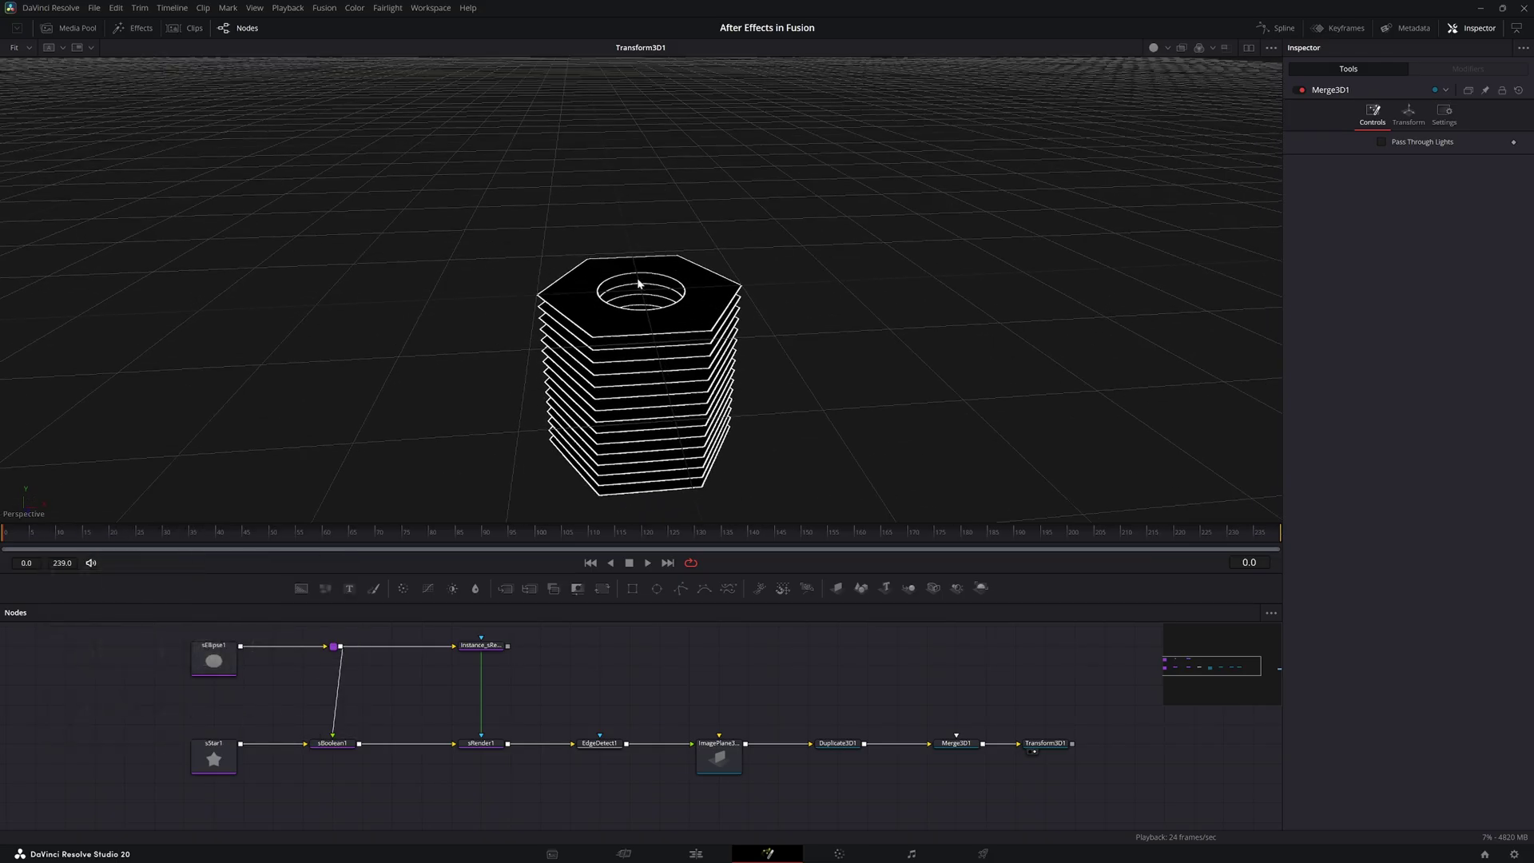
pyautogui.click(716, 676)
pyautogui.doubleClick(730, 667)
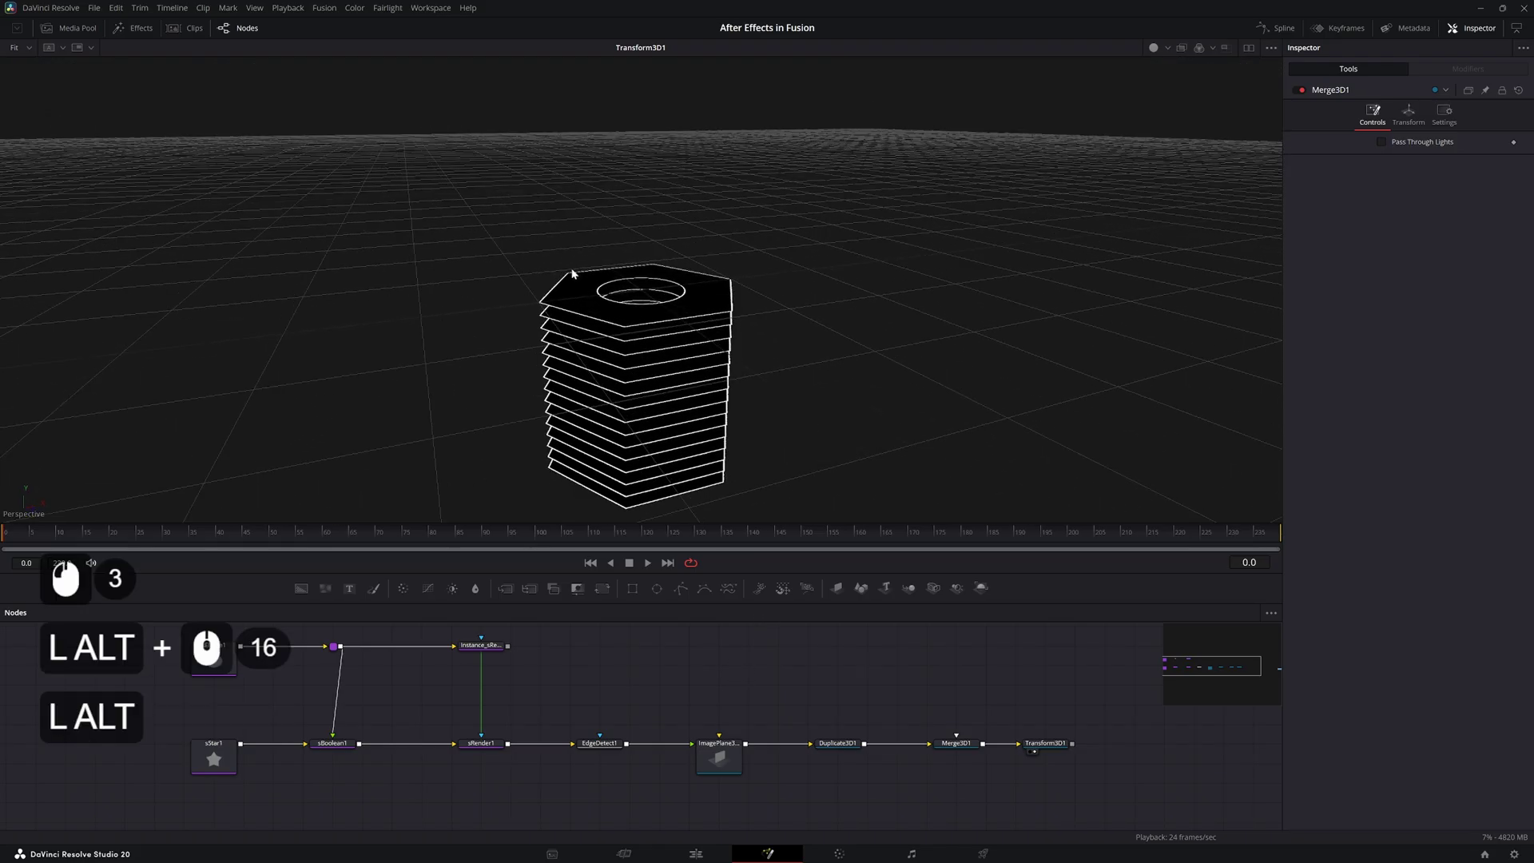
pyautogui.press('BackSpace')
pyautogui.click(950, 742)
pyautogui.click(961, 748)
pyautogui.press('2')
pyautogui.click(847, 705)
pyautogui.click(850, 696)
# Add a Replace Material 3D node to the graph
pyautogui.press('shift+space')
pyautogui.press('space')
pyautogui.press('Return')
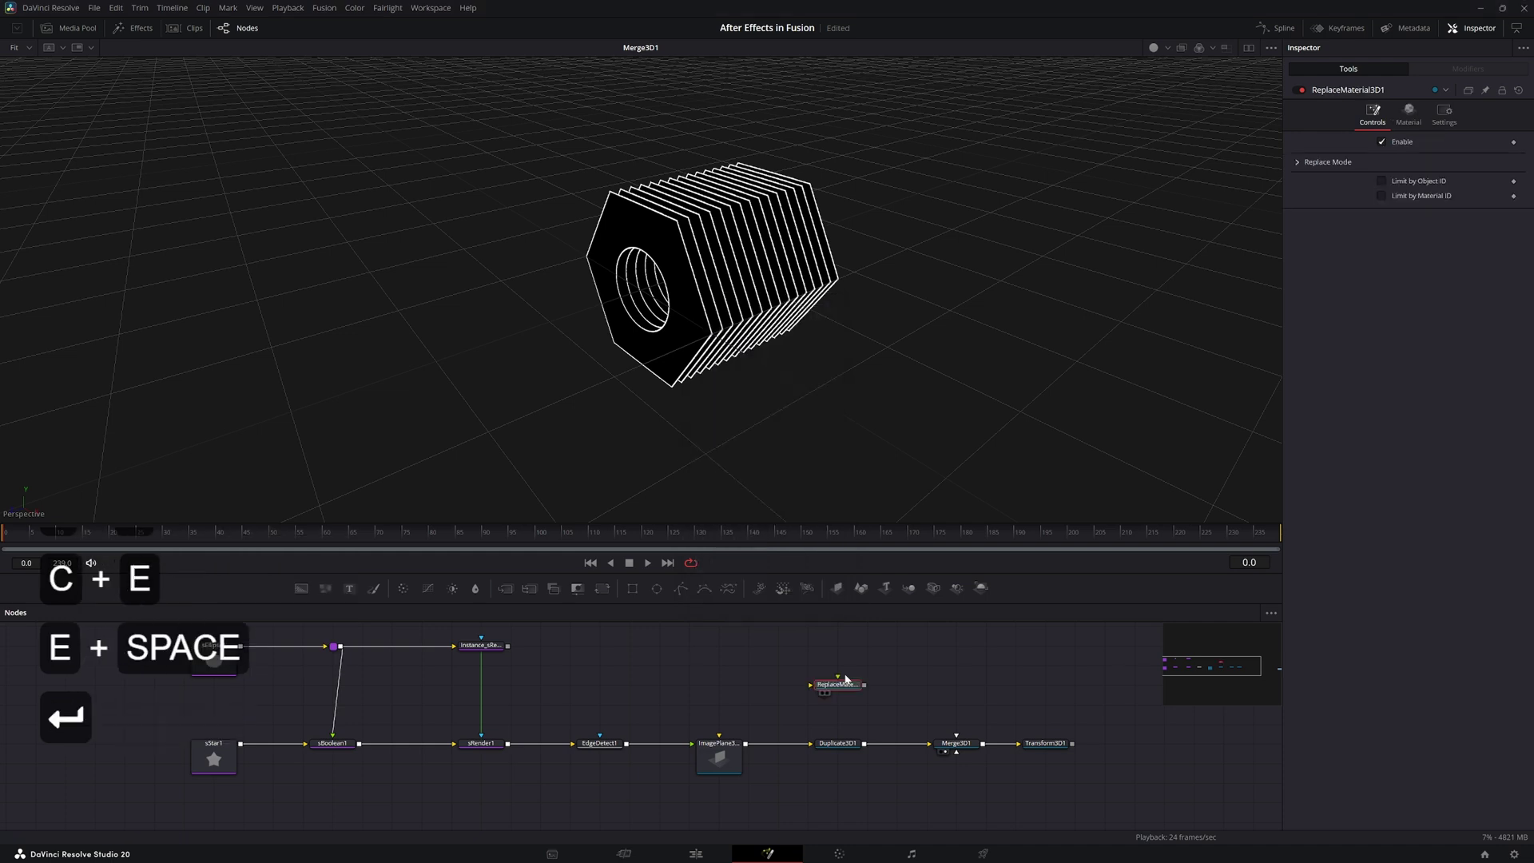
# Show the merged 3D scene in a second viewer and tidy the node layout
pyautogui.click(1256, 52)
pyautogui.click(1028, 259)
pyautogui.press('ctrl+f')
pyautogui.middleClick(1101, 216)
pyautogui.click(956, 760)
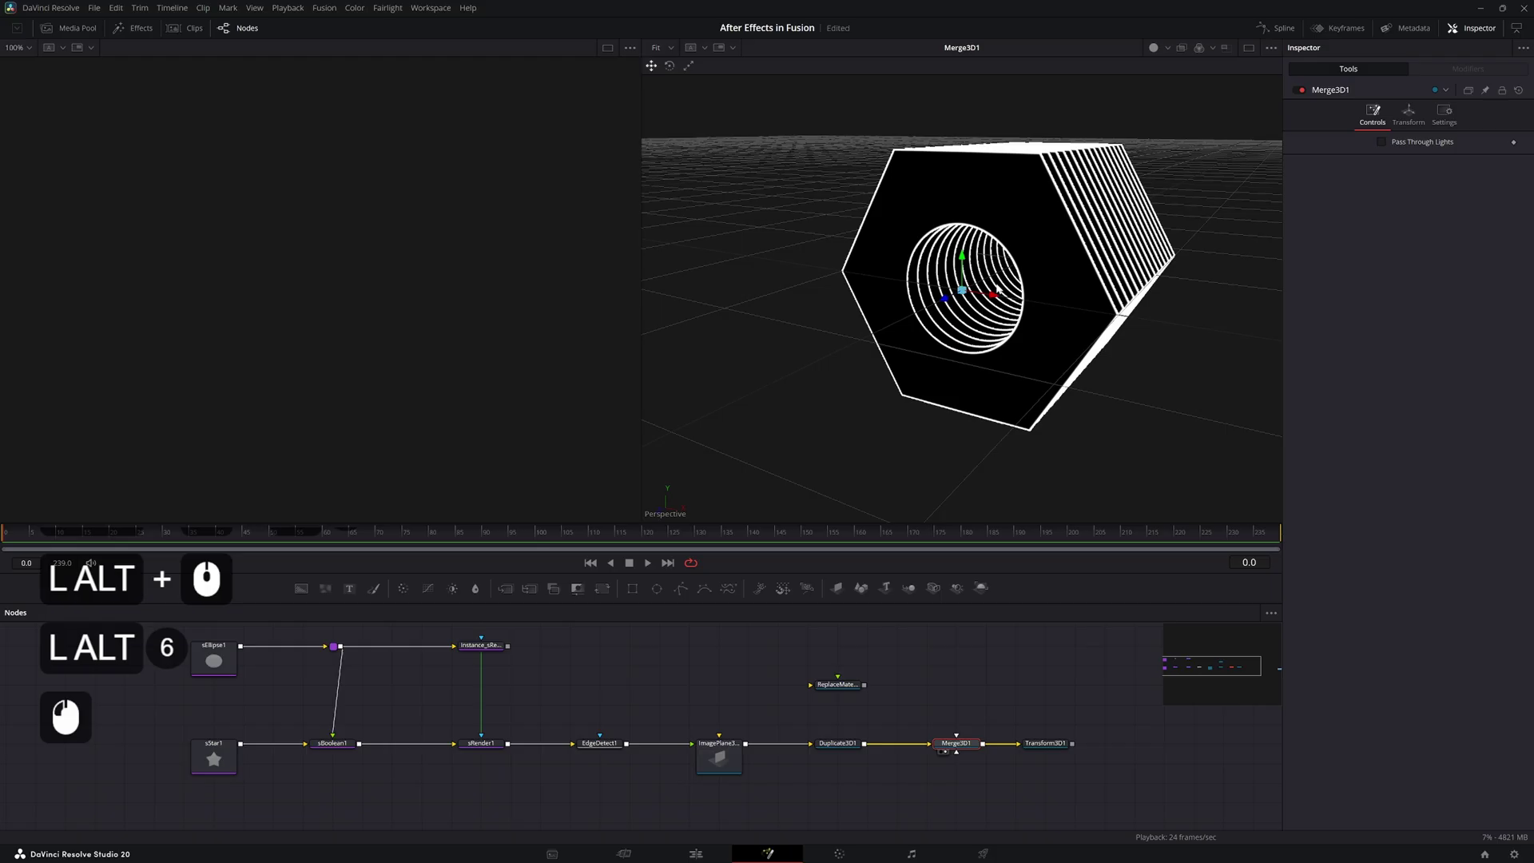
pyautogui.middleClick(1030, 279)
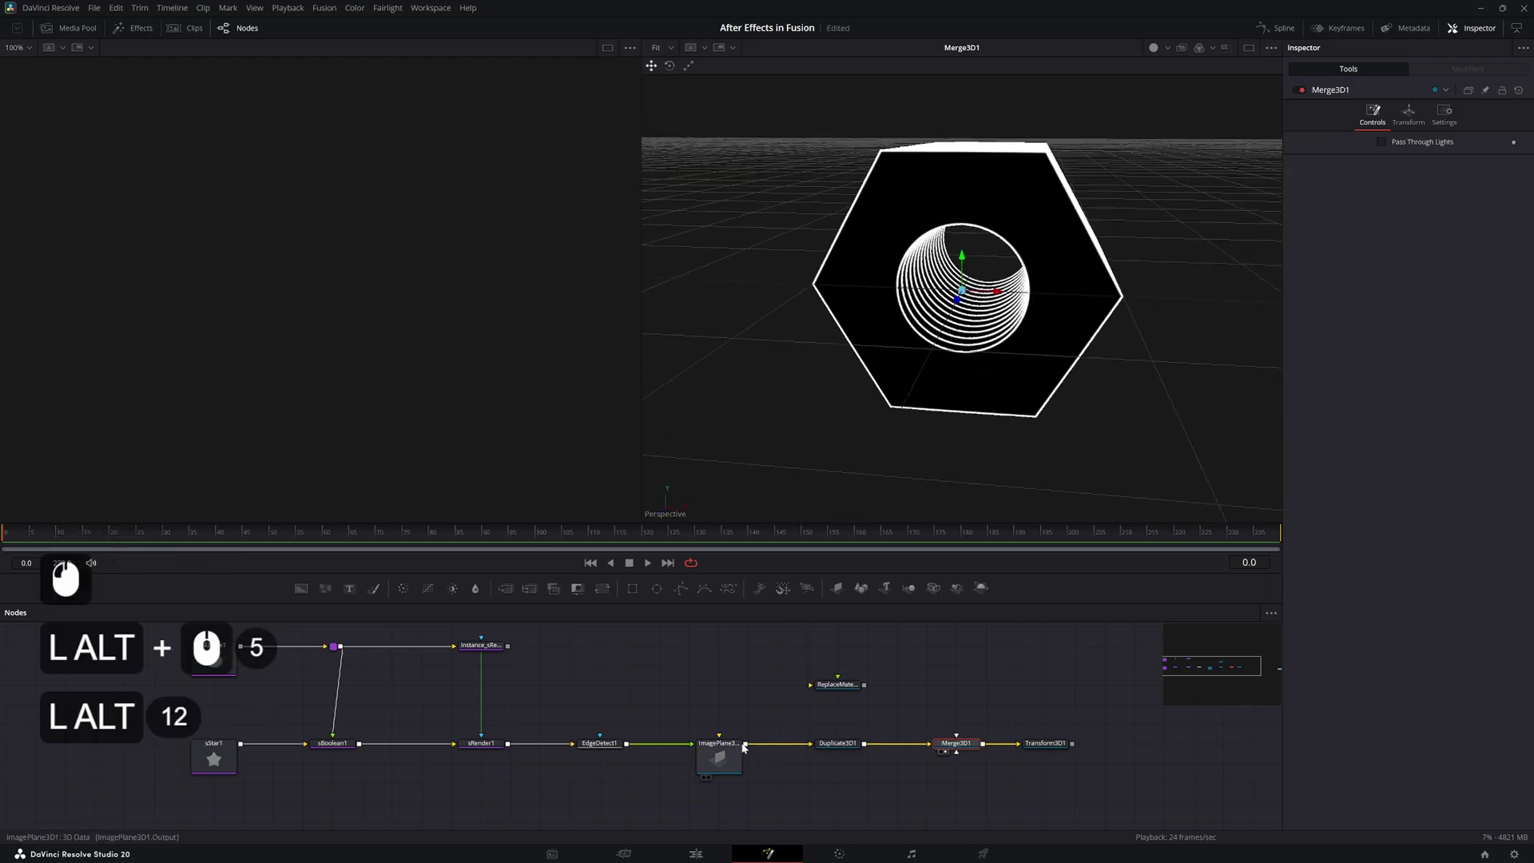
pyautogui.click(750, 749)
pyautogui.click(842, 690)
pyautogui.press('alt+1')
pyautogui.click(684, 650)
# Add Background1, set its Type to Gradient and connect it into ReplaceMaterial3D
pyautogui.press('shift+space')
pyautogui.press('Return')
pyautogui.click(966, 658)
pyautogui.click(723, 707)
pyautogui.click(817, 671)
pyautogui.click(626, 682)
pyautogui.doubleClick(628, 751)
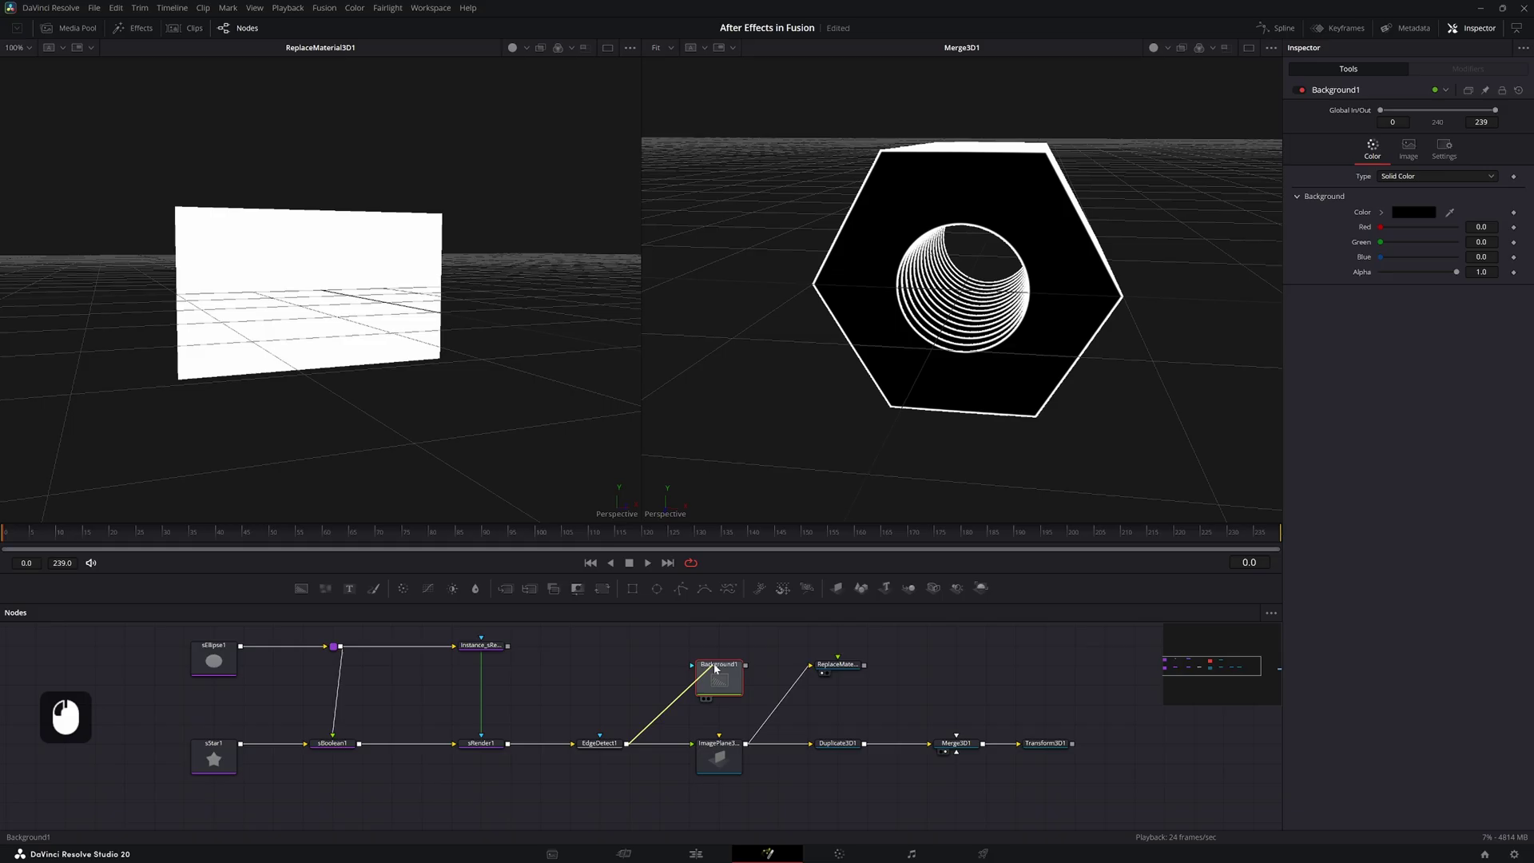
pyautogui.click(721, 673)
pyautogui.press('1')
pyautogui.click(1391, 181)
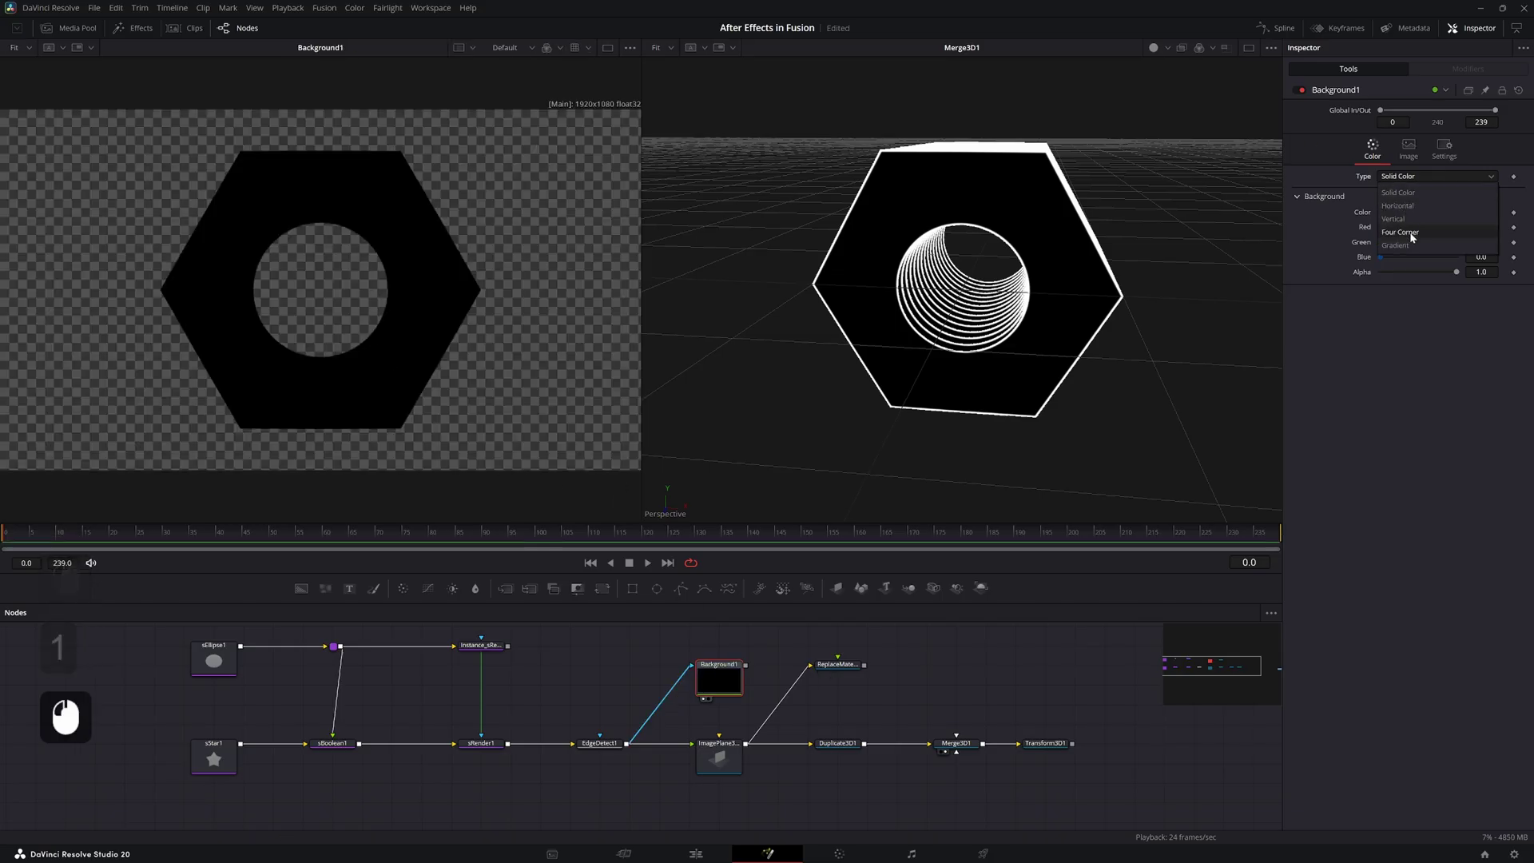
pyautogui.click(744, 672)
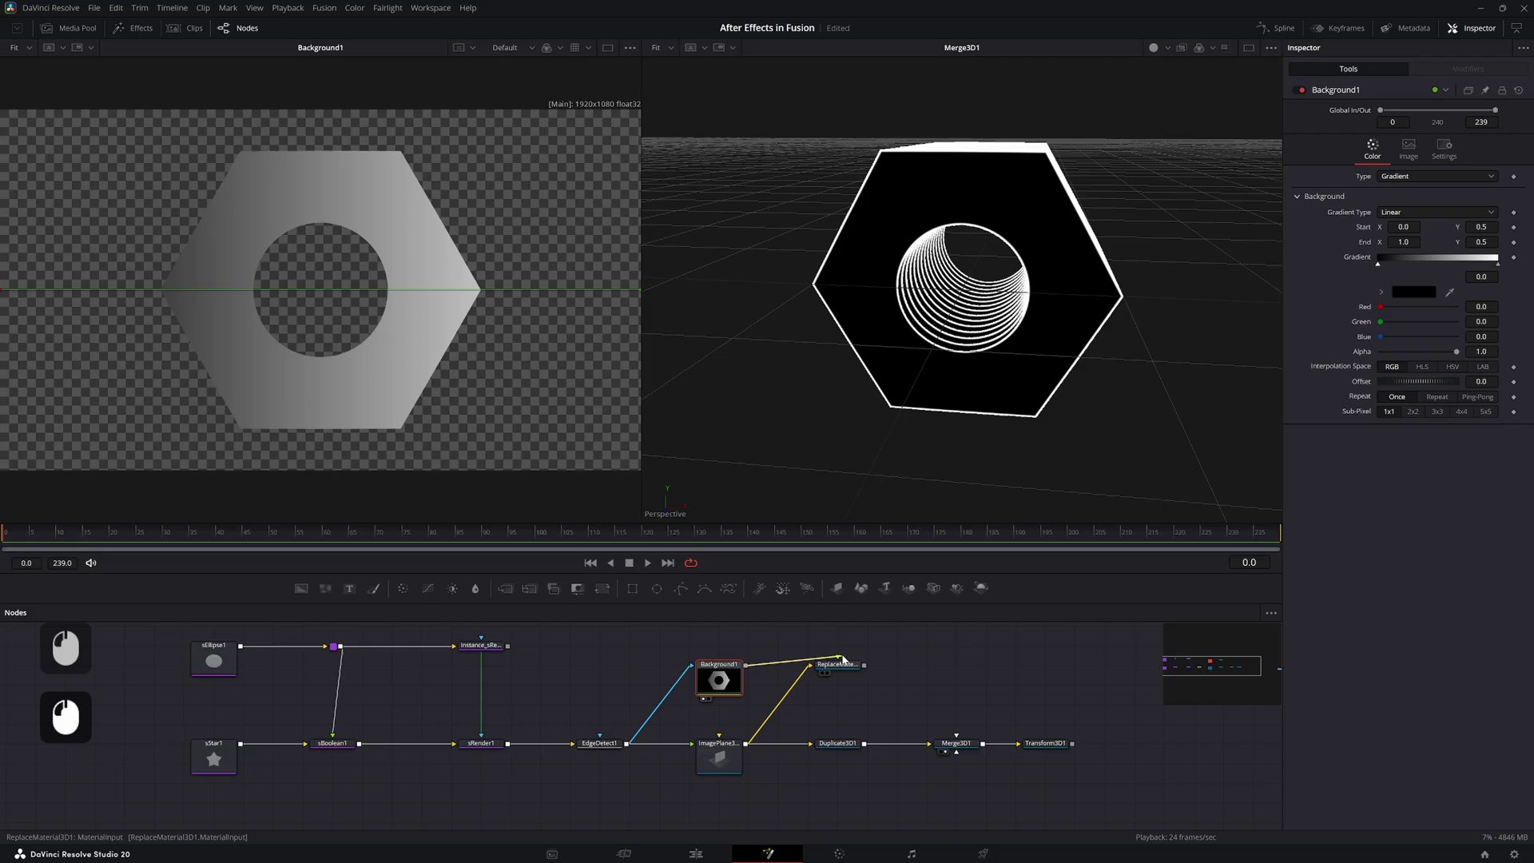
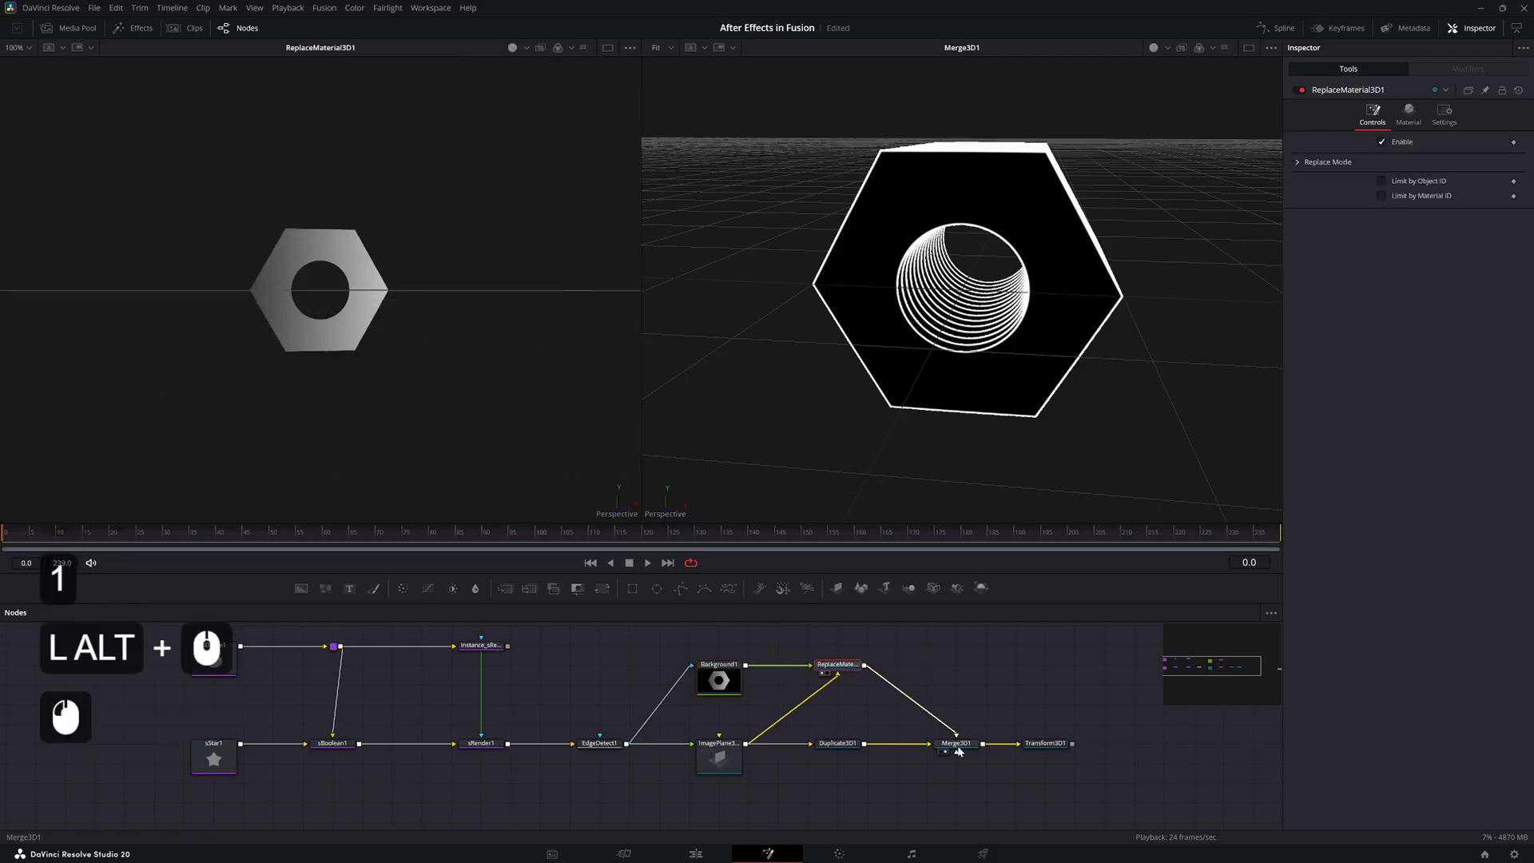
# Feed ReplaceMaterial3D into Merge3D1 and view the gradient-topped stack via Transform3D1
pyautogui.click(967, 748)
pyautogui.press('1')
pyautogui.click(852, 747)
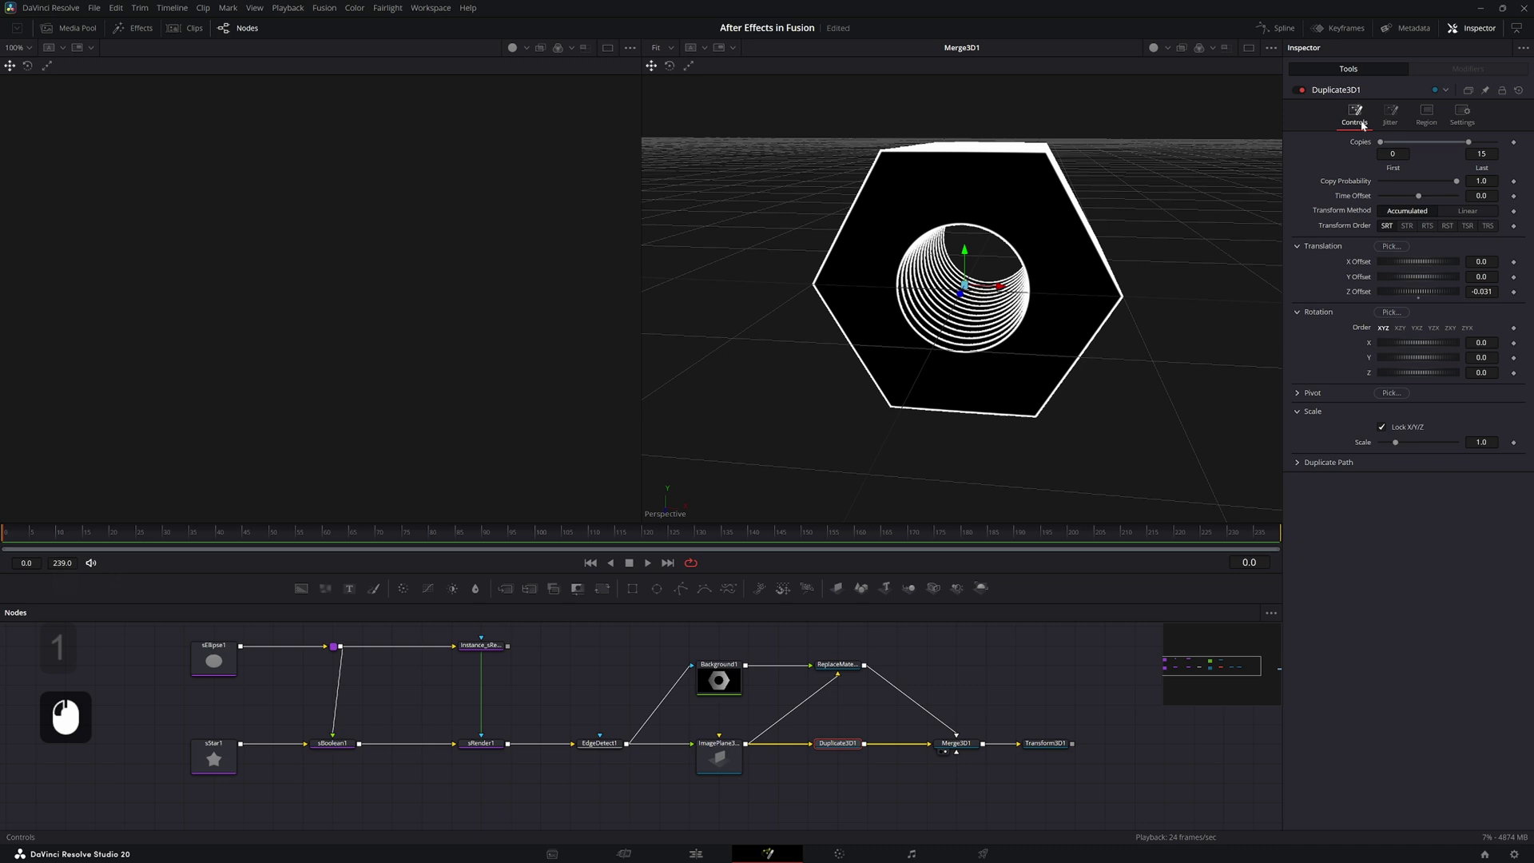
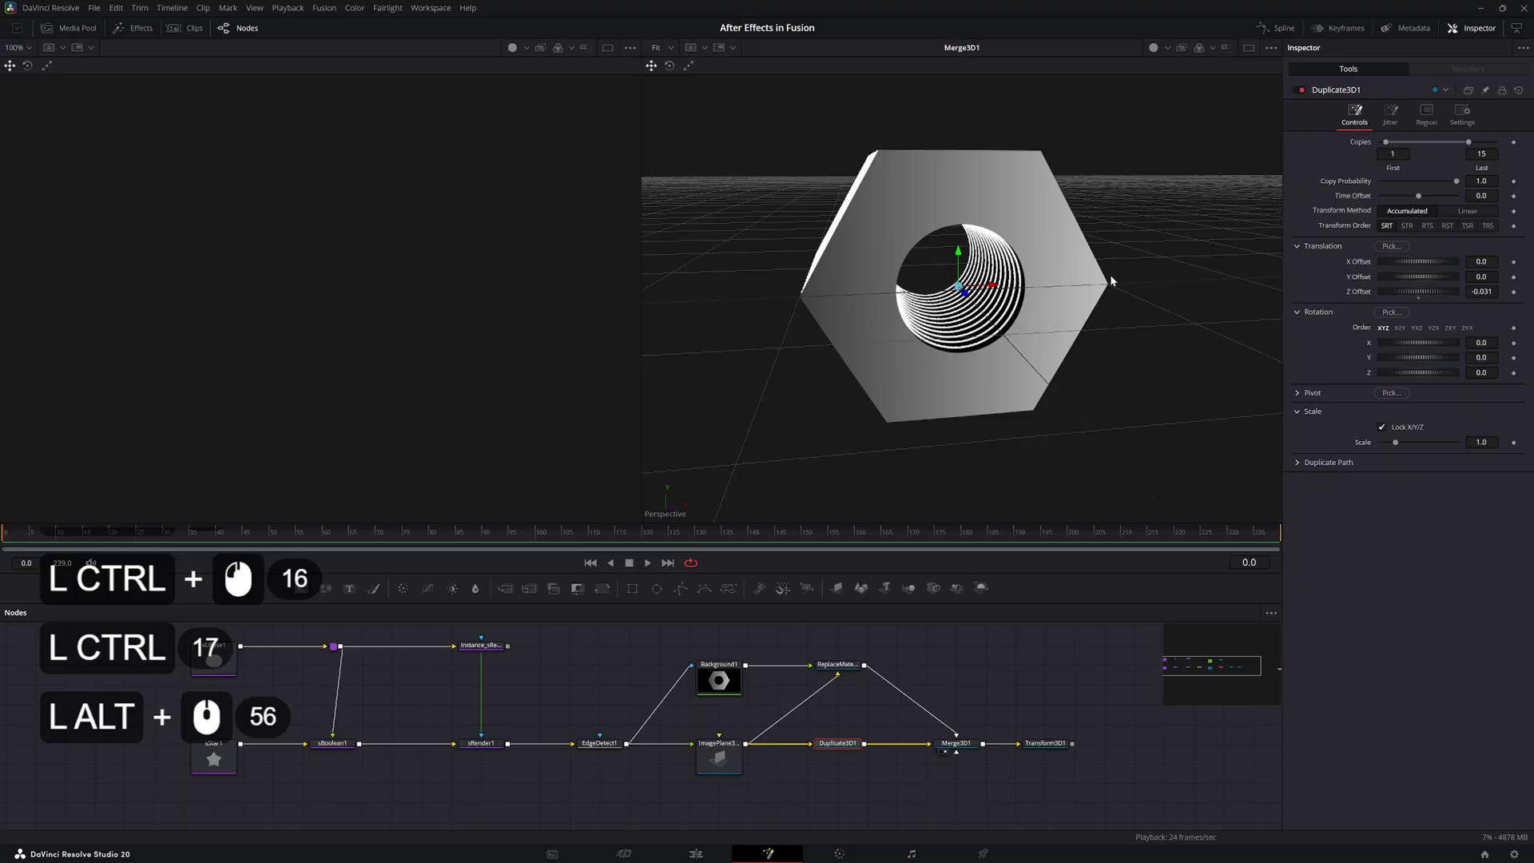
pyautogui.middleClick(1237, 270)
pyautogui.middleClick(1234, 270)
pyautogui.press('ctrl+s')
pyautogui.click(771, 635)
pyautogui.press('1')
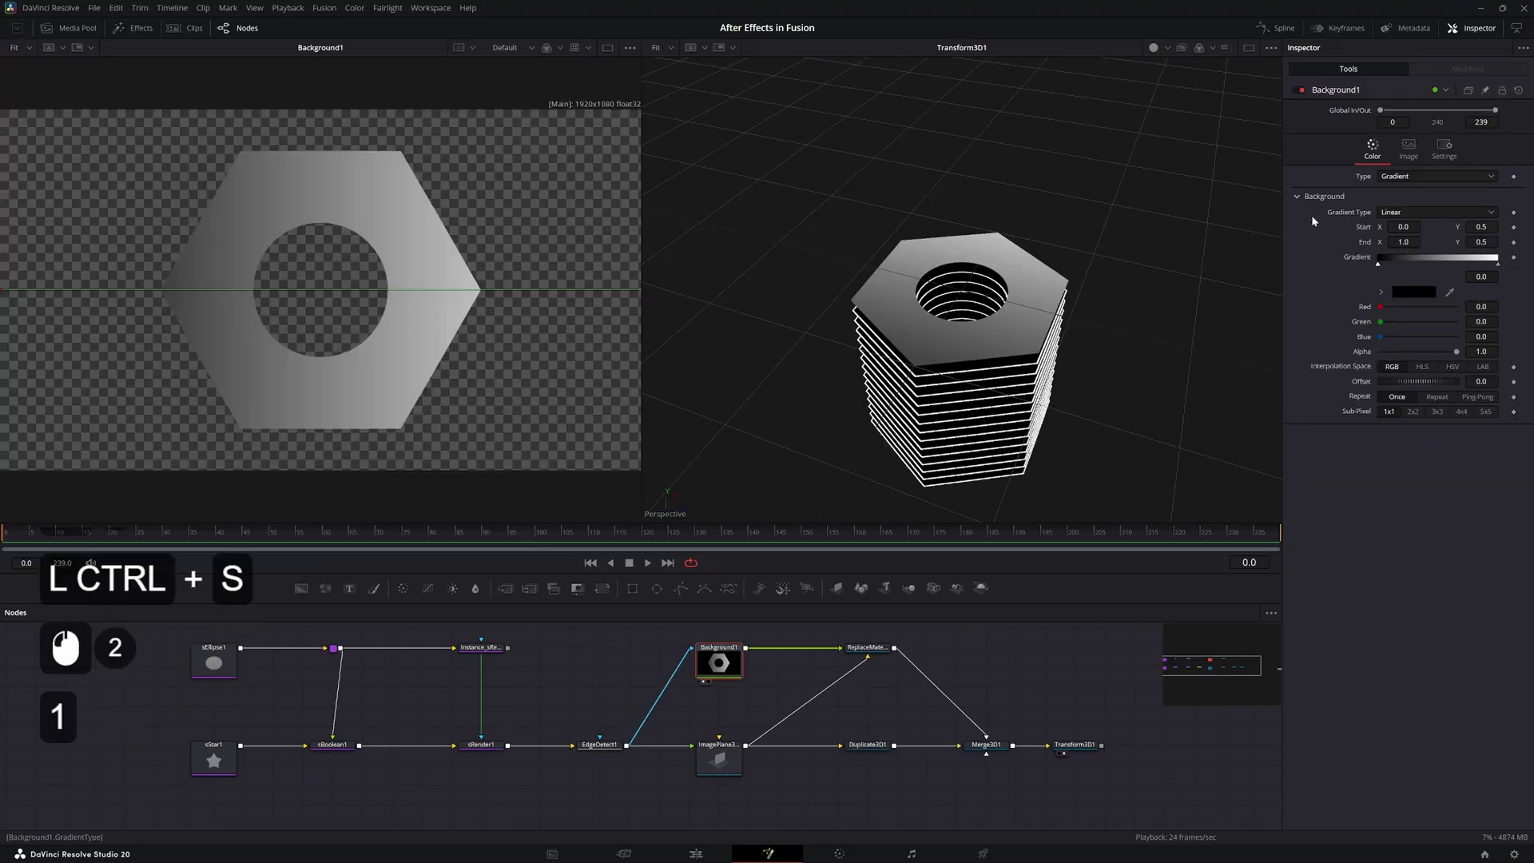
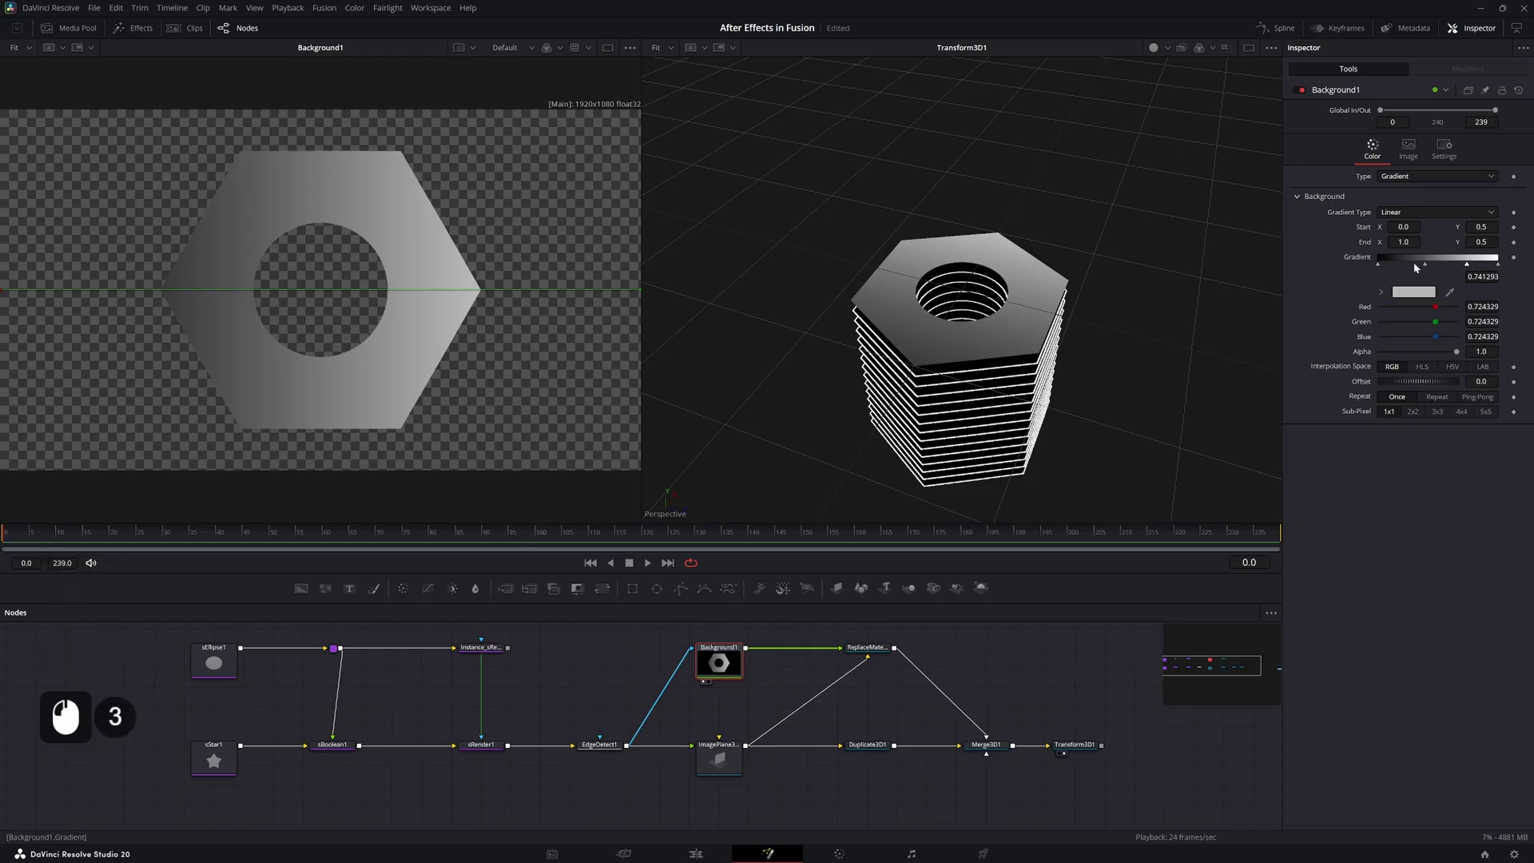
# Recolour the gradient stops to yellow, magenta, purple and fully saturated cyan
pyautogui.click(1344, 292)
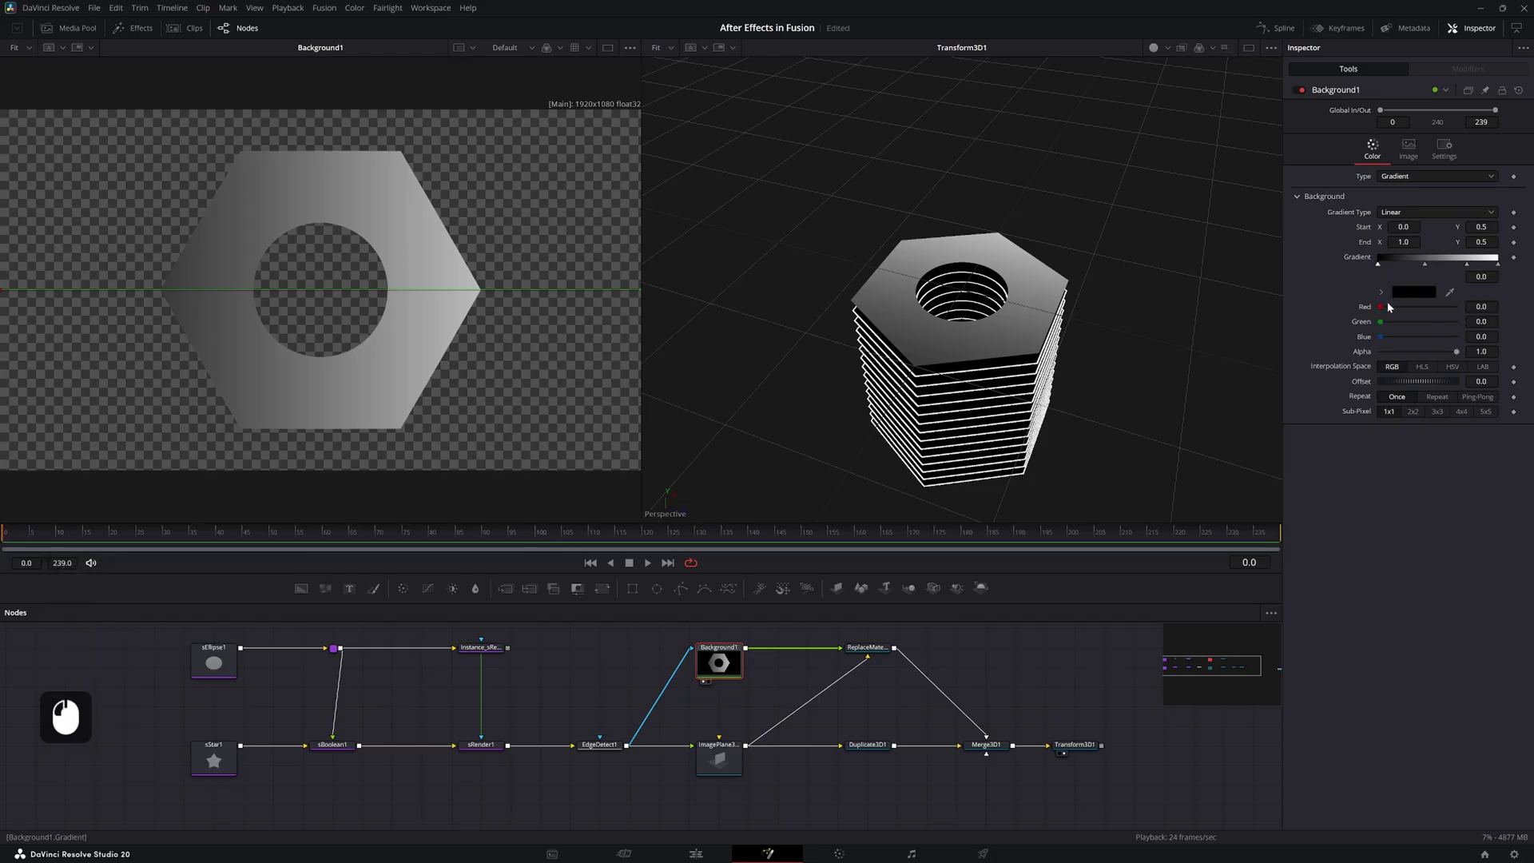
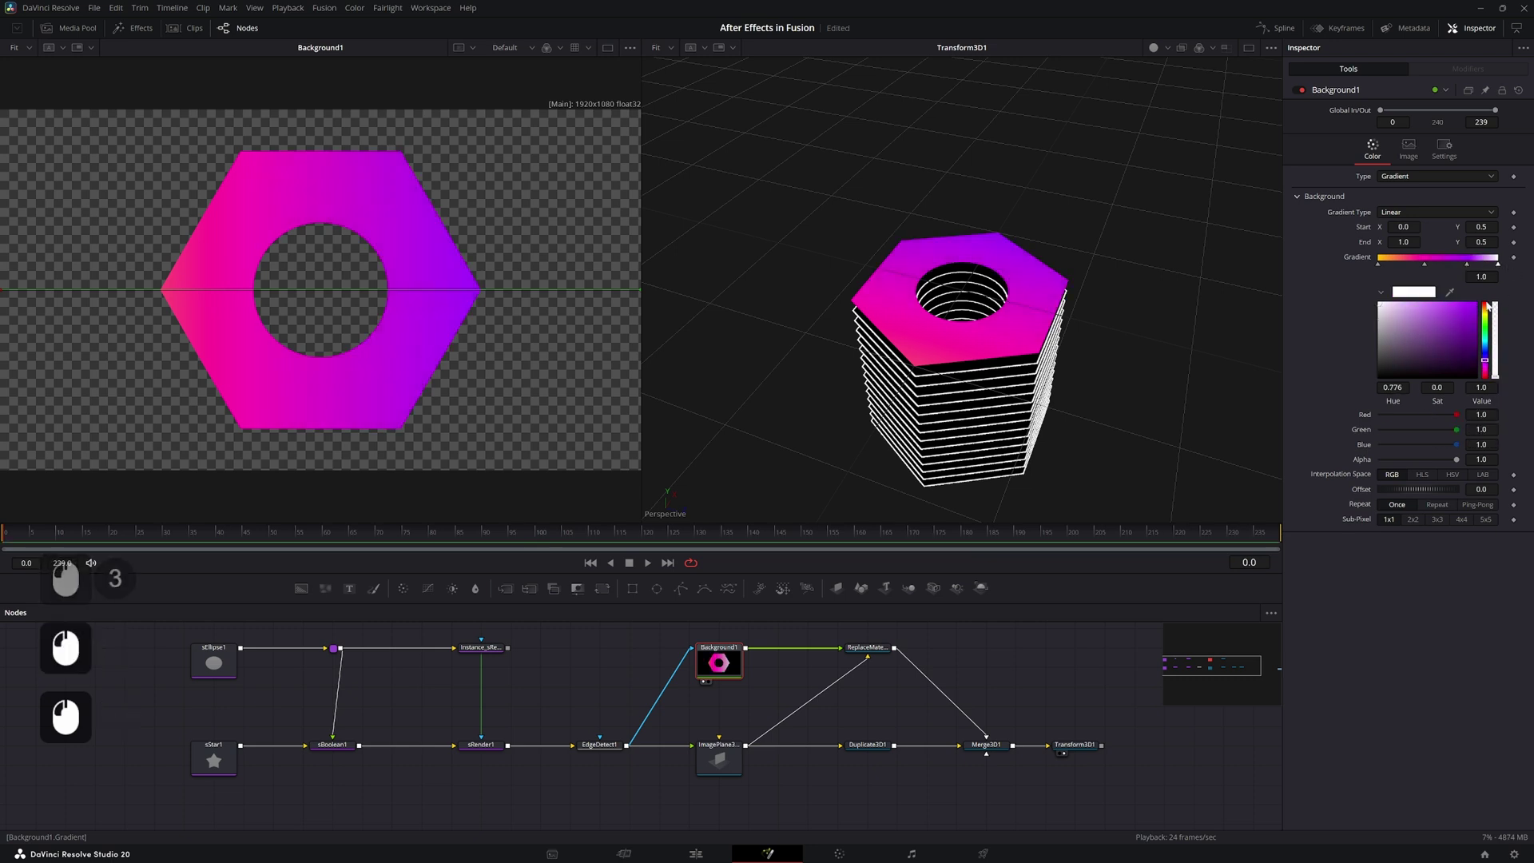
pyautogui.click(1484, 345)
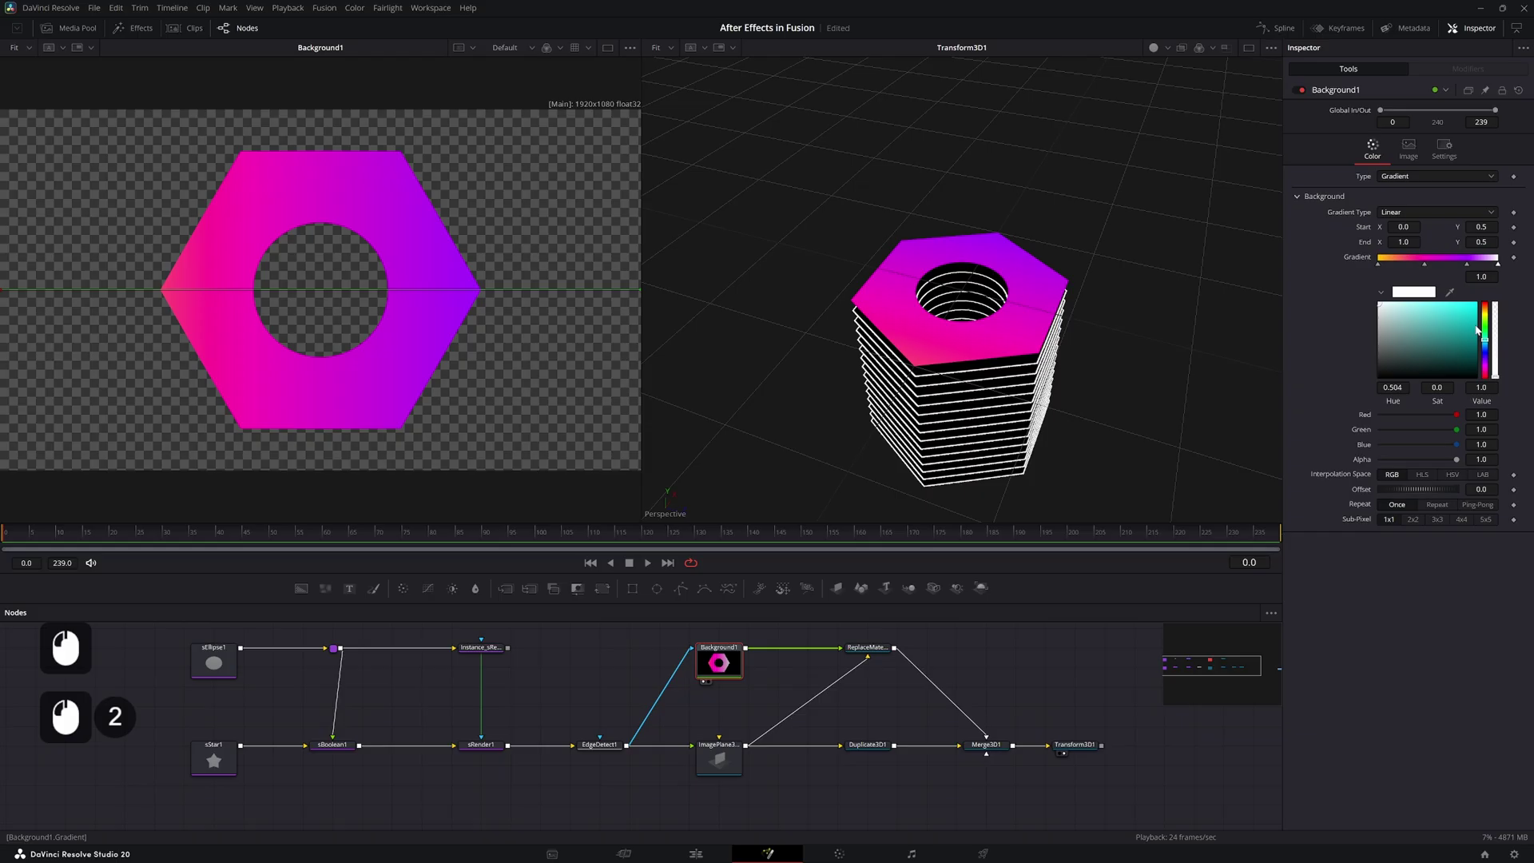
pyautogui.click(1482, 345)
pyautogui.click(1474, 318)
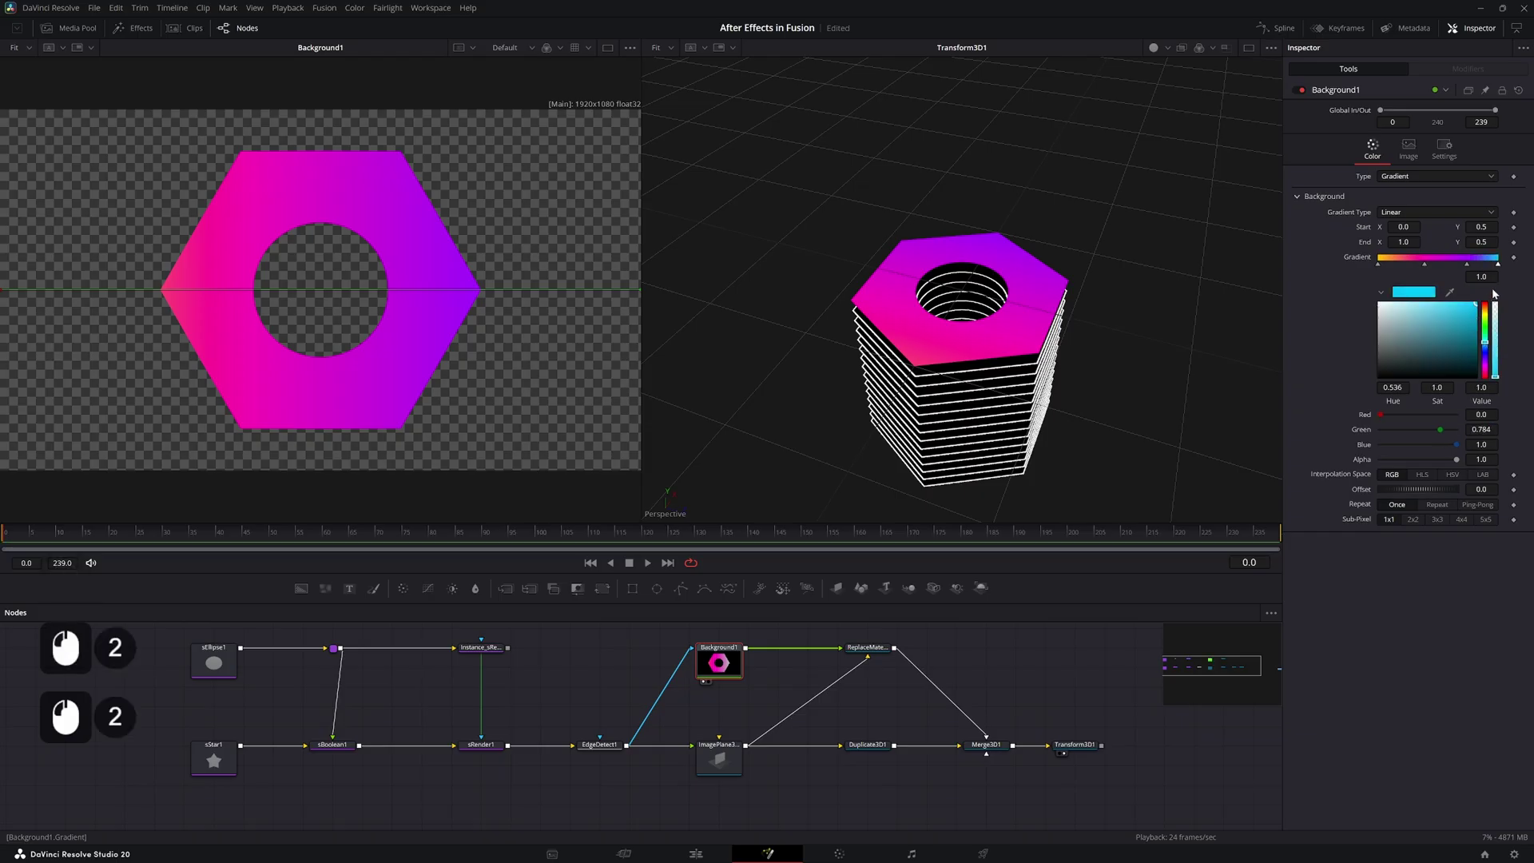
pyautogui.doubleClick(460, 271)
pyautogui.middleClick(481, 241)
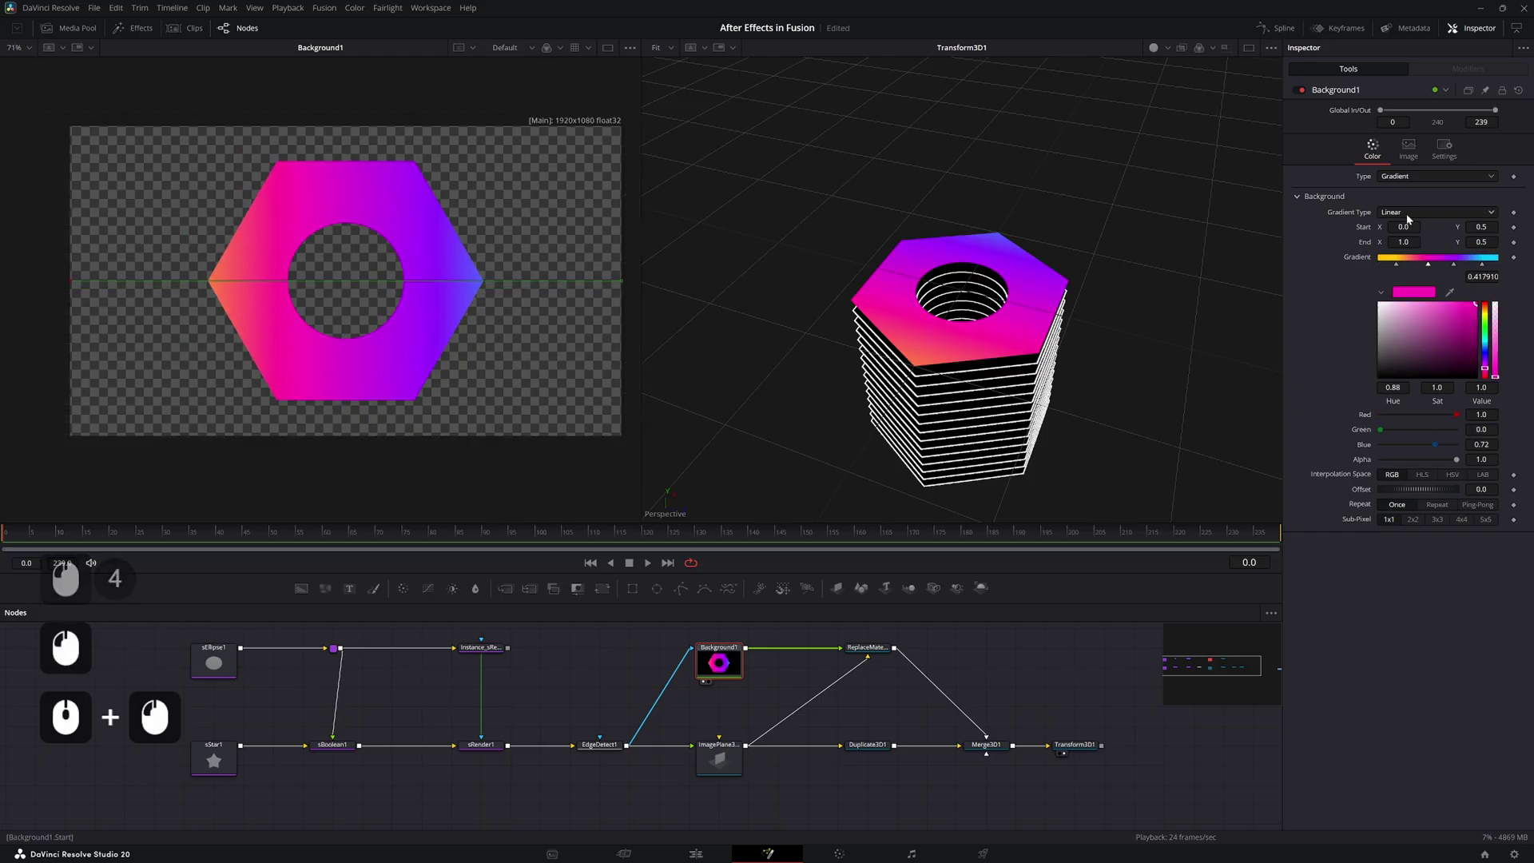
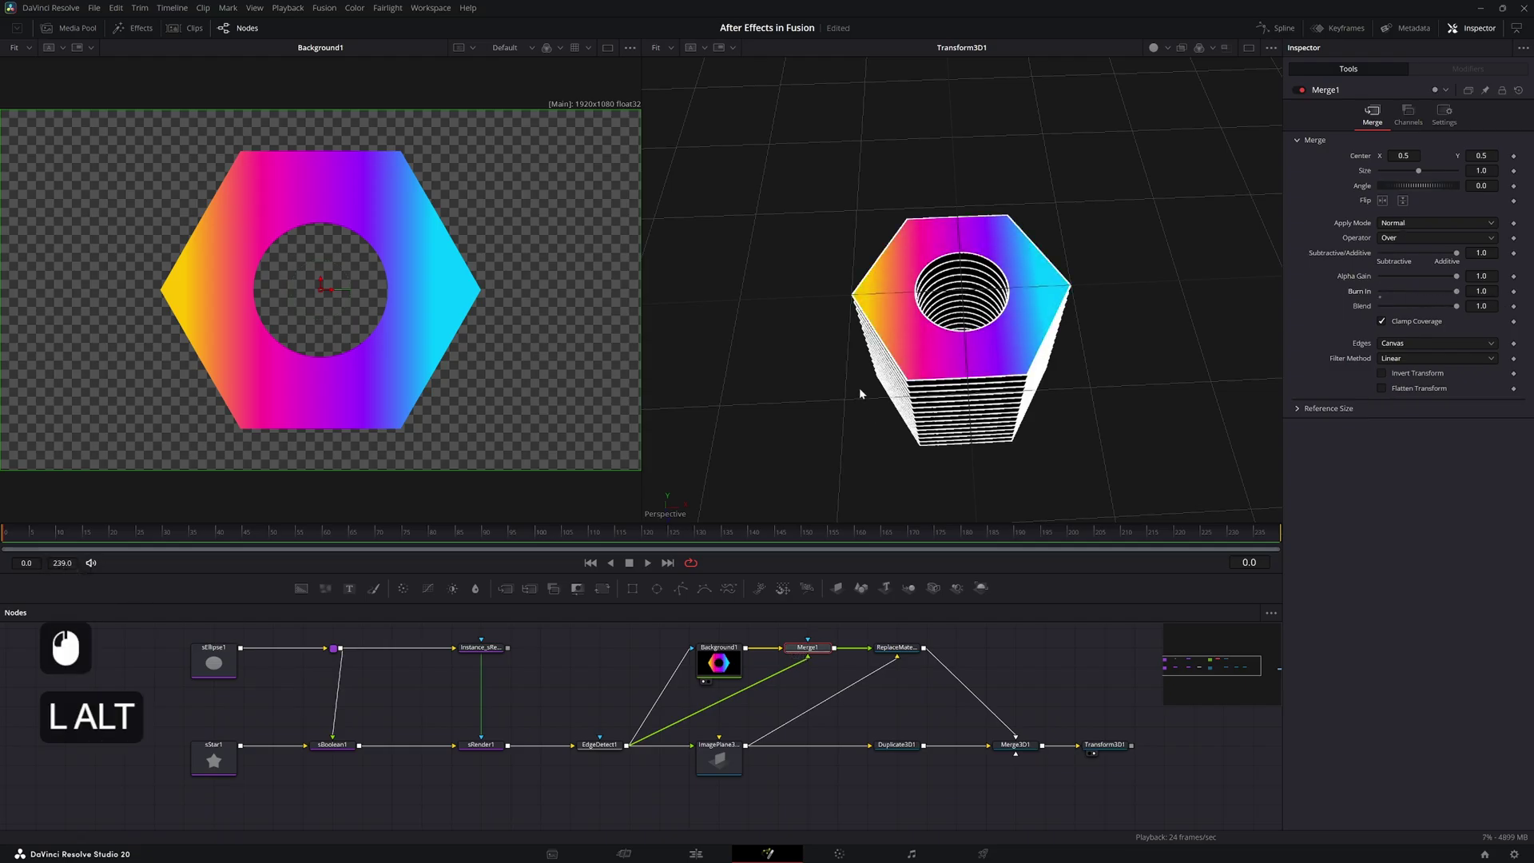
# Add a Merge 3D node to gather the nut scene for the camera
pyautogui.press('ctrl+alt+p')
pyautogui.press('ctrl+alt+p')
pyautogui.click(980, 343)
pyautogui.click(956, 344)
pyautogui.click(933, 688)
pyautogui.press('shift+space')
pyautogui.press('space')
pyautogui.press('Return')
# Wire the Merge 3D and add a Camera 3D looking at the nut
pyautogui.click(1051, 739)
pyautogui.middleClick(1046, 643)
pyautogui.click(1012, 677)
pyautogui.click(1004, 688)
pyautogui.press('shift+space')
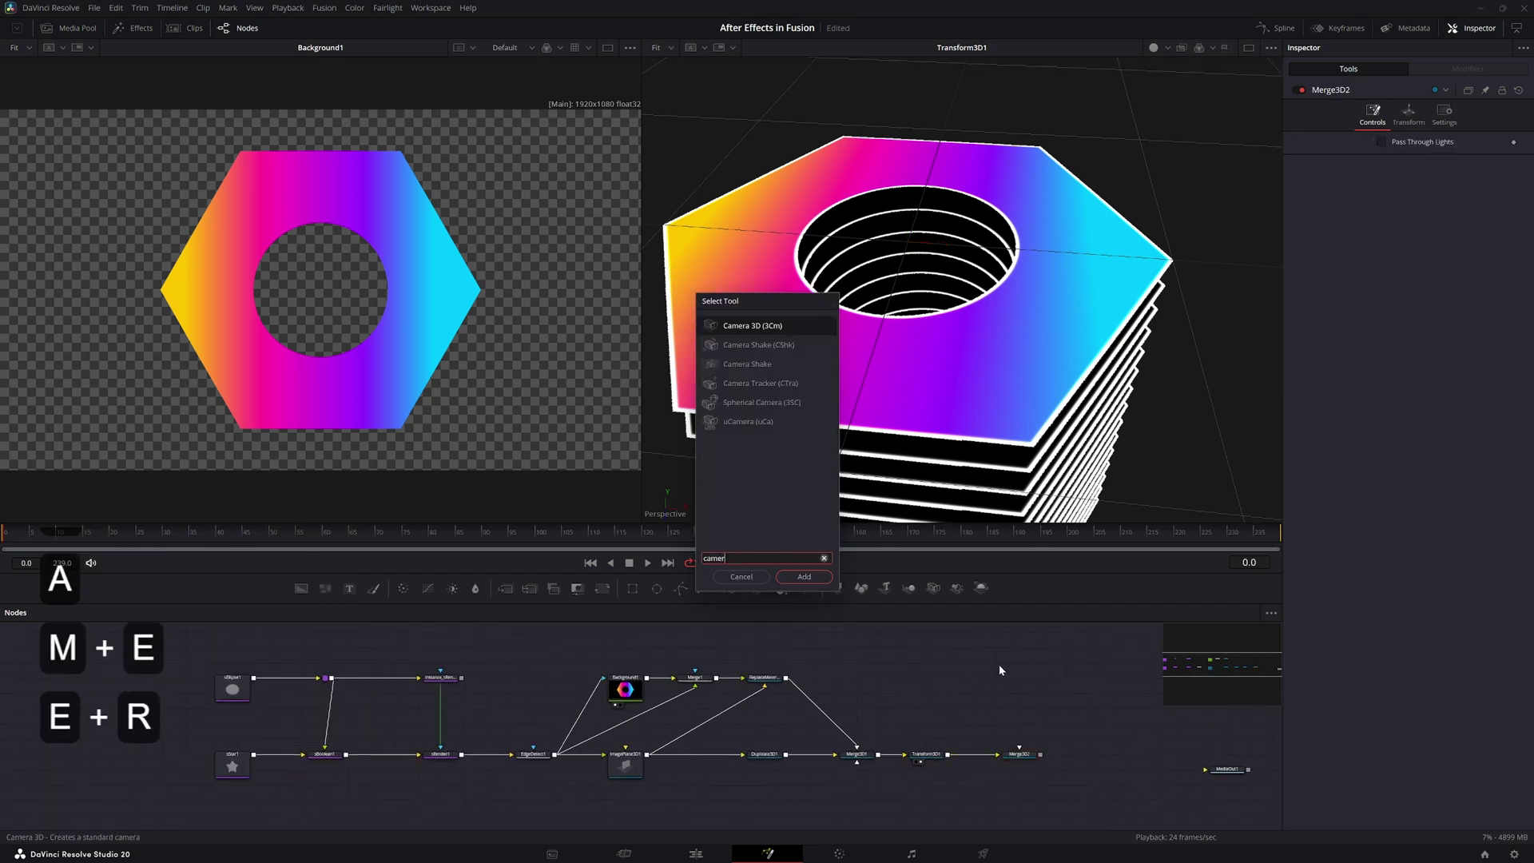
pyautogui.press('space')
pyautogui.press('Return')
pyautogui.click(1047, 672)
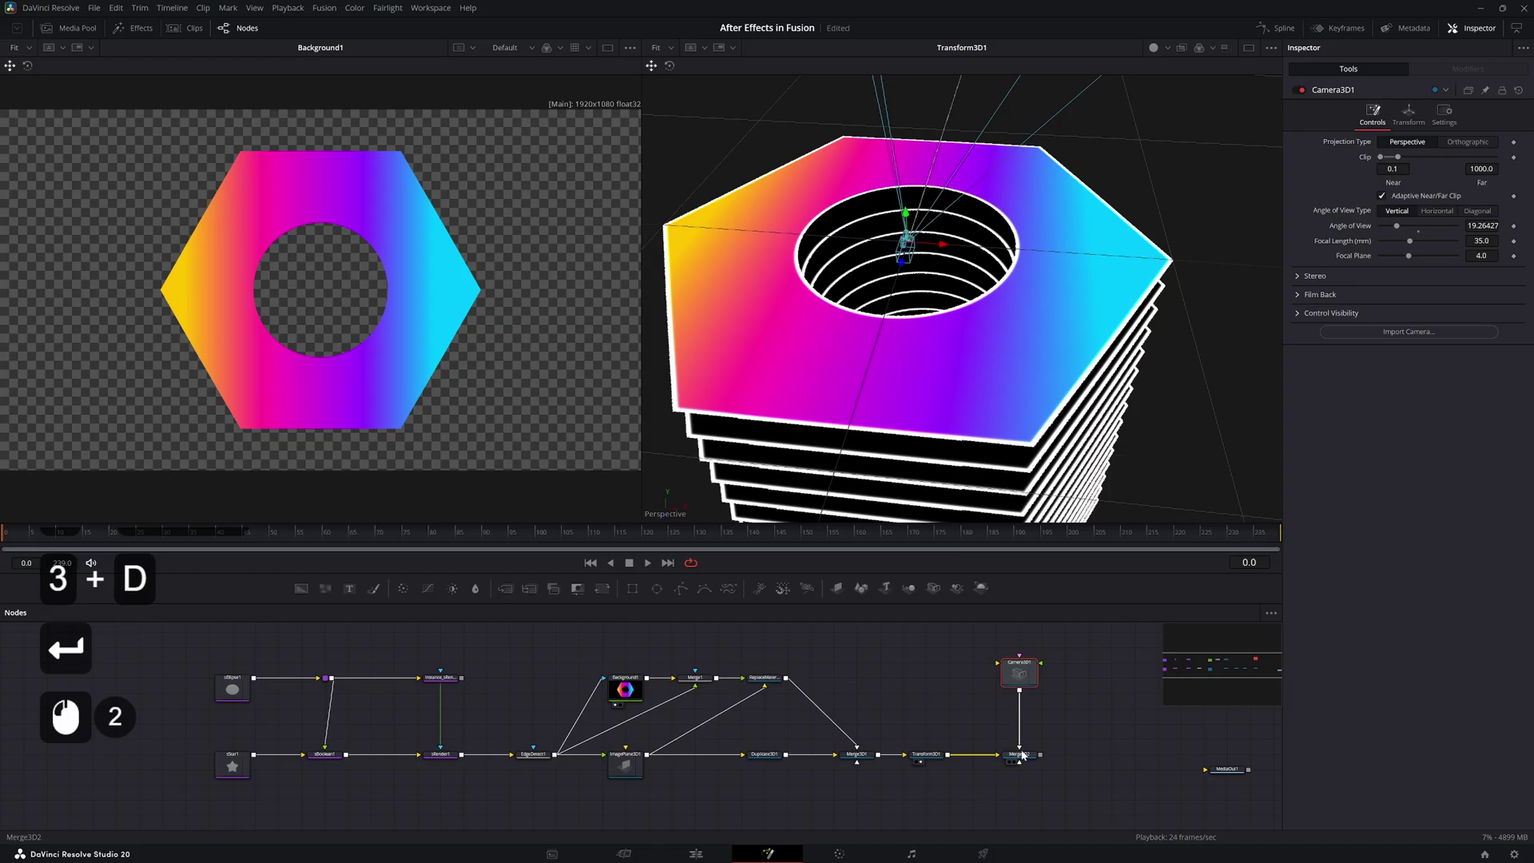
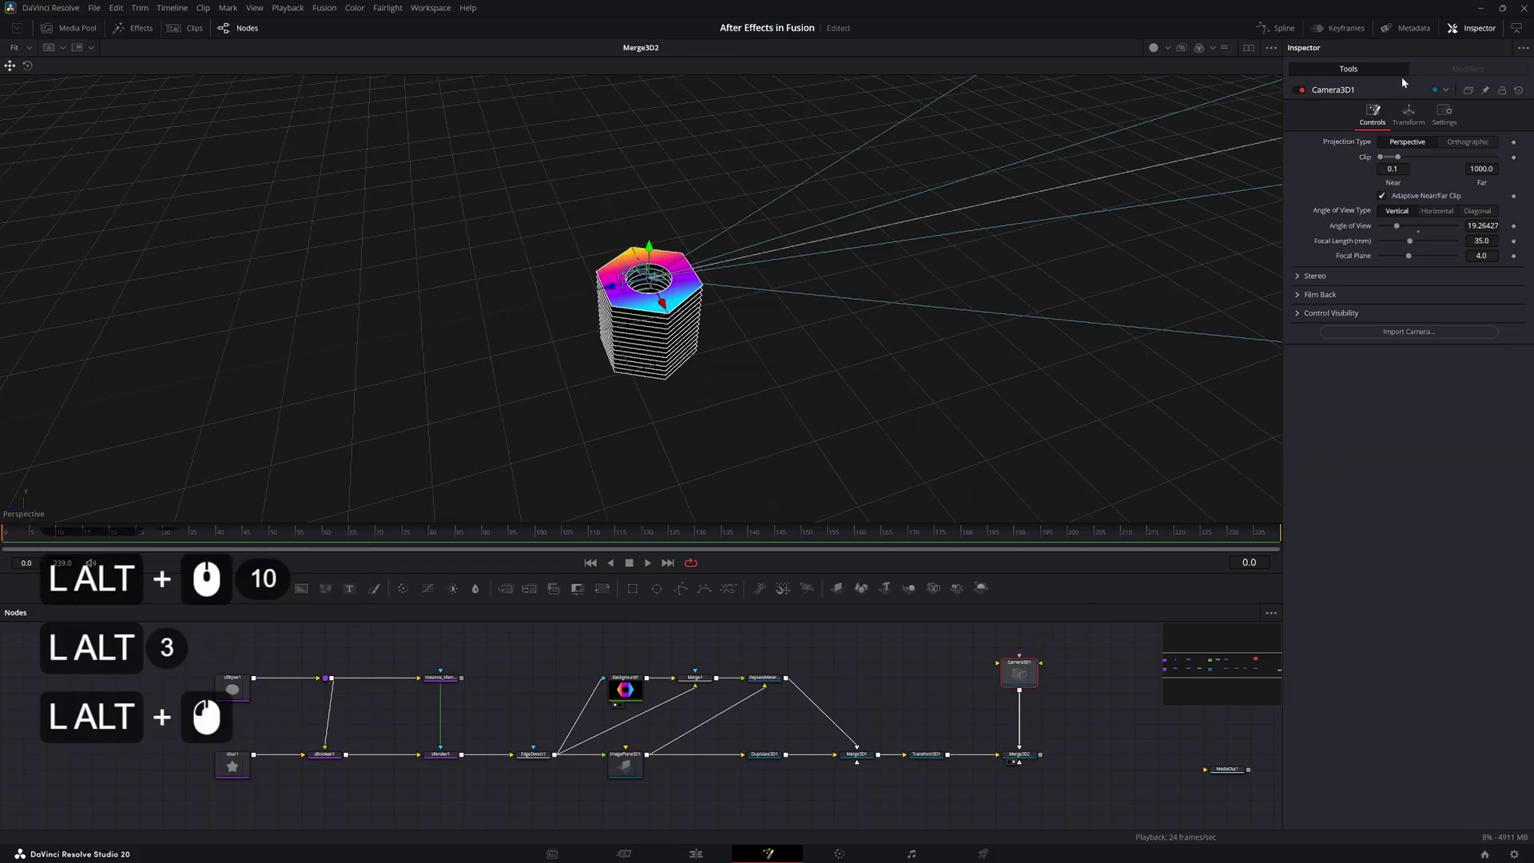
# Pull the camera back on Z so the whole stacked nut is in view
pyautogui.click(1407, 116)
pyautogui.click(1382, 309)
pyautogui.click(615, 290)
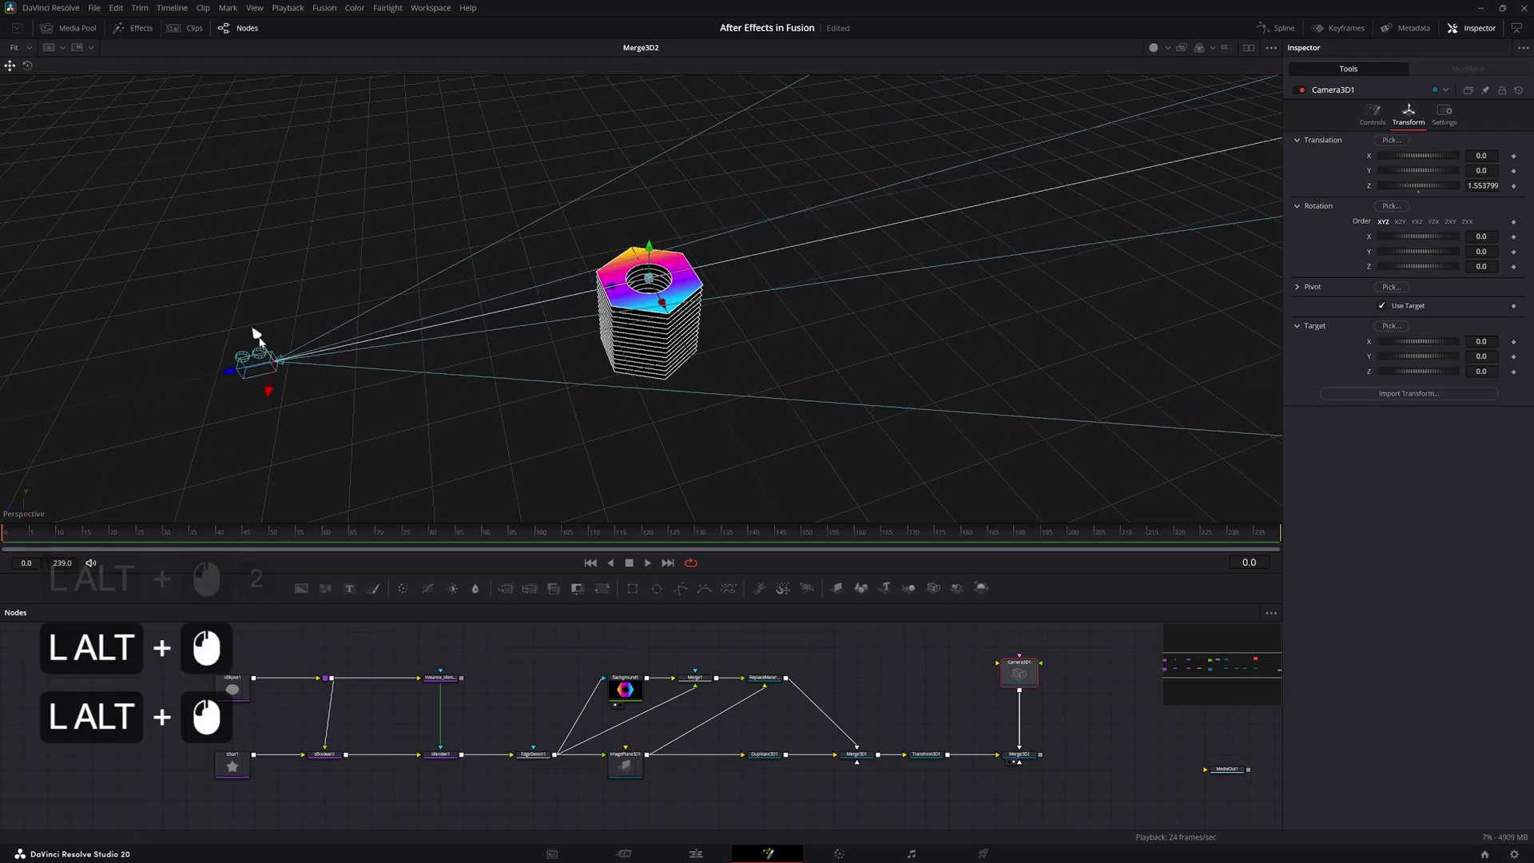
pyautogui.click(1003, 730)
# Add a Renderer 3D after the Merge 3D and connect it to MediaOut1
pyautogui.press('shift+alt+space')
pyautogui.write('r + E + D')
pyautogui.press('e')
pyautogui.press('BackSpace')
pyautogui.press('Return')
pyautogui.press('2')
pyautogui.click(1098, 753)
pyautogui.click(1114, 756)
# Raise Camera3D and pull it back so the whole nut is framed from above
pyautogui.click(1229, 772)
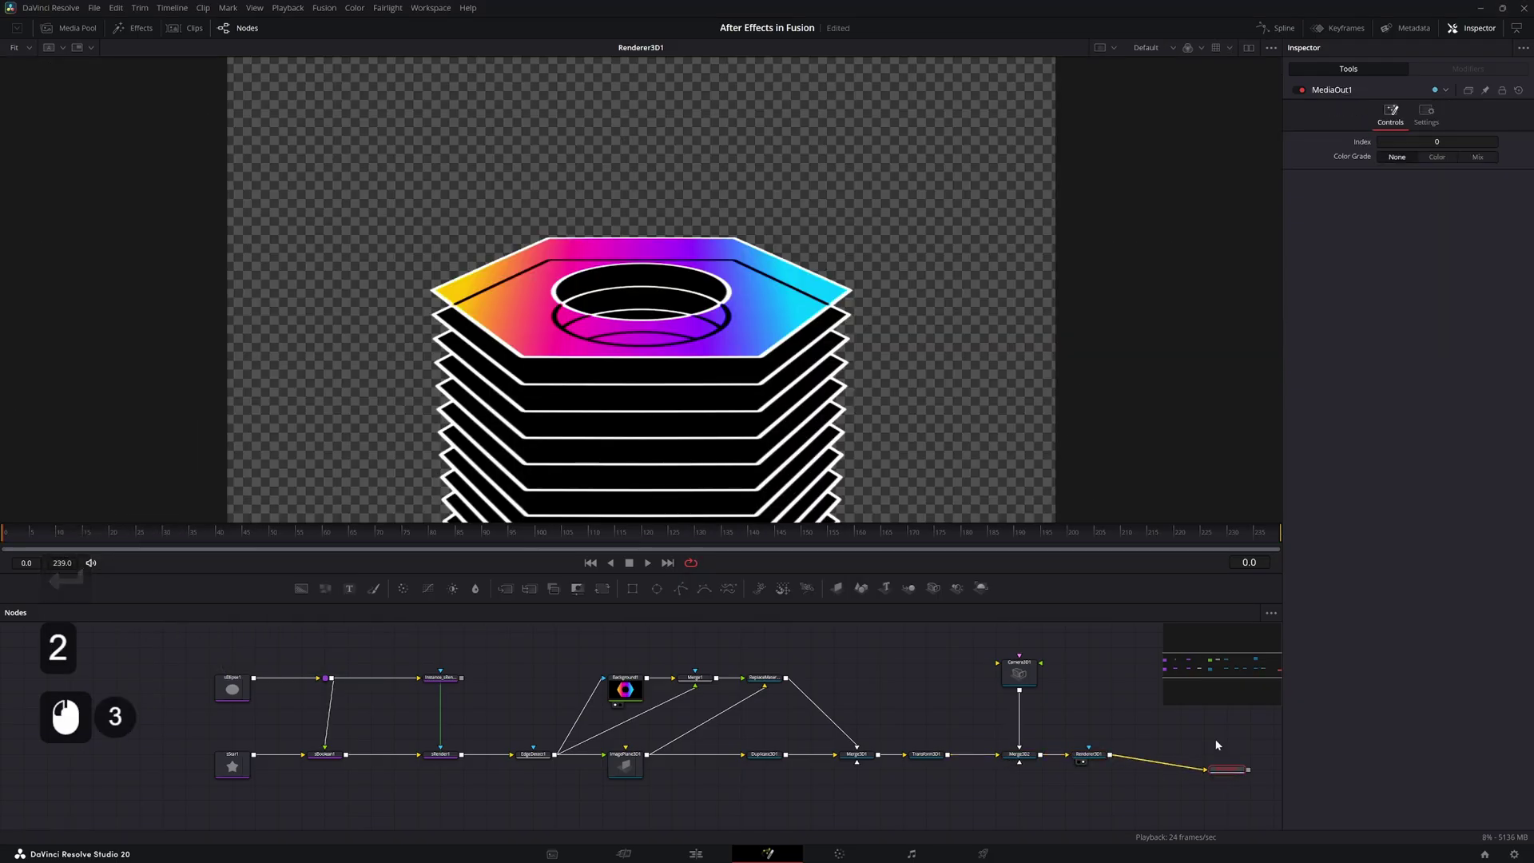
pyautogui.middleClick(186, 186)
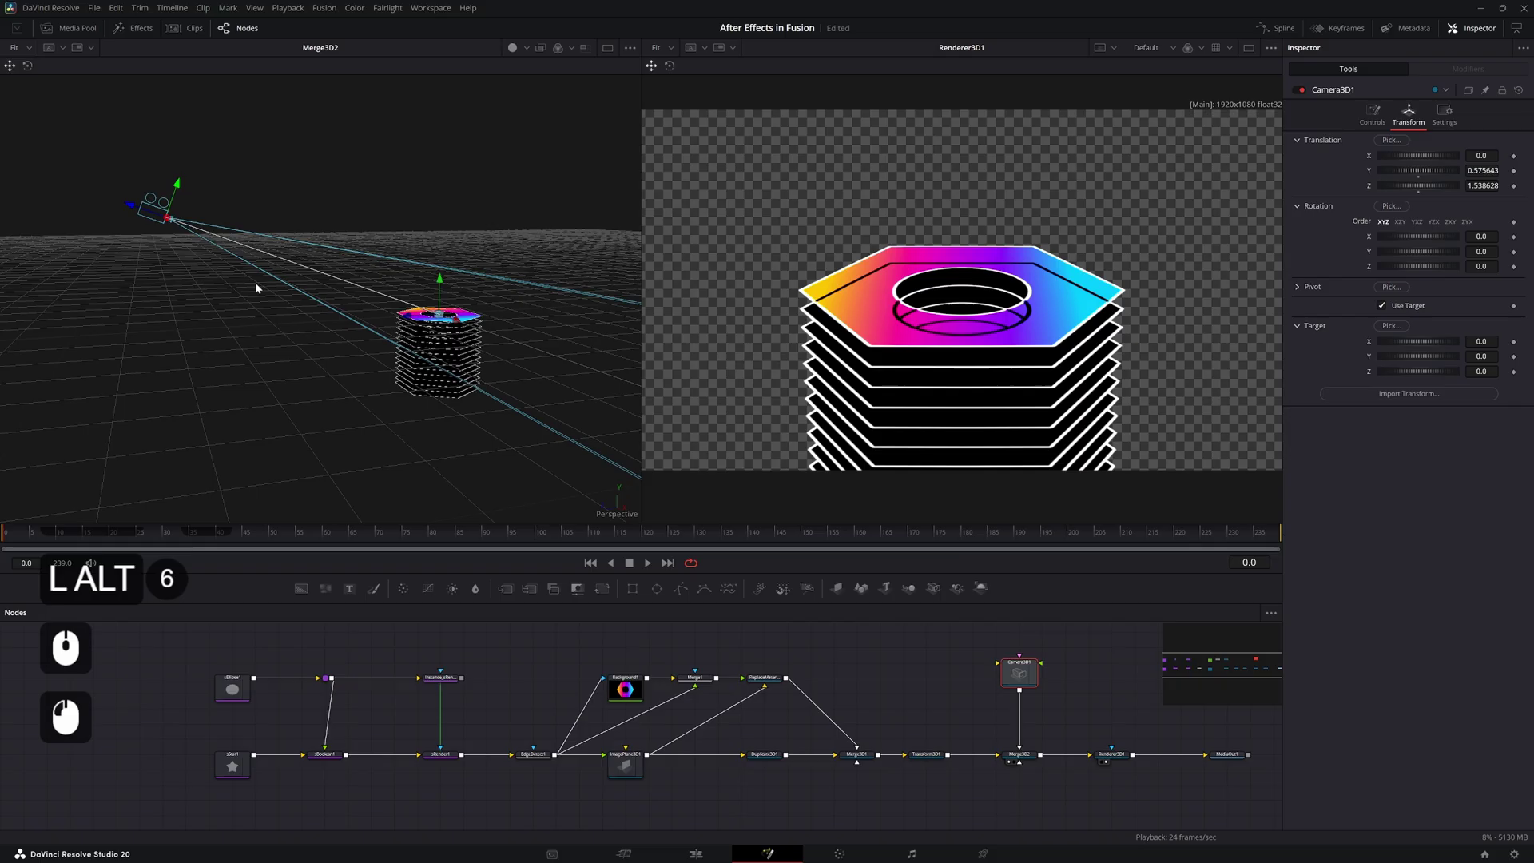
pyautogui.click(438, 284)
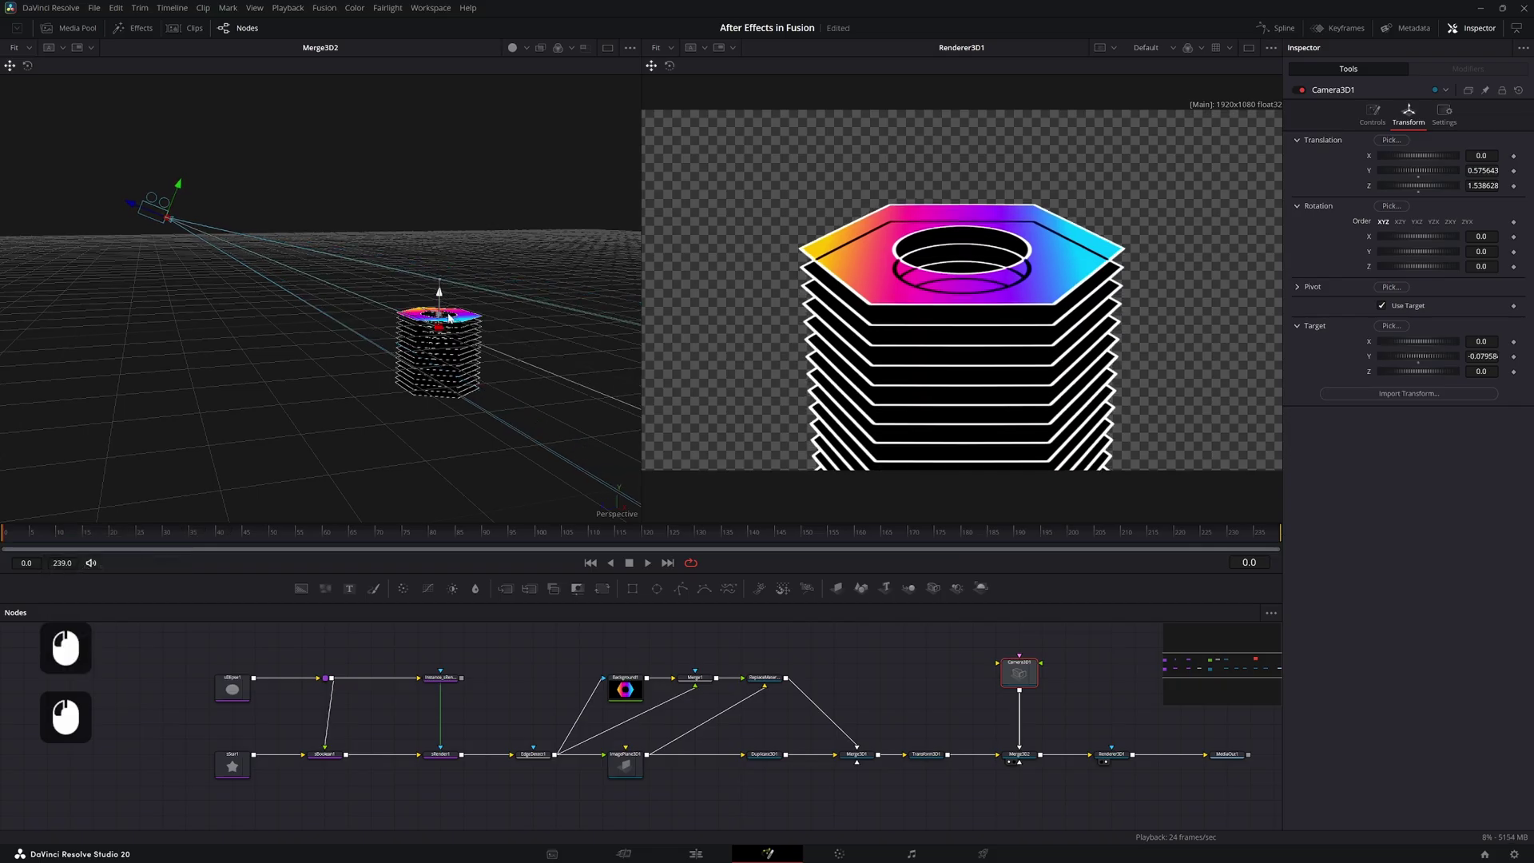
pyautogui.middleClick(350, 207)
pyautogui.middleClick(289, 254)
pyautogui.press('ctrl+z')
pyautogui.click(230, 245)
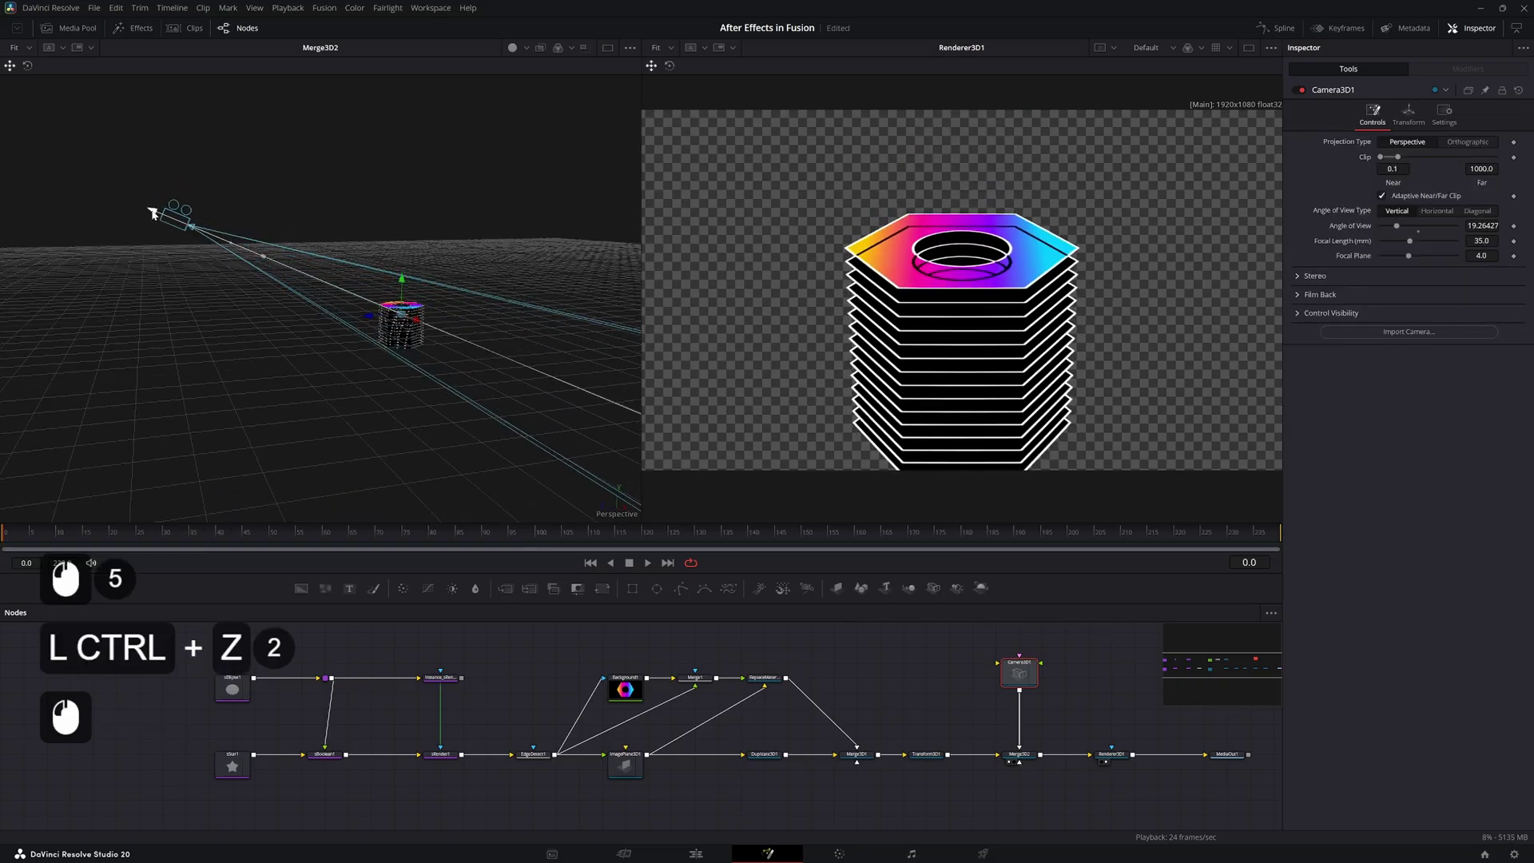
pyautogui.click(202, 161)
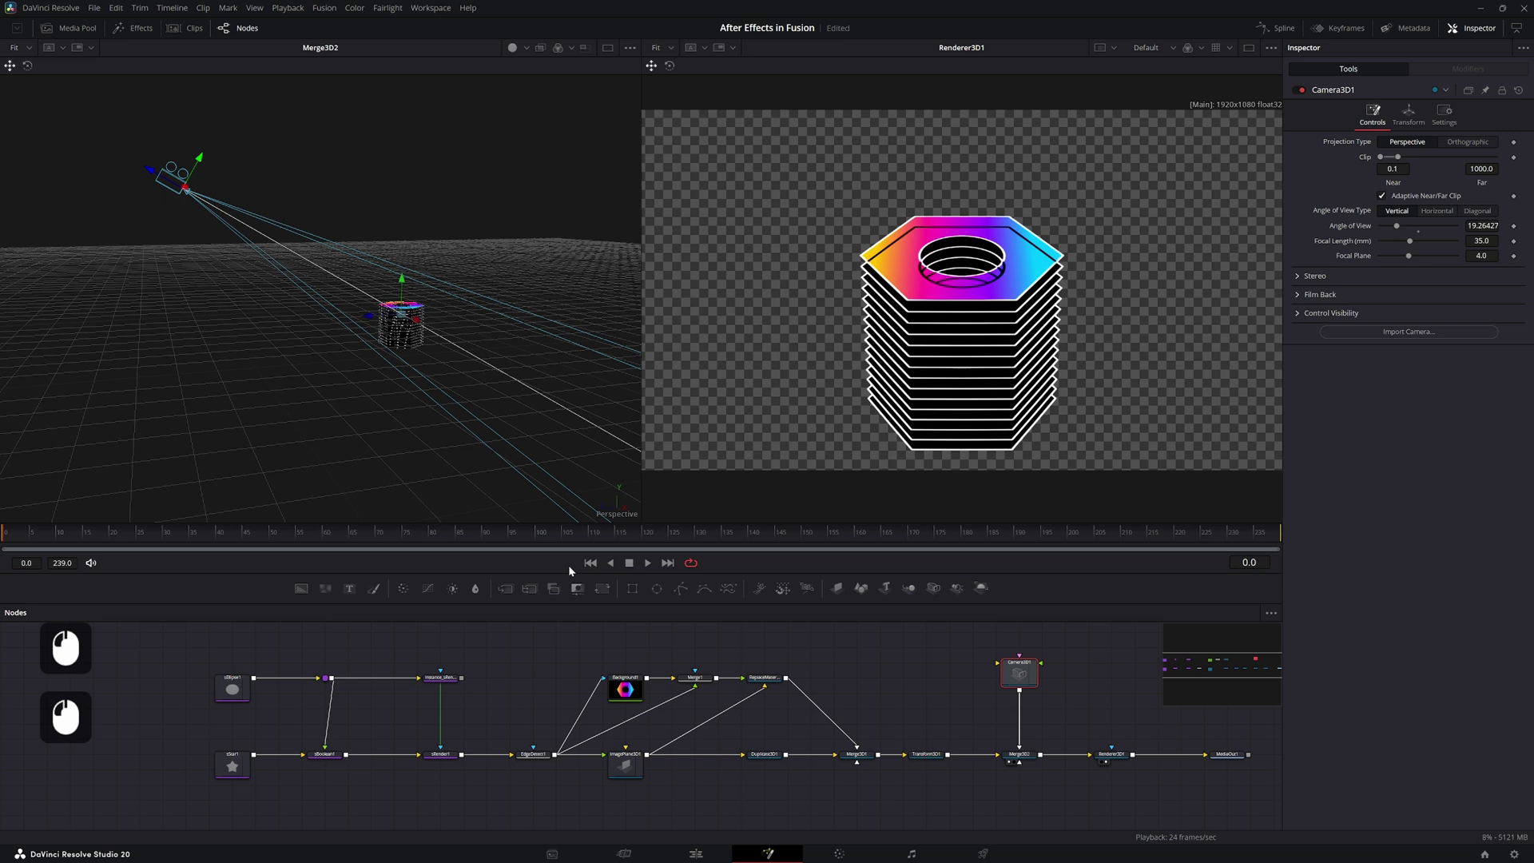
# Connect EdgeDetect1 to Merge1's mask input and set the mask channel to Luminance
pyautogui.click(707, 685)
pyautogui.click(704, 684)
pyautogui.click(1425, 294)
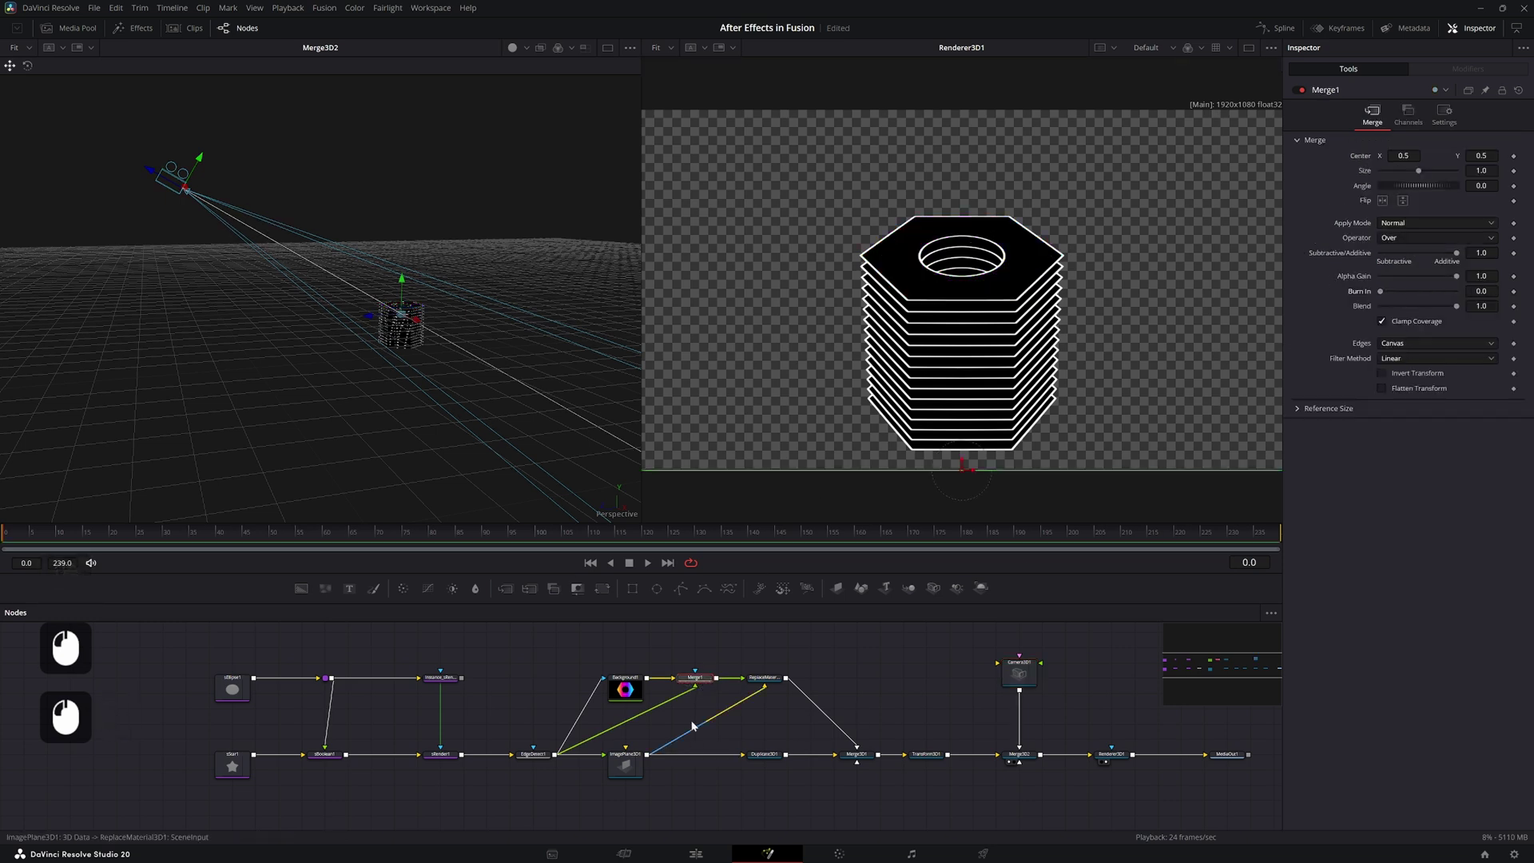
pyautogui.click(693, 688)
pyautogui.click(559, 760)
pyautogui.click(697, 685)
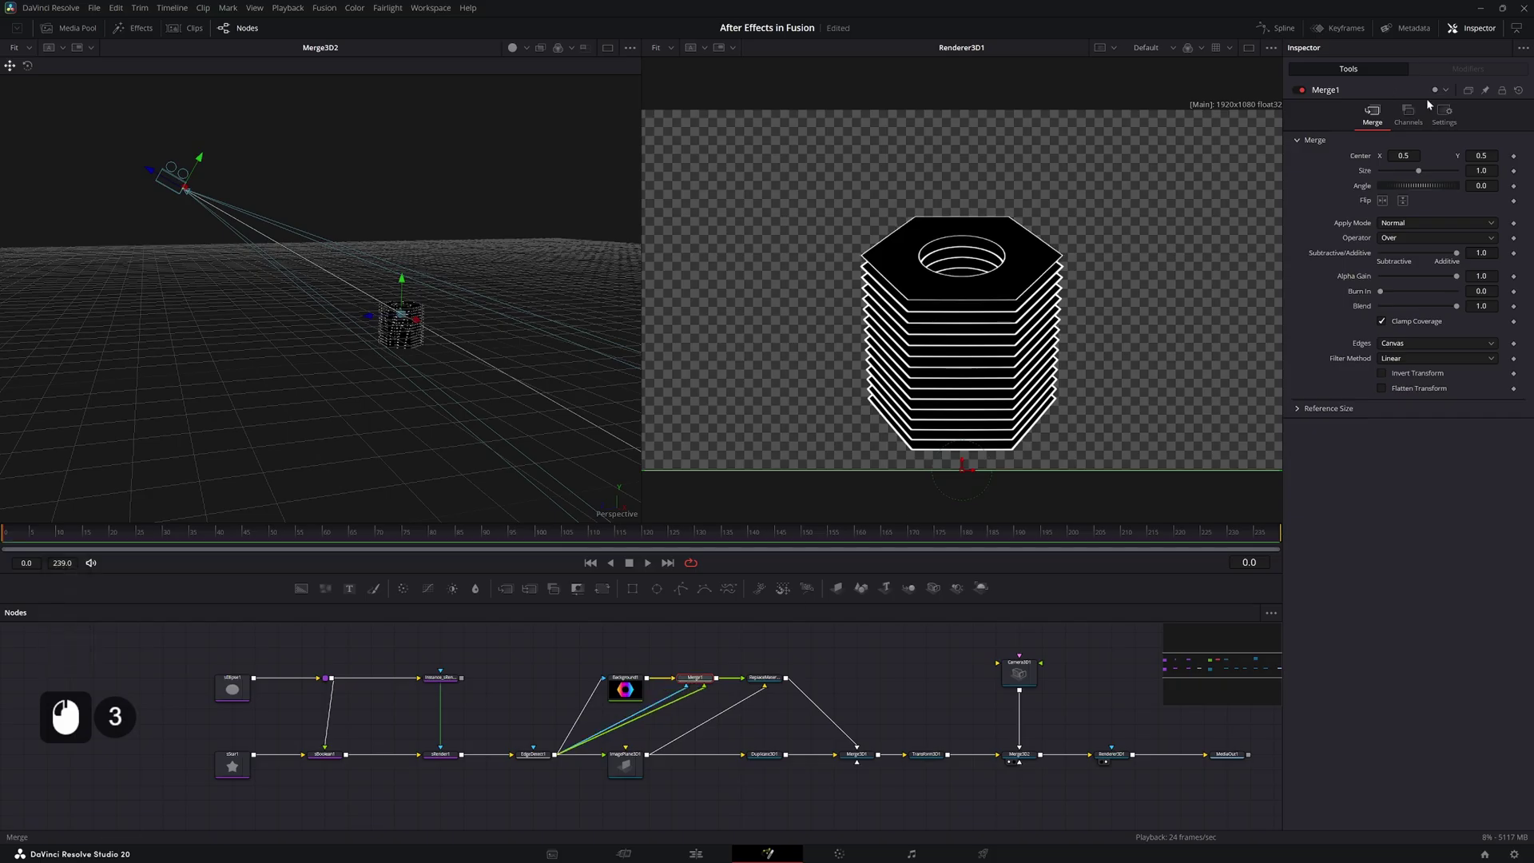
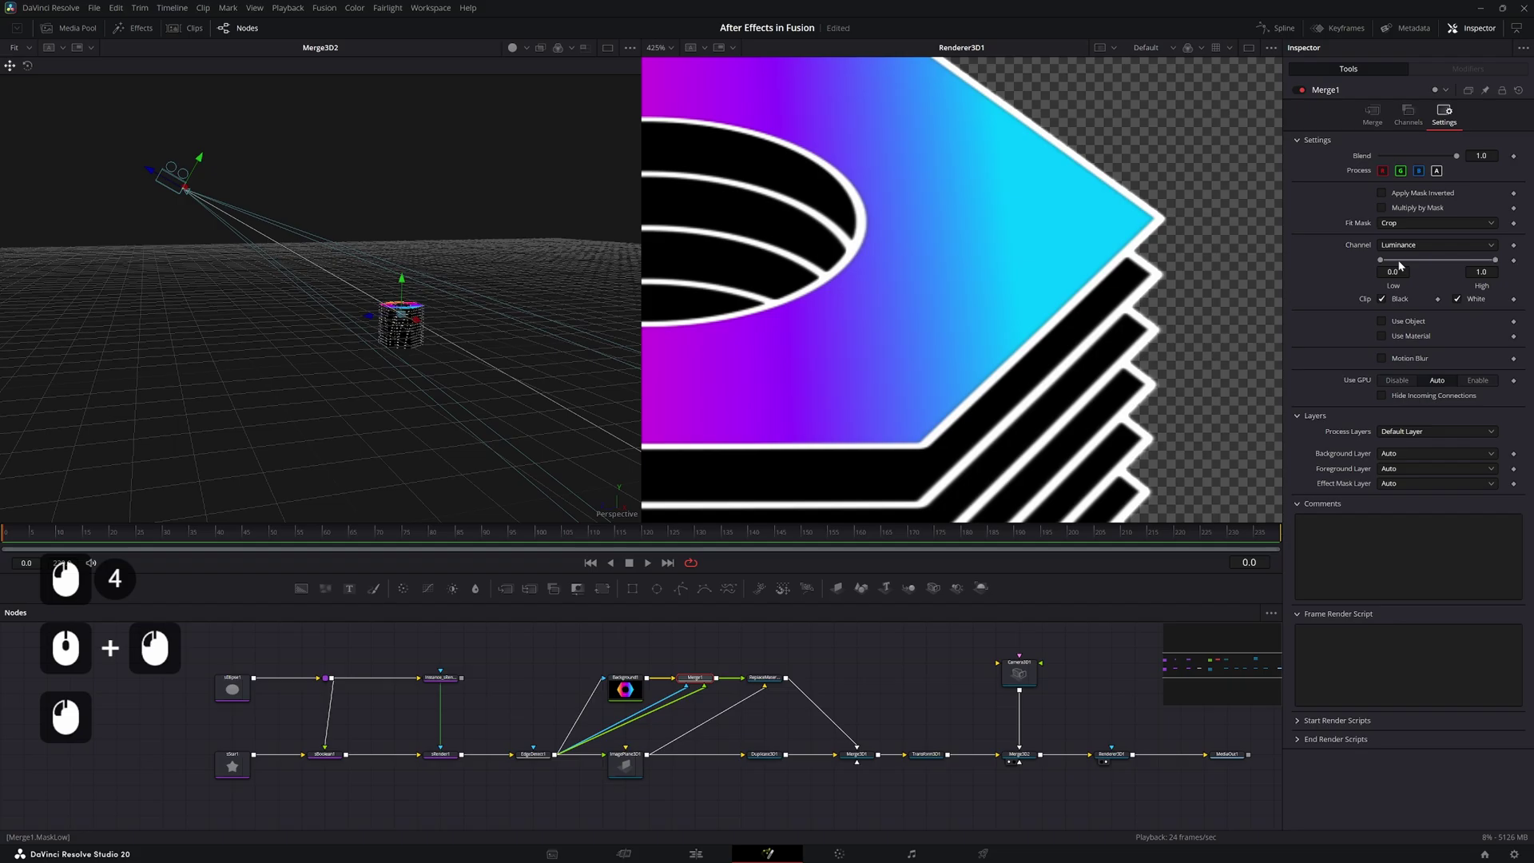
# Set Merge1's mask Low level to about 0.494 so the rainbow gradient shows again
pyautogui.click(1385, 262)
pyautogui.click(931, 708)
pyautogui.doubleClick(854, 723)
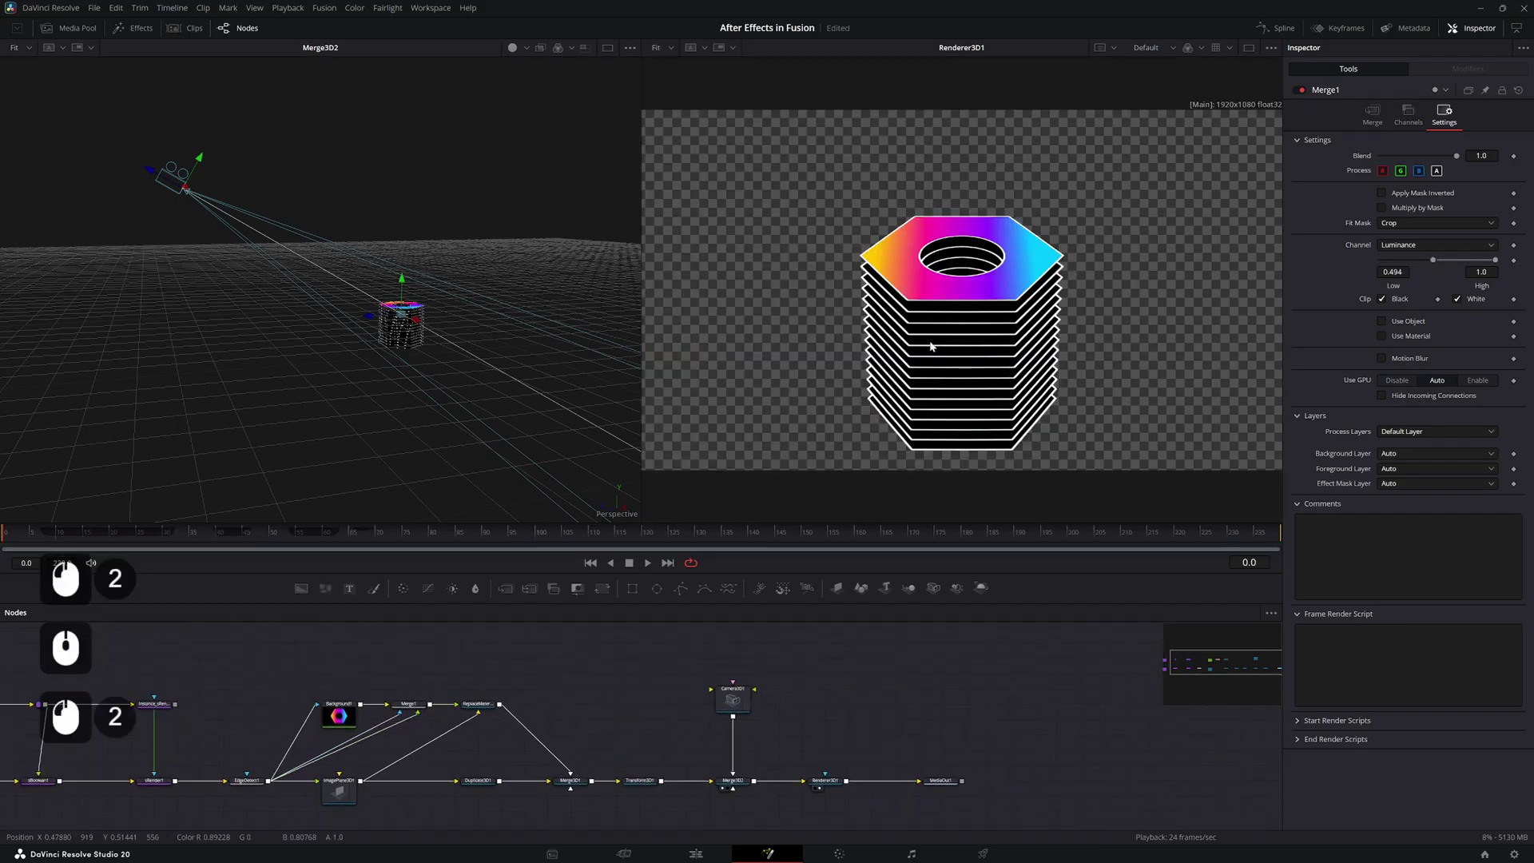
pyautogui.press('2')
# Move Camera3D higher above the nut
pyautogui.click(617, 628)
pyautogui.doubleClick(210, 147)
pyautogui.click(219, 146)
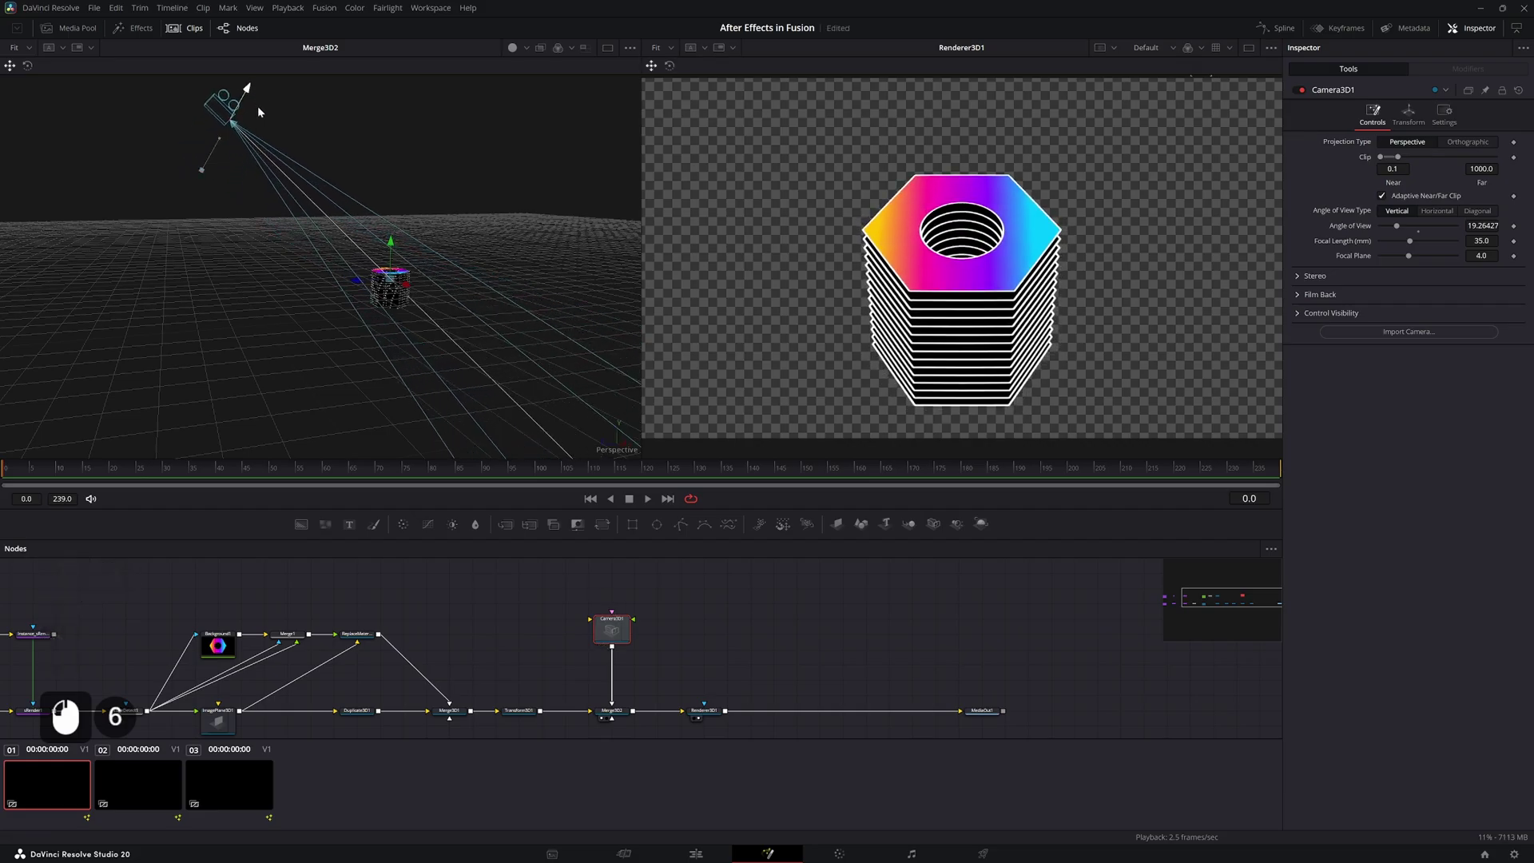
pyautogui.click(834, 691)
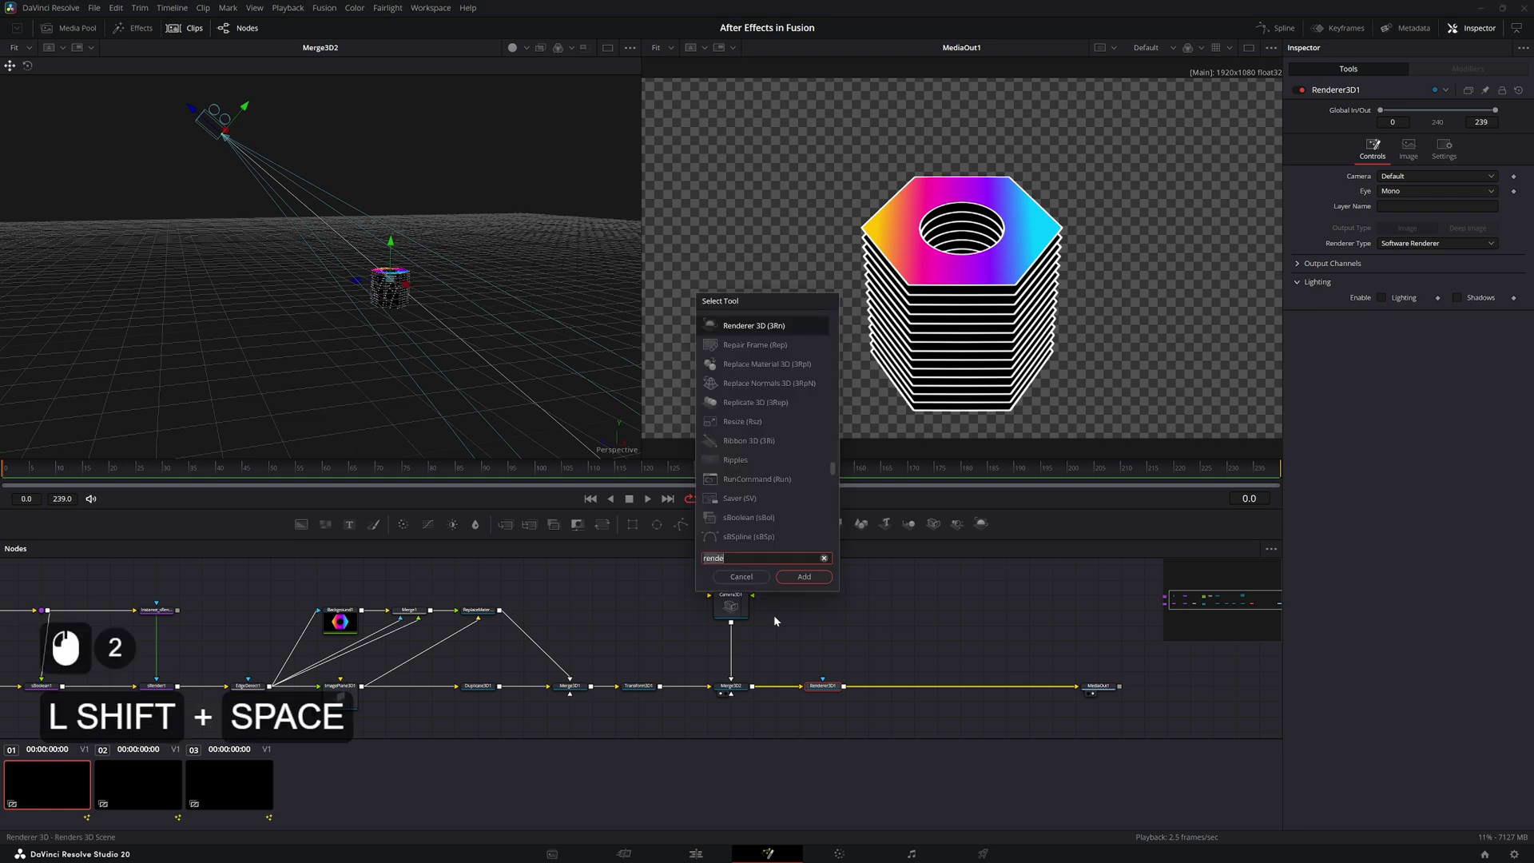
# Add a Glow node after Renderer3D and enlarge its glow size
pyautogui.press('shift+space')
pyautogui.press('g')
pyautogui.write('G + L + W')
pyautogui.press('Return')
pyautogui.click(891, 687)
pyautogui.click(1396, 191)
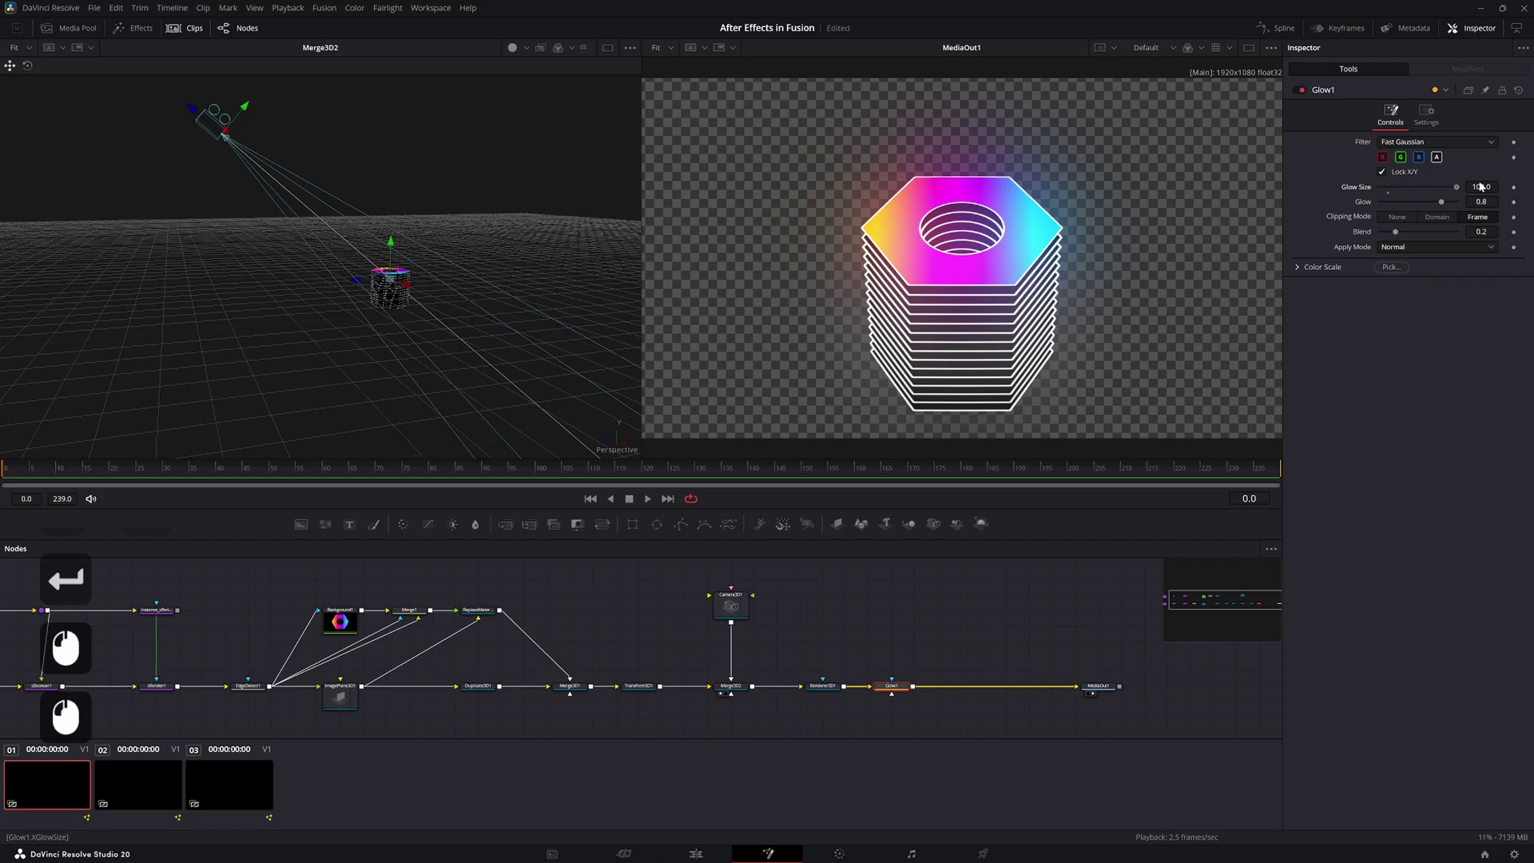
# Add a Rays node after the glow and tone down its Blend and Decay
pyautogui.press('shift+space')
pyautogui.press('BackSpace')
pyautogui.press('s')
pyautogui.press('Return')
pyautogui.click(944, 692)
pyautogui.click(965, 246)
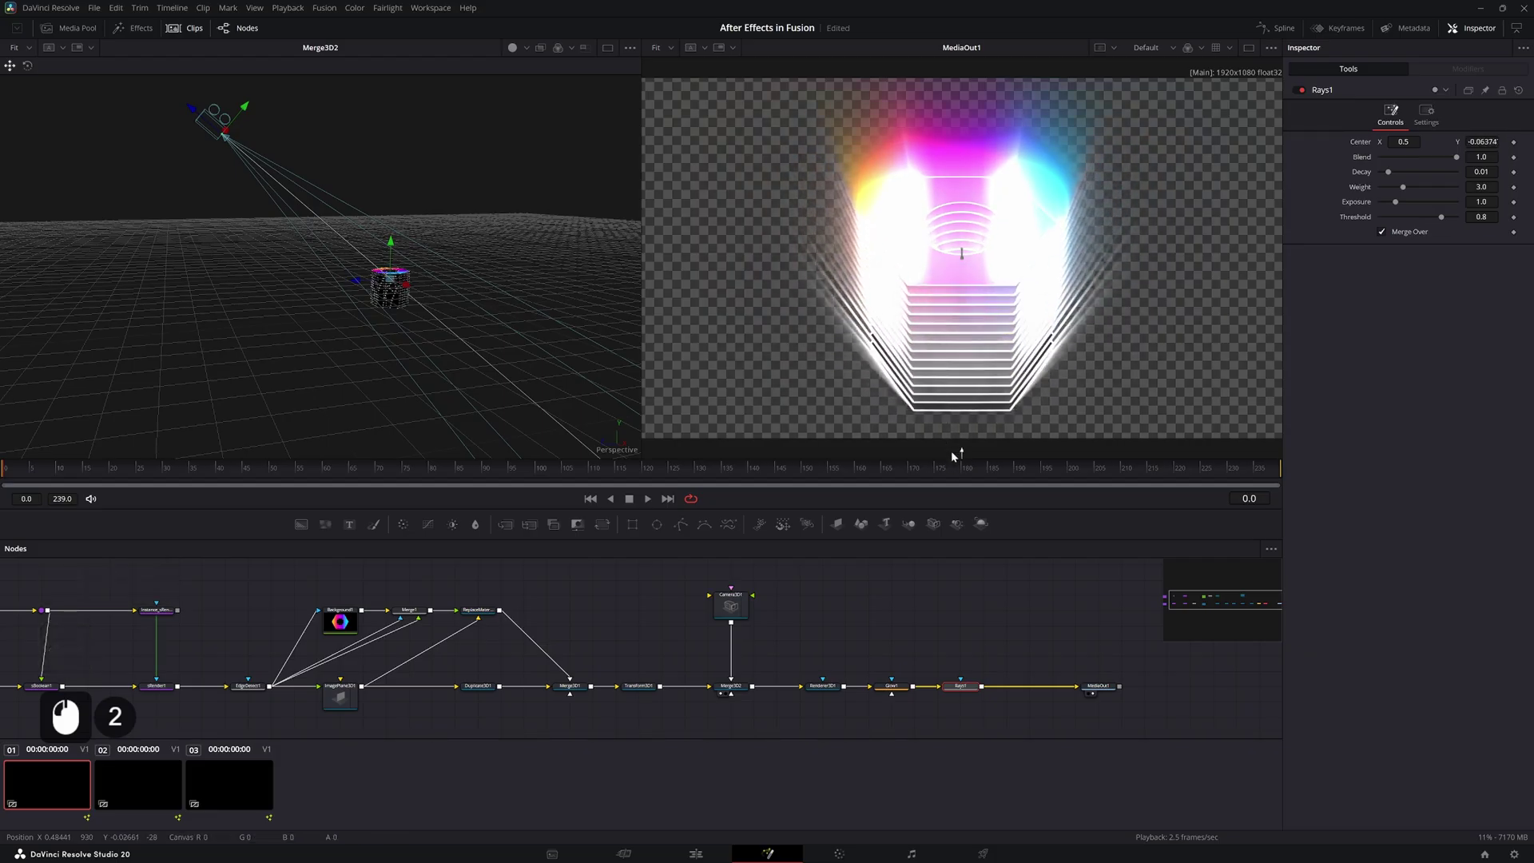
pyautogui.click(1457, 161)
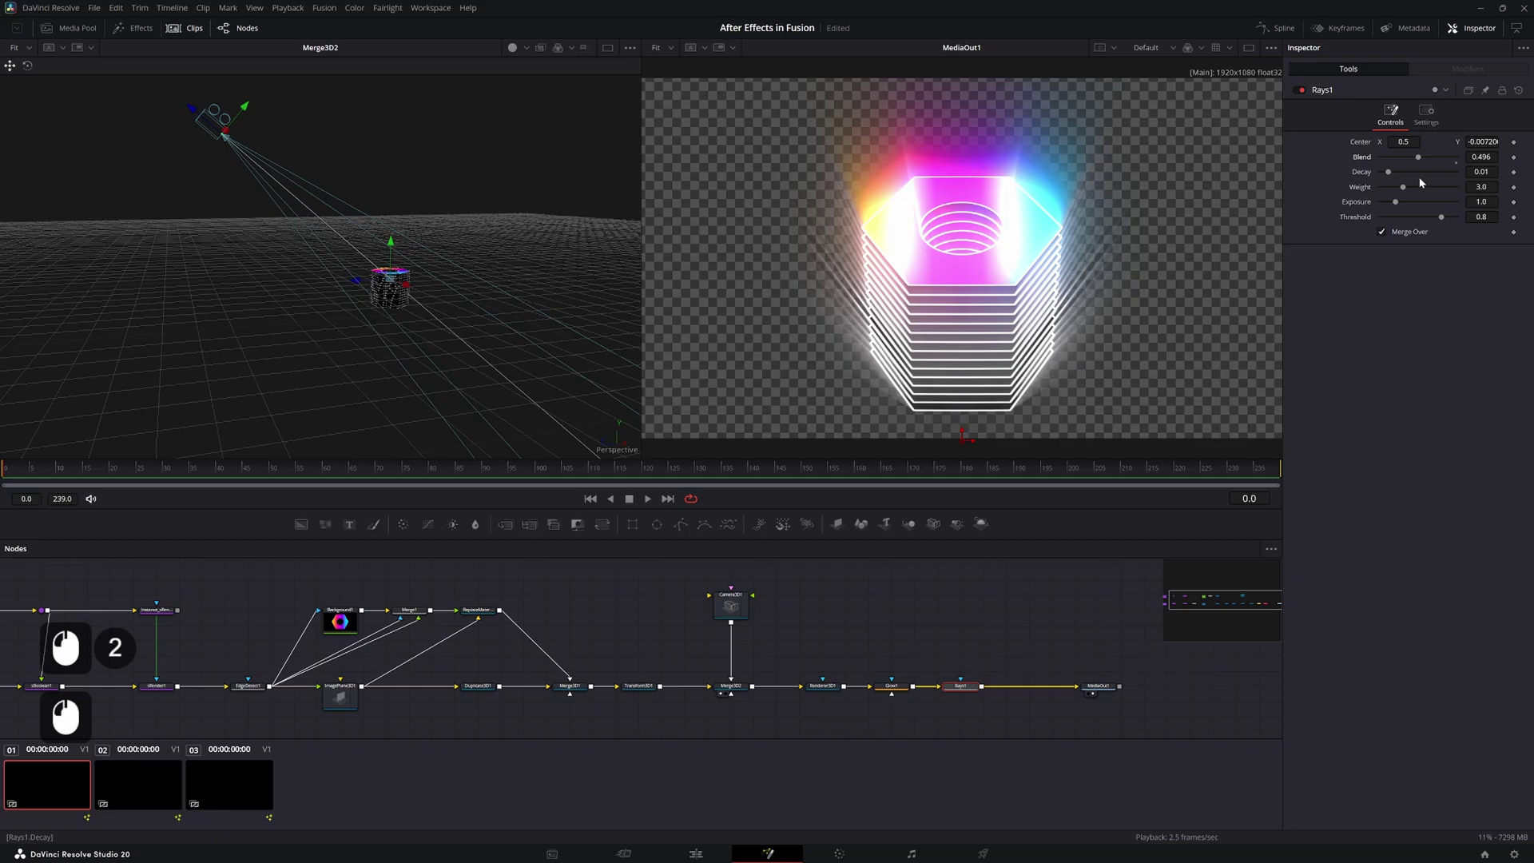
pyautogui.click(1442, 222)
pyautogui.press('2')
pyautogui.click(898, 689)
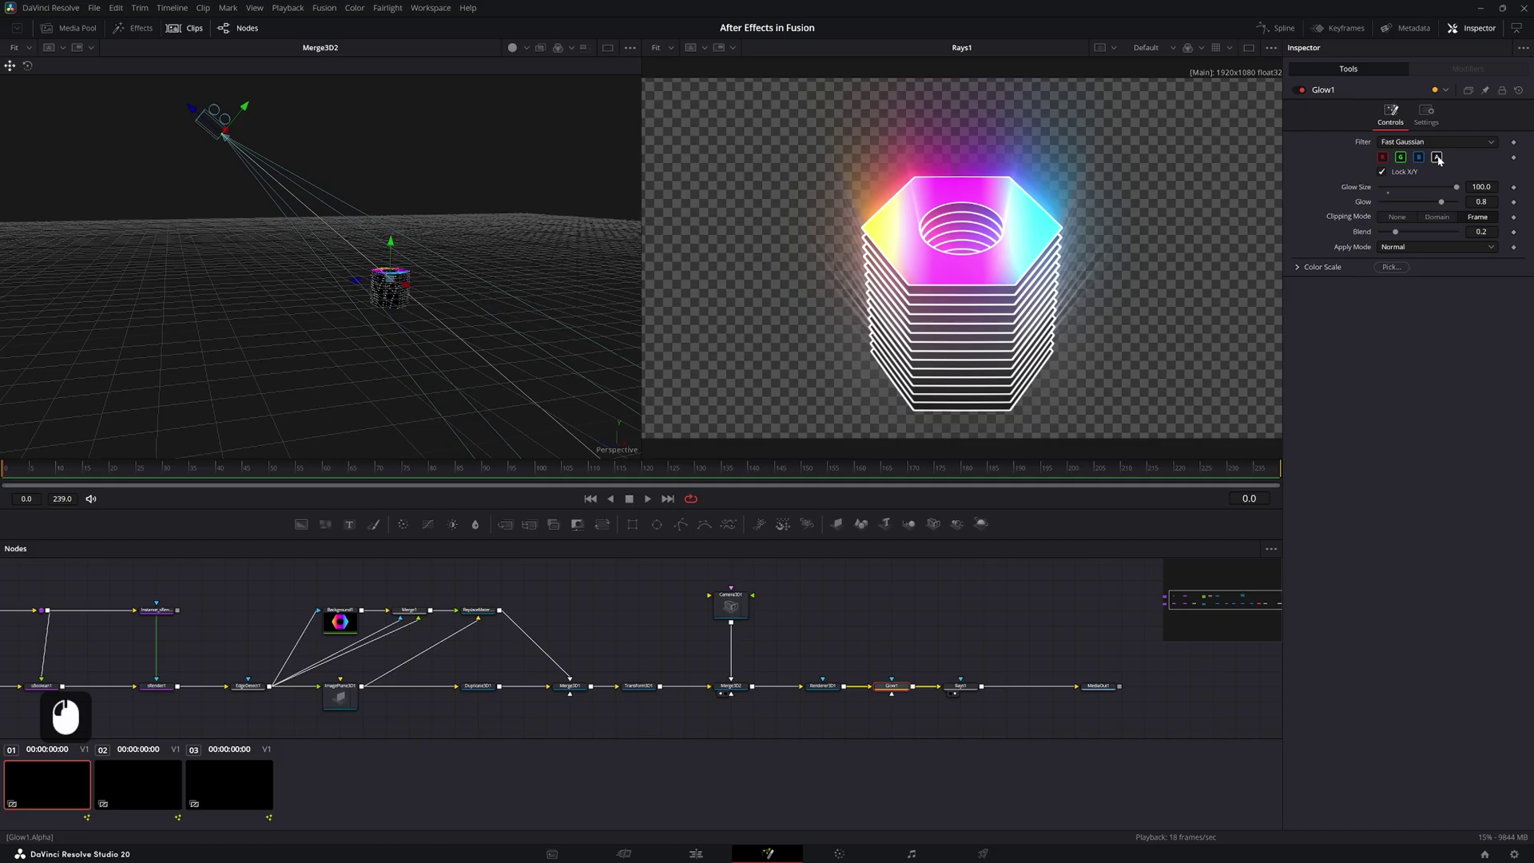
# Add a Merge node and a solid black Background node after Rays1
pyautogui.click(1437, 161)
pyautogui.doubleClick(956, 693)
pyautogui.press('ctrl+shift+space')
pyautogui.press('Return')
pyautogui.click(963, 688)
pyautogui.doubleClick(966, 696)
pyautogui.press('shift+space')
pyautogui.press('Return')
# Wire Rays1 as foreground and Background2 as background of the merge feeding MediaOut1
pyautogui.click(938, 731)
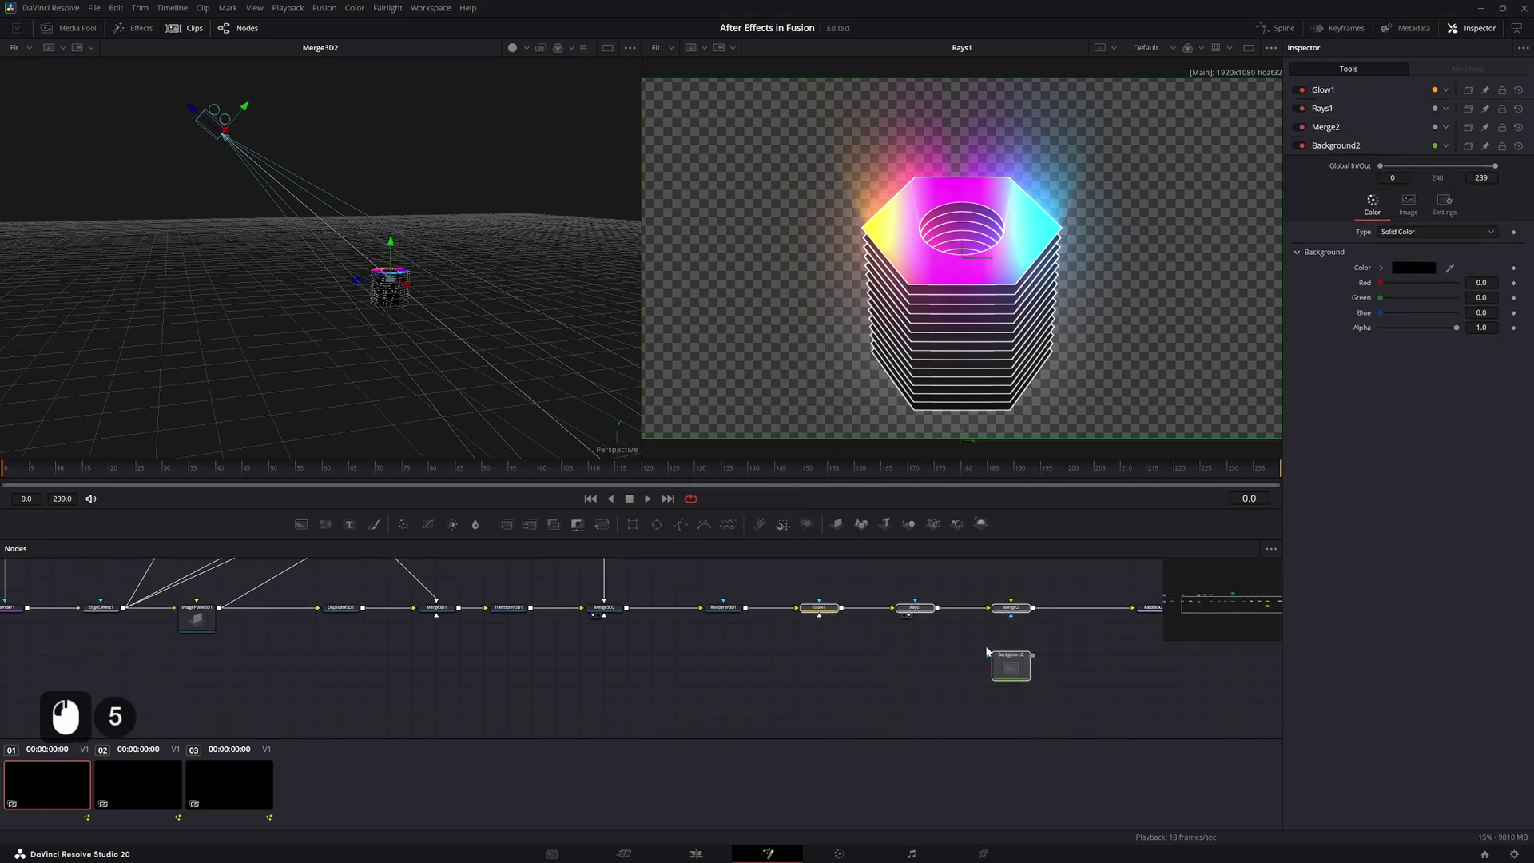
pyautogui.click(1011, 670)
pyautogui.middleClick(1022, 620)
pyautogui.click(823, 672)
pyautogui.click(875, 606)
pyautogui.click(858, 664)
pyautogui.click(831, 616)
pyautogui.click(800, 677)
pyautogui.click(778, 617)
# Set Background2 to a Radial gradient with its start dragged onto the nut
pyautogui.press('2')
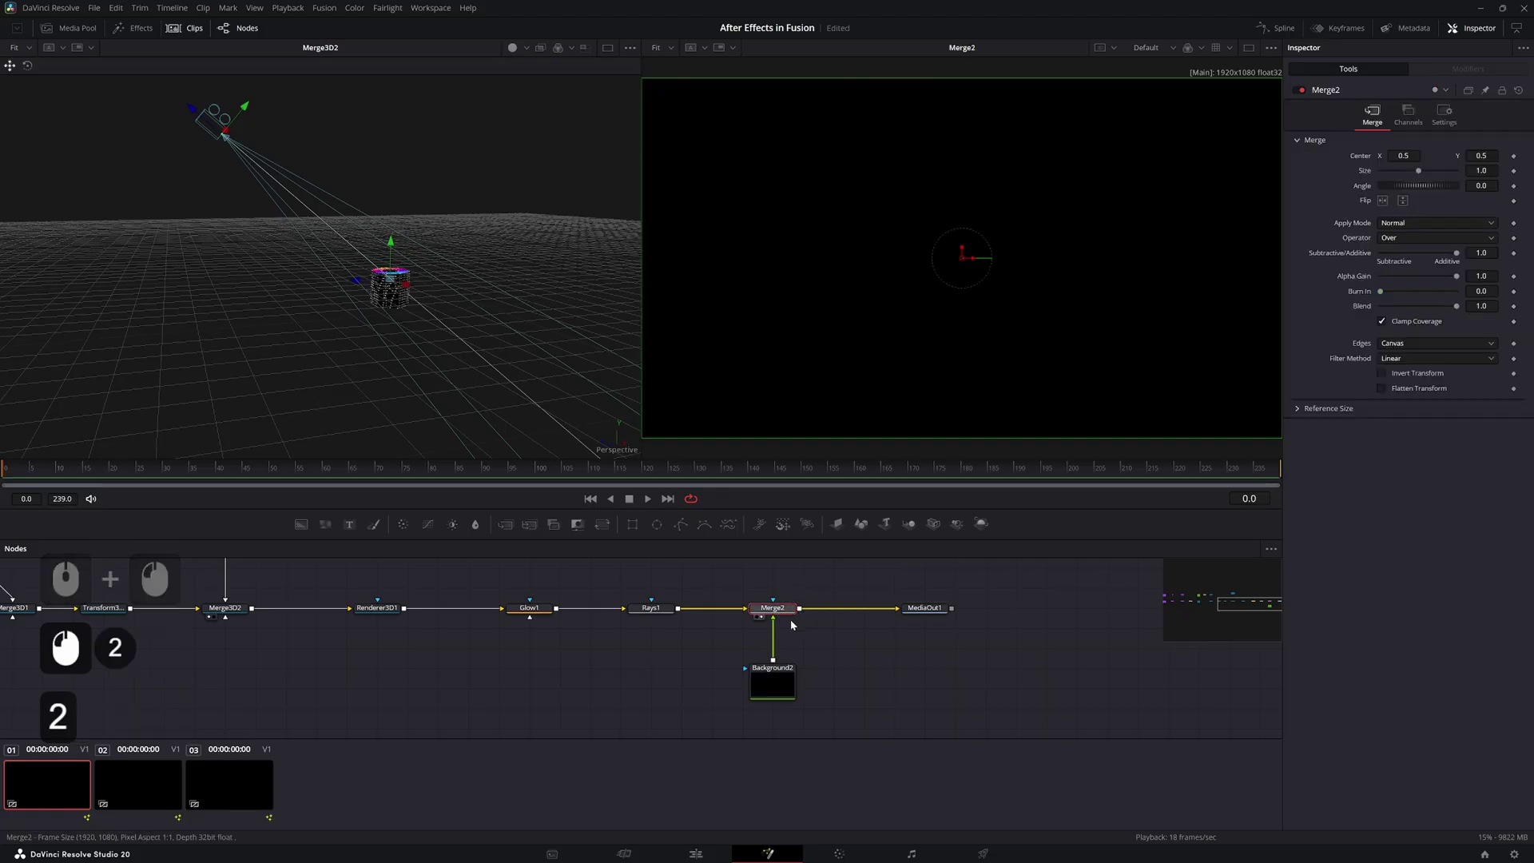
pyautogui.press('ctrl+t')
pyautogui.click(860, 673)
pyautogui.doubleClick(859, 669)
pyautogui.click(1415, 175)
pyautogui.click(1405, 178)
pyautogui.click(1409, 248)
pyautogui.click(1391, 217)
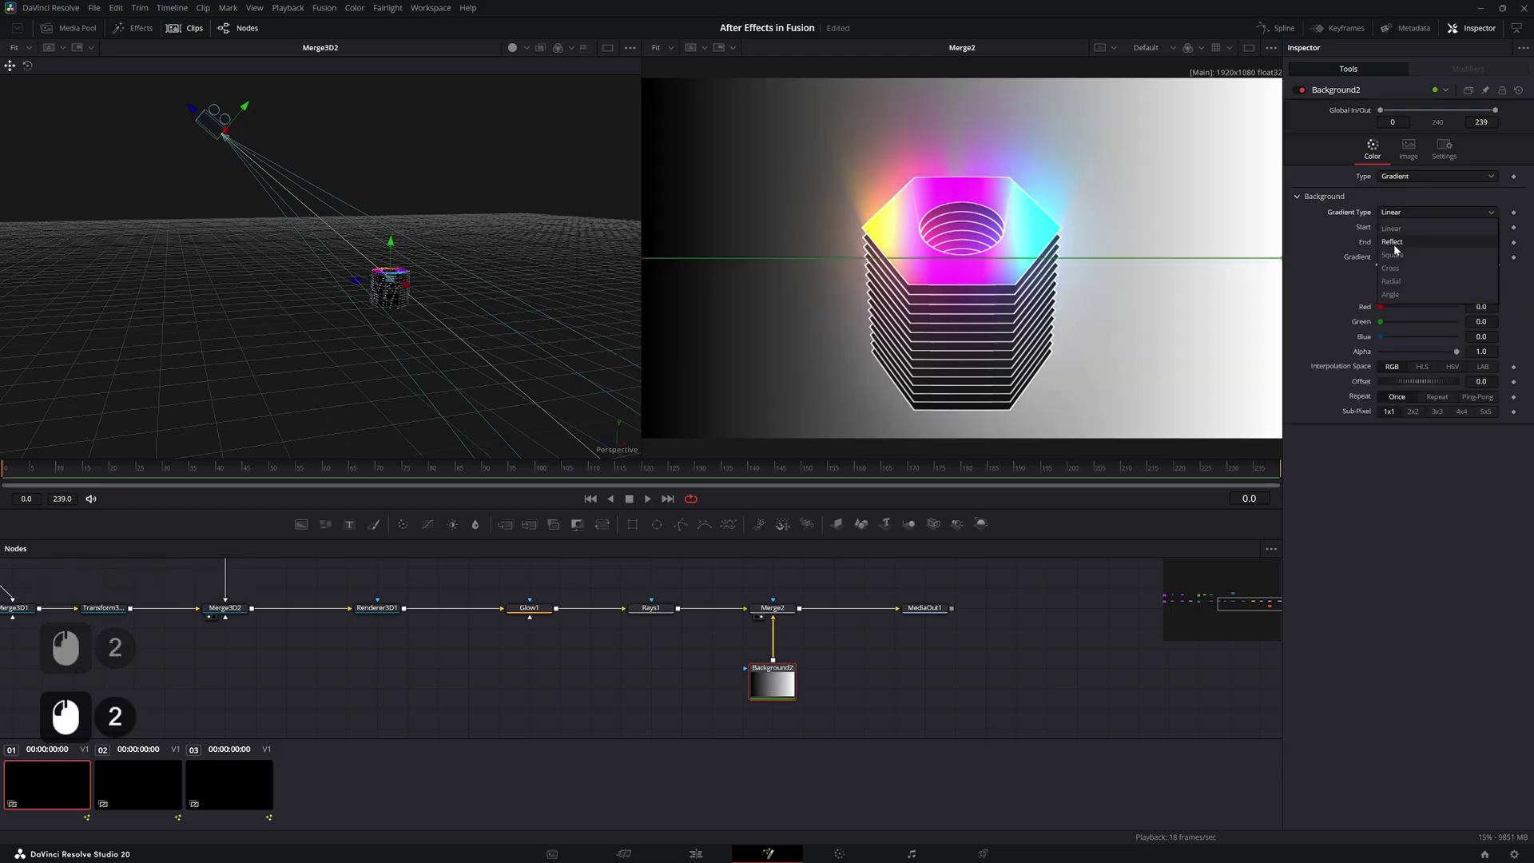
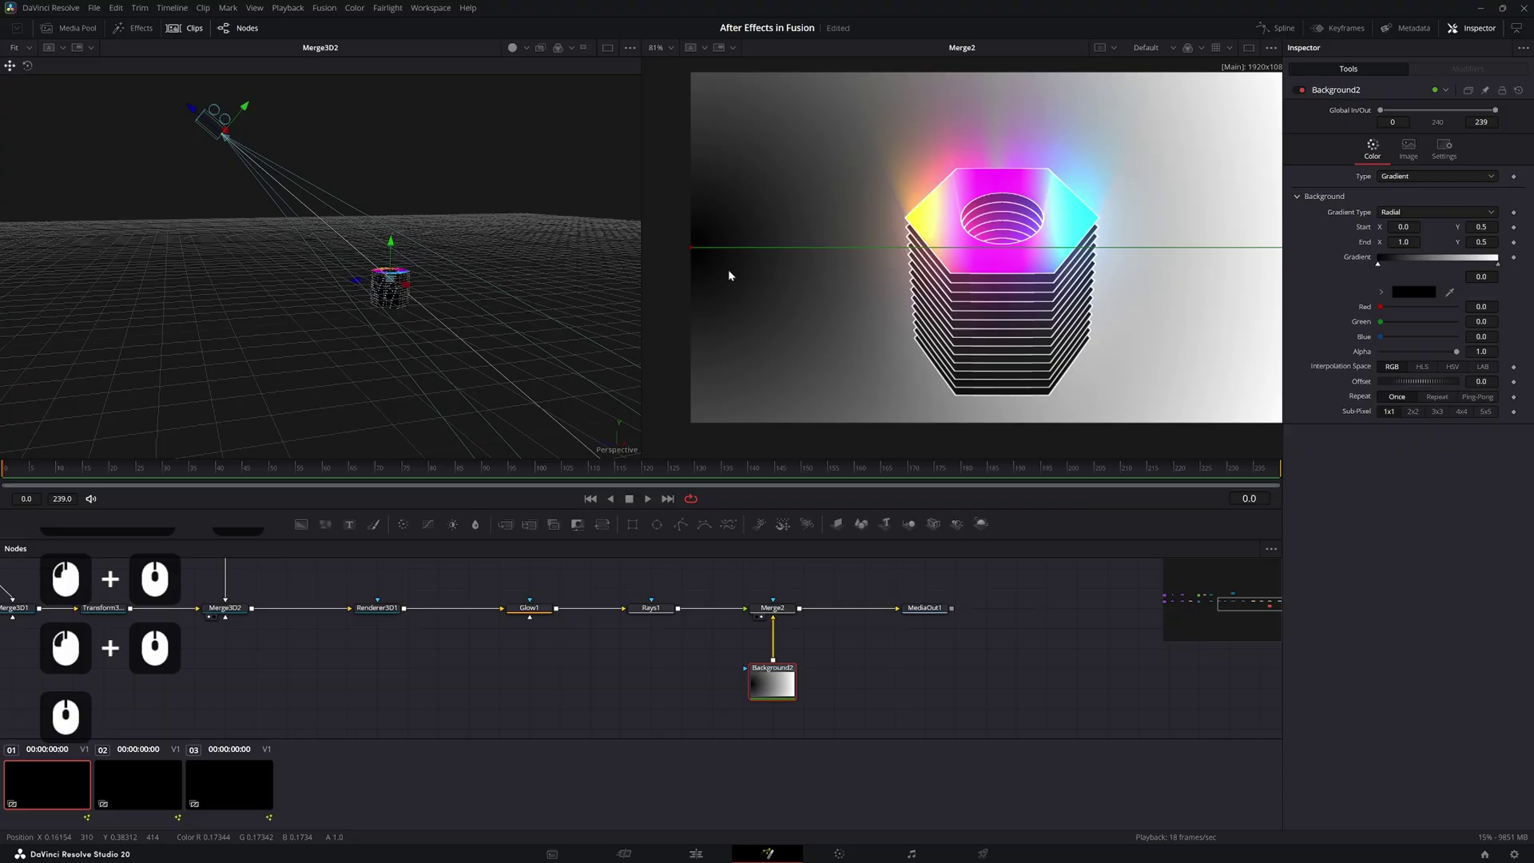
pyautogui.middleClick(691, 254)
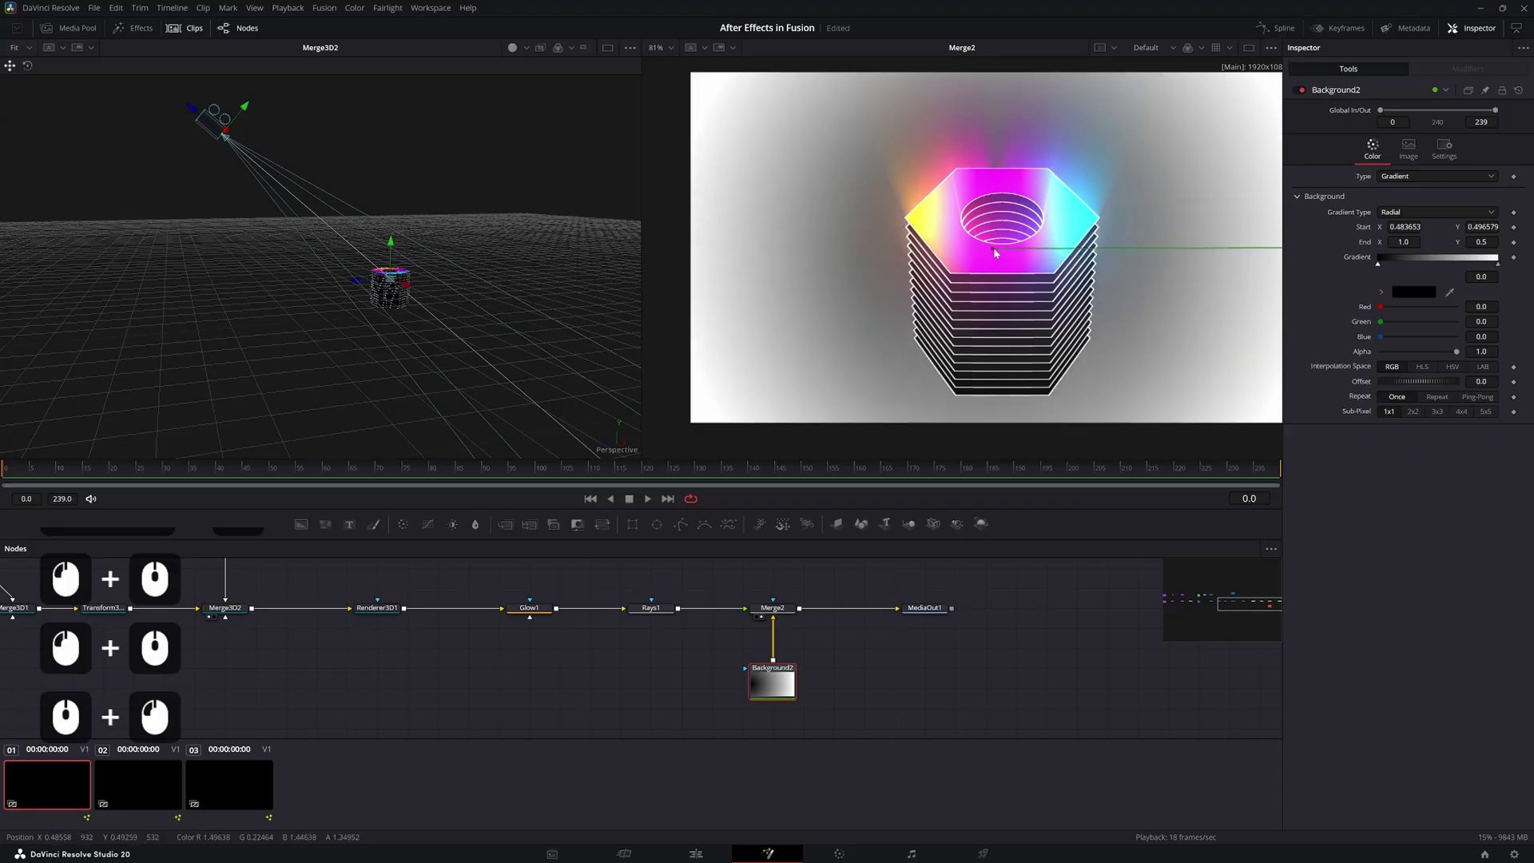
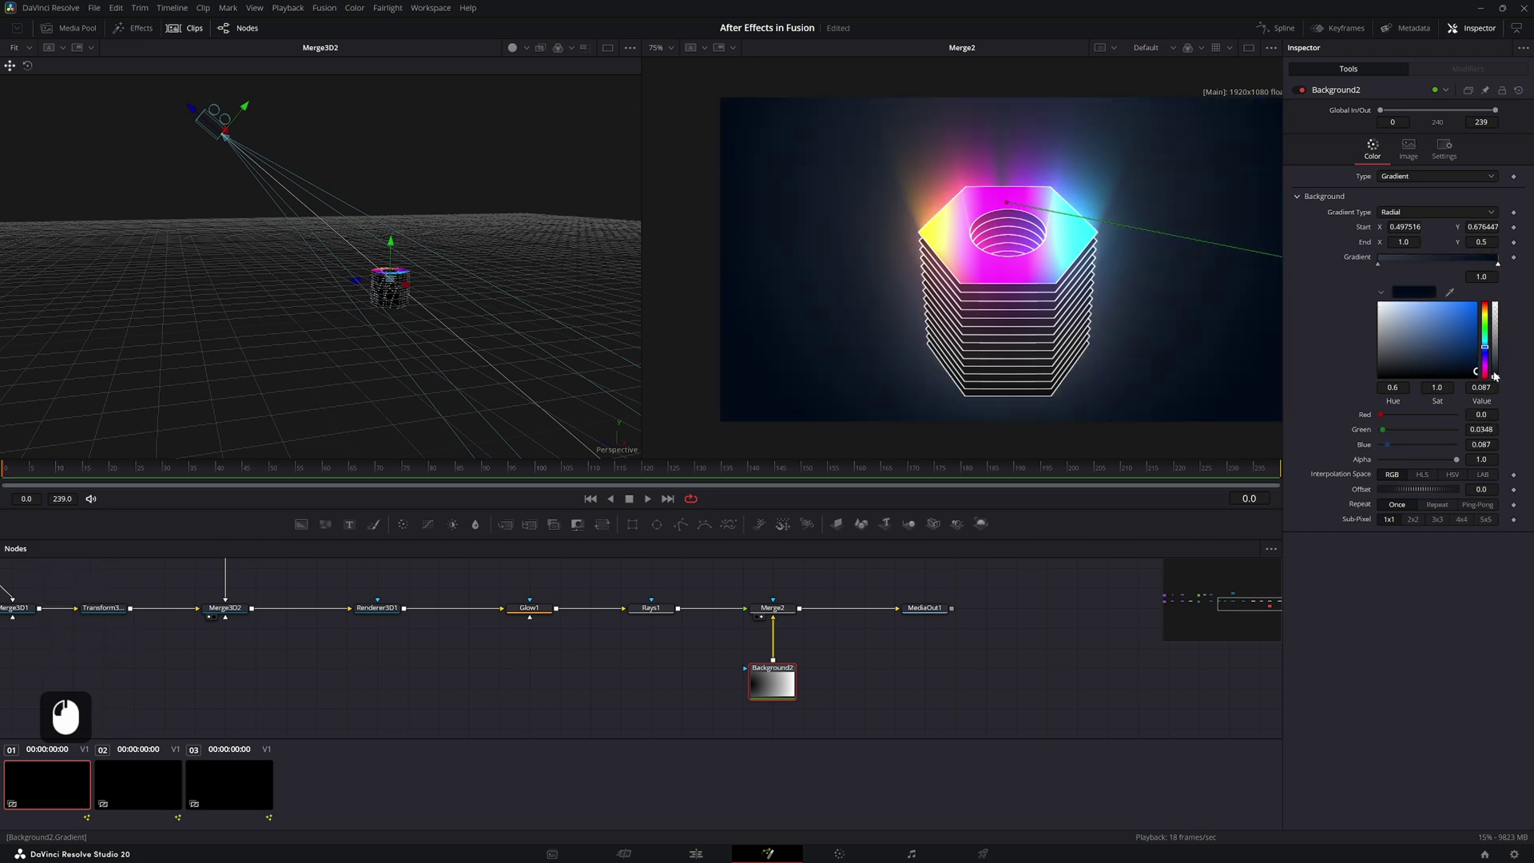
# Pick dark blue gradient colours and adjust their saturation and brightness
pyautogui.click(1124, 706)
pyautogui.click(1121, 695)
pyautogui.doubleClick(1122, 693)
pyautogui.click(1385, 262)
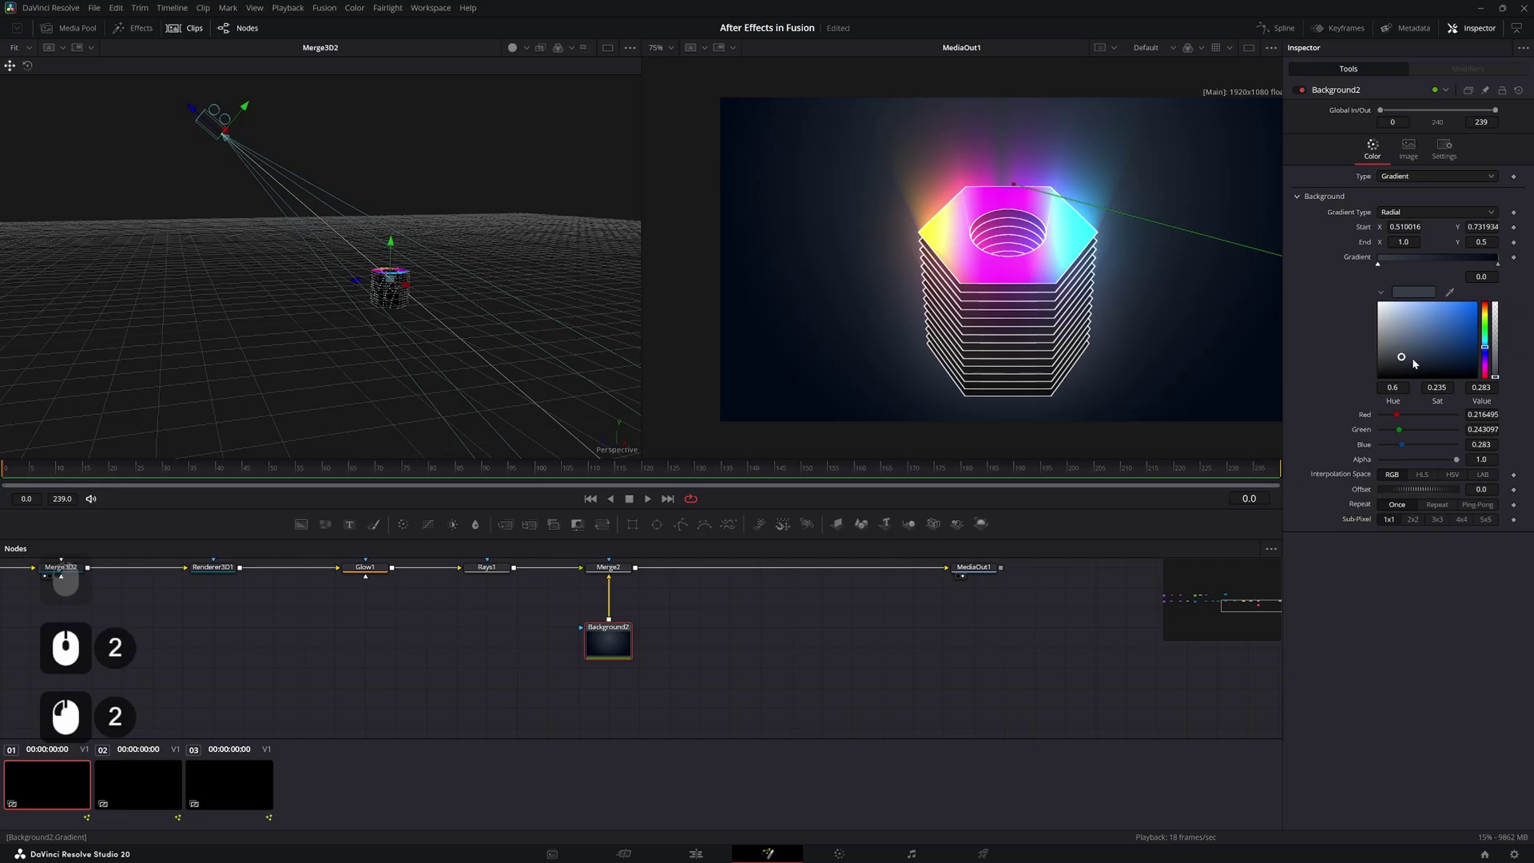
pyautogui.click(1407, 359)
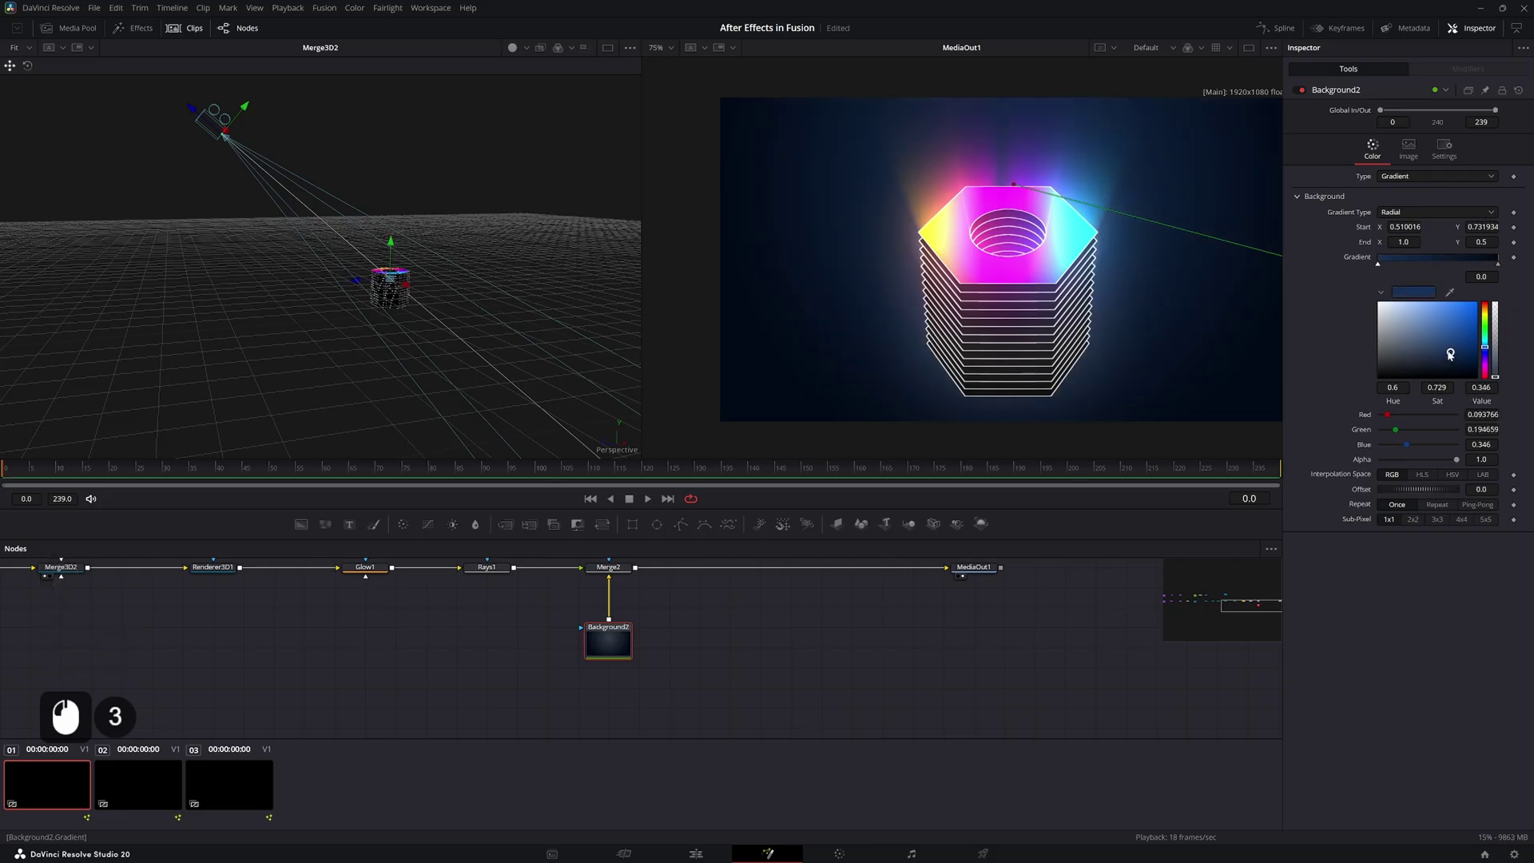
pyautogui.click(882, 729)
pyautogui.click(890, 714)
pyautogui.click(896, 699)
pyautogui.click(771, 662)
pyautogui.click(611, 646)
# Add a Grain node after Merge2 with reduced grain size and save
pyautogui.middleClick(636, 622)
pyautogui.click(647, 633)
pyautogui.write('g')
pyautogui.press('shift+space')
pyautogui.write('+ R + I')
pyautogui.press('Return')
pyautogui.click(695, 634)
pyautogui.click(1413, 224)
pyautogui.press('ctrl+s')
# Add a FilmDamage node to the graph
pyautogui.click(791, 651)
pyautogui.click(790, 628)
pyautogui.click(868, 591)
pyautogui.click(815, 595)
pyautogui.click(801, 601)
pyautogui.press('shift+space')
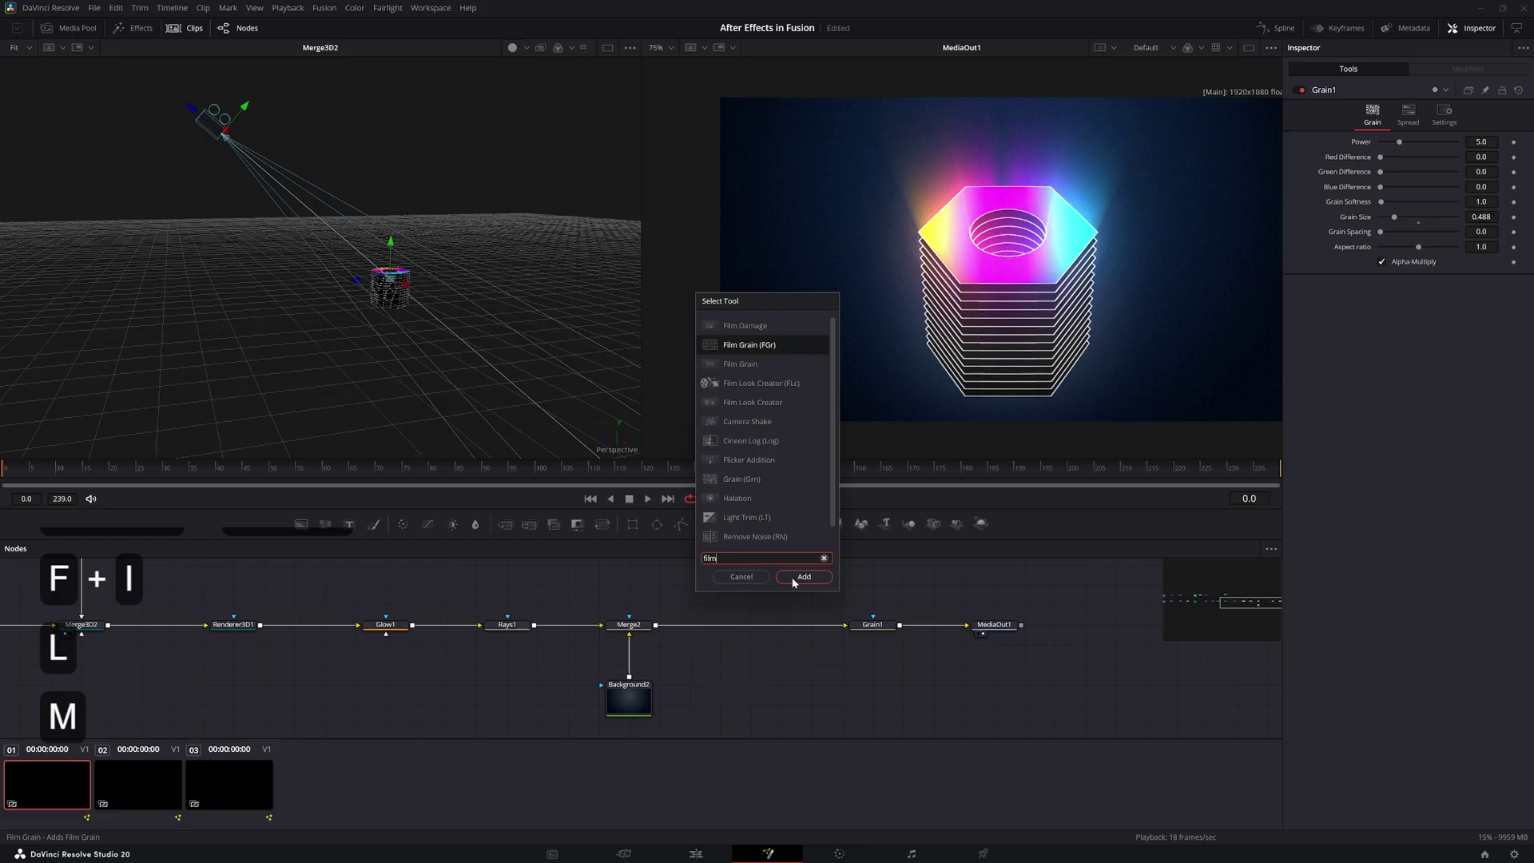
pyautogui.press('Up')
pyautogui.press('Return')
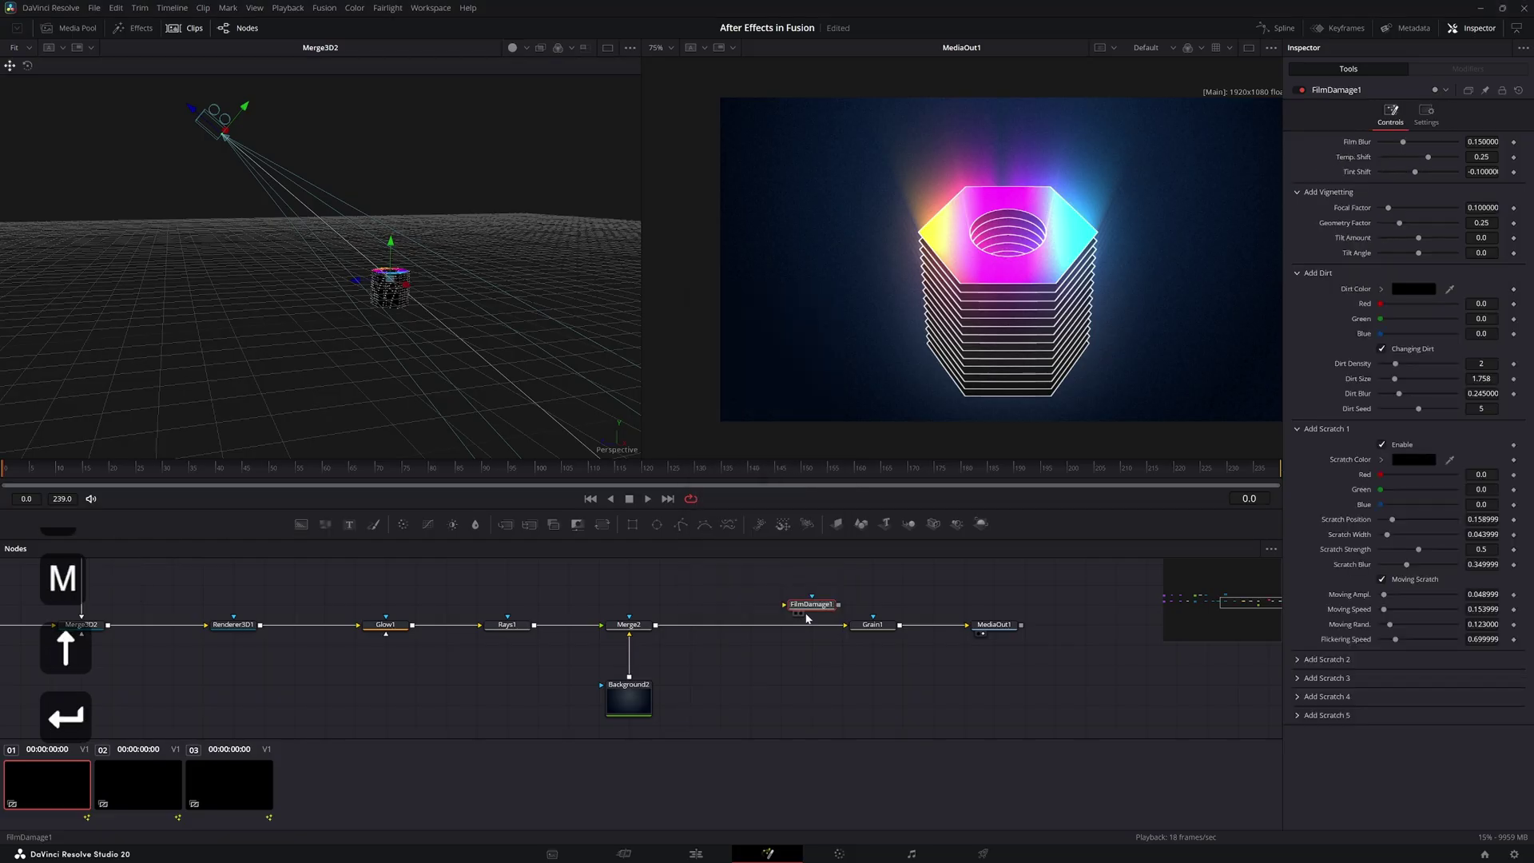
# Rewire so FilmDamage sits between Merge2 and the Grain node
pyautogui.click(816, 612)
pyautogui.click(767, 632)
pyautogui.click(760, 626)
pyautogui.click(934, 614)
pyautogui.click(753, 634)
pyautogui.click(798, 606)
pyautogui.click(817, 594)
# Set FilmDamage Tint Shift to about -0.67
pyautogui.press('shift+space')
pyautogui.press('shift+space')
pyautogui.click(788, 632)
pyautogui.click(1410, 141)
pyautogui.click(1426, 159)
pyautogui.click(1412, 163)
pyautogui.doubleClick(1418, 164)
pyautogui.press('ctrl+a')
pyautogui.click(1447, 154)
pyautogui.press('KP_0')
pyautogui.press('KP_Enter')
pyautogui.press('ctrl+z')
pyautogui.doubleClick(1411, 177)
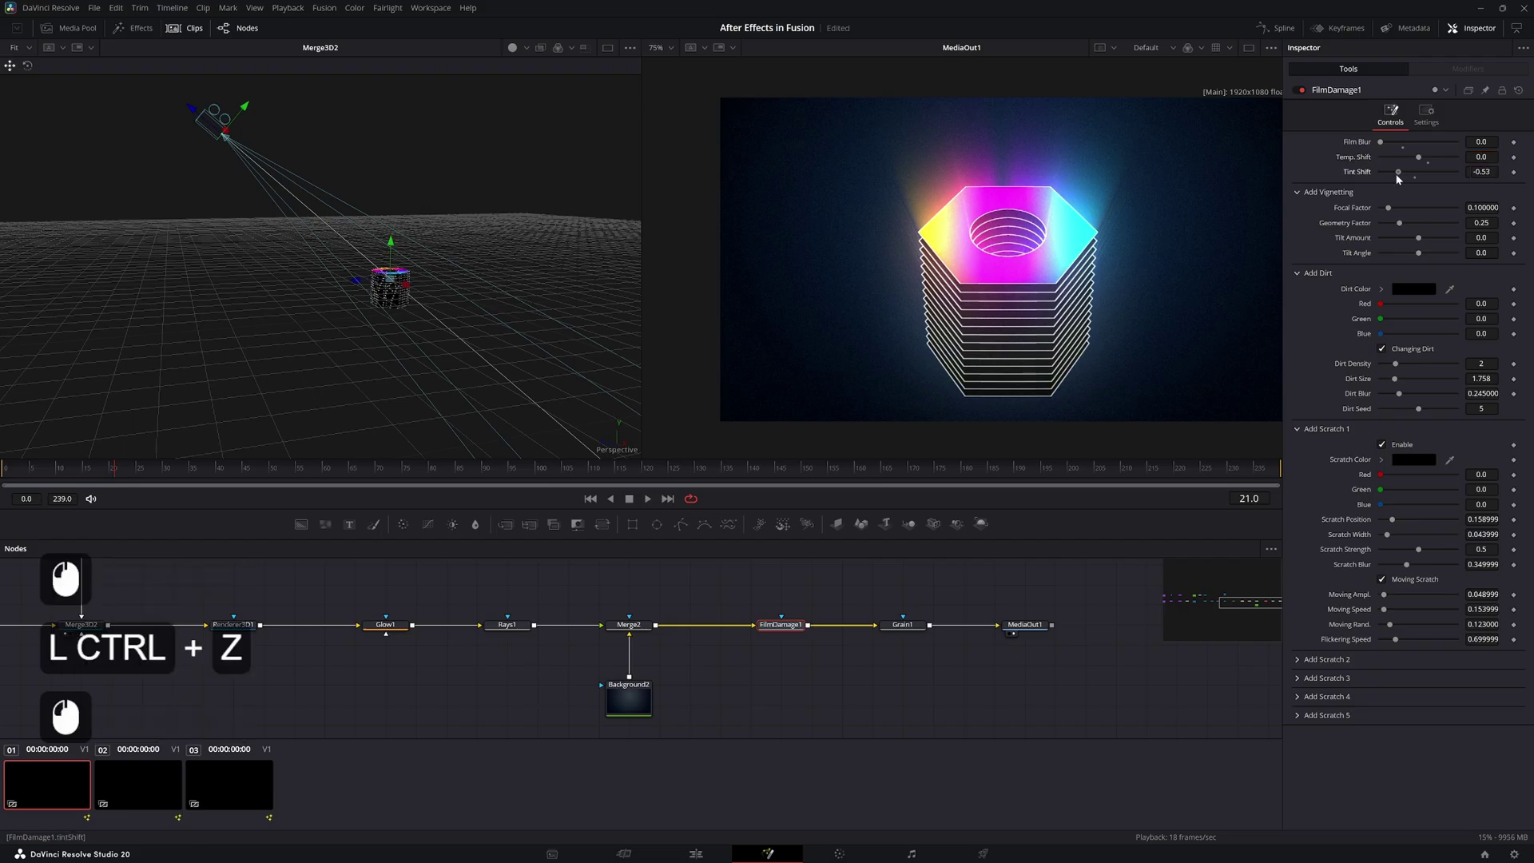
pyautogui.press('ctrl+z')
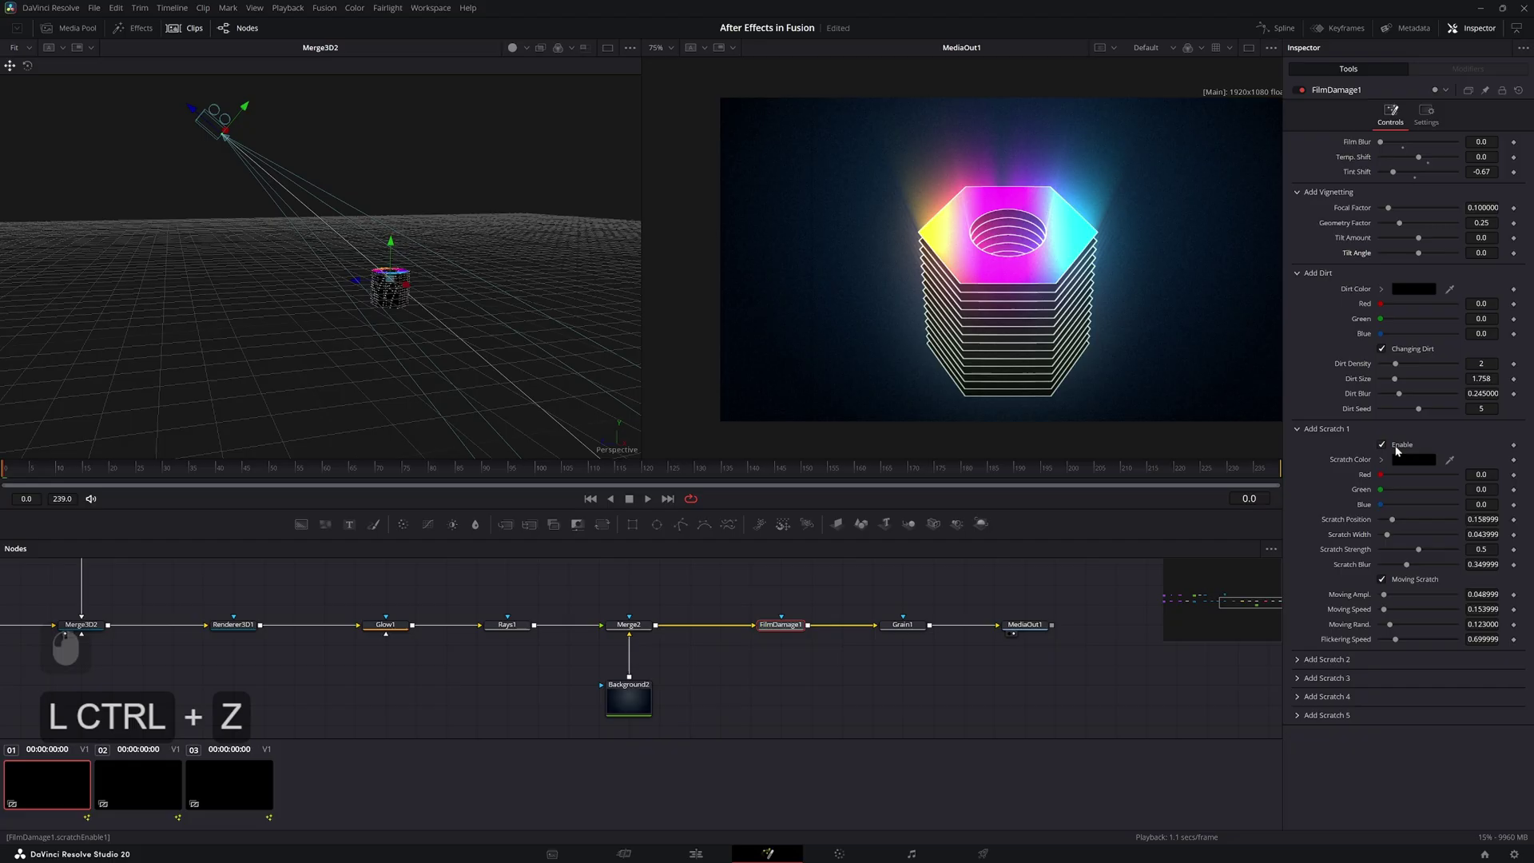
# Disable Scratch 1 and make the dirt specks blue with density 3
pyautogui.click(1144, 347)
pyautogui.click(790, 261)
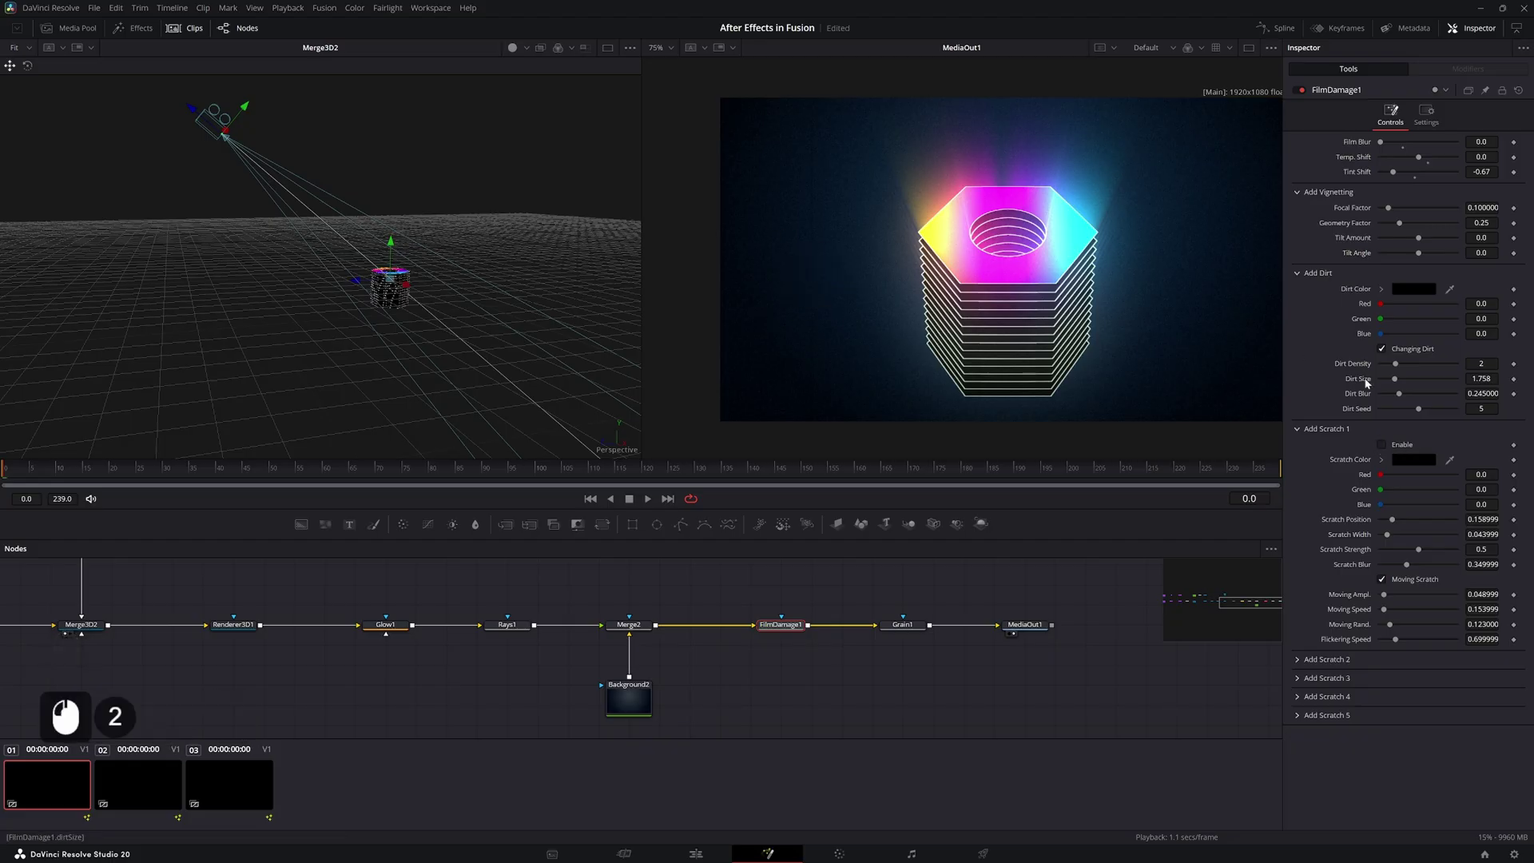
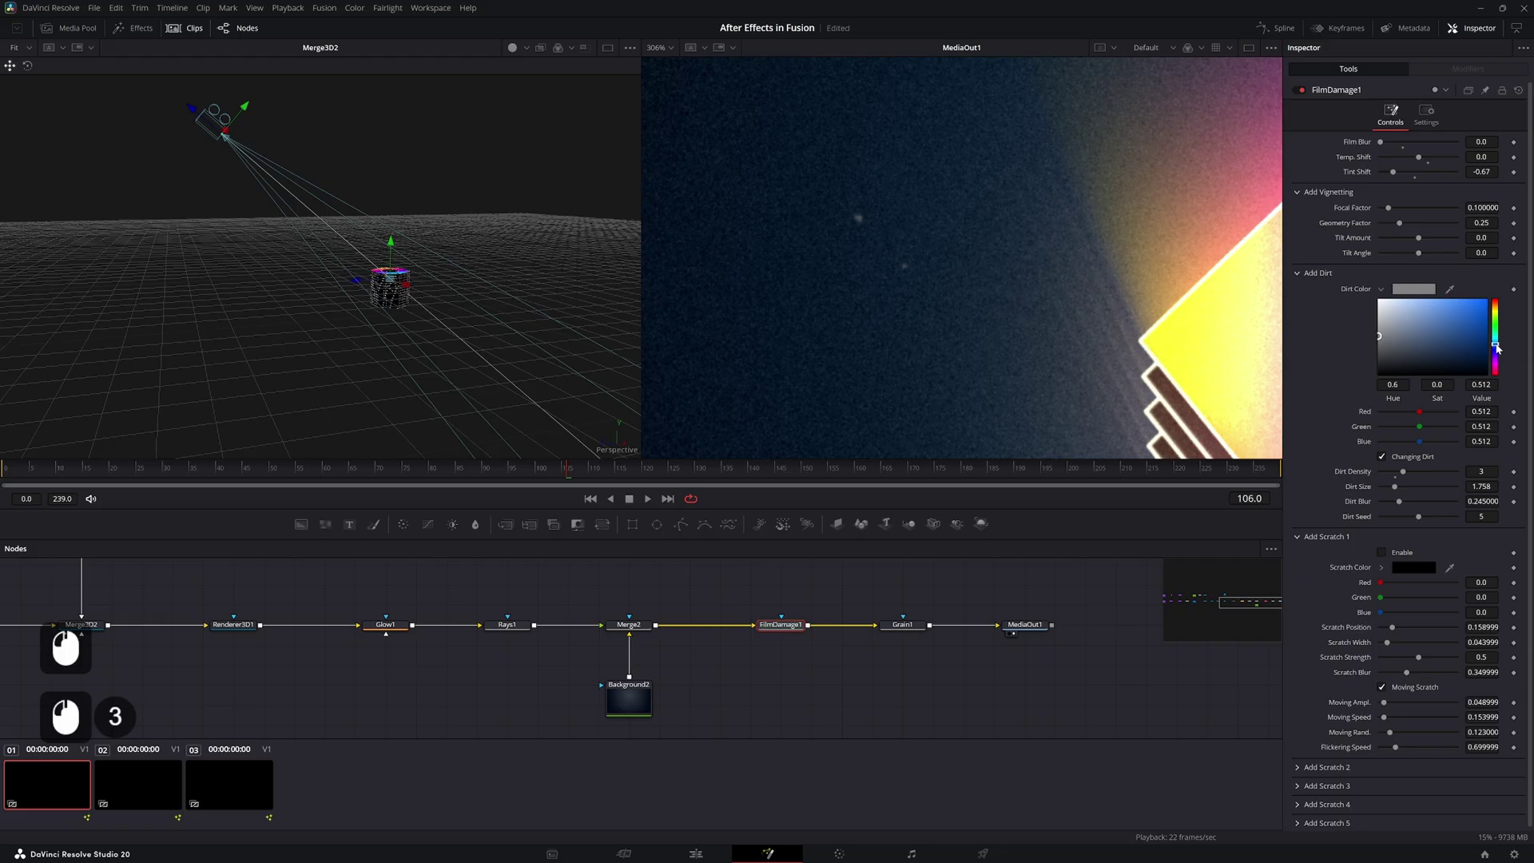
pyautogui.click(1496, 338)
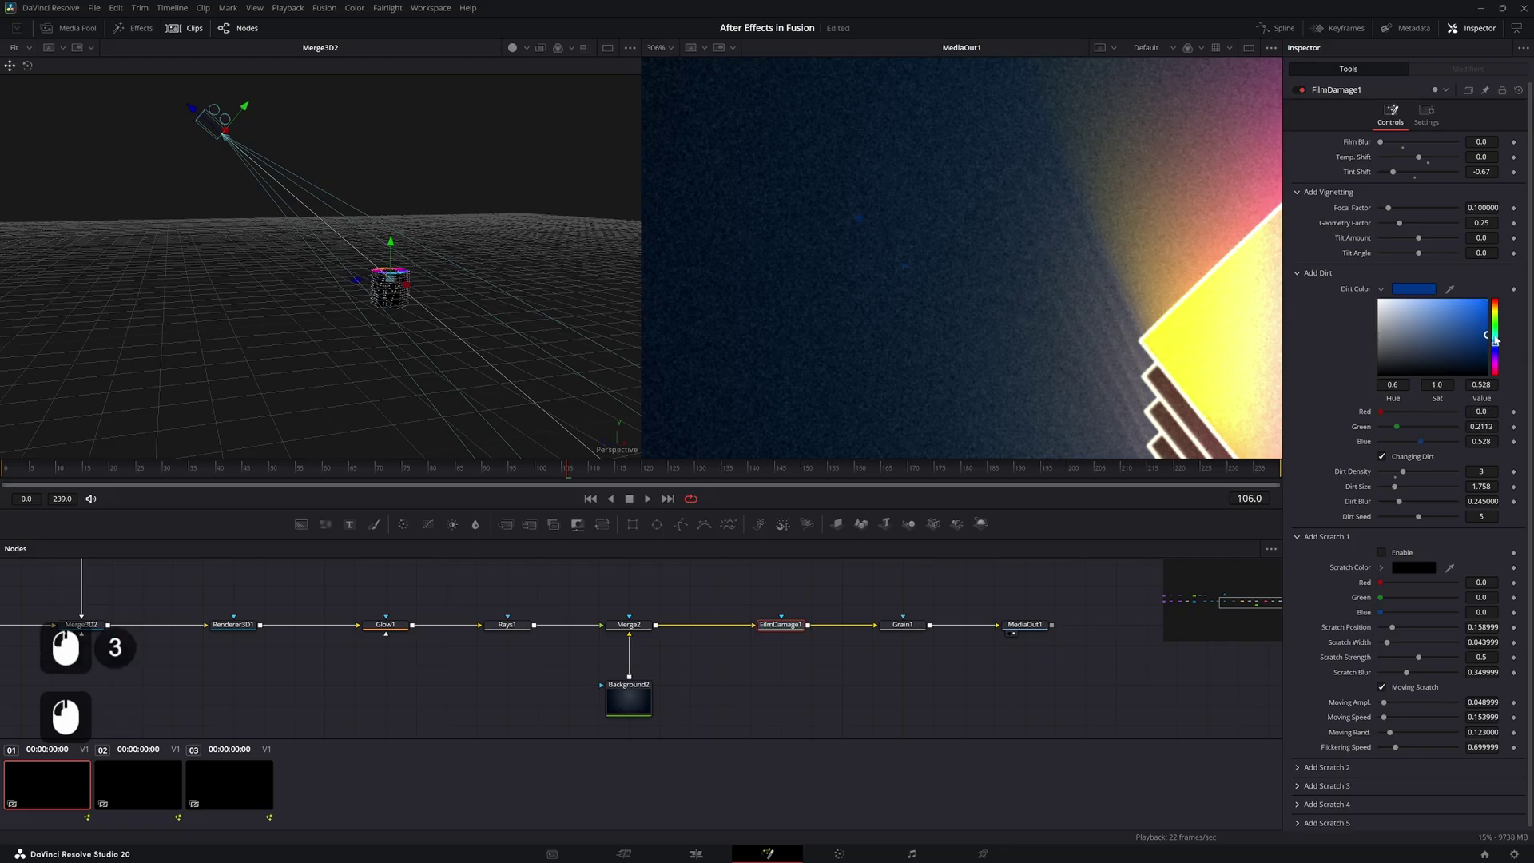
# Save the project and play back the composite to review the film damage
pyautogui.press('ctrl+s')
pyautogui.press('space')
pyautogui.click(879, 467)
pyautogui.press('space')
pyautogui.click(1228, 40)
pyautogui.press('space')
pyautogui.press('ctrl+s')
pyautogui.click(605, 701)
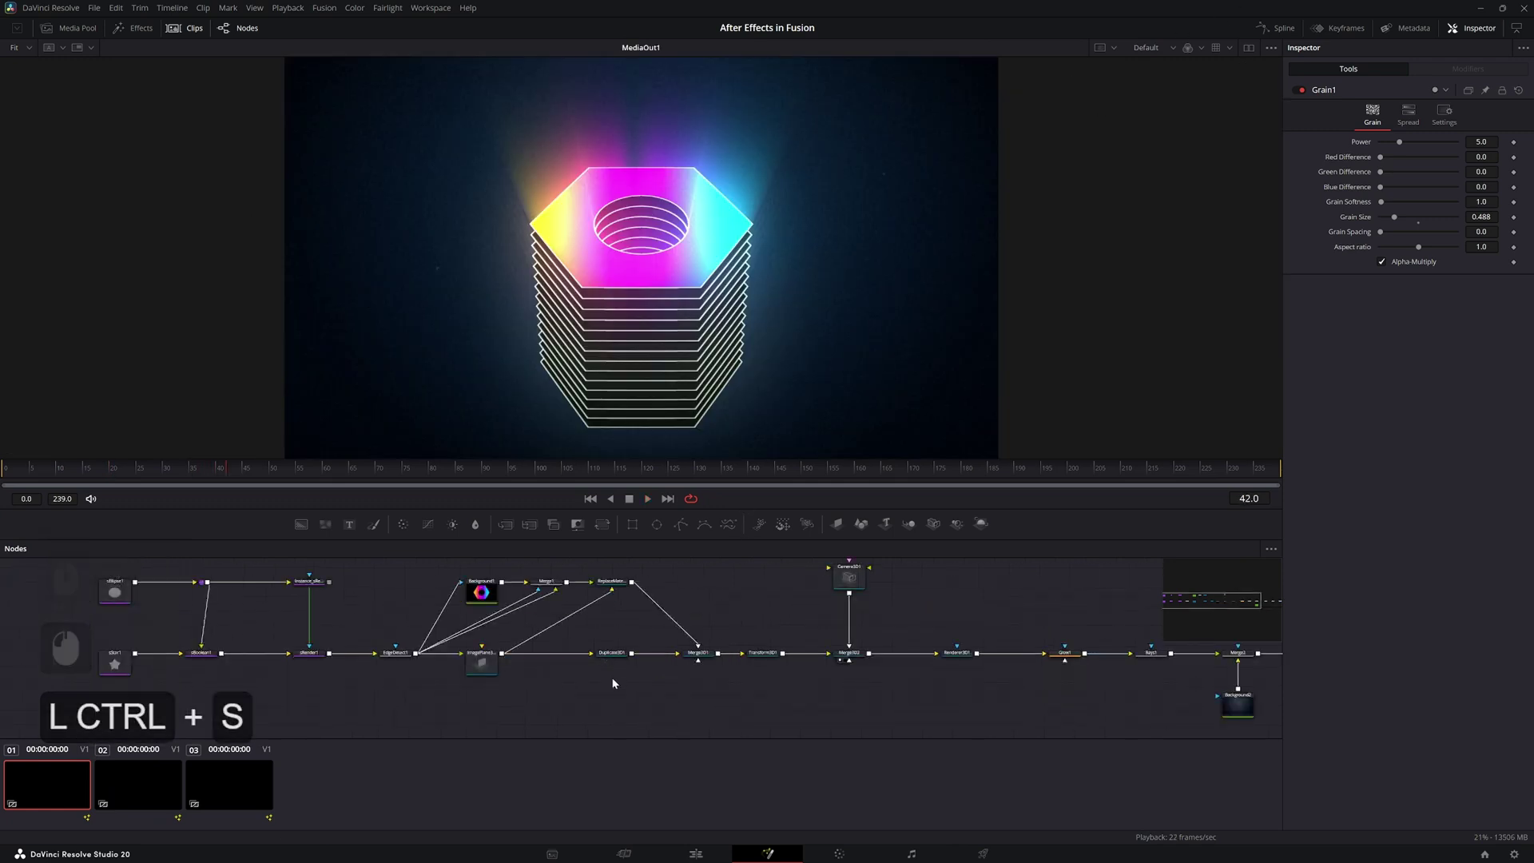
pyautogui.click(716, 646)
pyautogui.click(597, 684)
pyautogui.click(221, 472)
pyautogui.click(557, 677)
pyautogui.click(733, 657)
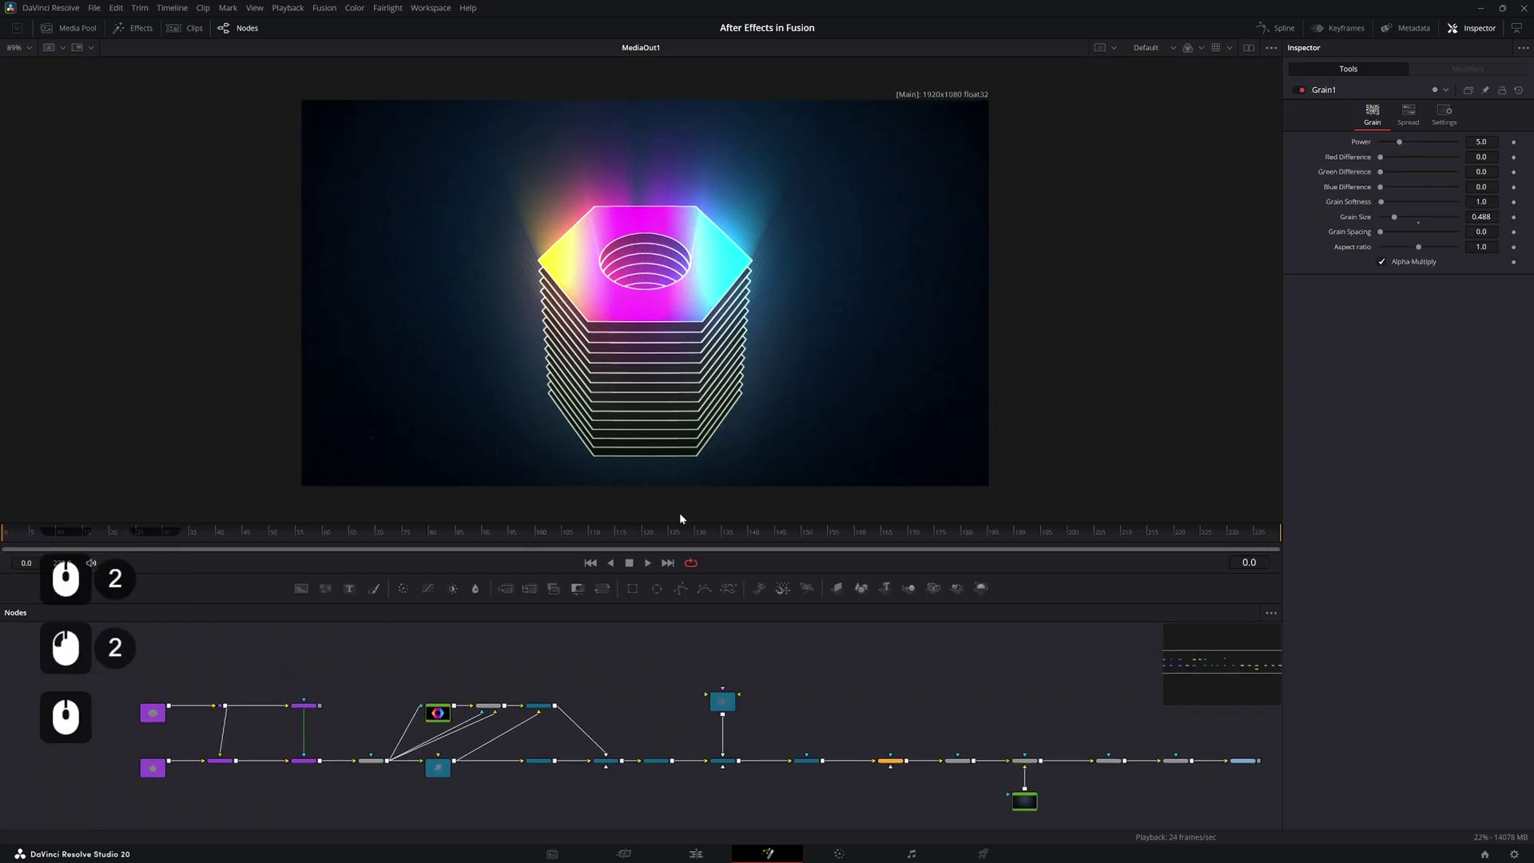
pyautogui.click(522, 278)
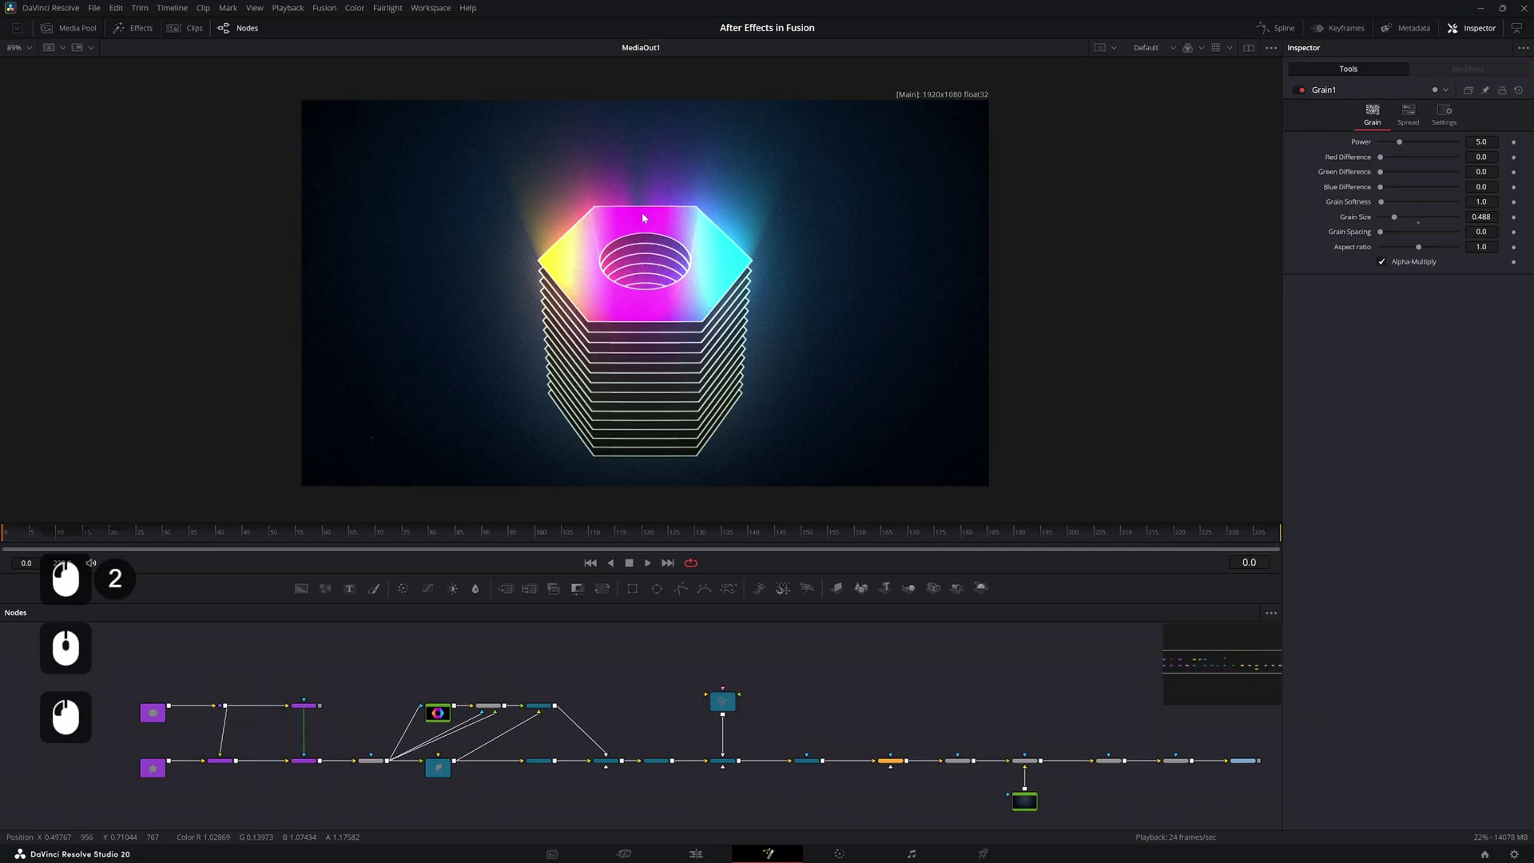
pyautogui.click(652, 224)
pyautogui.click(439, 708)
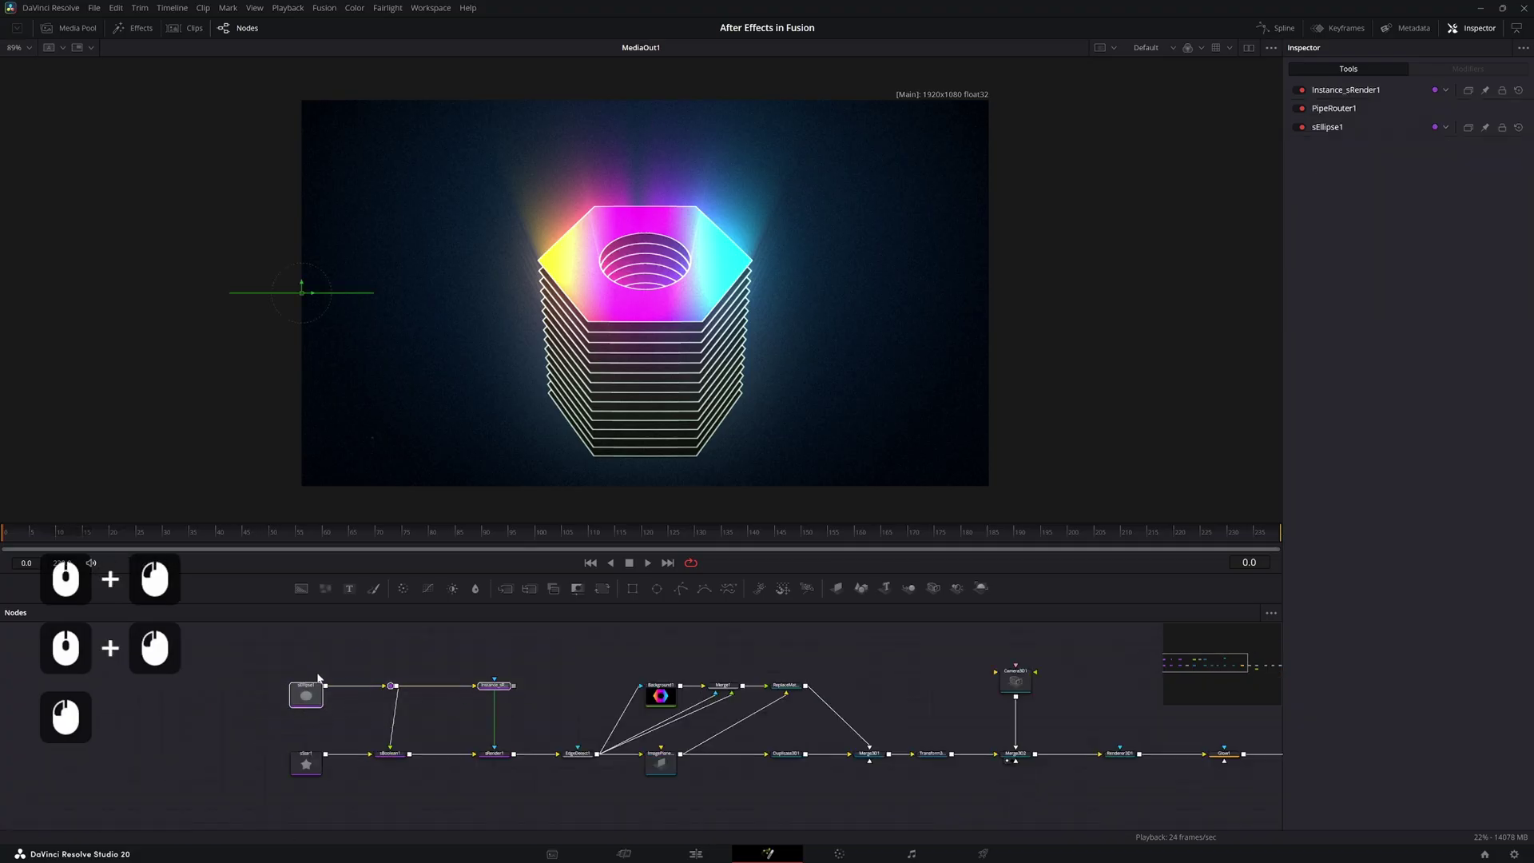
# Duplicate the edge-detect node in the flow as EdgeDetect1_1 to serve as the particle source
pyautogui.click(308, 695)
pyautogui.middleClick(470, 680)
pyautogui.click(526, 724)
pyautogui.click(533, 713)
pyautogui.doubleClick(560, 731)
pyautogui.middleClick(519, 729)
pyautogui.click(513, 692)
pyautogui.click(516, 721)
pyautogui.click(529, 773)
pyautogui.press('ctrl+c')
pyautogui.middleClick(508, 710)
pyautogui.click(444, 693)
pyautogui.press('ctrl+v')
pyautogui.click(488, 696)
# Add a pEmitter and set its Style to Bitmap using EdgeDetect1_1
pyautogui.doubleClick(235, 678)
pyautogui.click(491, 675)
pyautogui.click(515, 685)
pyautogui.click(527, 692)
pyautogui.click(577, 643)
pyautogui.click(529, 691)
pyautogui.press('2')
pyautogui.press('shift+space')
pyautogui.press('Return')
pyautogui.click(620, 702)
pyautogui.click(1403, 118)
pyautogui.click(1391, 161)
pyautogui.click(1395, 192)
pyautogui.click(553, 696)
pyautogui.click(605, 699)
# Chain a pDirectionalForce (Strength 0.1, Direction -90), pBounce and pRender after the emitter
pyautogui.press('shift+space')
pyautogui.press('p')
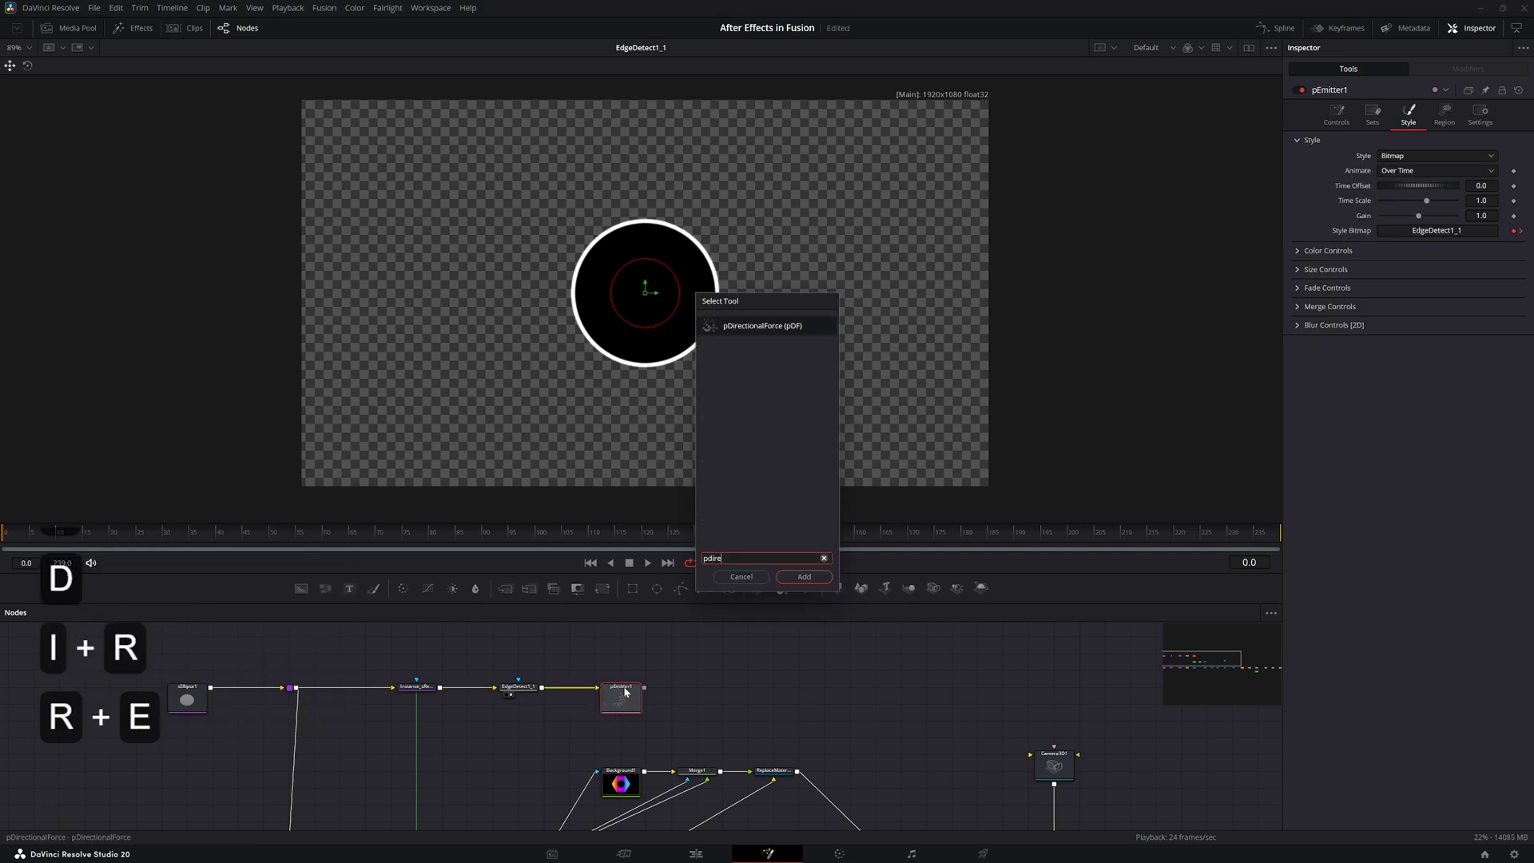
pyautogui.press('Return')
pyautogui.press('shift+space')
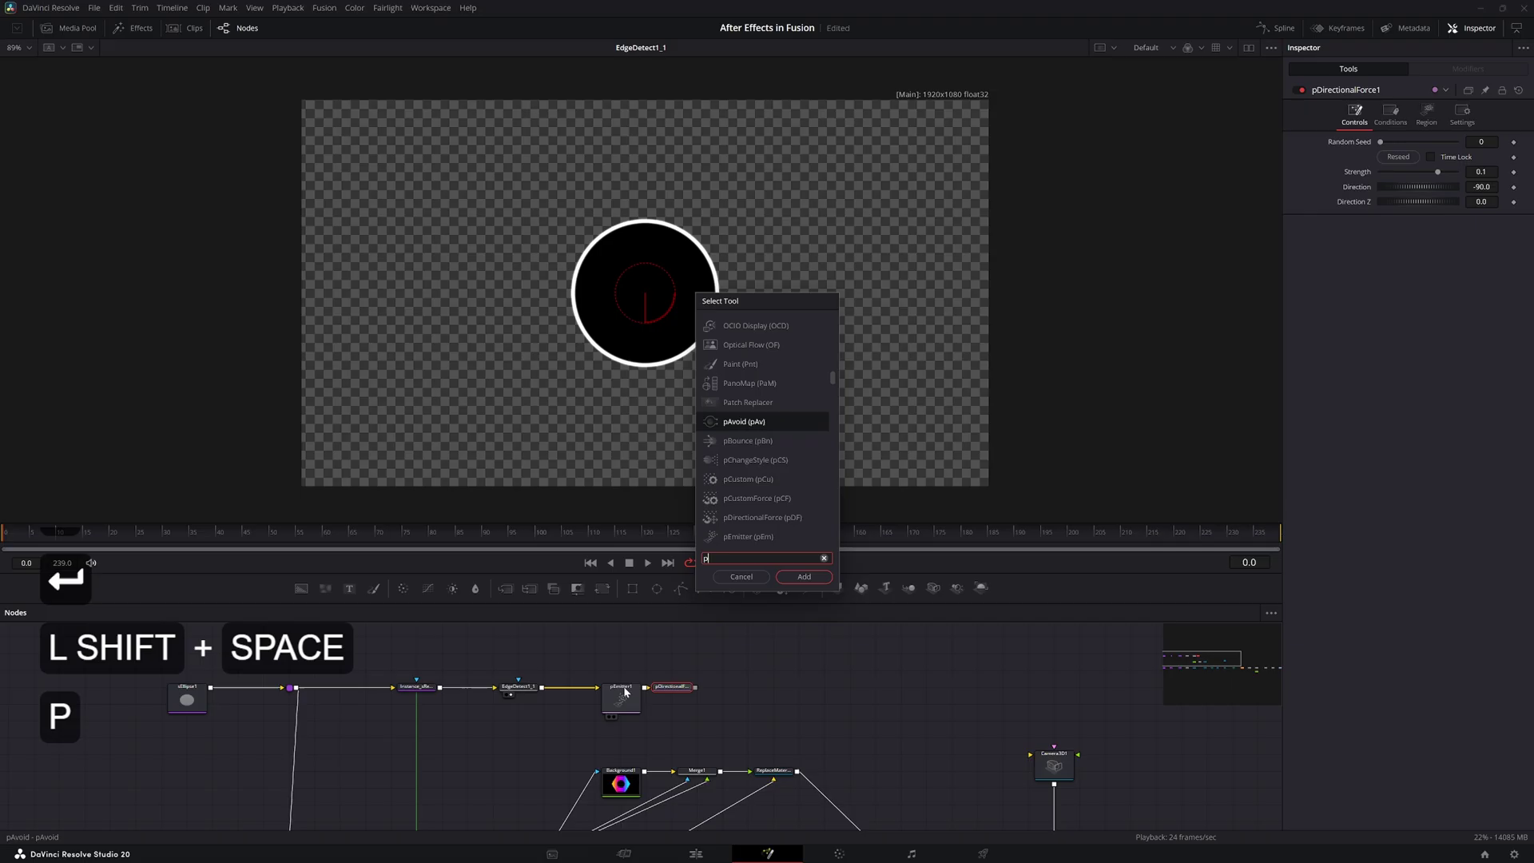
pyautogui.press('Return')
pyautogui.press('shift+space')
pyautogui.press('BackSpace')
pyautogui.press('BackSpace')
pyautogui.press('Return')
pyautogui.click(899, 702)
pyautogui.middleClick(899, 702)
pyautogui.click(869, 701)
# Keyframe pEmitter1 Number at 10 on frame 0 and 0 on frame 1 so particles emit only at the start
pyautogui.press('2')
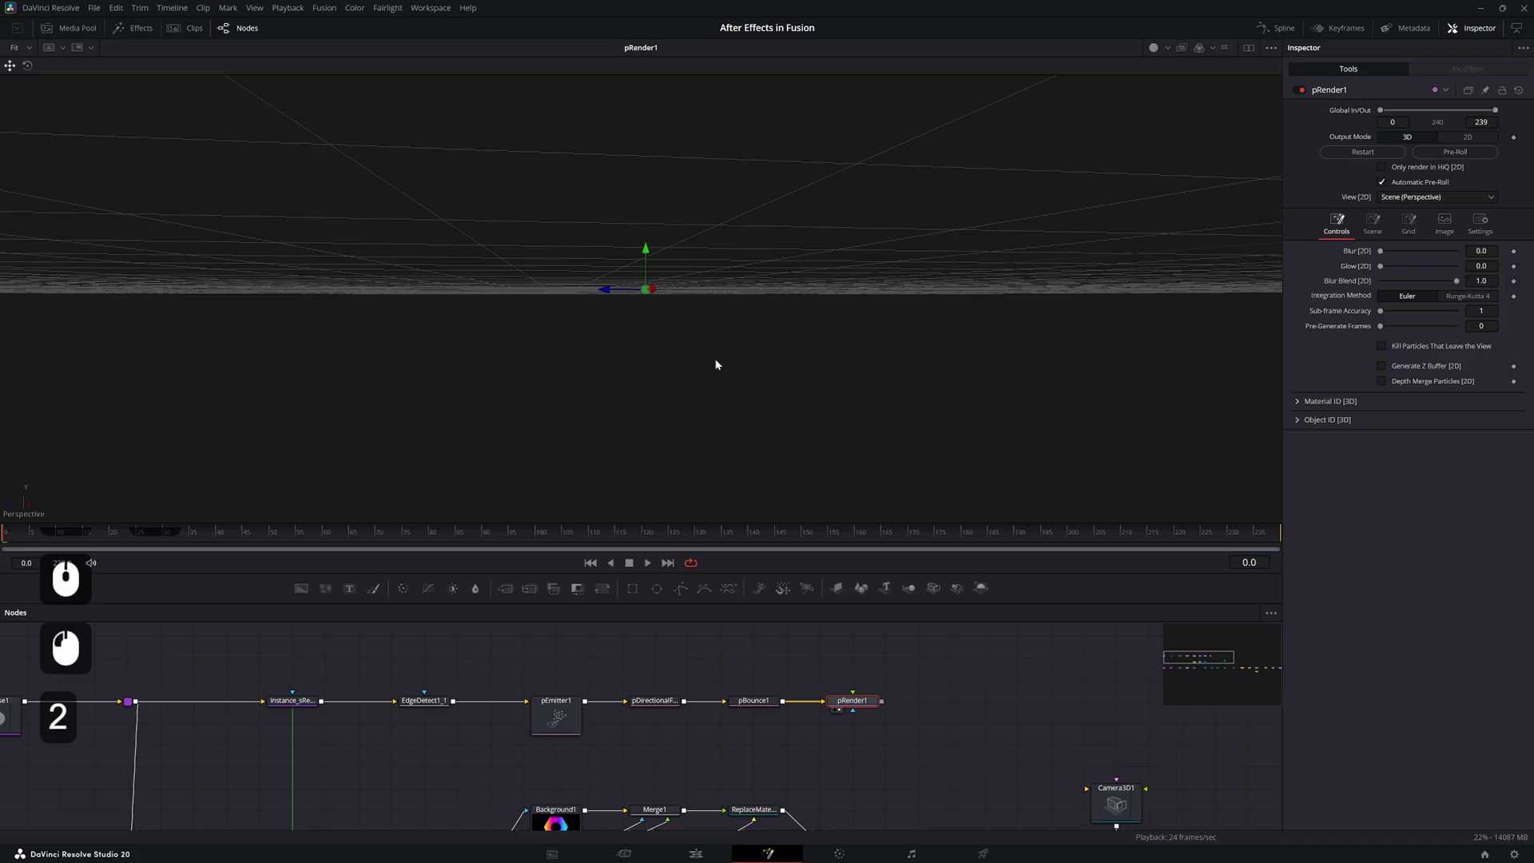
pyautogui.press('space')
pyautogui.press('space')
pyautogui.press('space')
pyautogui.click(686, 307)
pyautogui.doubleClick(894, 205)
pyautogui.middleClick(690, 307)
pyautogui.middleClick(651, 311)
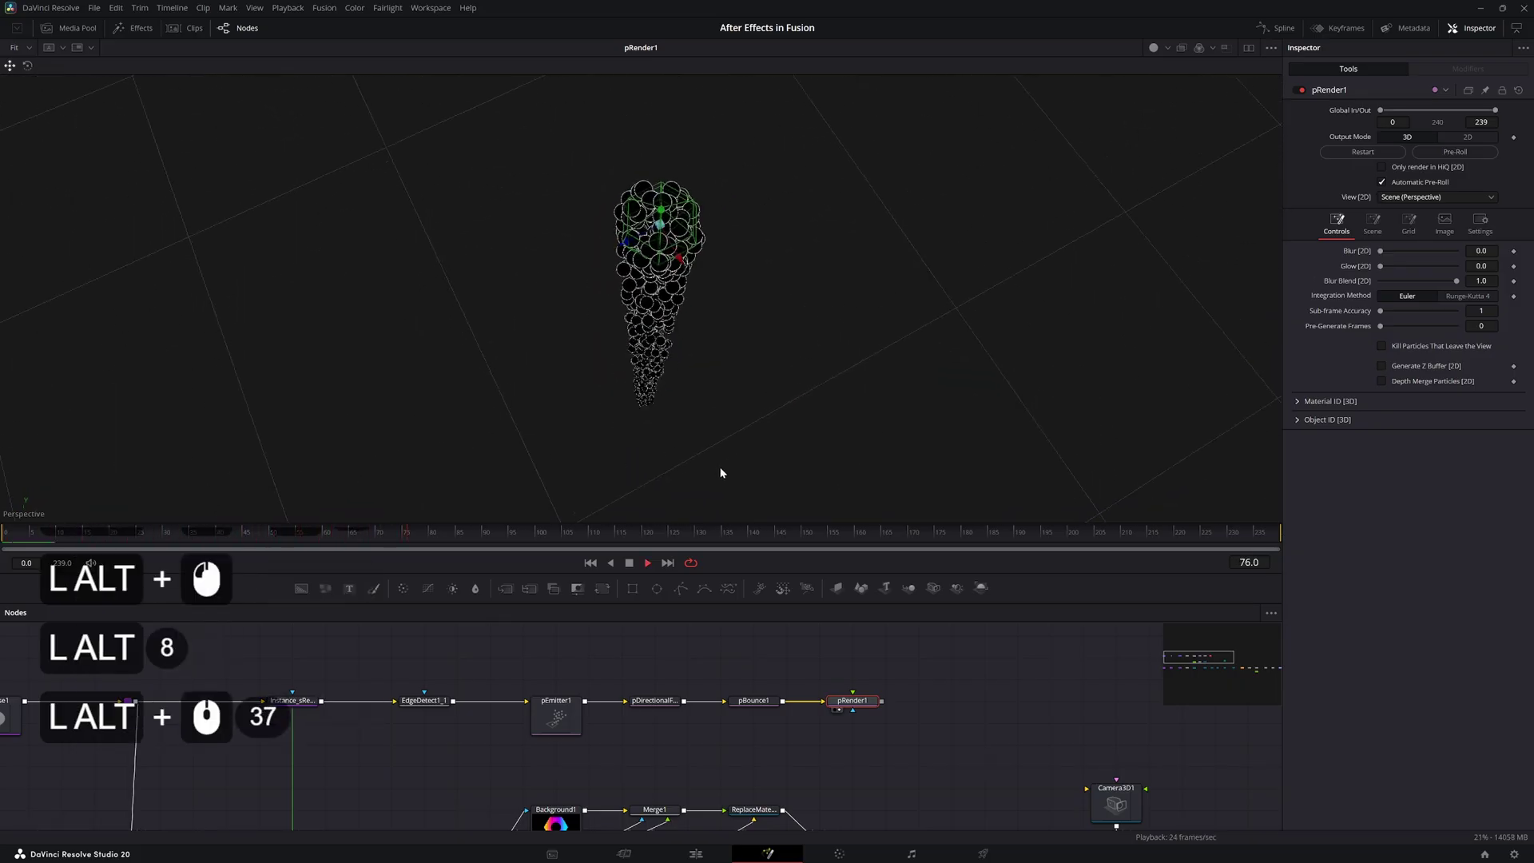
pyautogui.press('alt+space')
pyautogui.click(492, 541)
pyautogui.click(560, 724)
pyautogui.click(1344, 116)
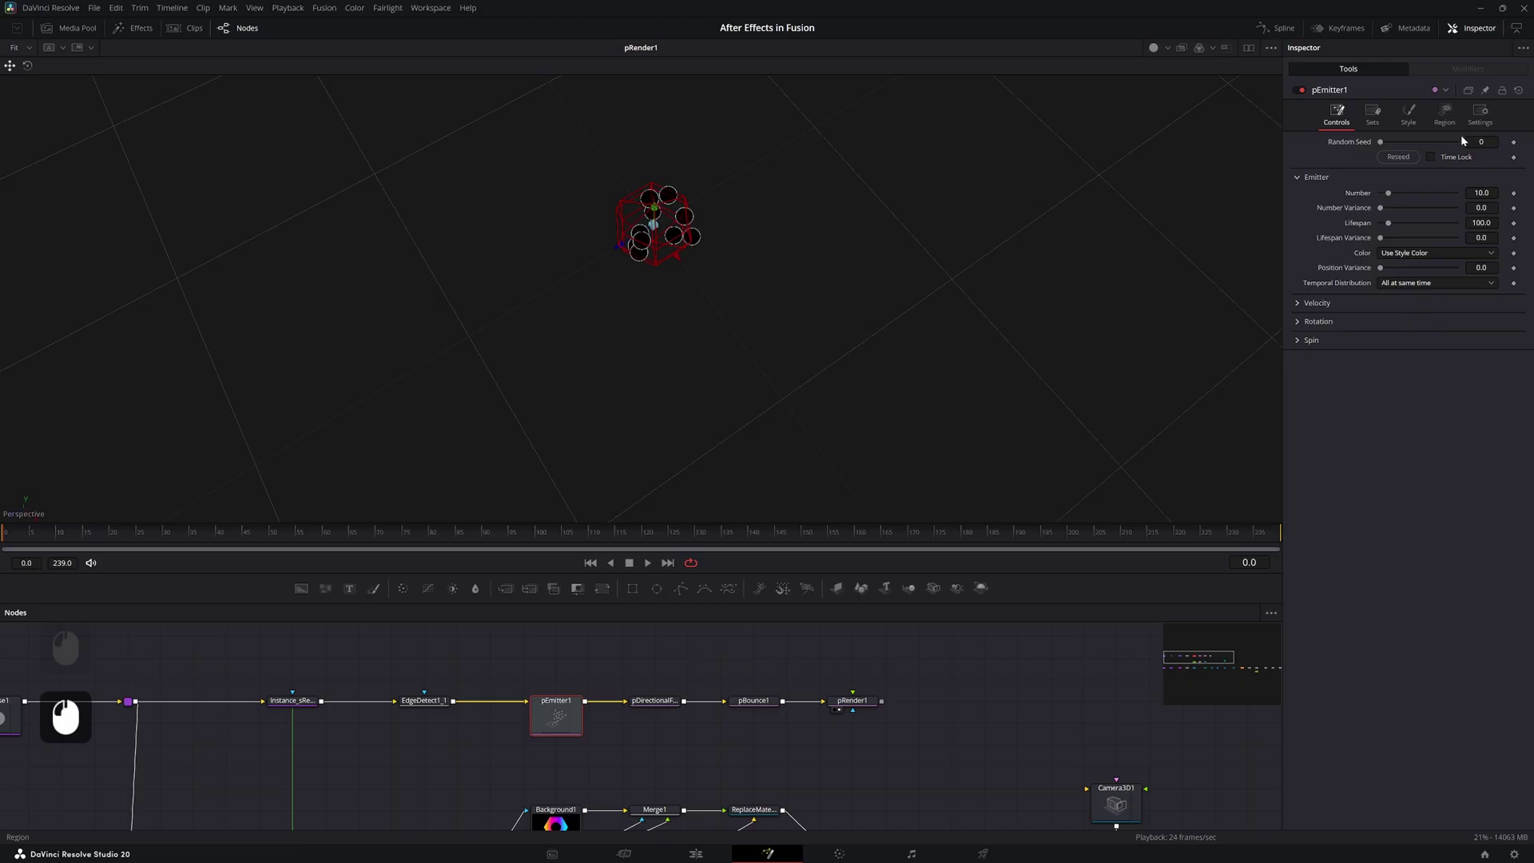
pyautogui.click(1520, 197)
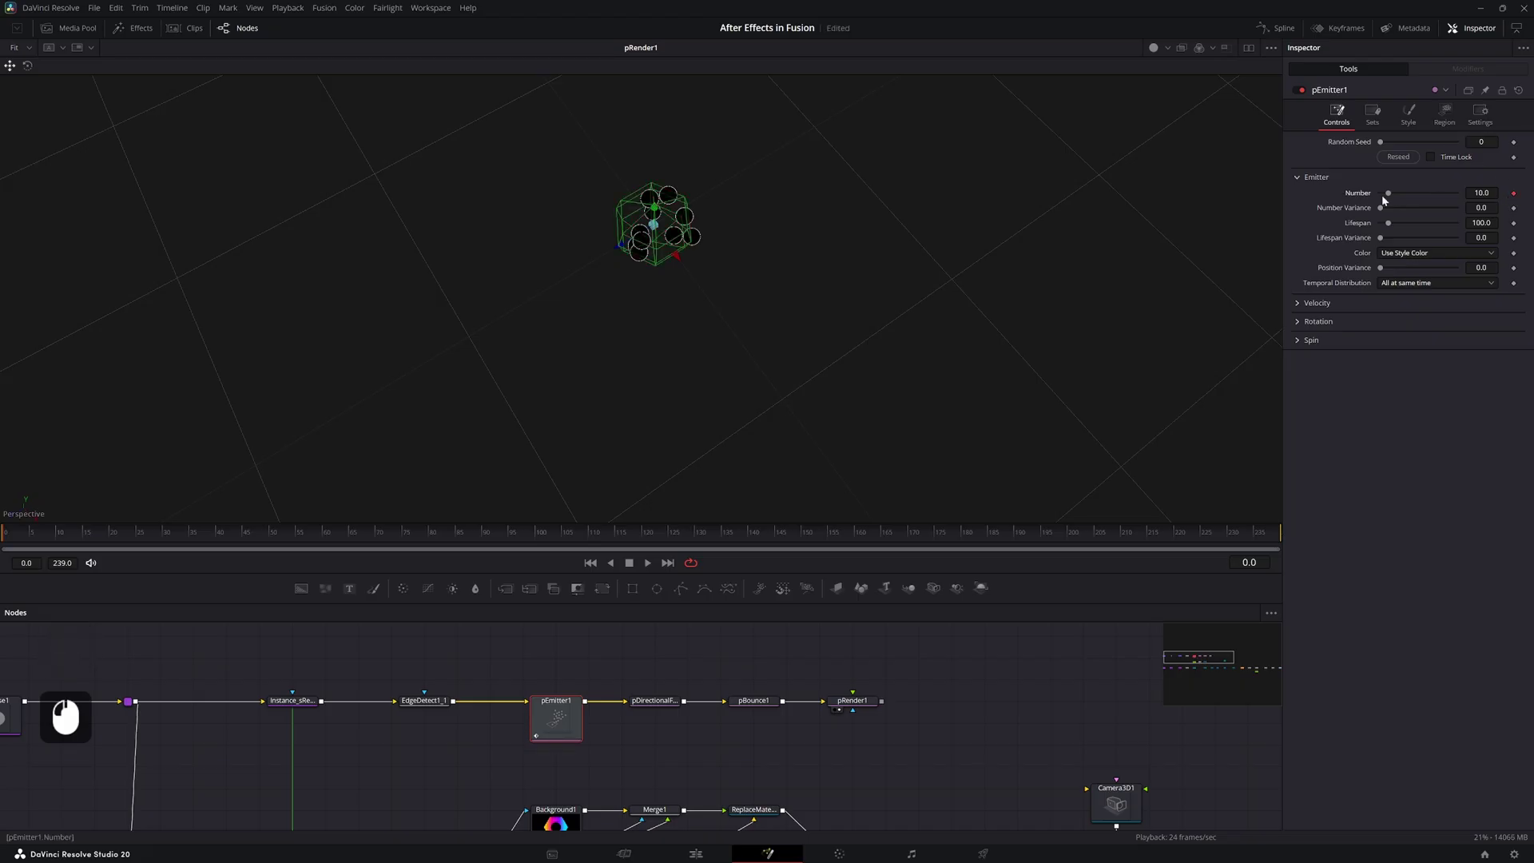
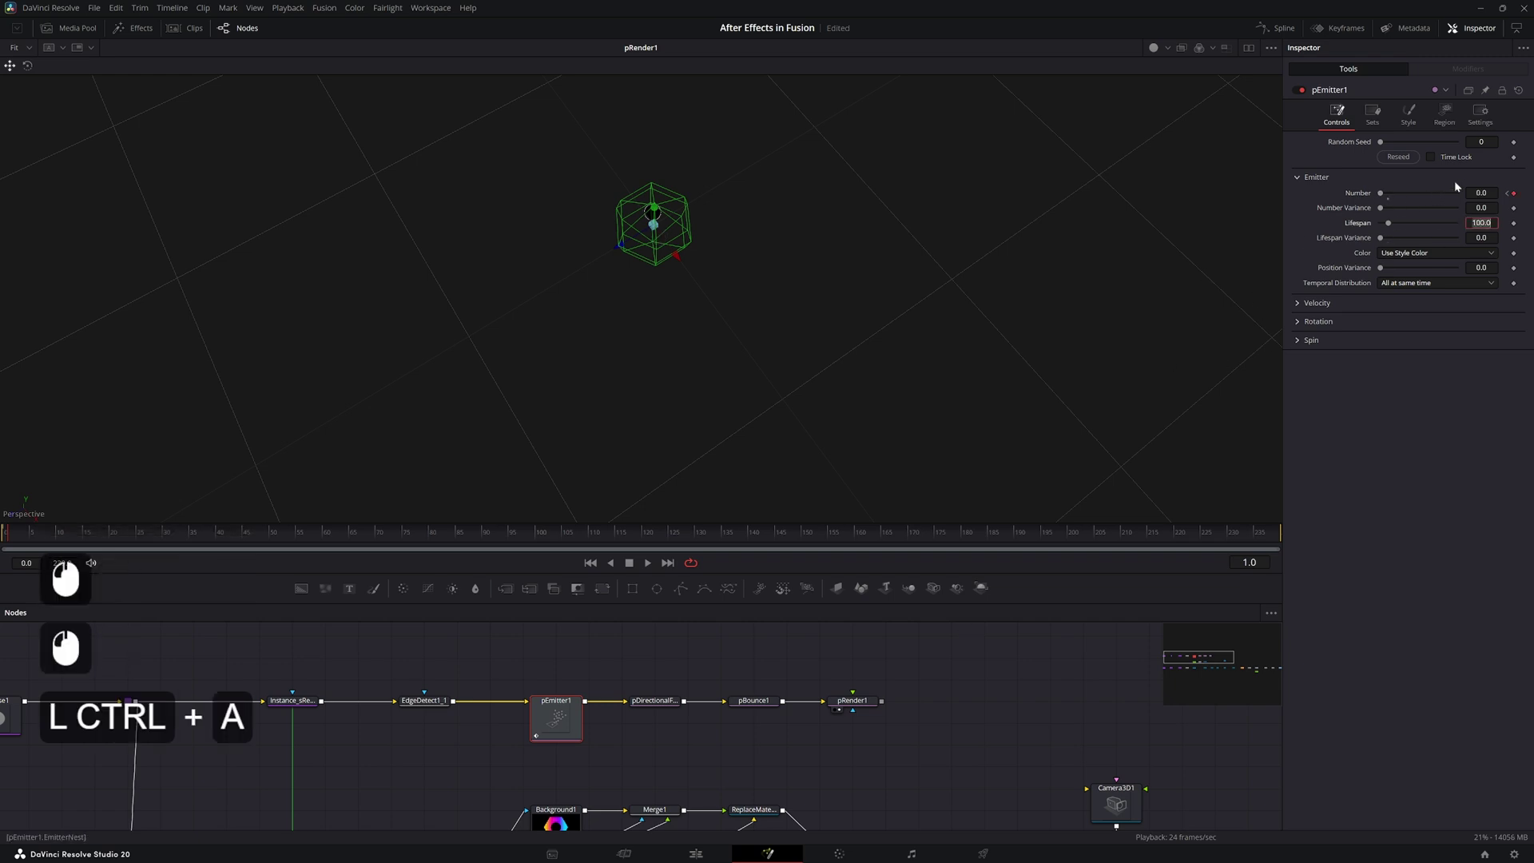
# Set the particle Lifespan to 239 frames
pyautogui.press('ctrl+a')
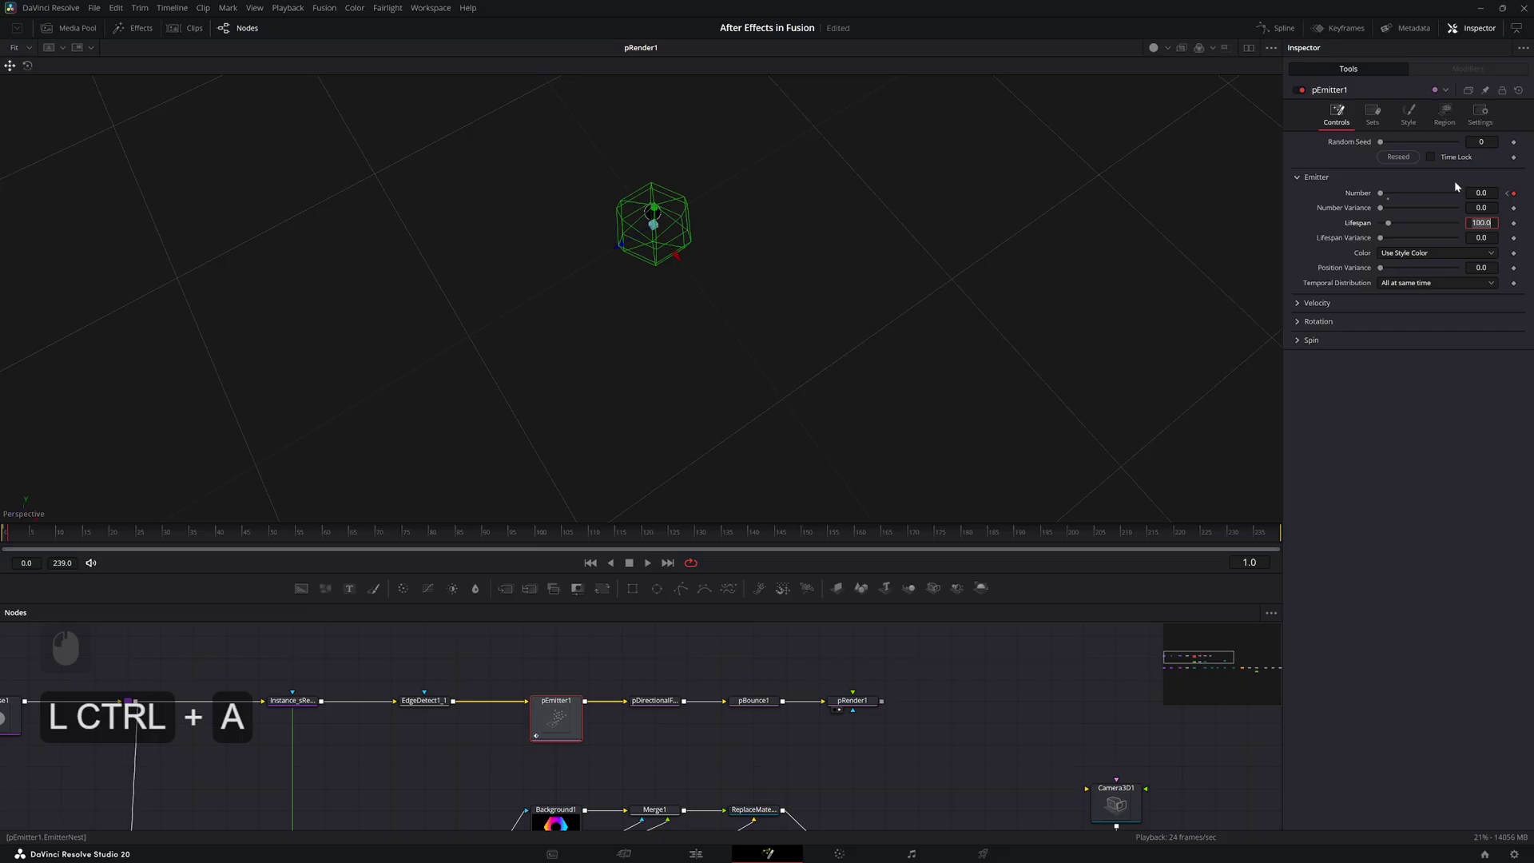
pyautogui.press('KP_2')
pyautogui.press('KP_3')
pyautogui.press('KP_9')
pyautogui.press('KP_Enter')
# Save the composition and preview the particles falling from the emitter
pyautogui.click(244, 676)
pyautogui.click(242, 666)
pyautogui.click(255, 661)
pyautogui.click(242, 654)
pyautogui.press('ctrl+s')
pyautogui.doubleClick(244, 637)
pyautogui.click(267, 658)
pyautogui.press('space')
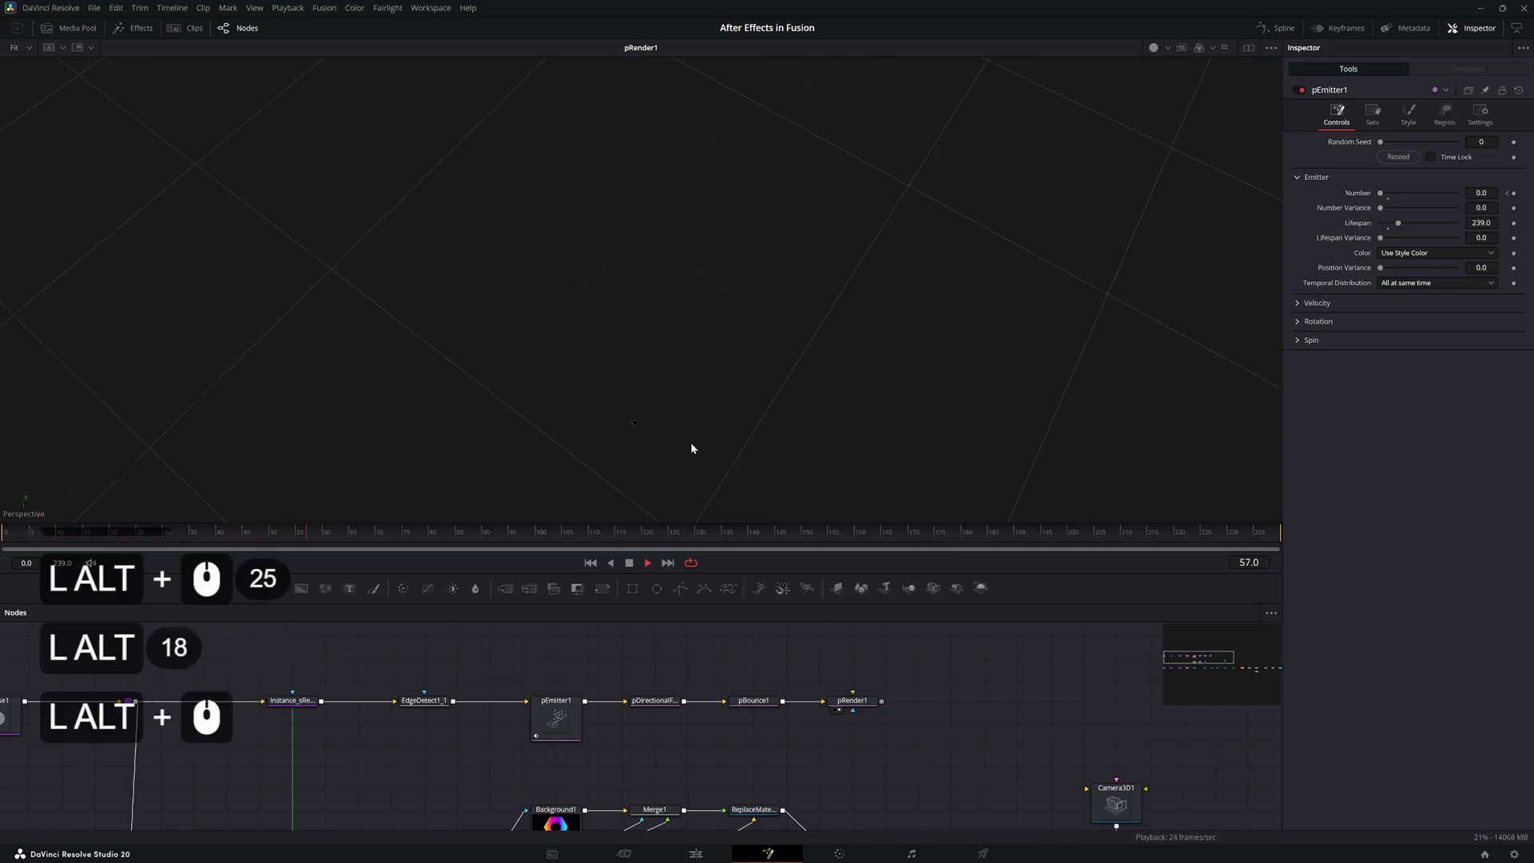
pyautogui.middleClick(677, 461)
pyautogui.click(637, 278)
pyautogui.press('alt+space')
pyautogui.middleClick(621, 430)
# Set pBounce1's Region type to Mesh
pyautogui.click(620, 430)
pyautogui.middleClick(636, 644)
pyautogui.click(692, 669)
pyautogui.click(1424, 116)
pyautogui.click(1397, 163)
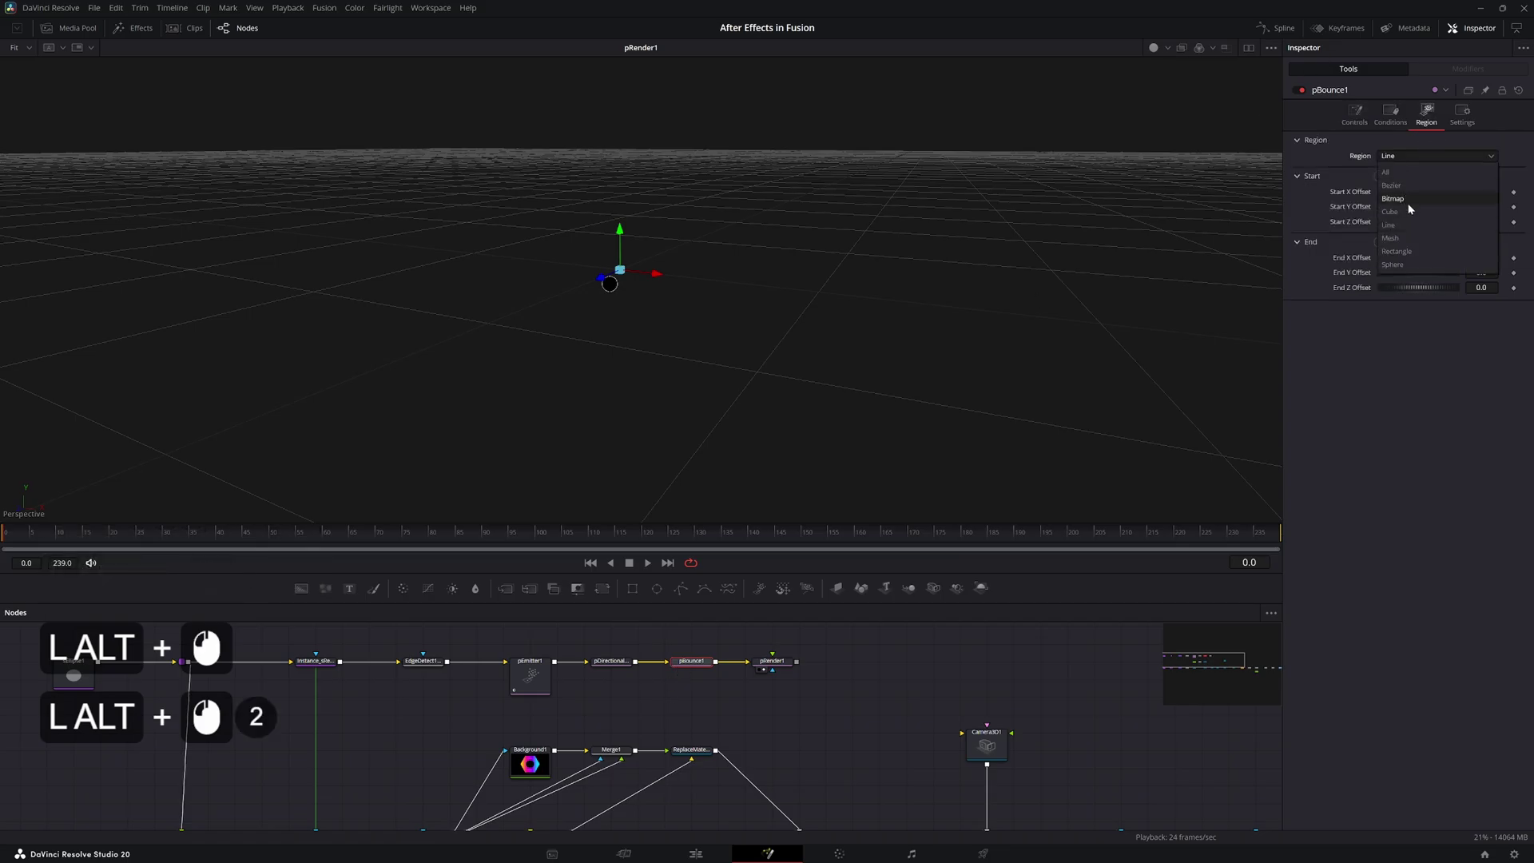
pyautogui.click(1409, 243)
# Wire Transform3D1's nut geometry into the bounce's mesh region input
pyautogui.middleClick(666, 700)
pyautogui.click(666, 701)
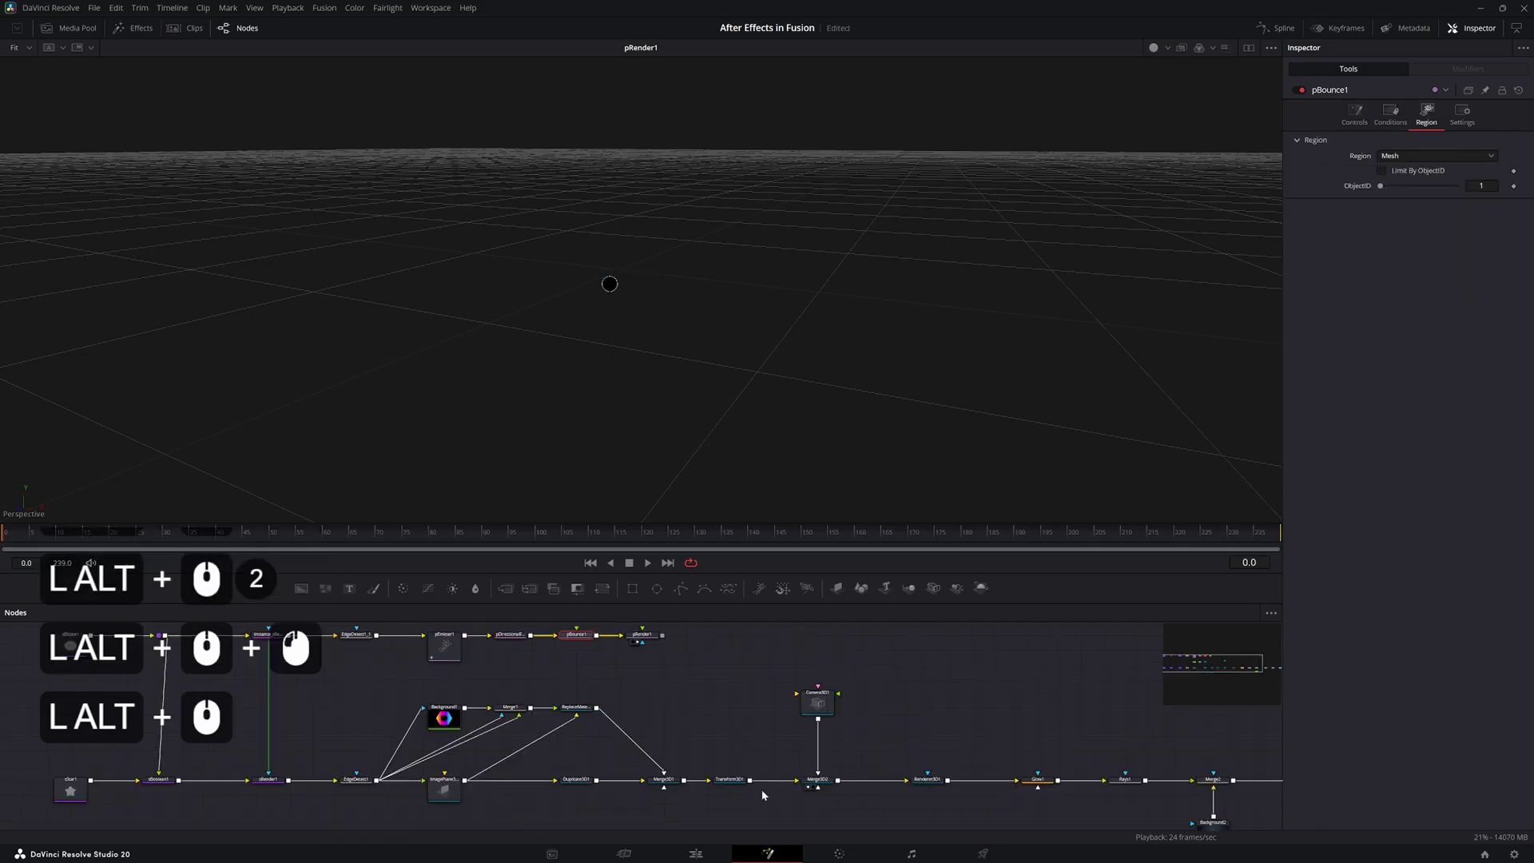
pyautogui.click(754, 784)
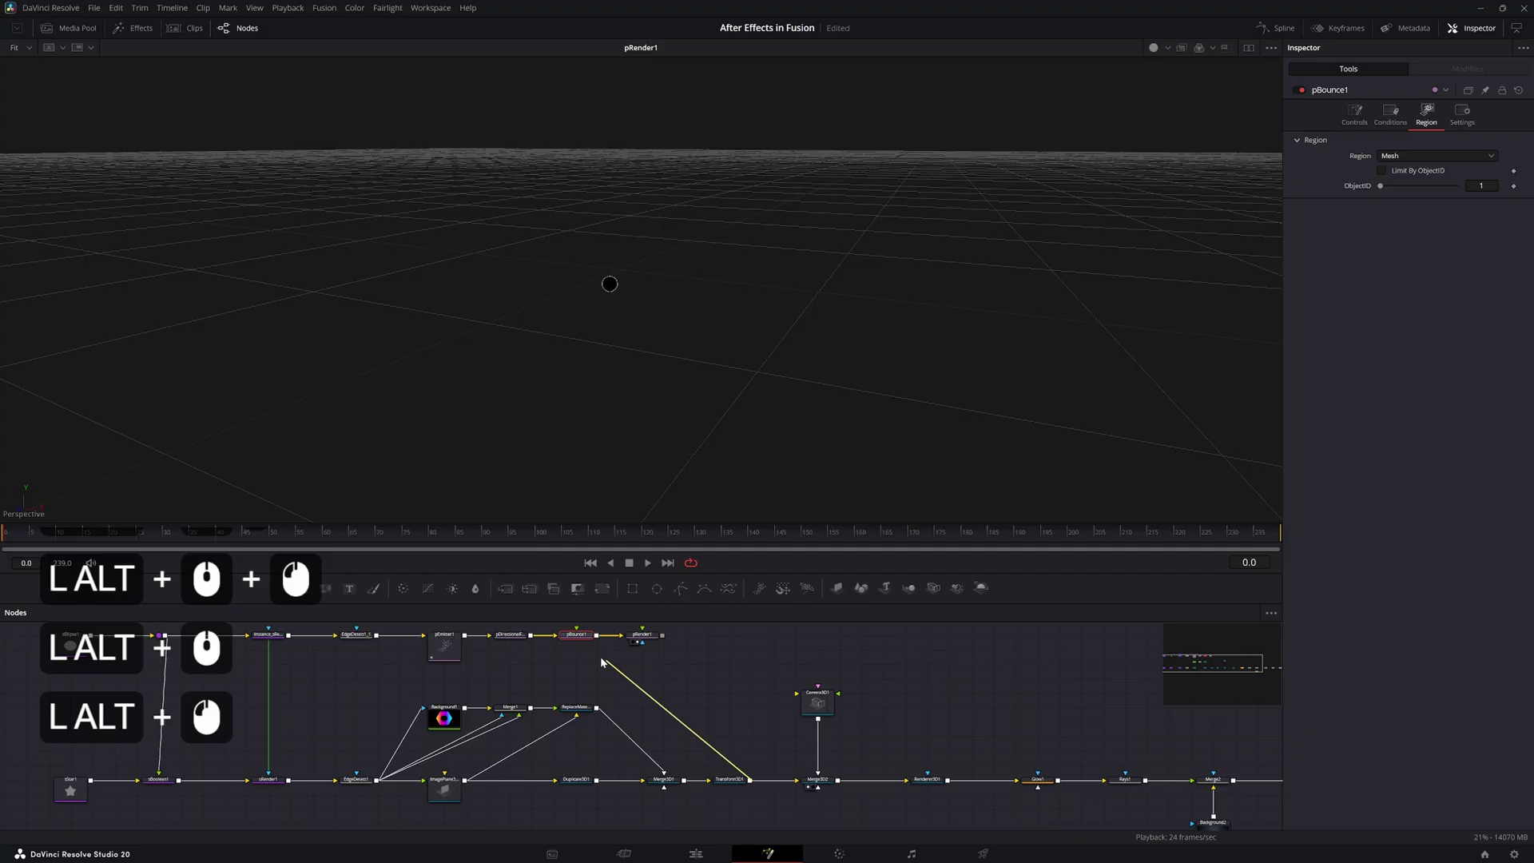
pyautogui.middleClick(656, 685)
pyautogui.click(518, 675)
pyautogui.middleClick(519, 675)
pyautogui.click(456, 667)
pyautogui.click(388, 665)
pyautogui.click(694, 673)
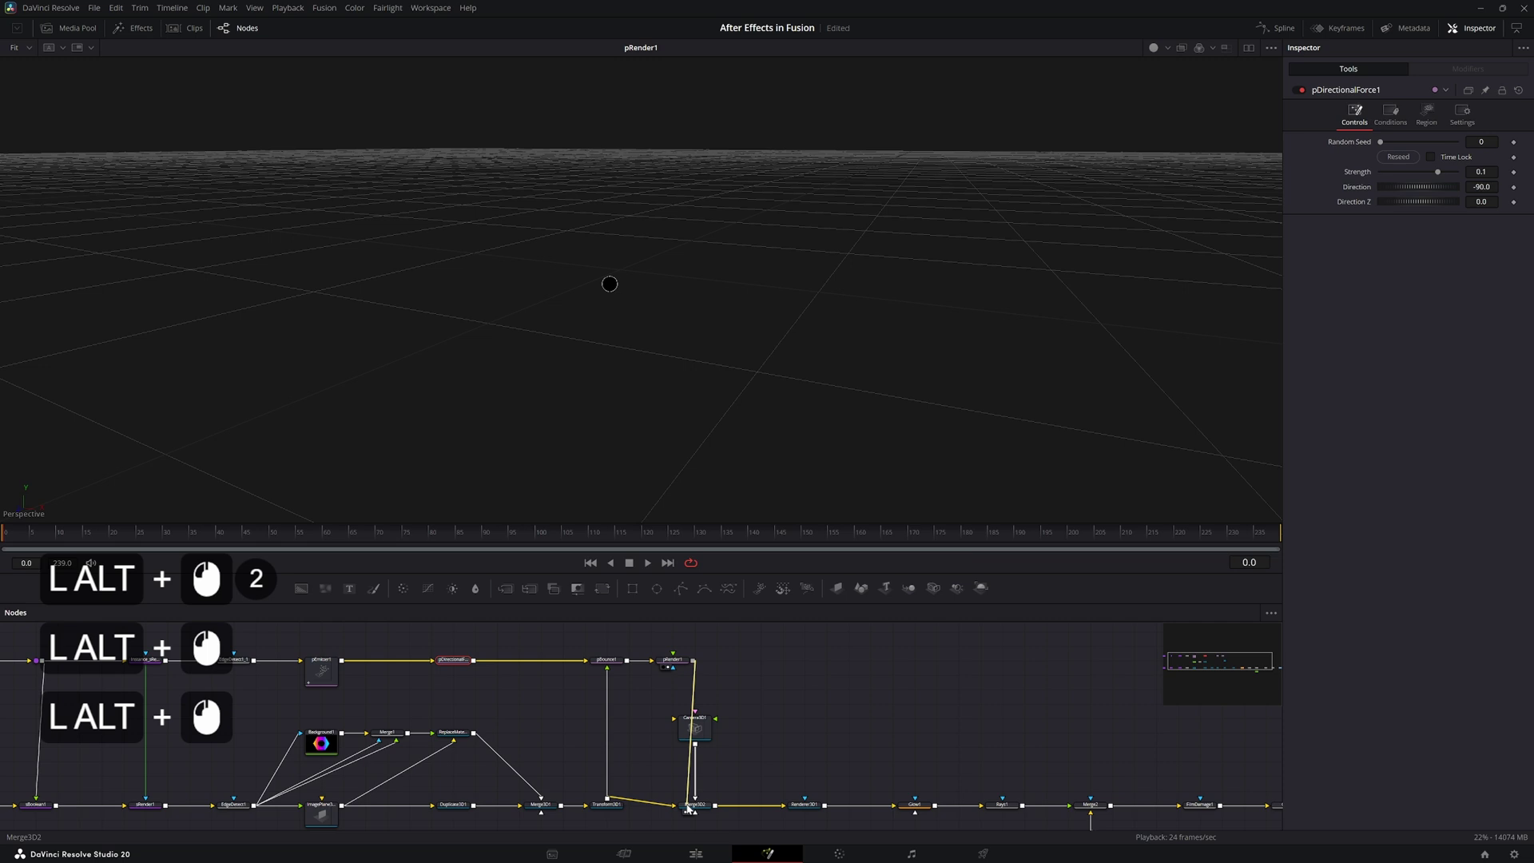
# Show the Merge3D scene in the viewer and frame the view around the nut
pyautogui.click(700, 807)
pyautogui.press('alt+2')
pyautogui.middleClick(662, 301)
pyautogui.doubleClick(596, 245)
pyautogui.middleClick(601, 233)
pyautogui.middleClick(616, 160)
pyautogui.click(619, 195)
pyautogui.middleClick(594, 207)
pyautogui.click(591, 295)
pyautogui.middleClick(612, 274)
pyautogui.middleClick(687, 256)
# On pEmitter1 keyframe Number from 1 to 0 so a single particle is emitted at the start
pyautogui.click(638, 284)
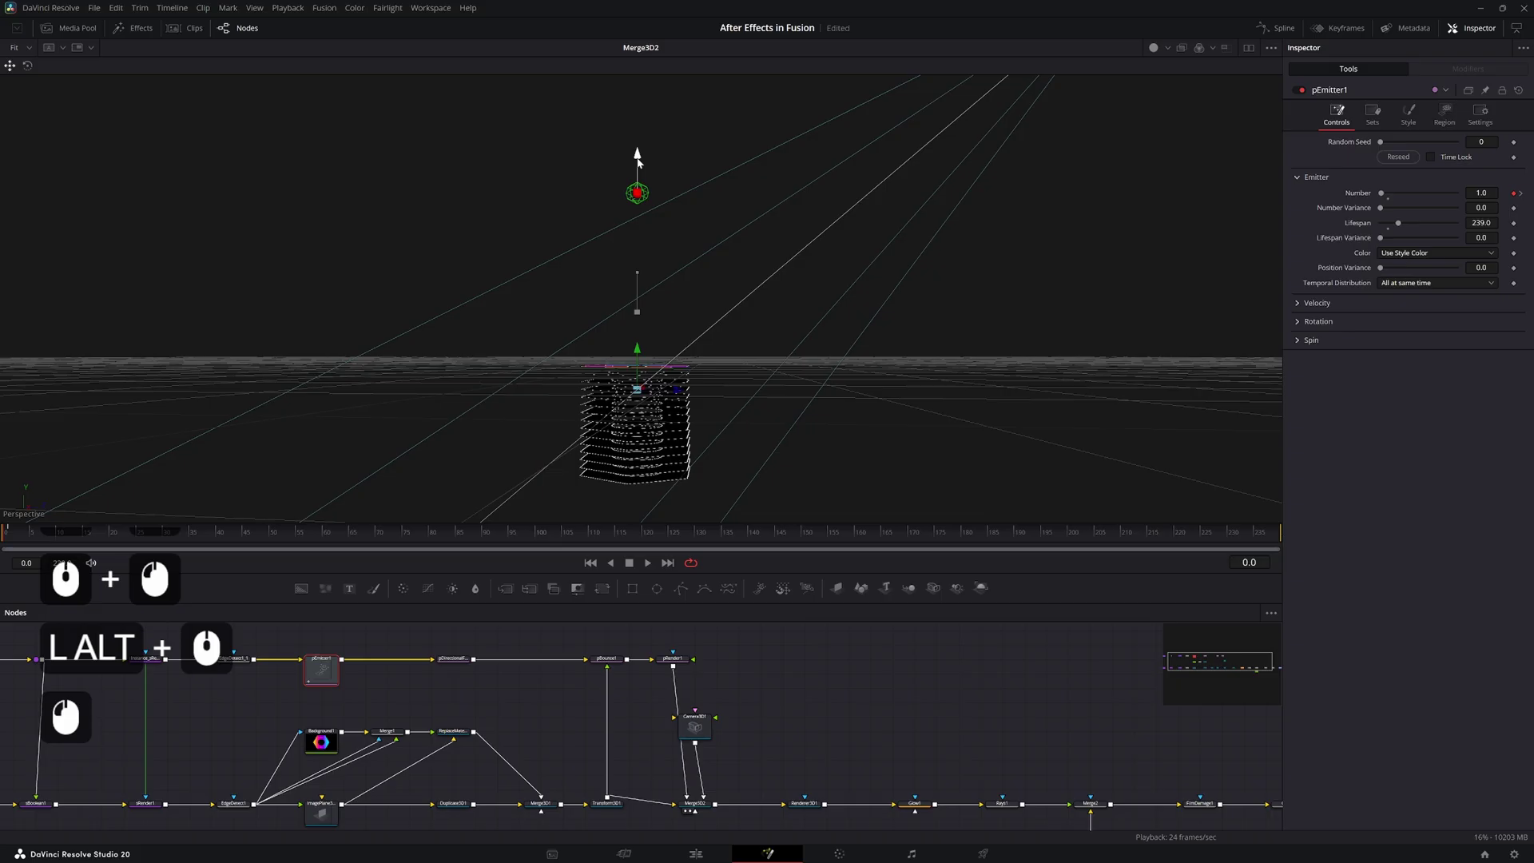
pyautogui.middleClick(657, 181)
pyautogui.press('alt+space')
pyautogui.middleClick(714, 443)
pyautogui.middleClick(703, 425)
pyautogui.middleClick(610, 421)
pyautogui.middleClick(611, 421)
pyautogui.click(611, 421)
pyautogui.middleClick(703, 331)
pyautogui.click(703, 330)
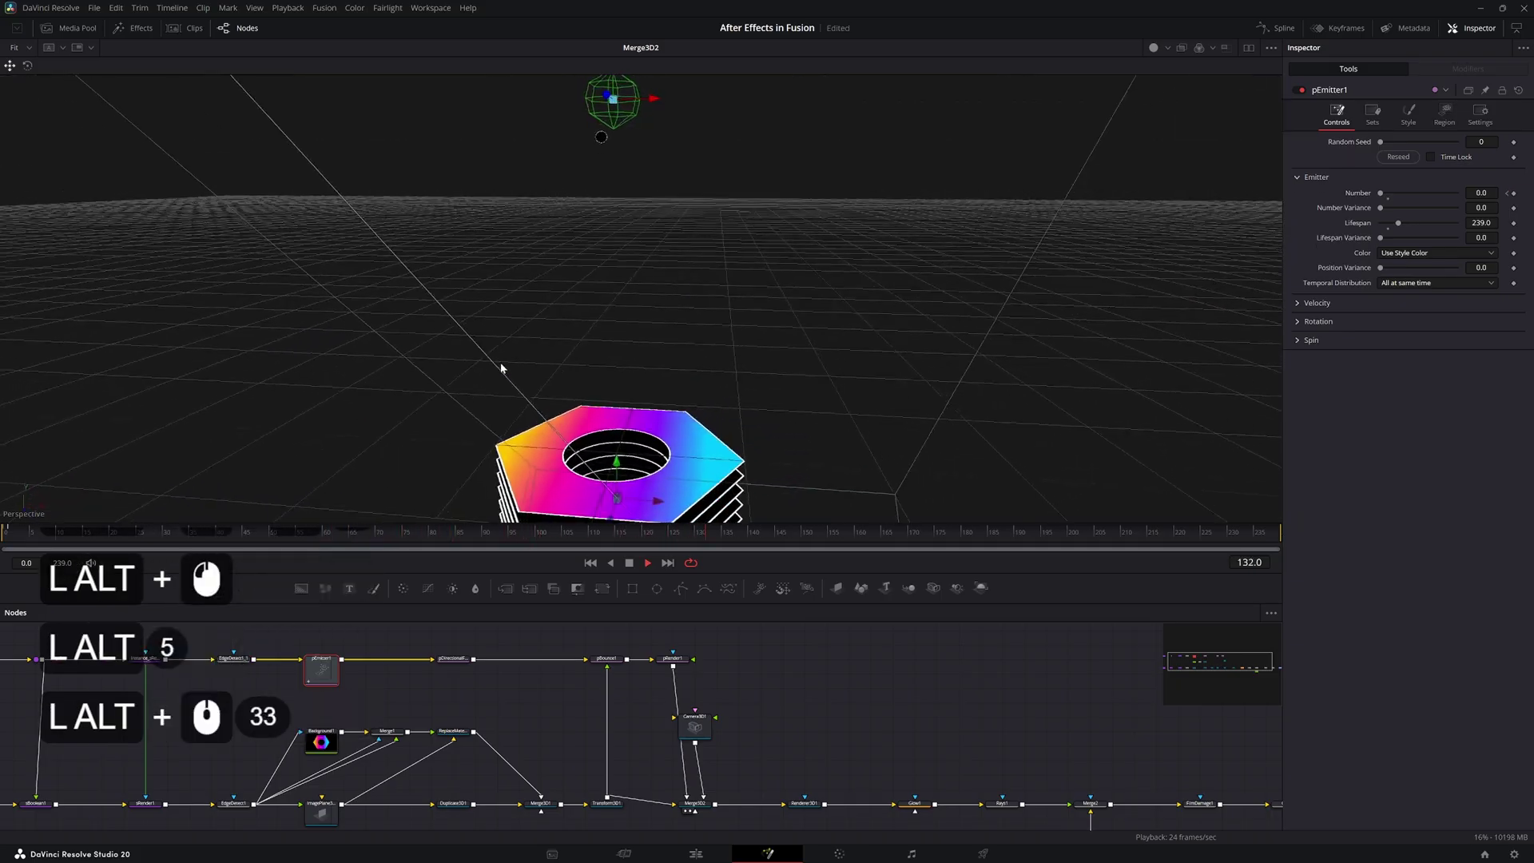
pyautogui.press('alt+space')
pyautogui.click(985, 549)
pyautogui.click(647, 105)
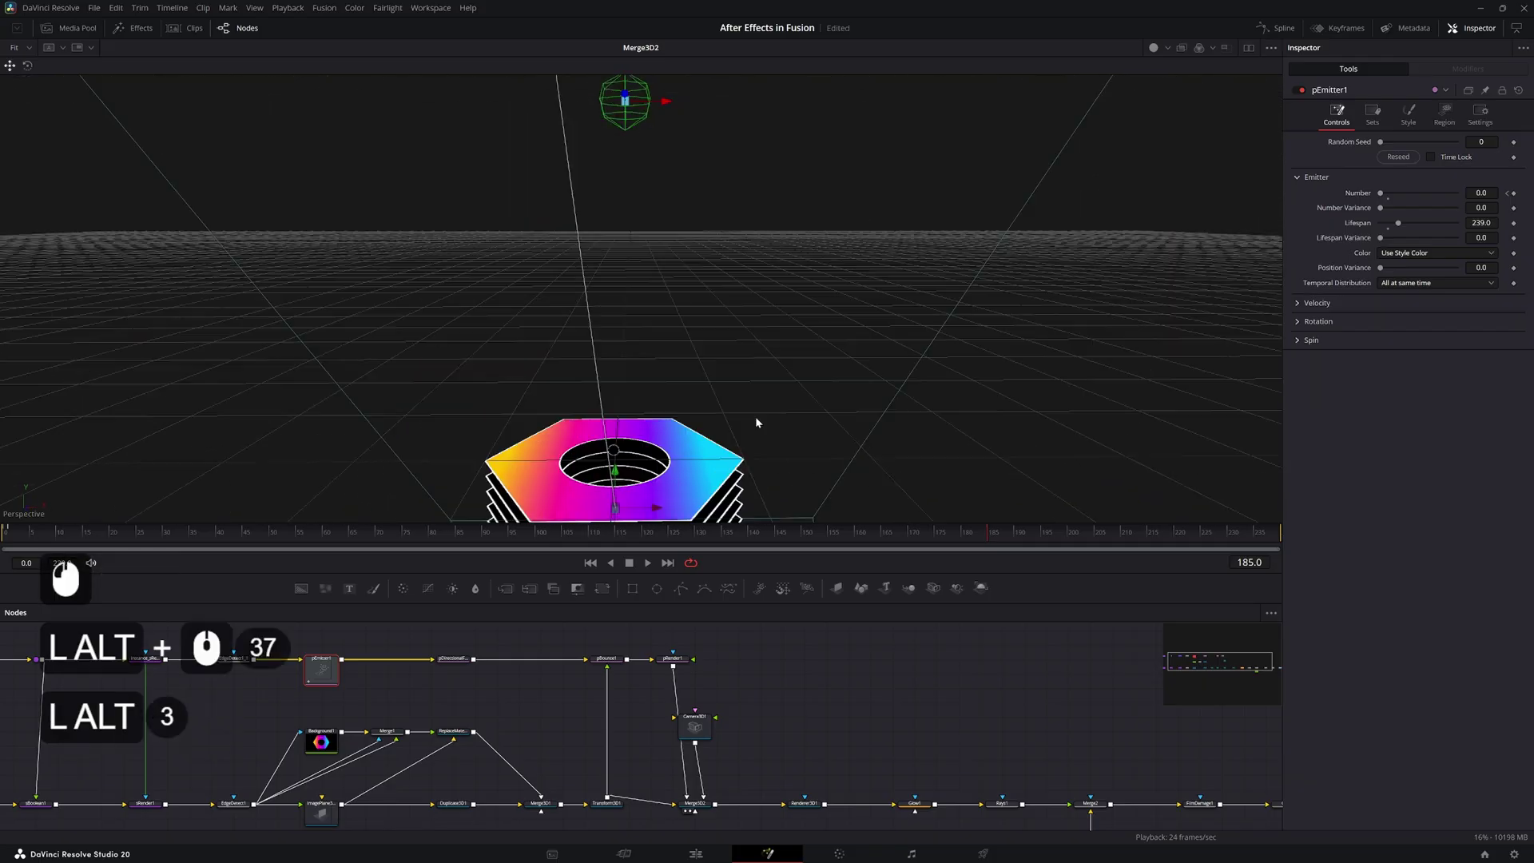
# Enlarge the bitmap particle via Style > Size Controls > Size to about 0.75
pyautogui.click(1391, 124)
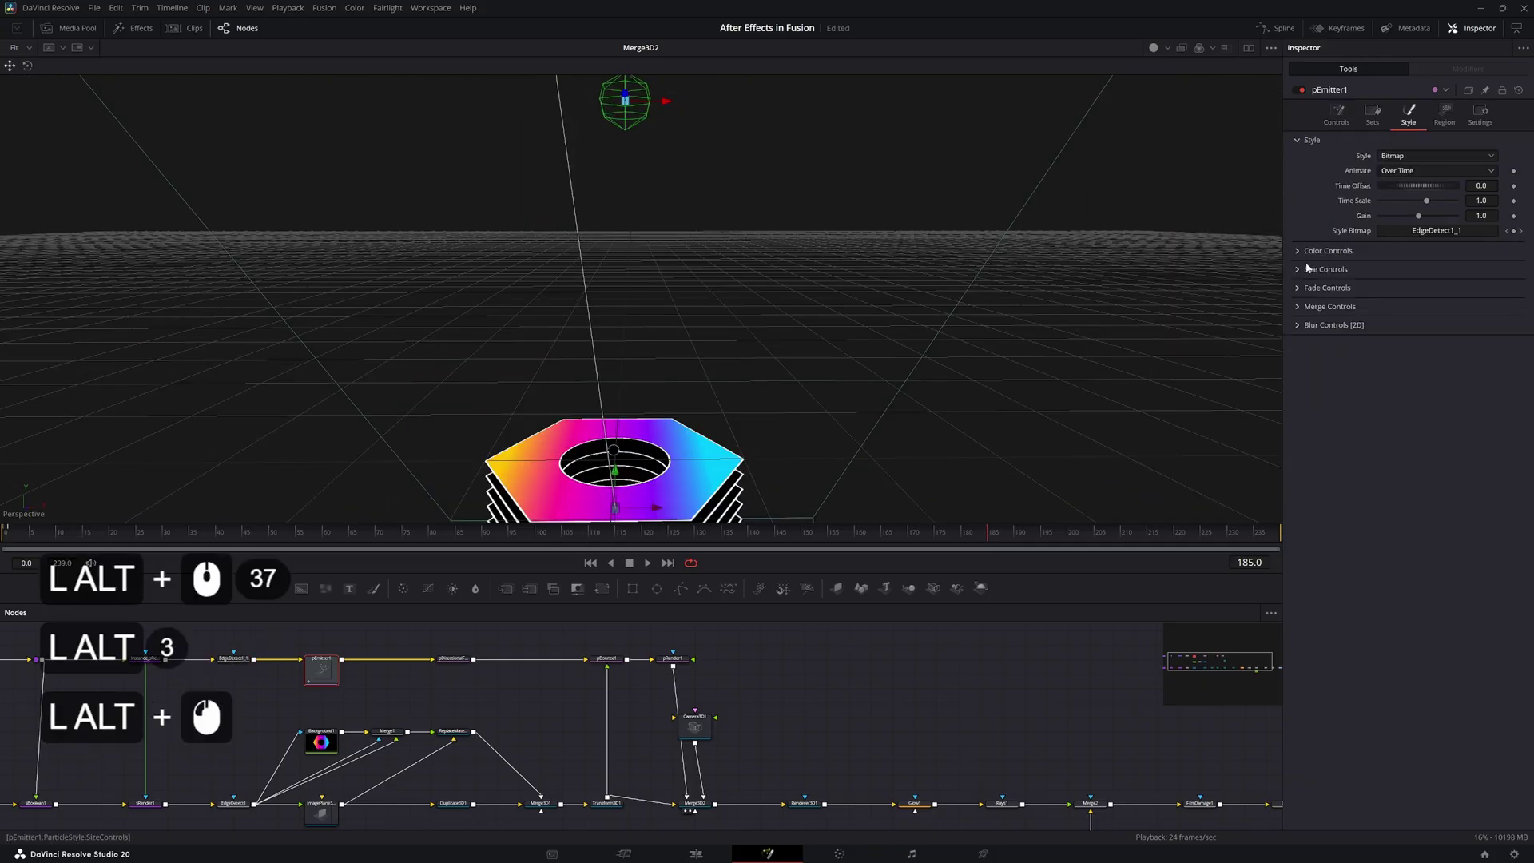
pyautogui.click(1297, 276)
pyautogui.click(1399, 290)
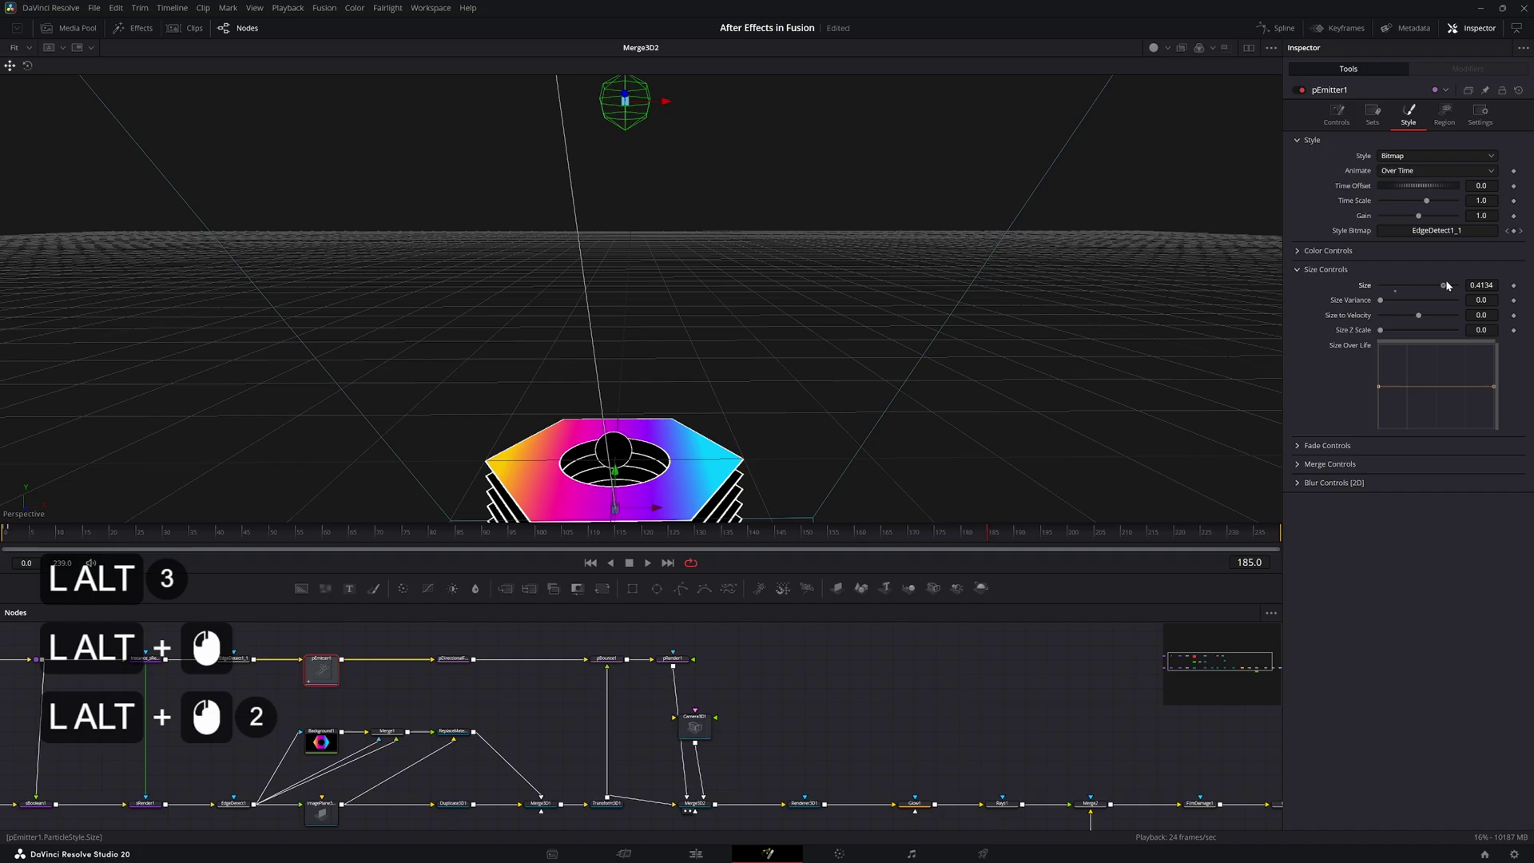
pyautogui.doubleClick(1439, 255)
pyautogui.press('alt+KP_7')
pyautogui.press('alt+KP_Enter')
pyautogui.click(466, 685)
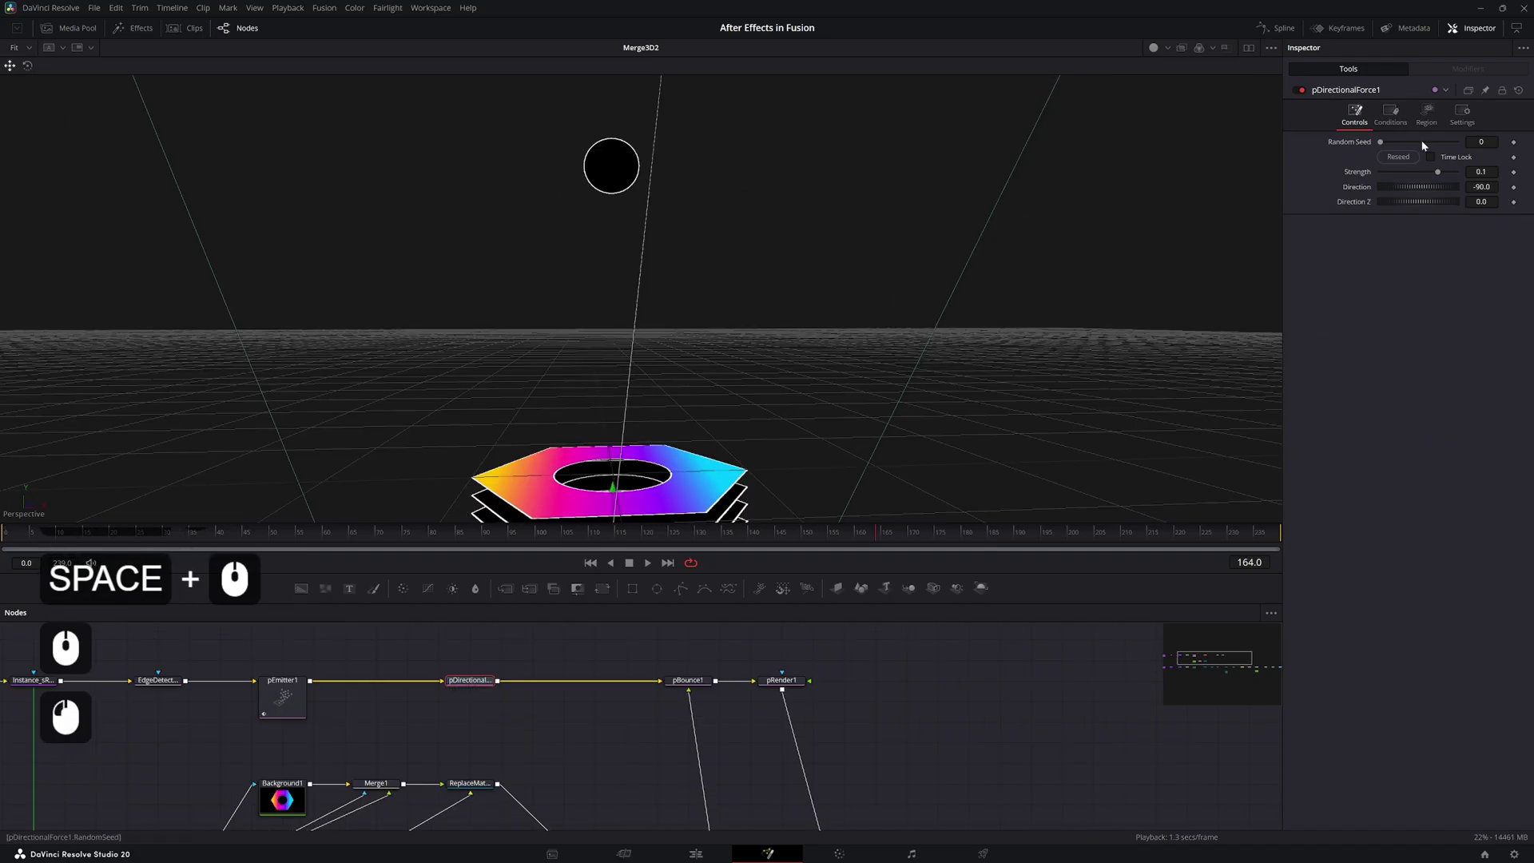
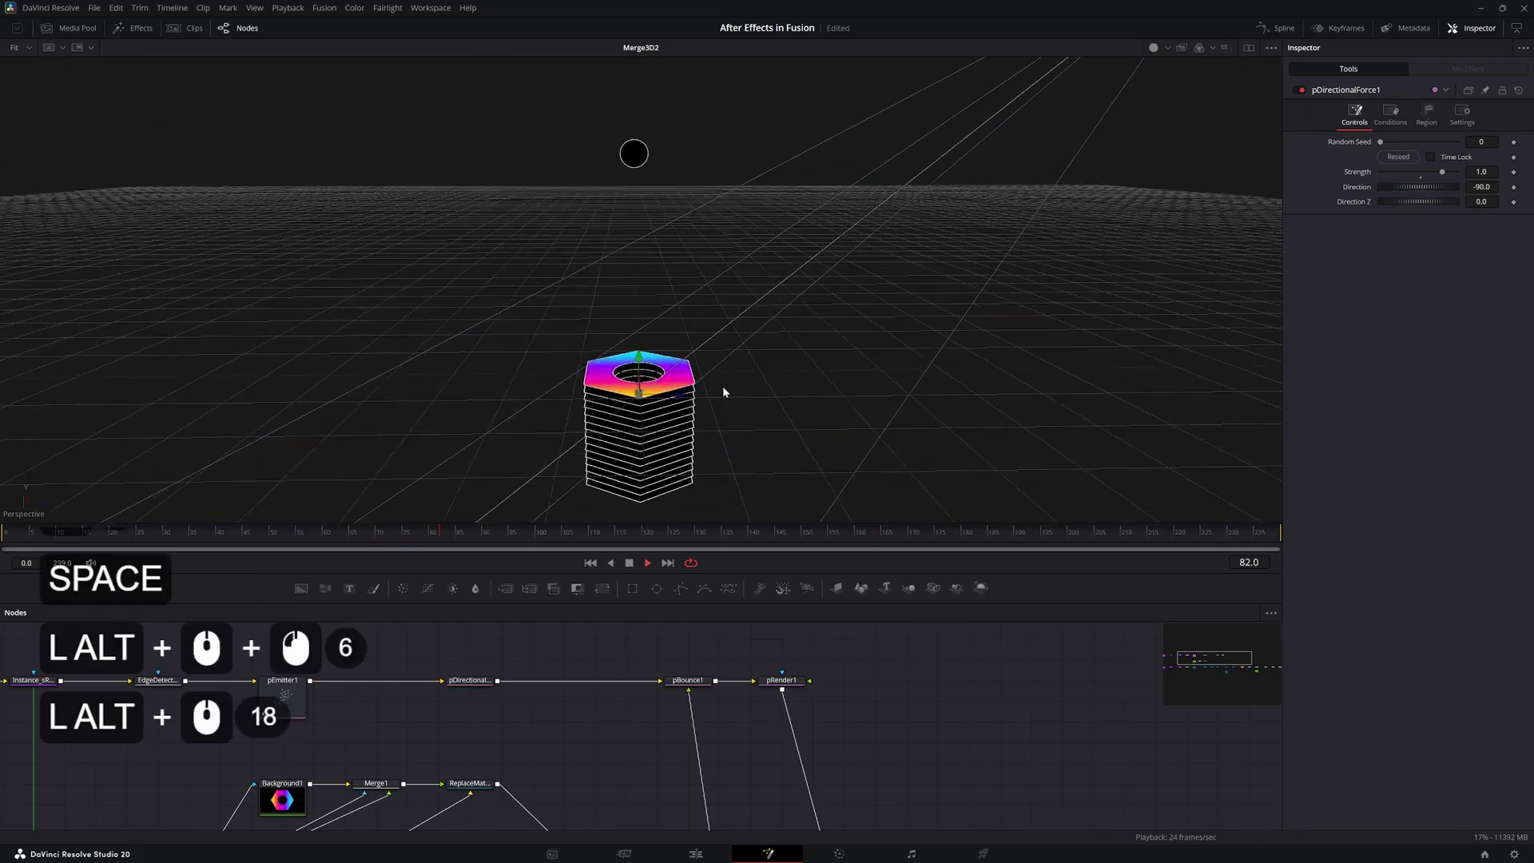
# Split the viewer to show MediaOut1's render beside the 3D scene, framed on the nut
pyautogui.press('2')
pyautogui.click(656, 663)
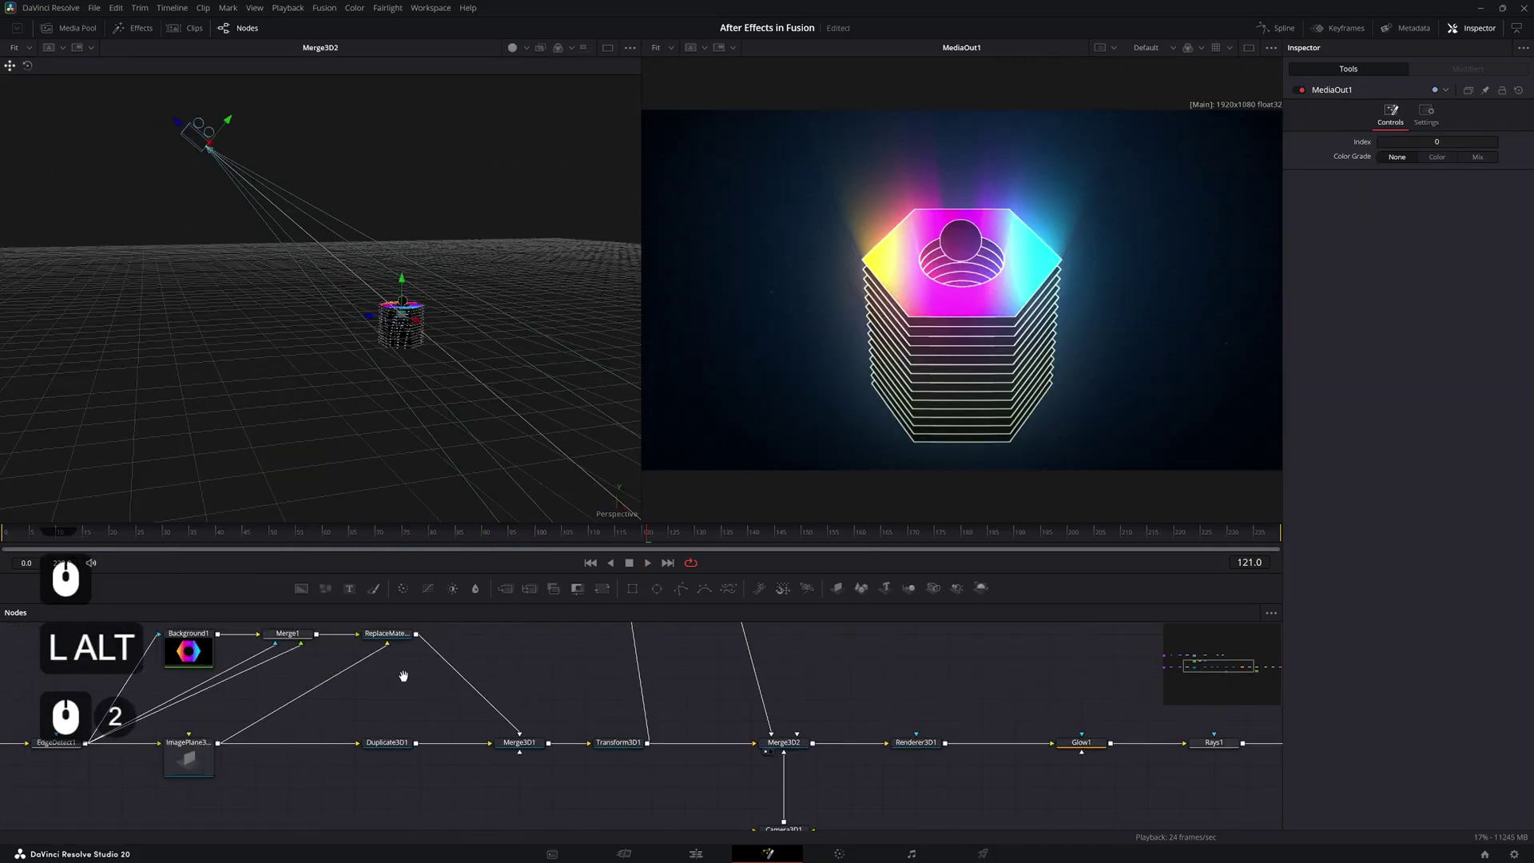
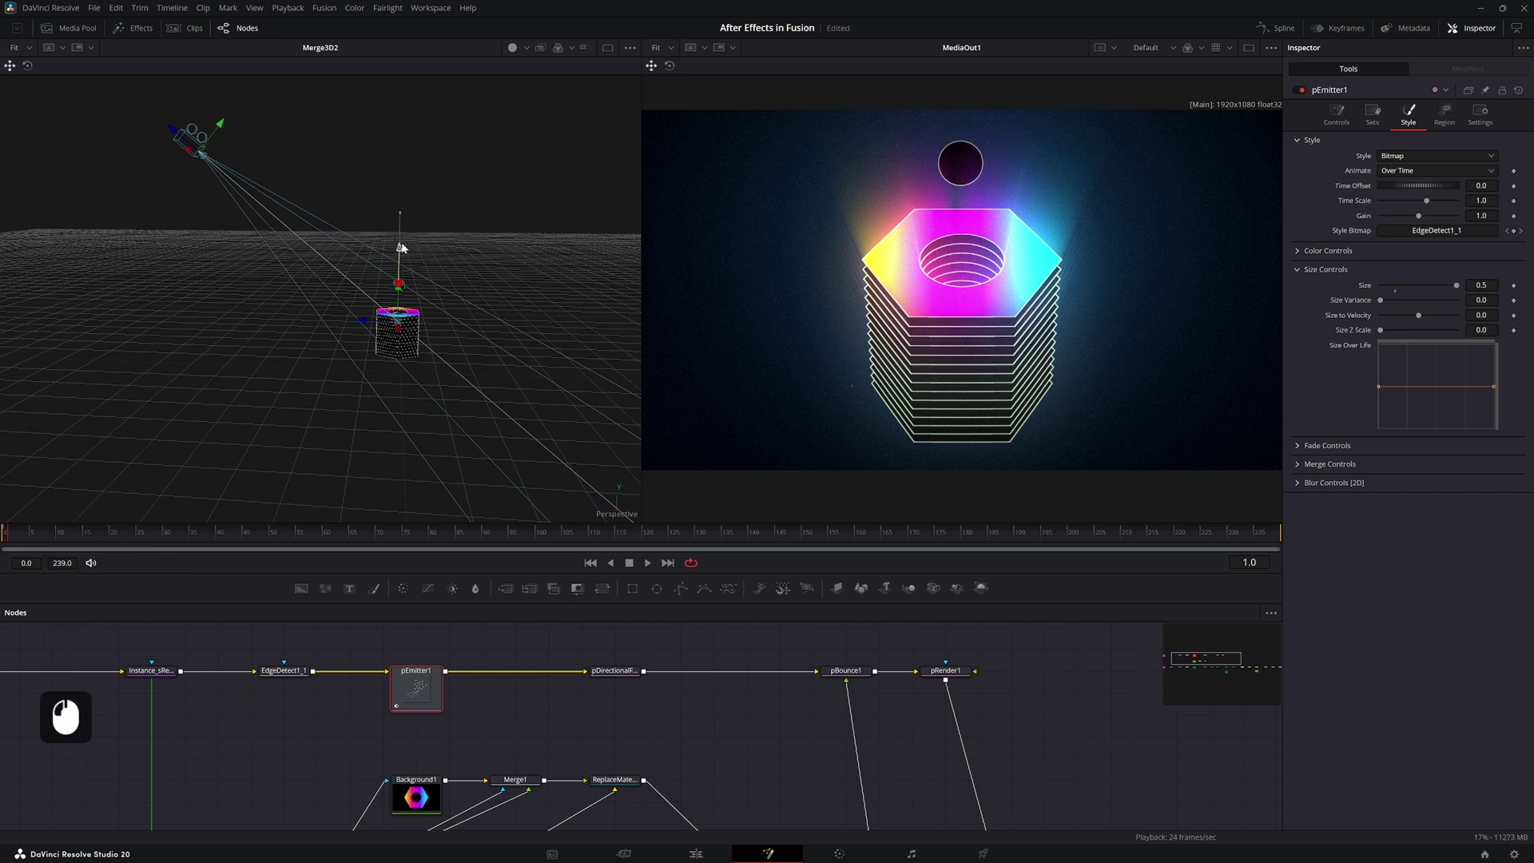
pyautogui.press('ctrl+alt+f')
pyautogui.click(374, 371)
pyautogui.middleClick(418, 421)
pyautogui.click(416, 421)
pyautogui.click(348, 485)
pyautogui.middleClick(371, 391)
pyautogui.middleClick(400, 323)
pyautogui.click(399, 323)
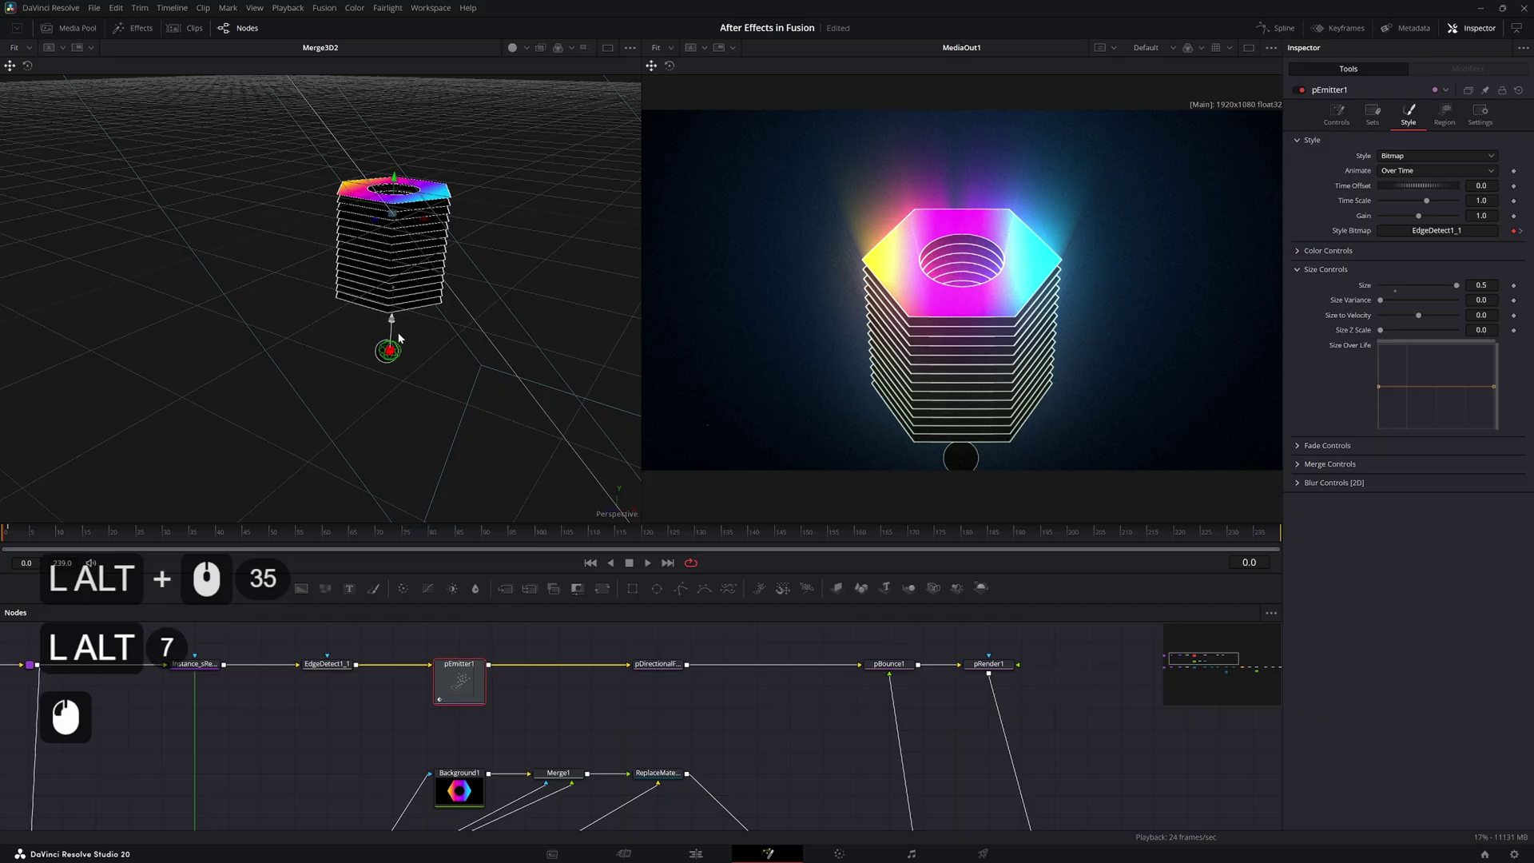
# Set pEmitter1 Size to 0.5 and pDirectionalForce1 Direction to 90 so the ball sits beneath the stack
pyautogui.click(973, 462)
pyautogui.click(396, 332)
pyautogui.click(668, 676)
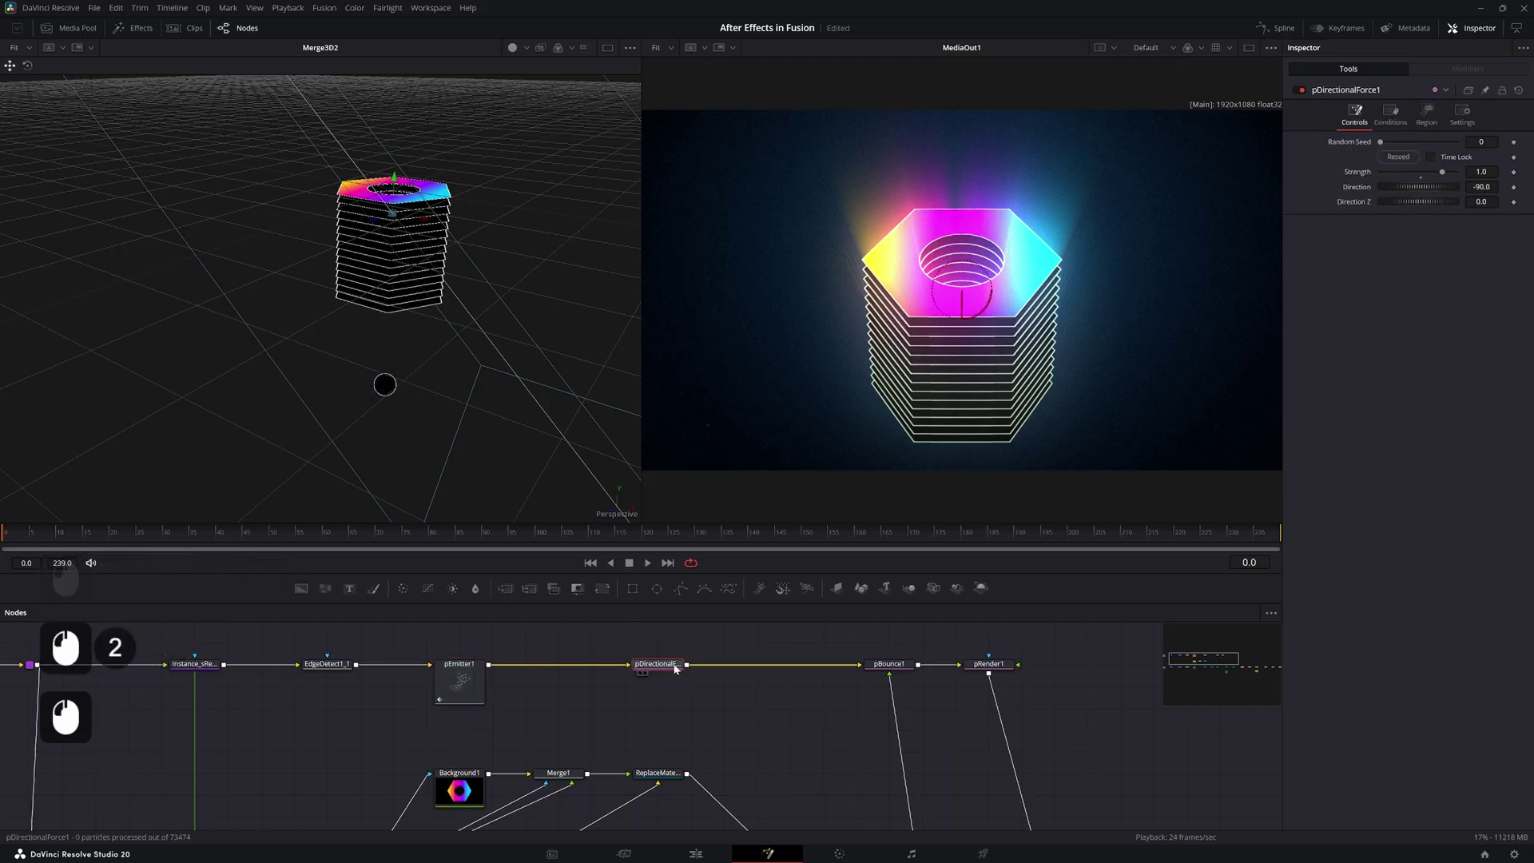
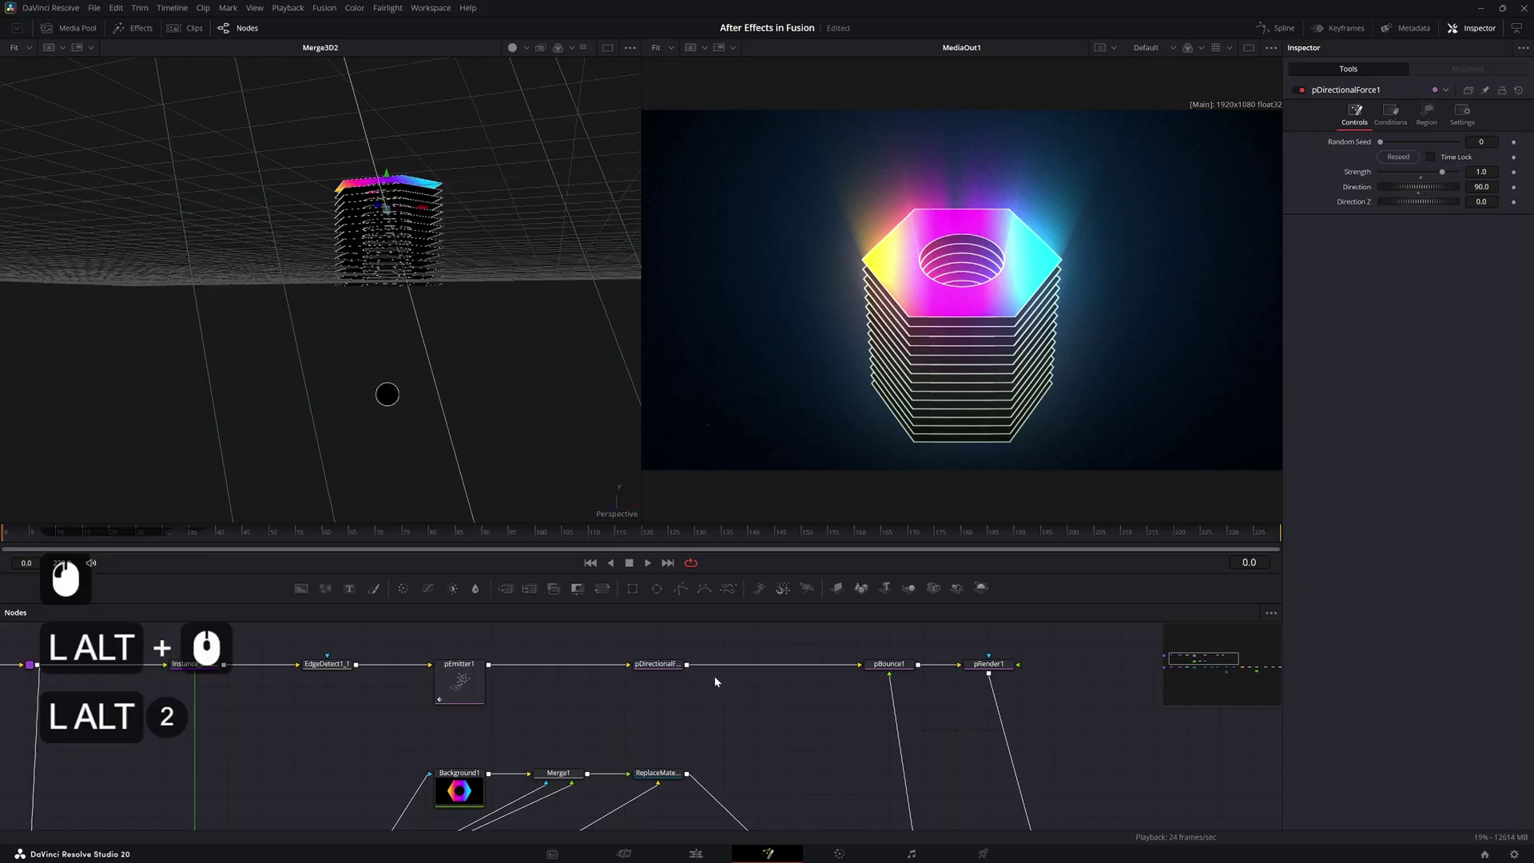
# Keyframe pBounce1 Conditions Probability 0 at frame 14 and 1 at frame 15
pyautogui.click(892, 670)
pyautogui.click(1410, 117)
pyautogui.click(1458, 159)
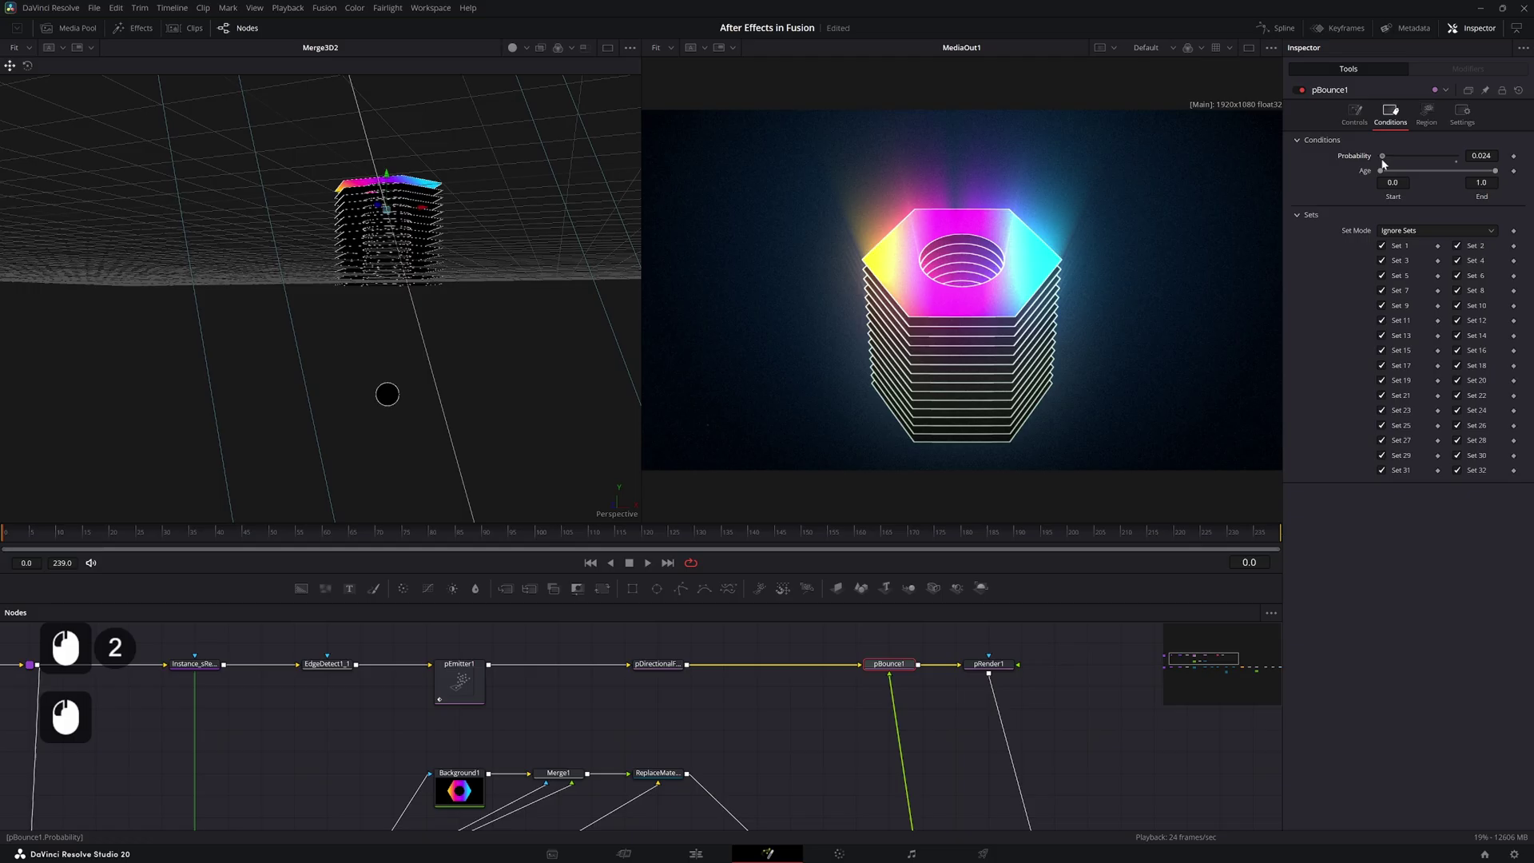
pyautogui.press('space')
pyautogui.press('space')
pyautogui.middleClick(427, 198)
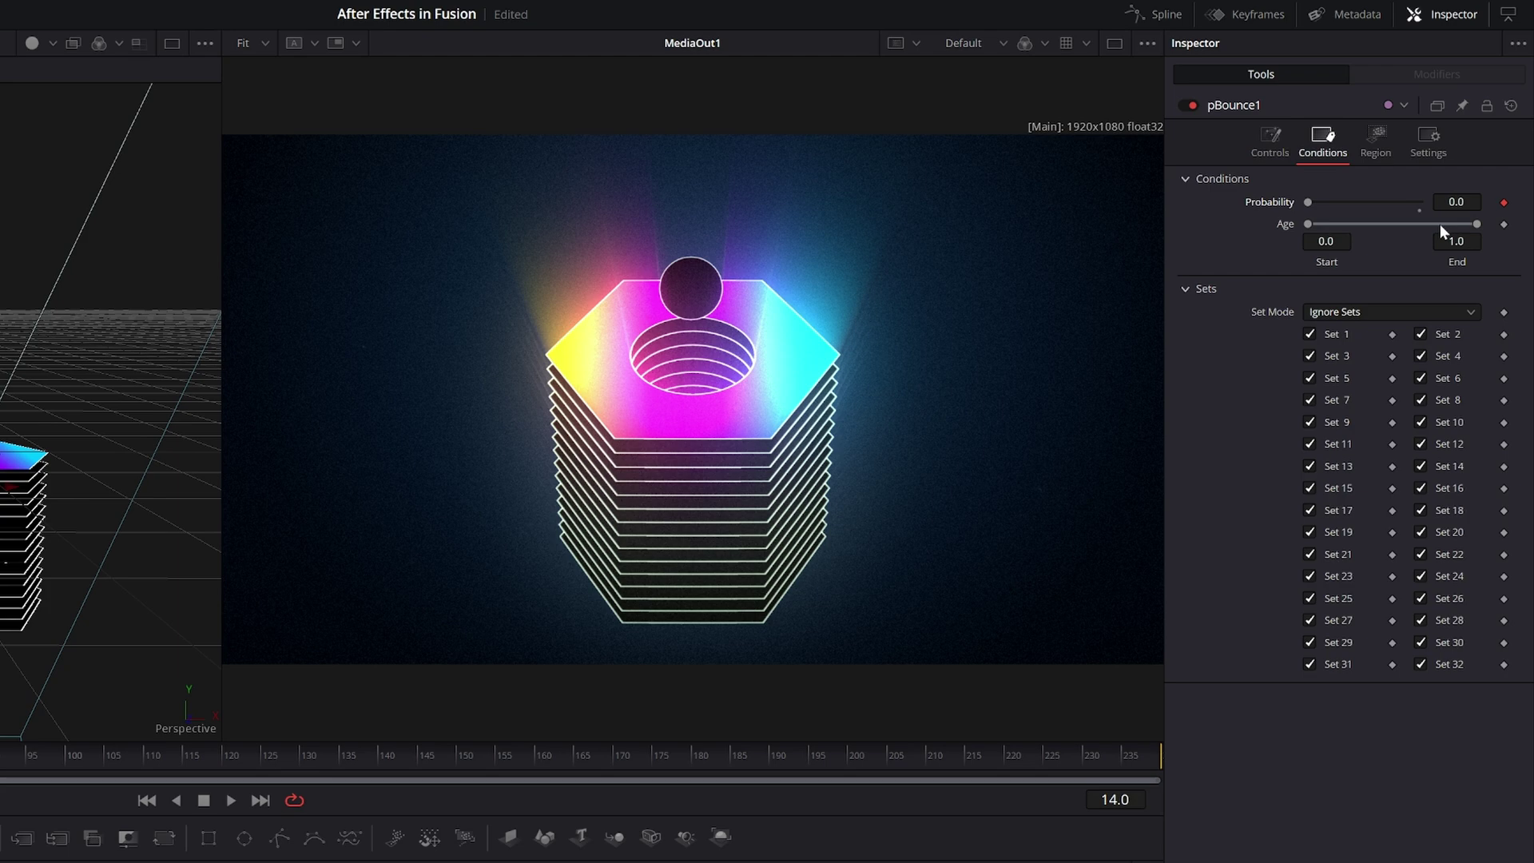
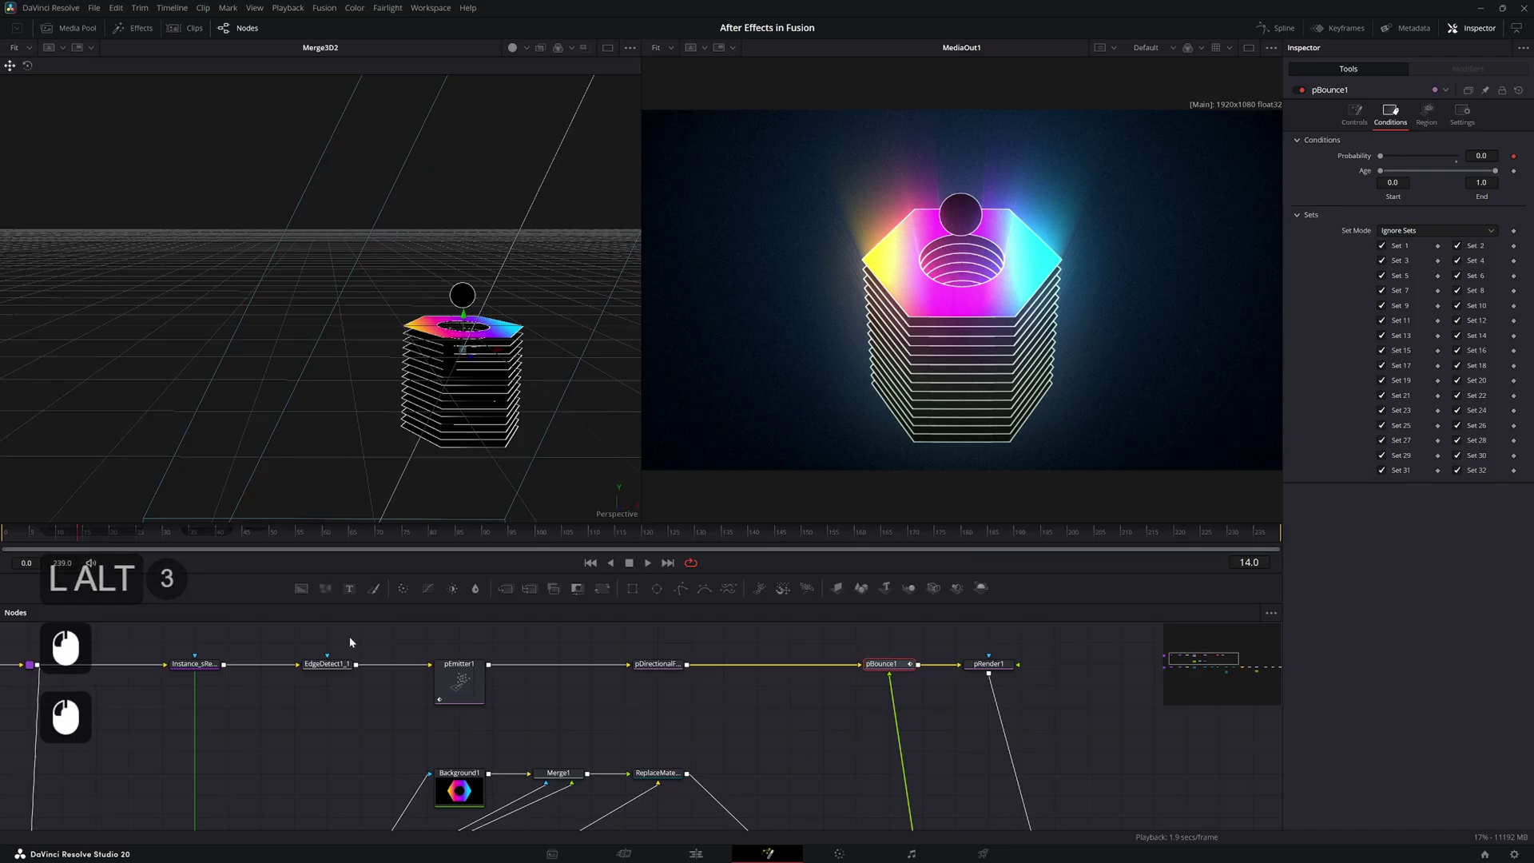
pyautogui.click(1388, 156)
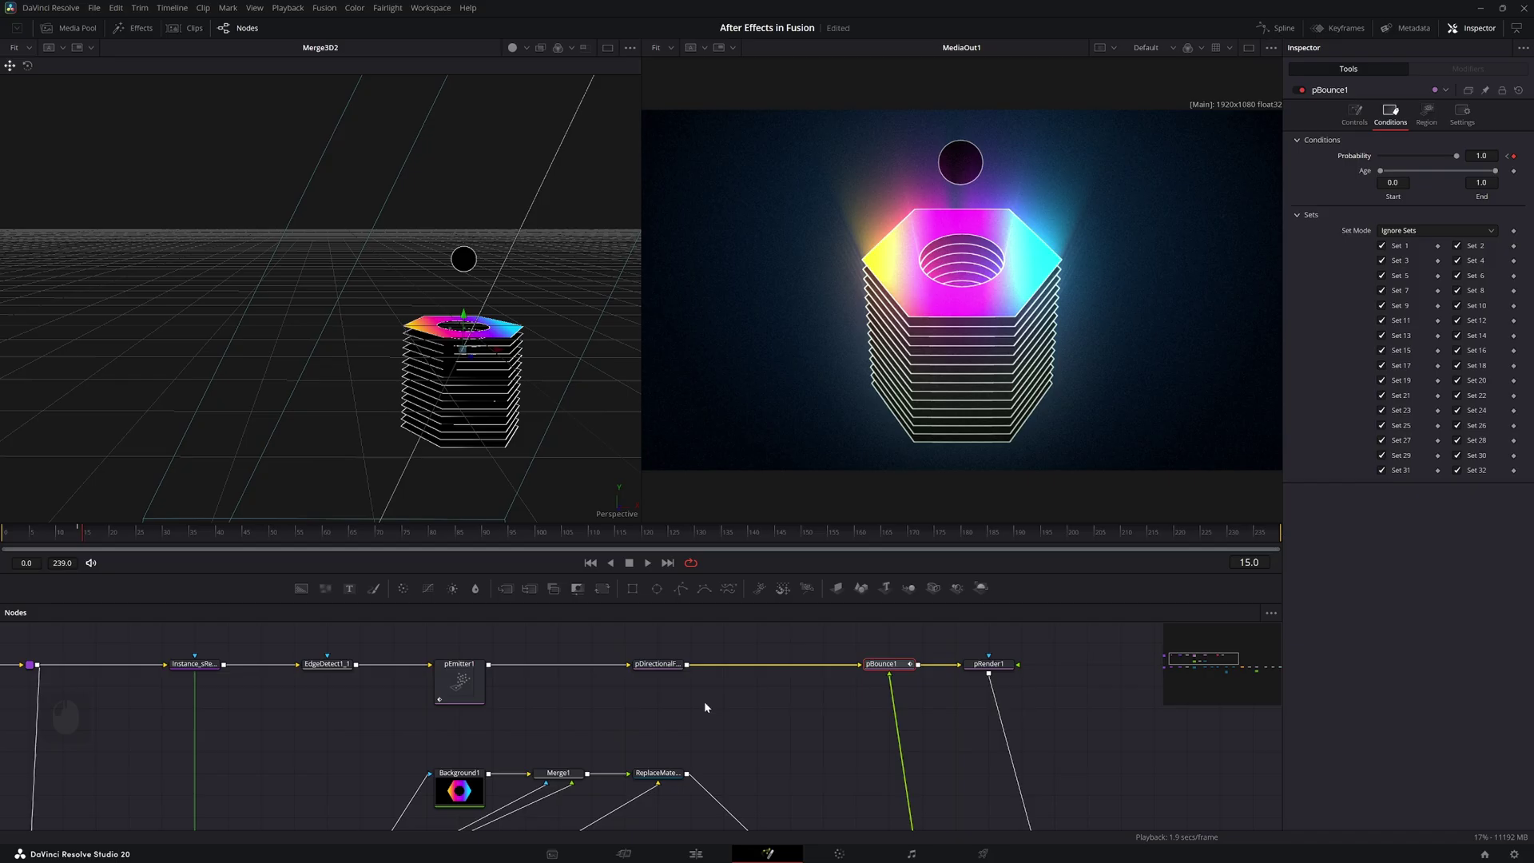
pyautogui.click(669, 672)
pyautogui.click(906, 668)
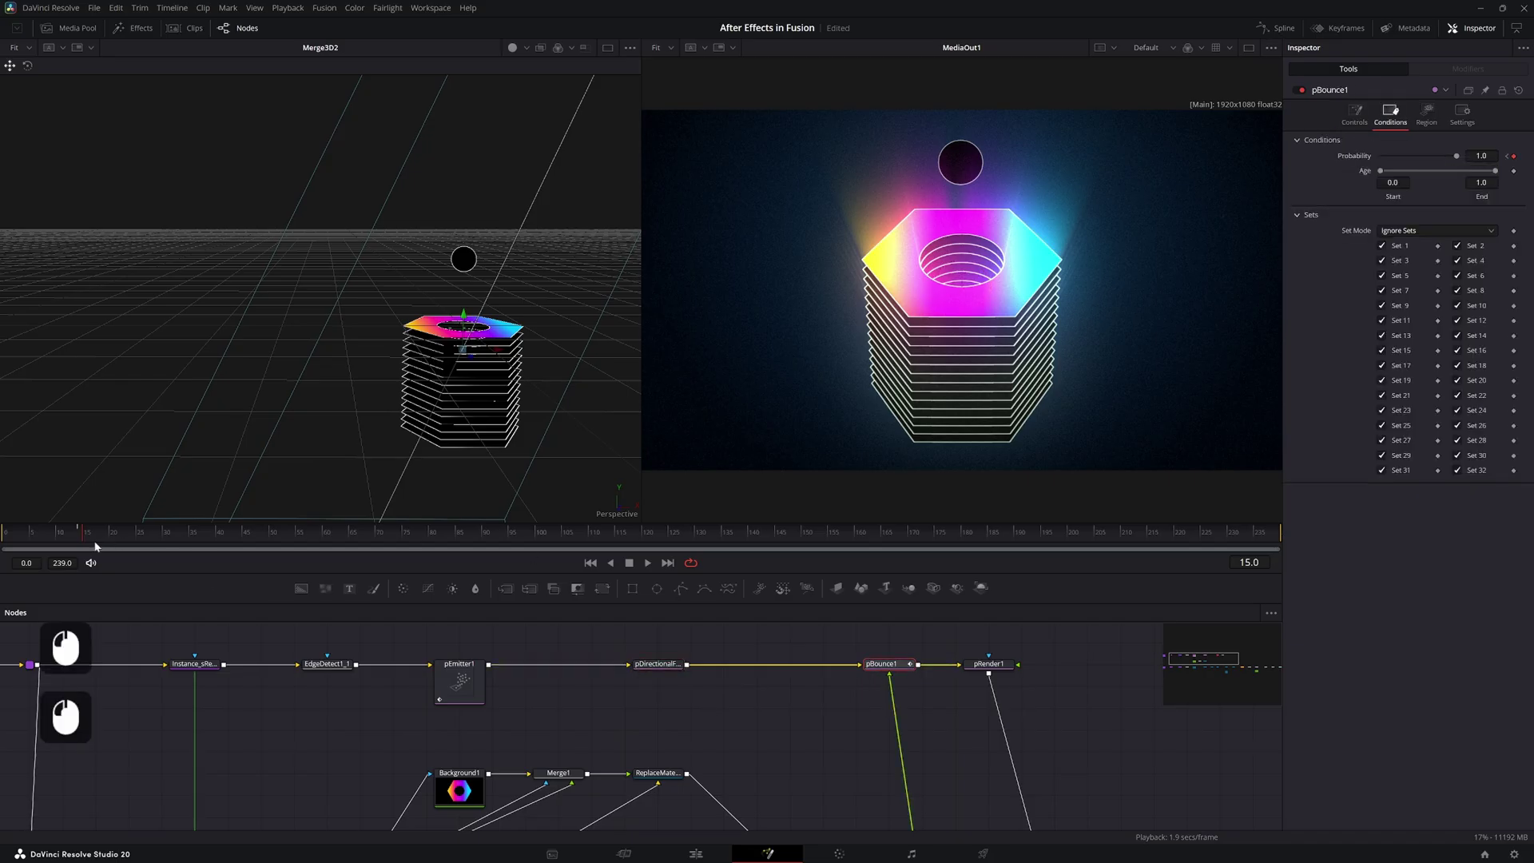
# Keyframe pDirectionalForce1 Direction 90 at frame 10 and -90 at frame 11
pyautogui.doubleClick(81, 543)
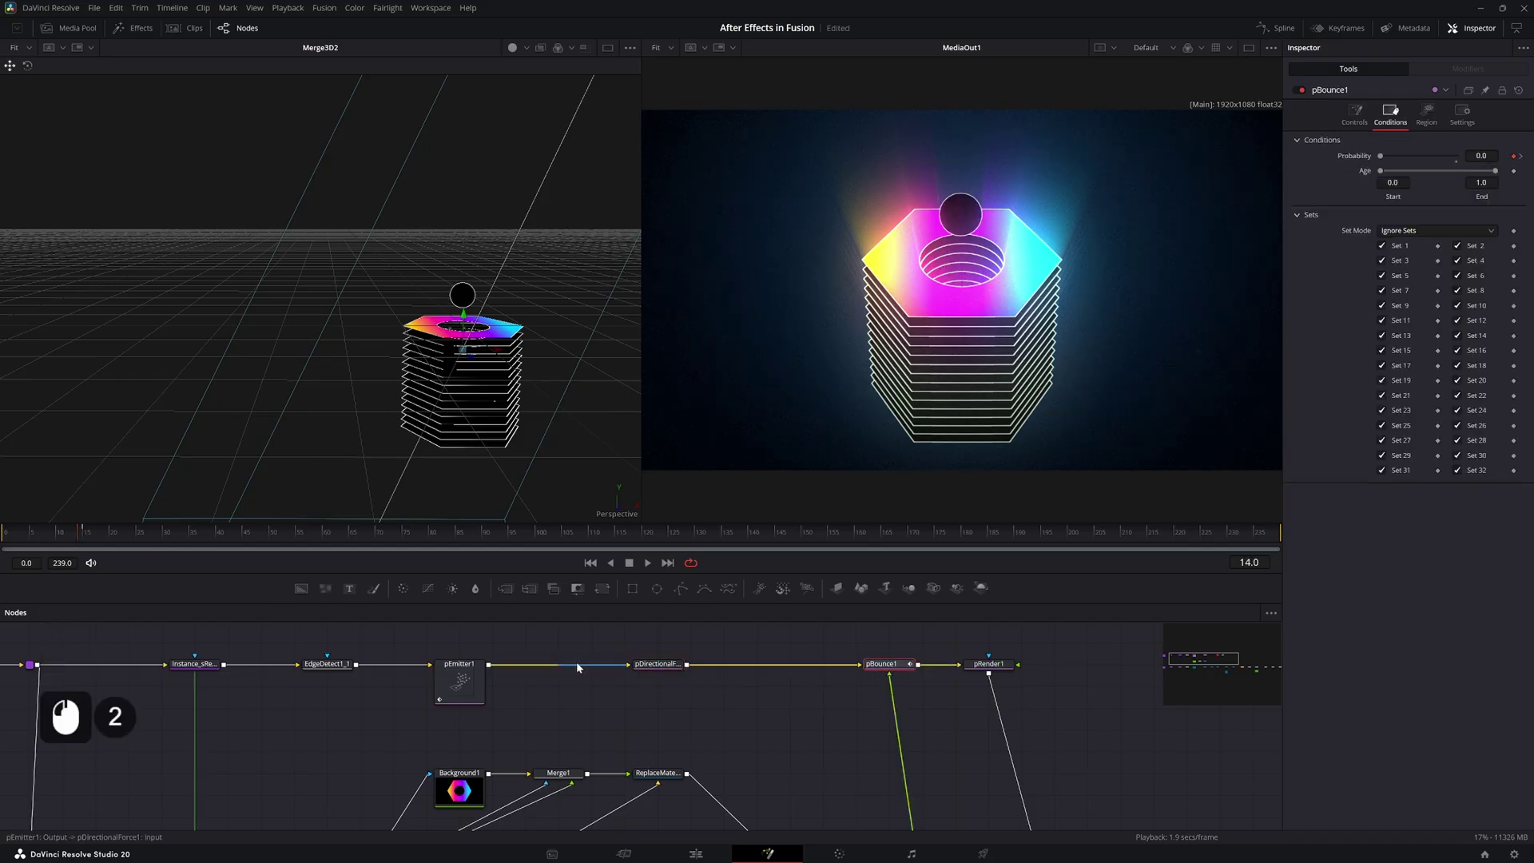
pyautogui.click(659, 669)
pyautogui.click(74, 539)
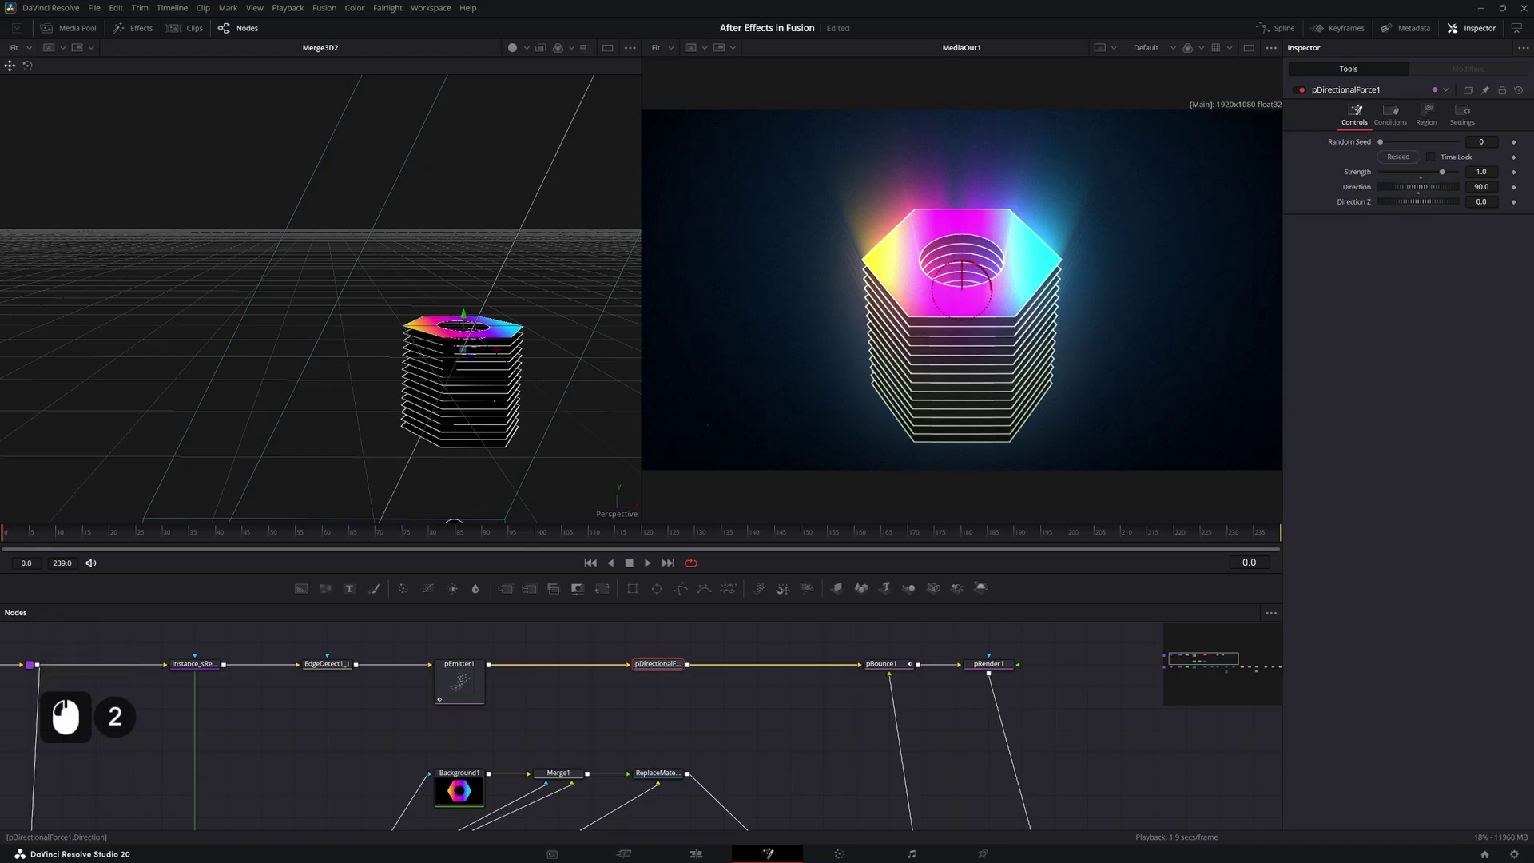
pyautogui.doubleClick(840, 600)
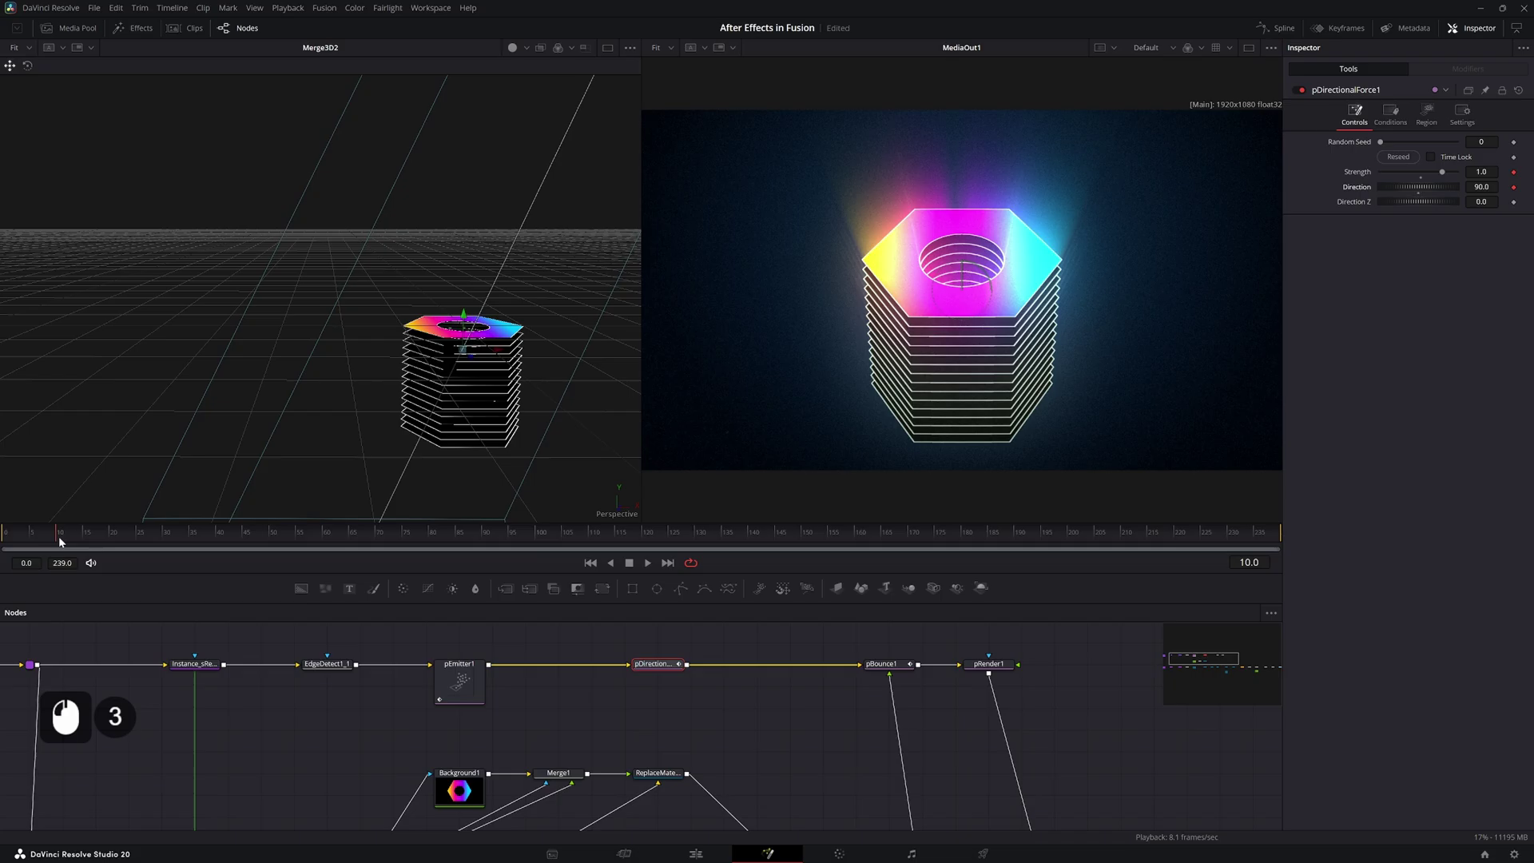
pyautogui.click(55, 545)
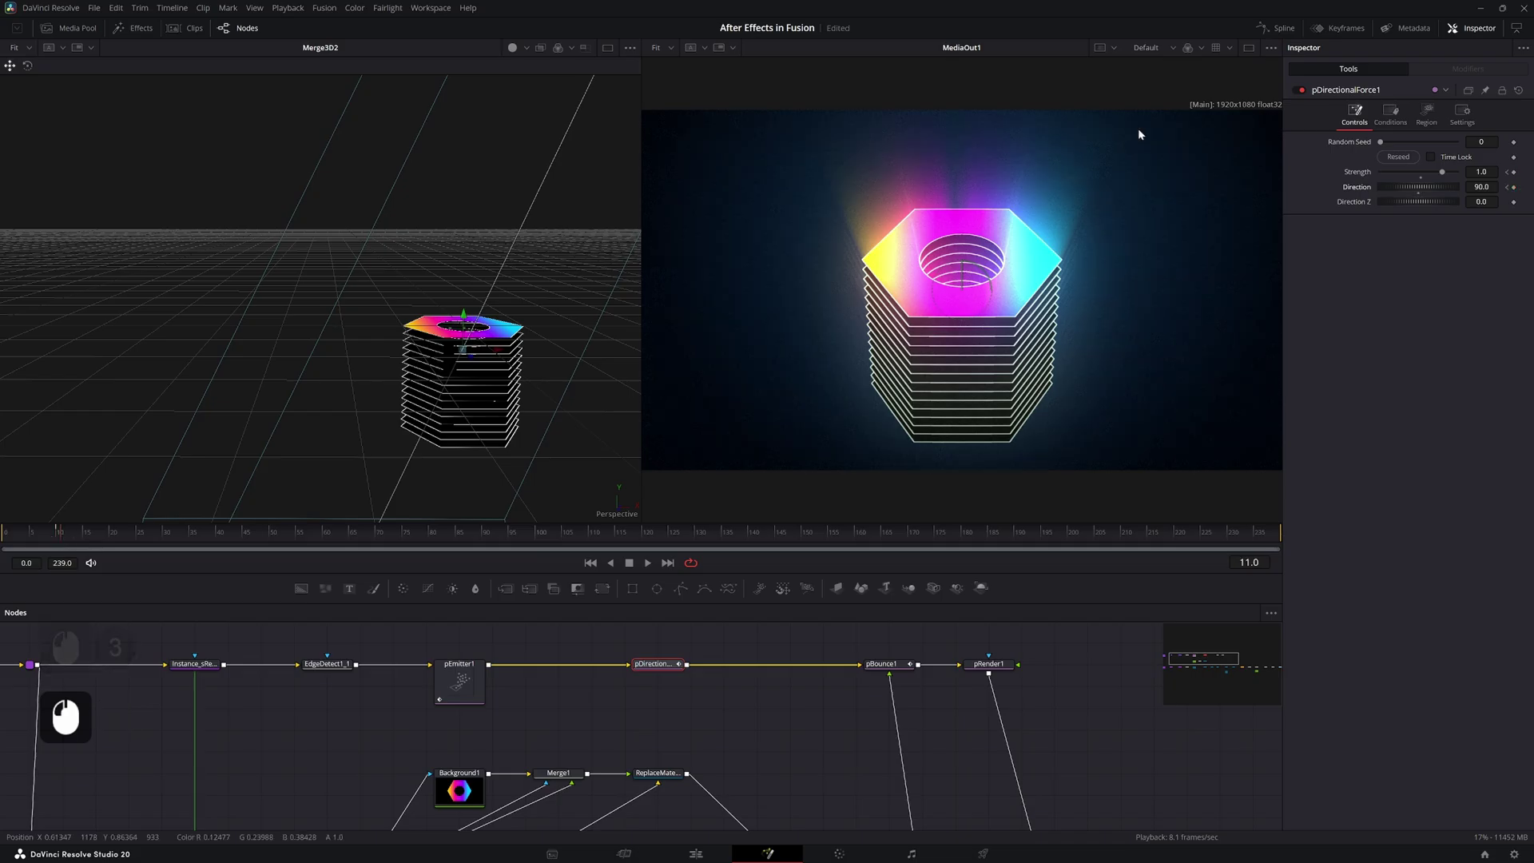
pyautogui.click(1420, 199)
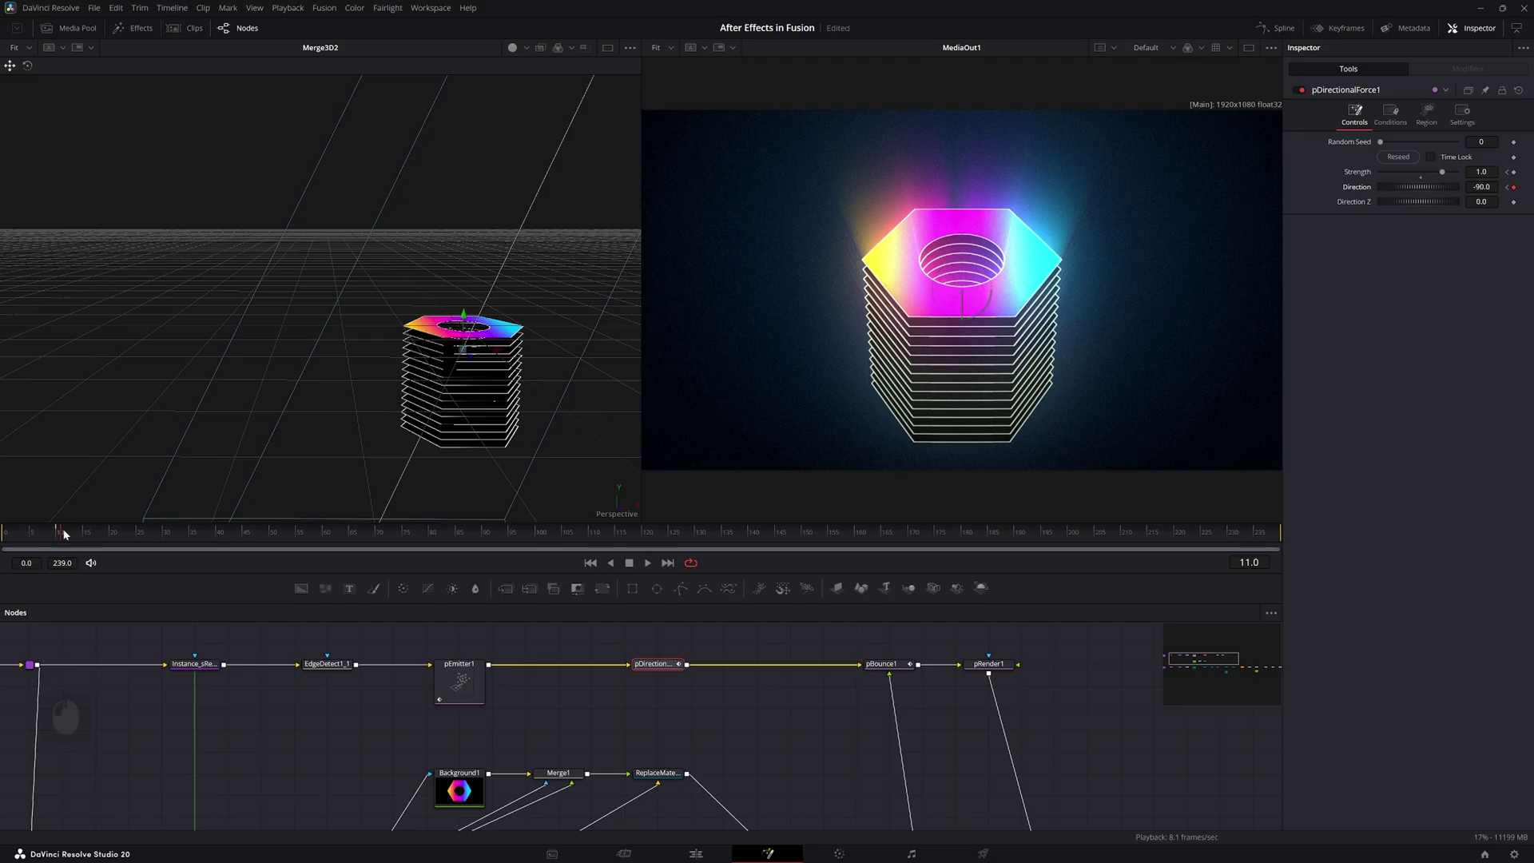
pyautogui.click(60, 539)
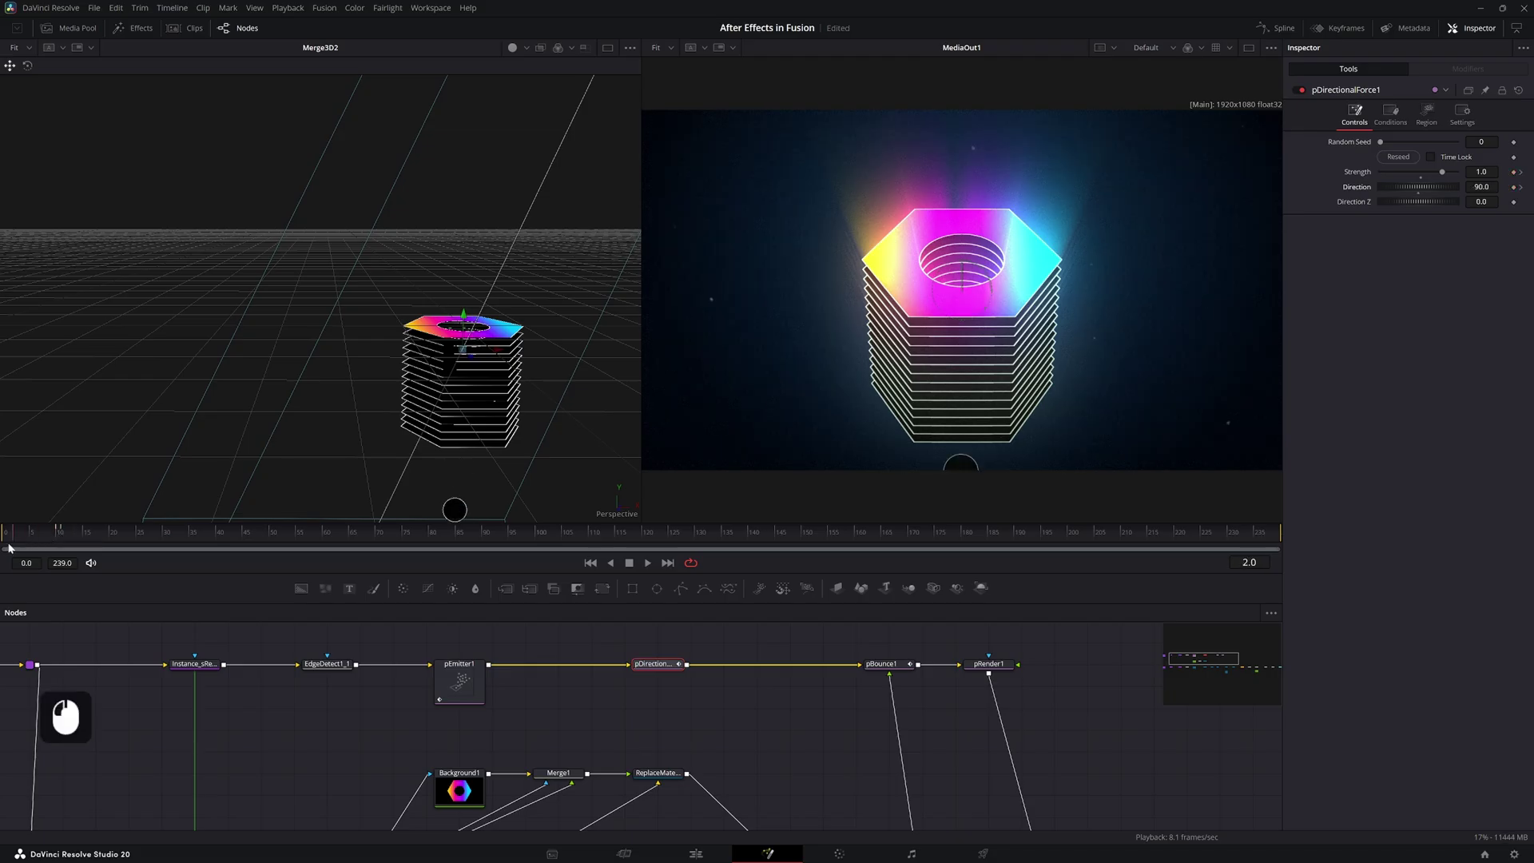
# Preview the ball pushed onto the nut and bouncing, scrubbing through the early frames
pyautogui.press('space')
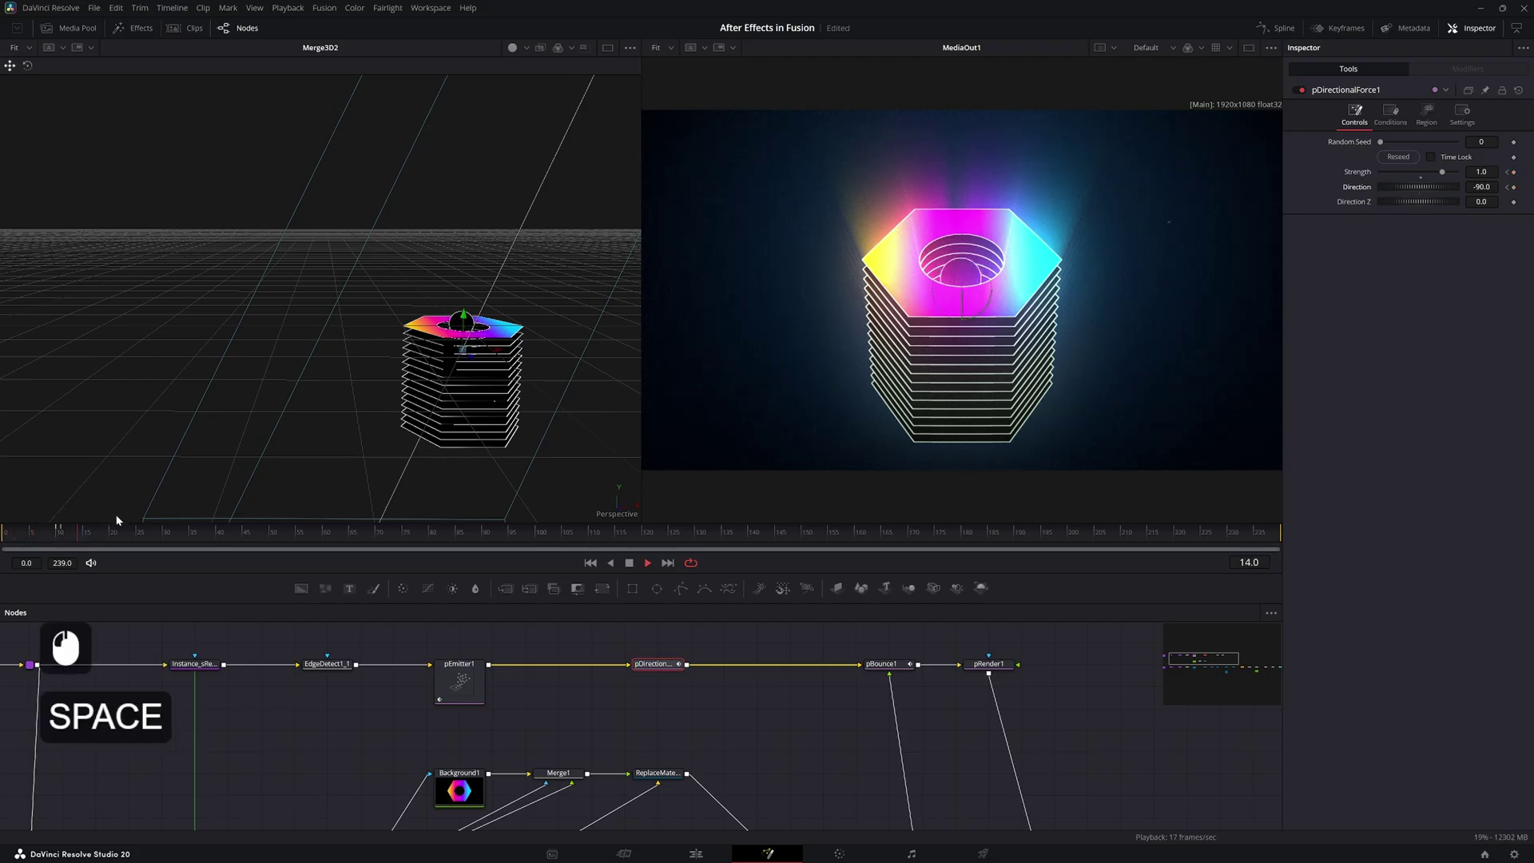
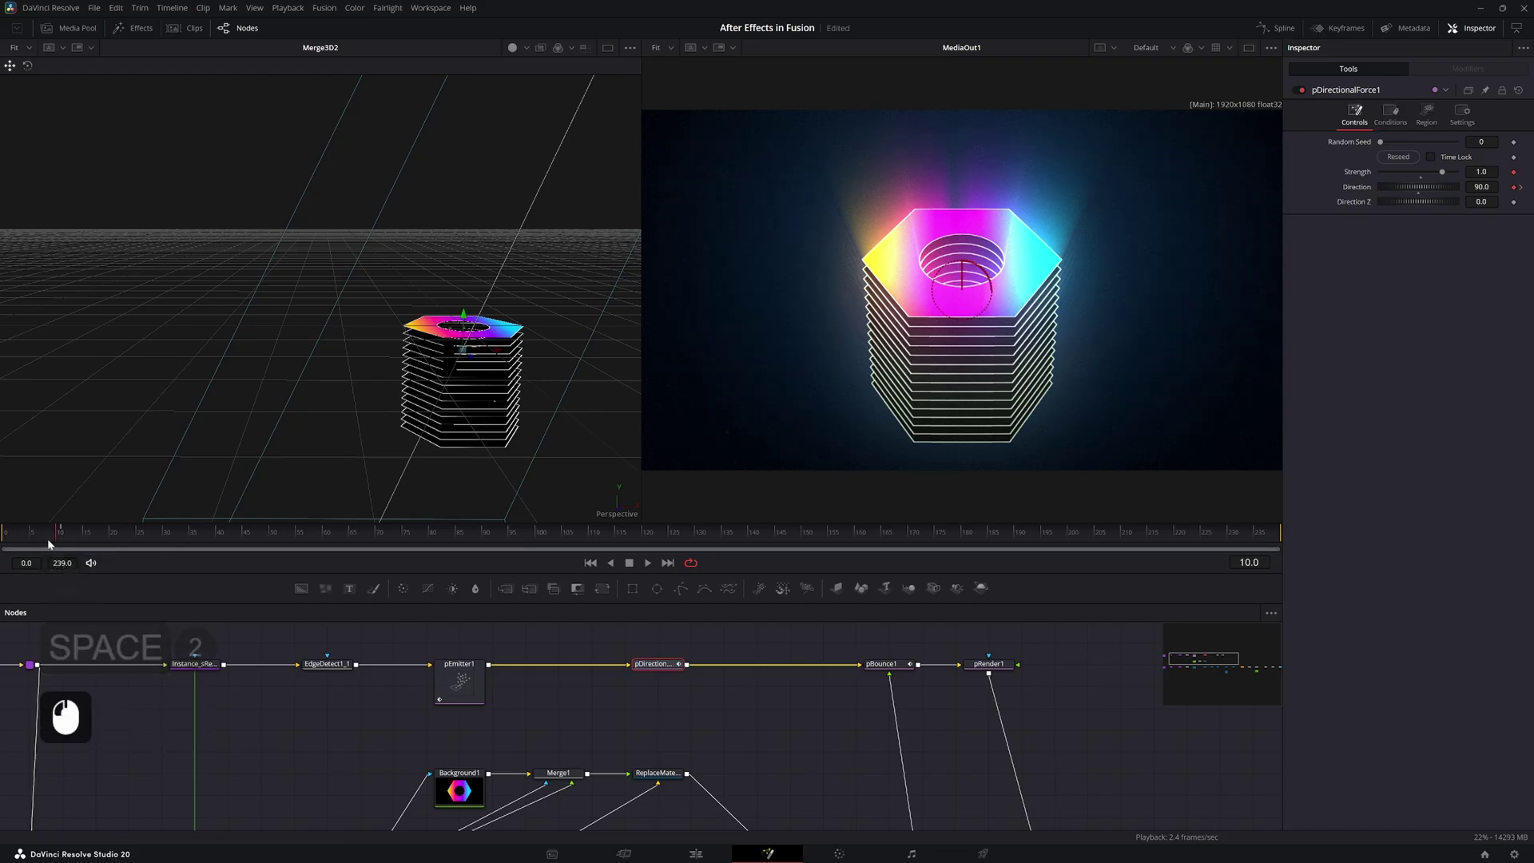
pyautogui.moveTo(60, 540); pyautogui.dragTo(453, 559)
pyautogui.press('space')
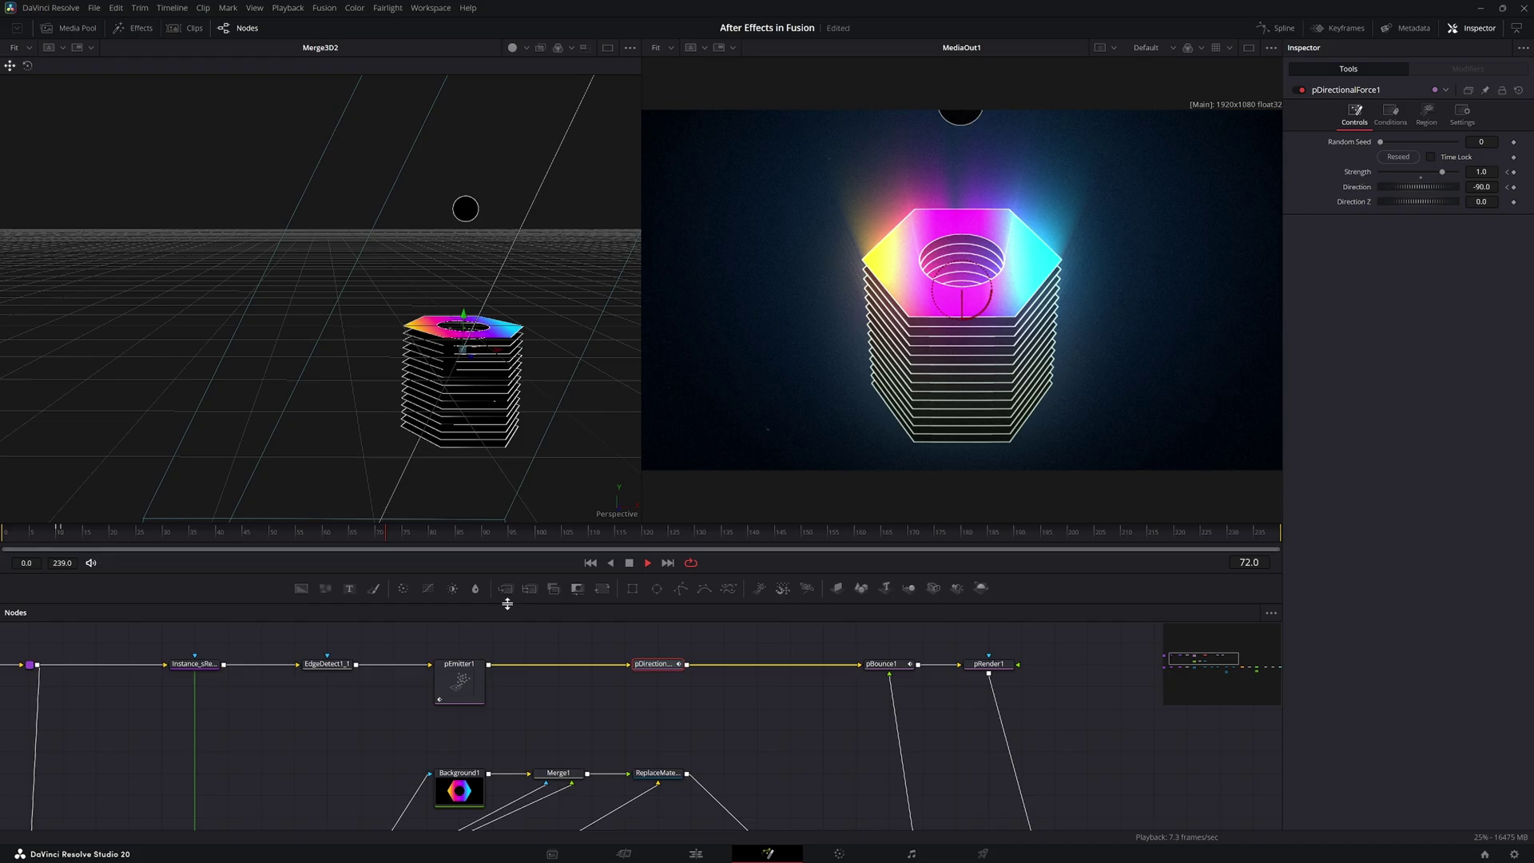
pyautogui.press('space')
pyautogui.click(659, 679)
# Set pBounce1 Elasticity to 0.9 and review its Conditions probability settings
pyautogui.click(906, 672)
pyautogui.doubleClick(926, 638)
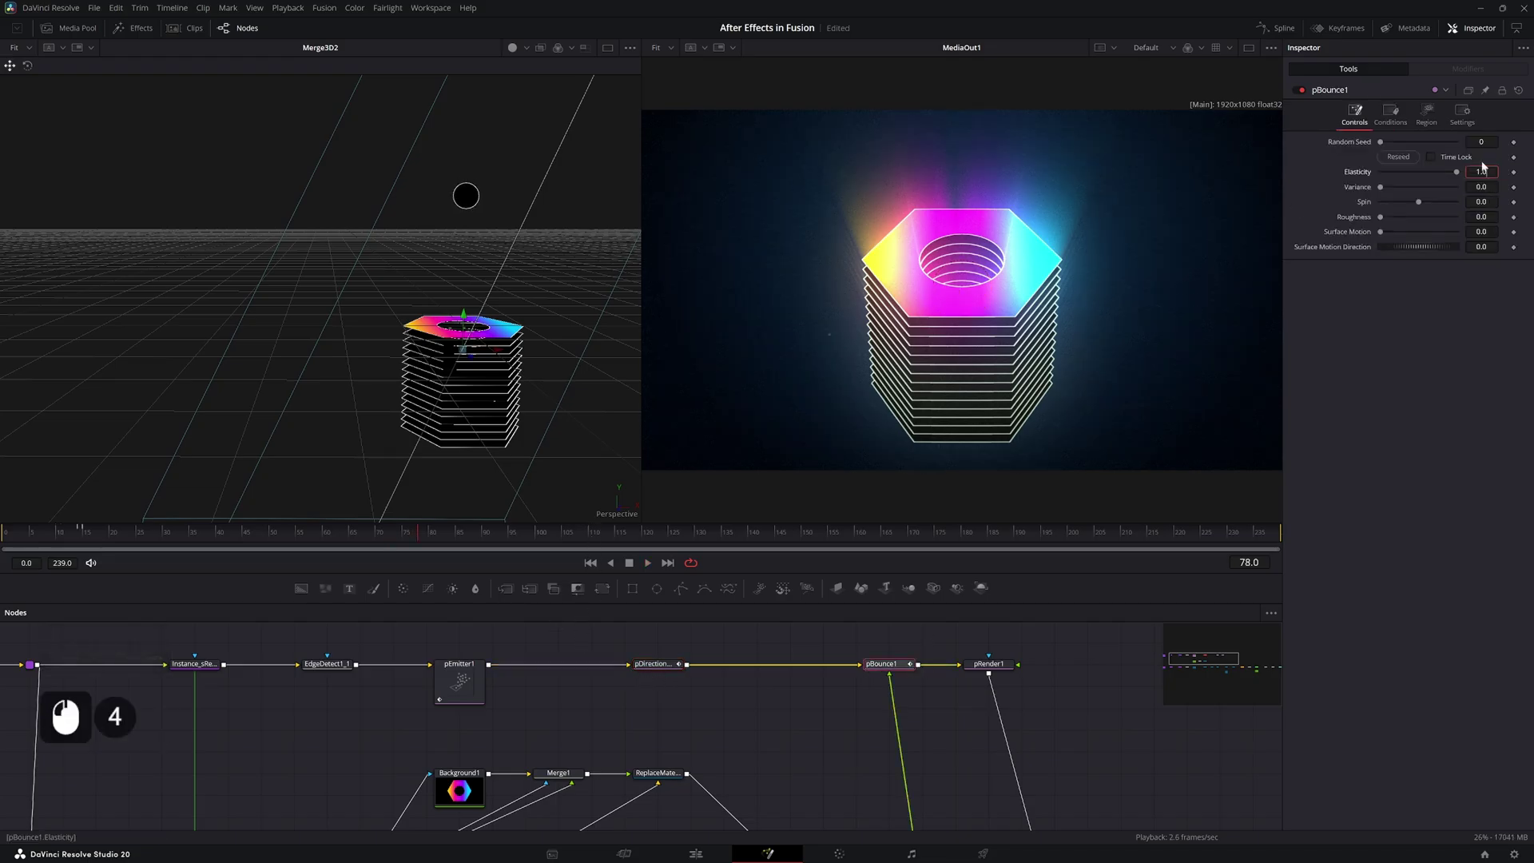
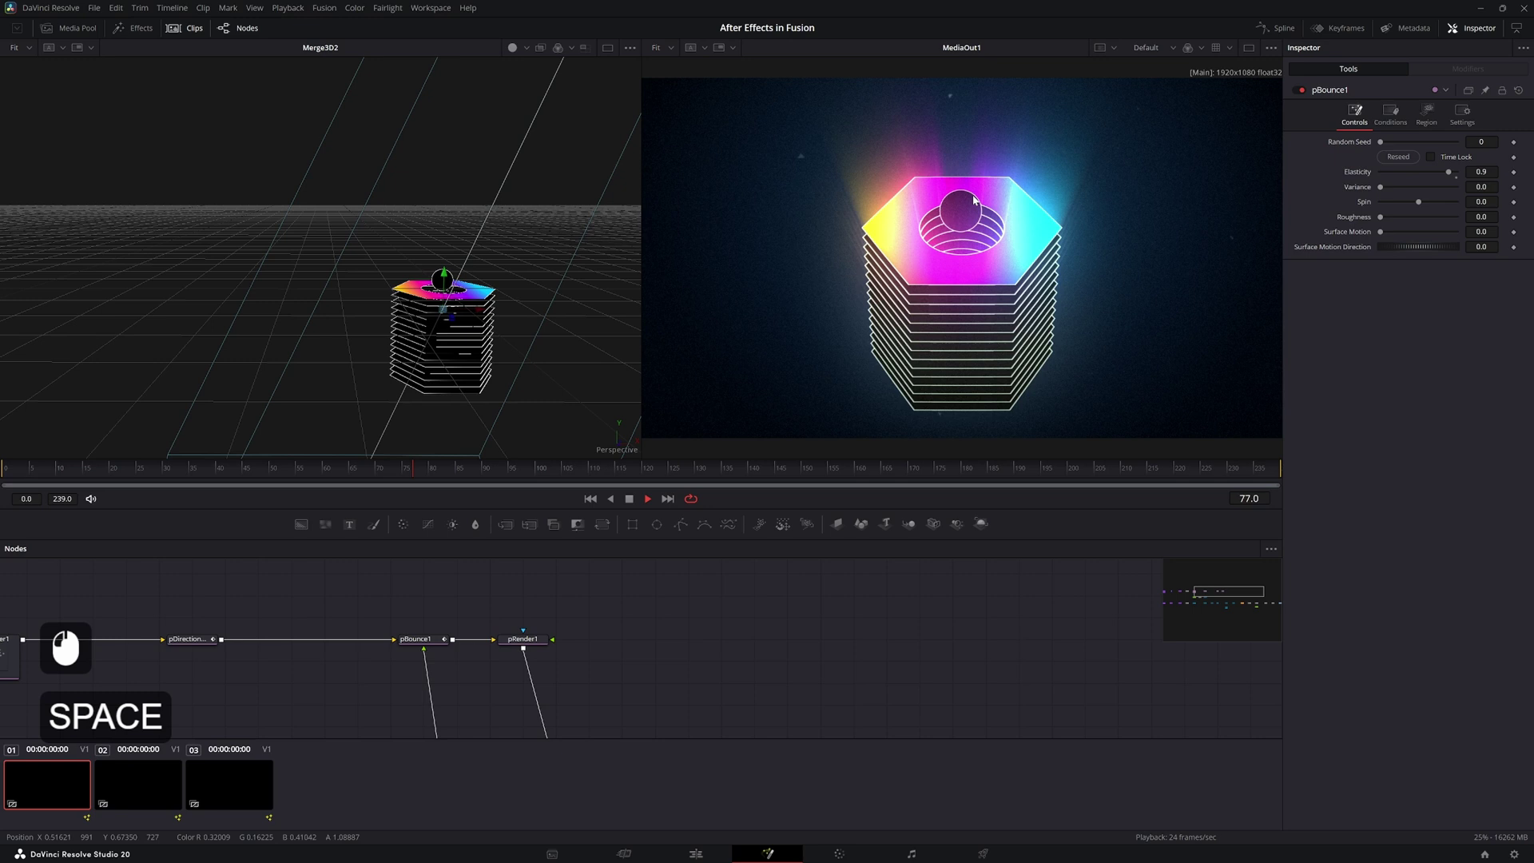
pyautogui.press('space')
pyautogui.click(434, 480)
pyautogui.doubleClick(425, 647)
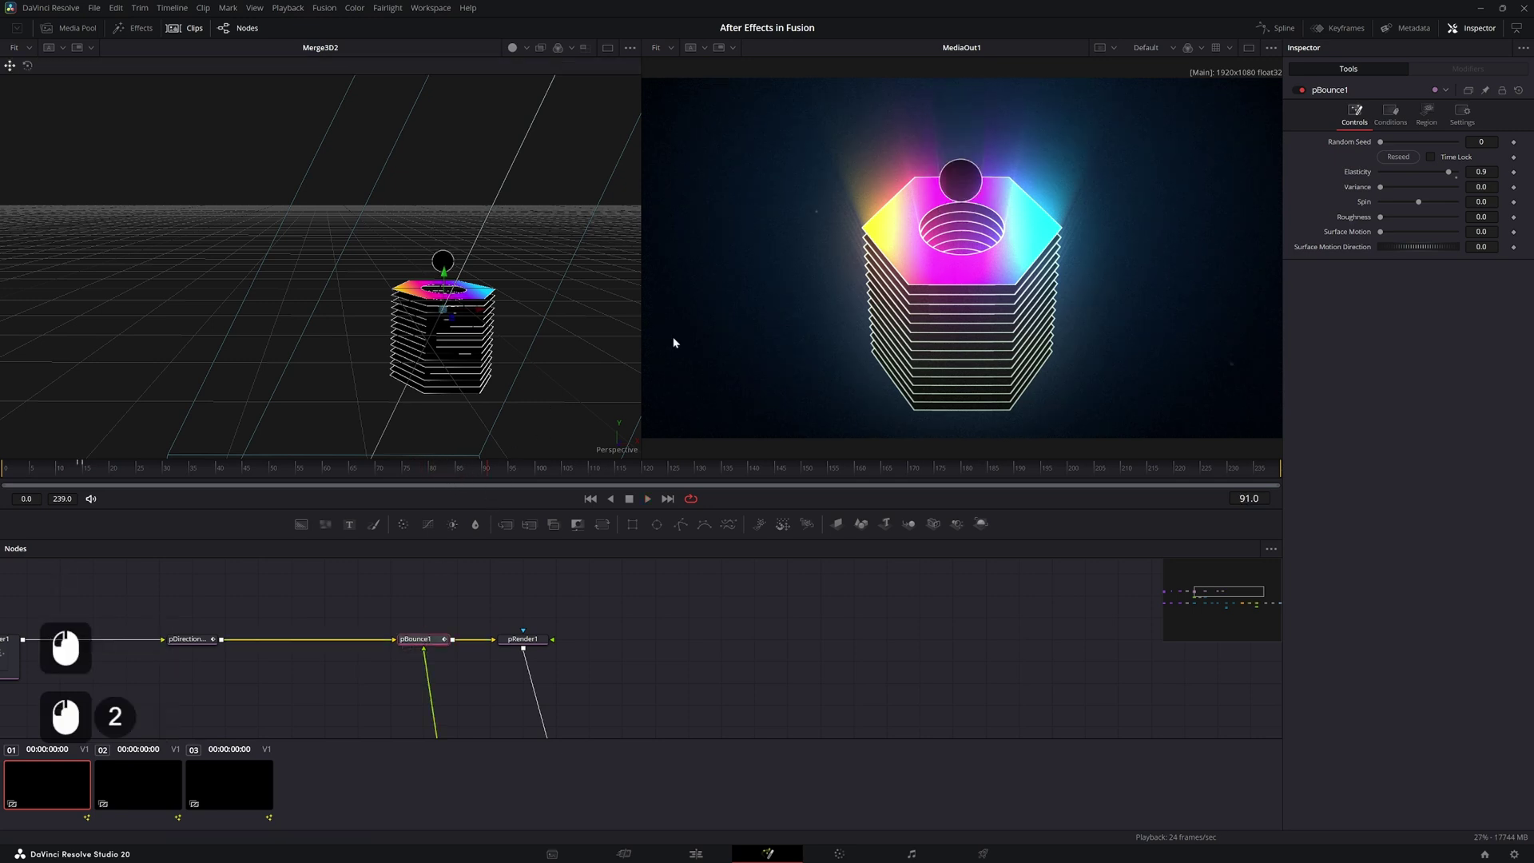
pyautogui.click(424, 644)
pyautogui.doubleClick(1395, 116)
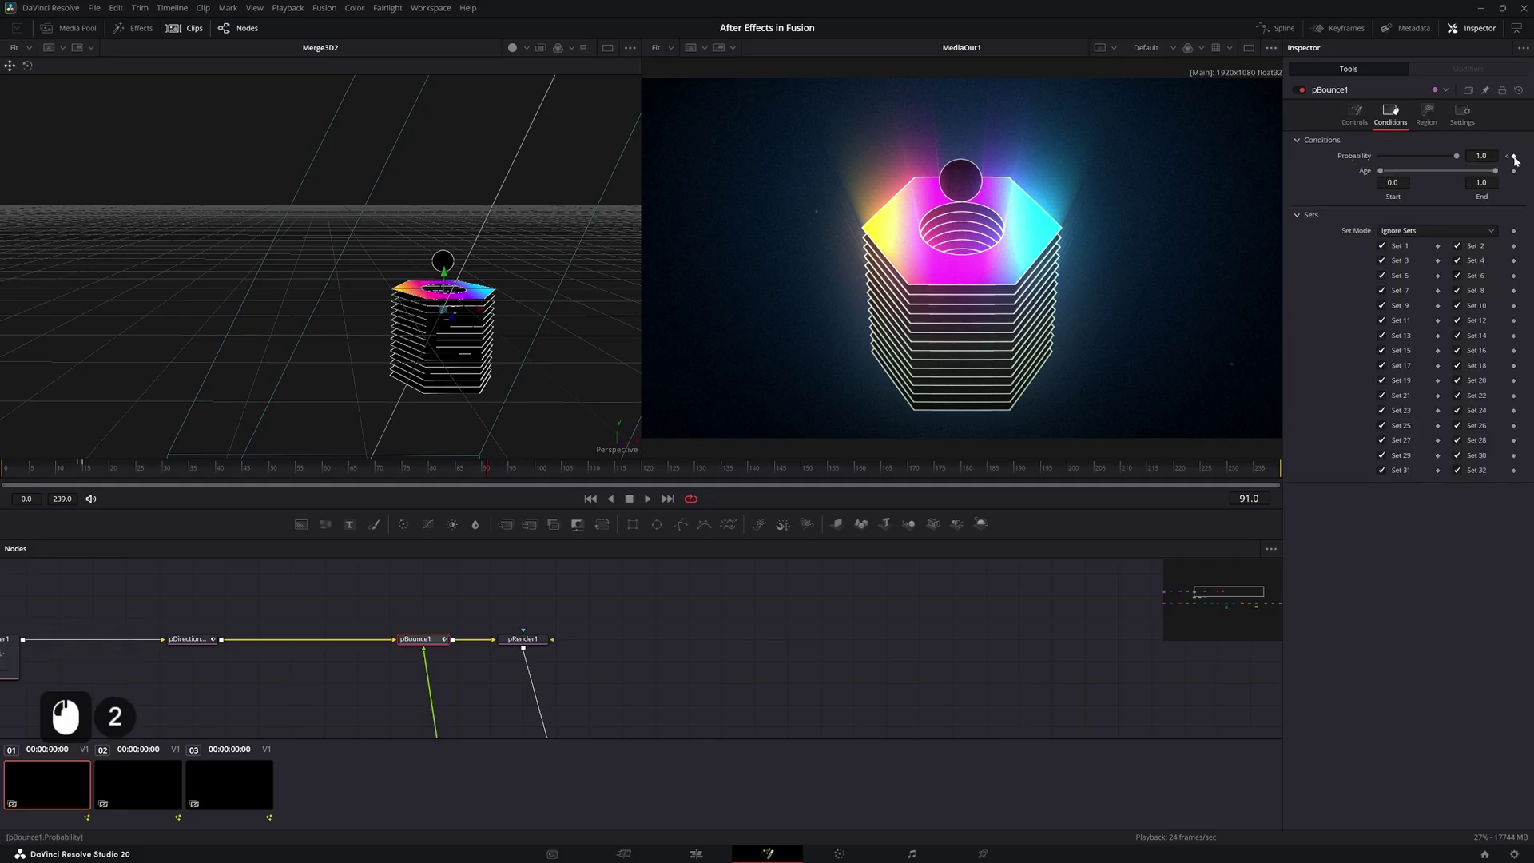
pyautogui.click(1519, 161)
pyautogui.doubleClick(487, 481)
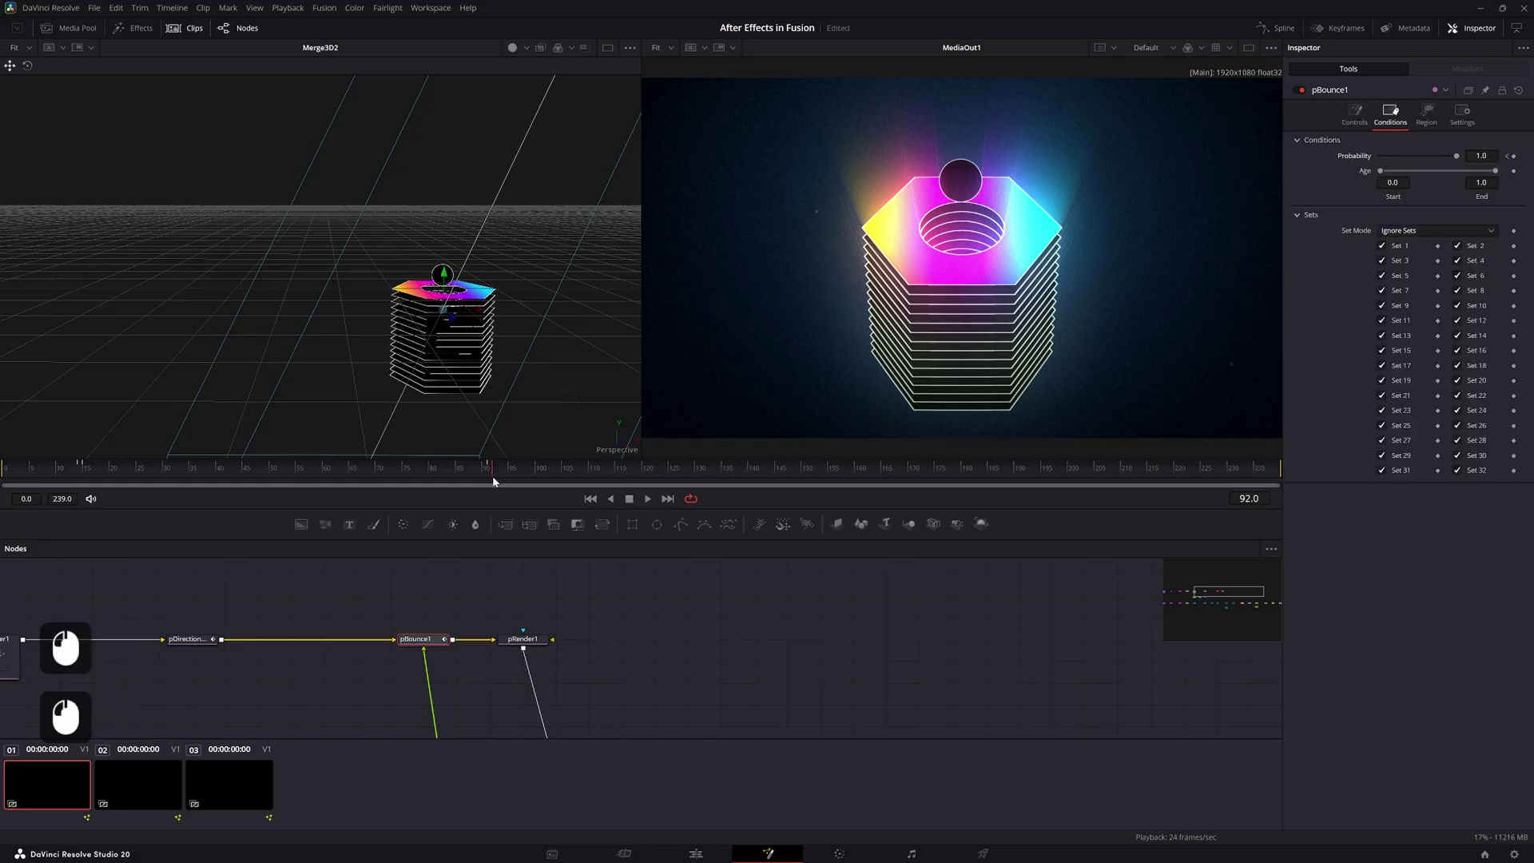
pyautogui.click(1457, 160)
# Switch the viewer to the single Merge3D2 3D scene view and preview the ball resting on the nut
pyautogui.click(744, 667)
pyautogui.click(747, 652)
pyautogui.click(746, 641)
pyautogui.press('space')
pyautogui.press('space')
pyautogui.doubleClick(541, 473)
pyautogui.press('2')
pyautogui.middleClick(540, 472)
pyautogui.click(603, 58)
pyautogui.middleClick(788, 299)
pyautogui.press('2')
pyautogui.press('2')
pyautogui.doubleClick(571, 616)
pyautogui.press('space')
# Save the project and select nodes upstream in the graph for the next adjustment
pyautogui.press('ctrl+s')
pyautogui.click(645, 592)
pyautogui.click(647, 579)
pyautogui.press('ctrl+s')
pyautogui.click(656, 562)
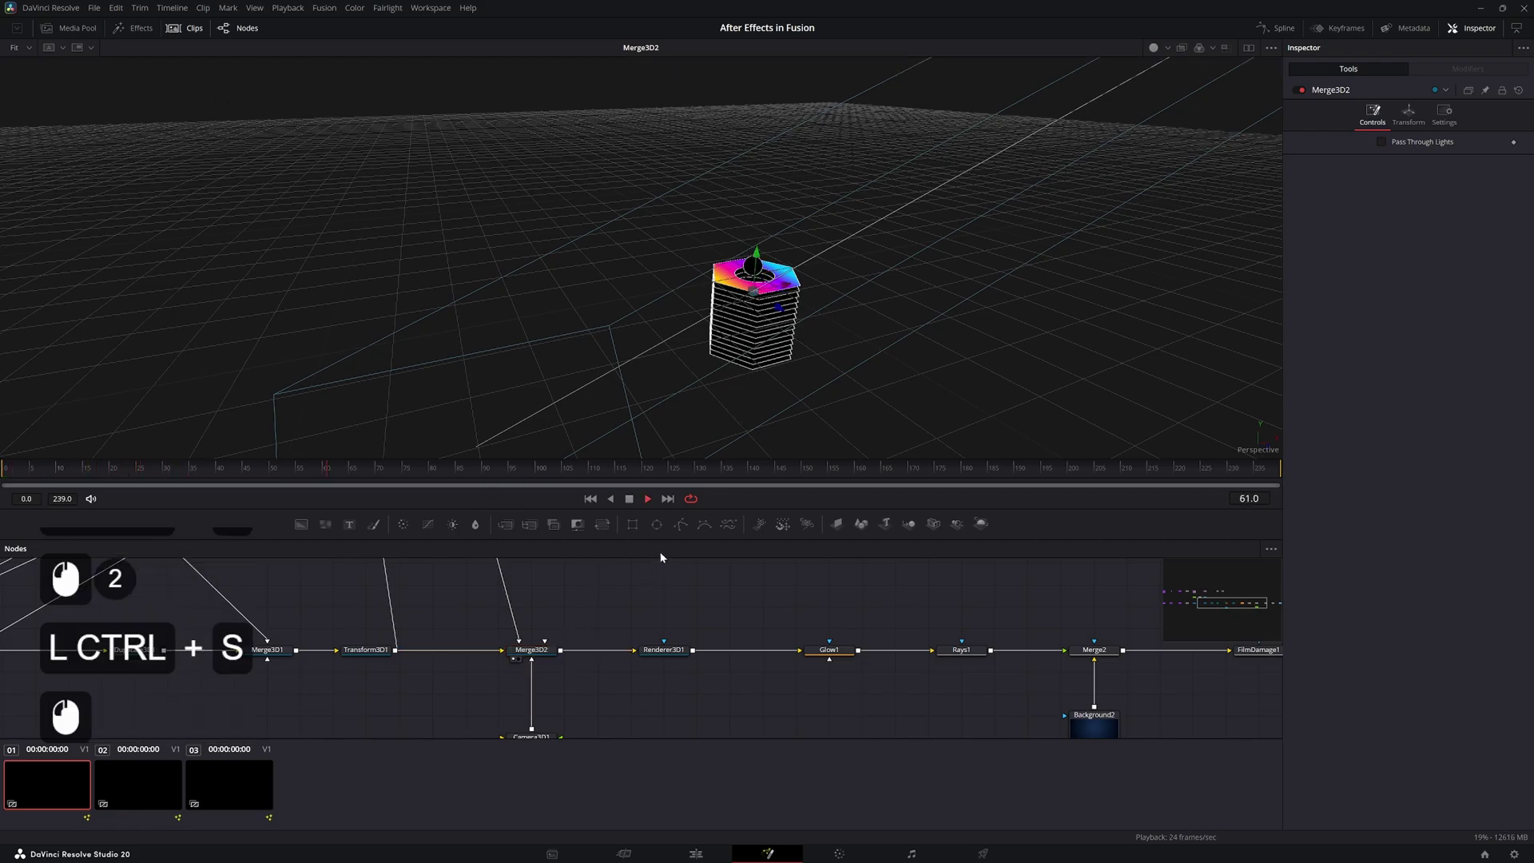
# Keyframe Duplicate3D1 First Copy at 14 on frame 0 and 1 on frame 16 so the stack builds up
pyautogui.click(671, 595)
pyautogui.click(669, 589)
pyautogui.click(788, 647)
pyautogui.click(785, 686)
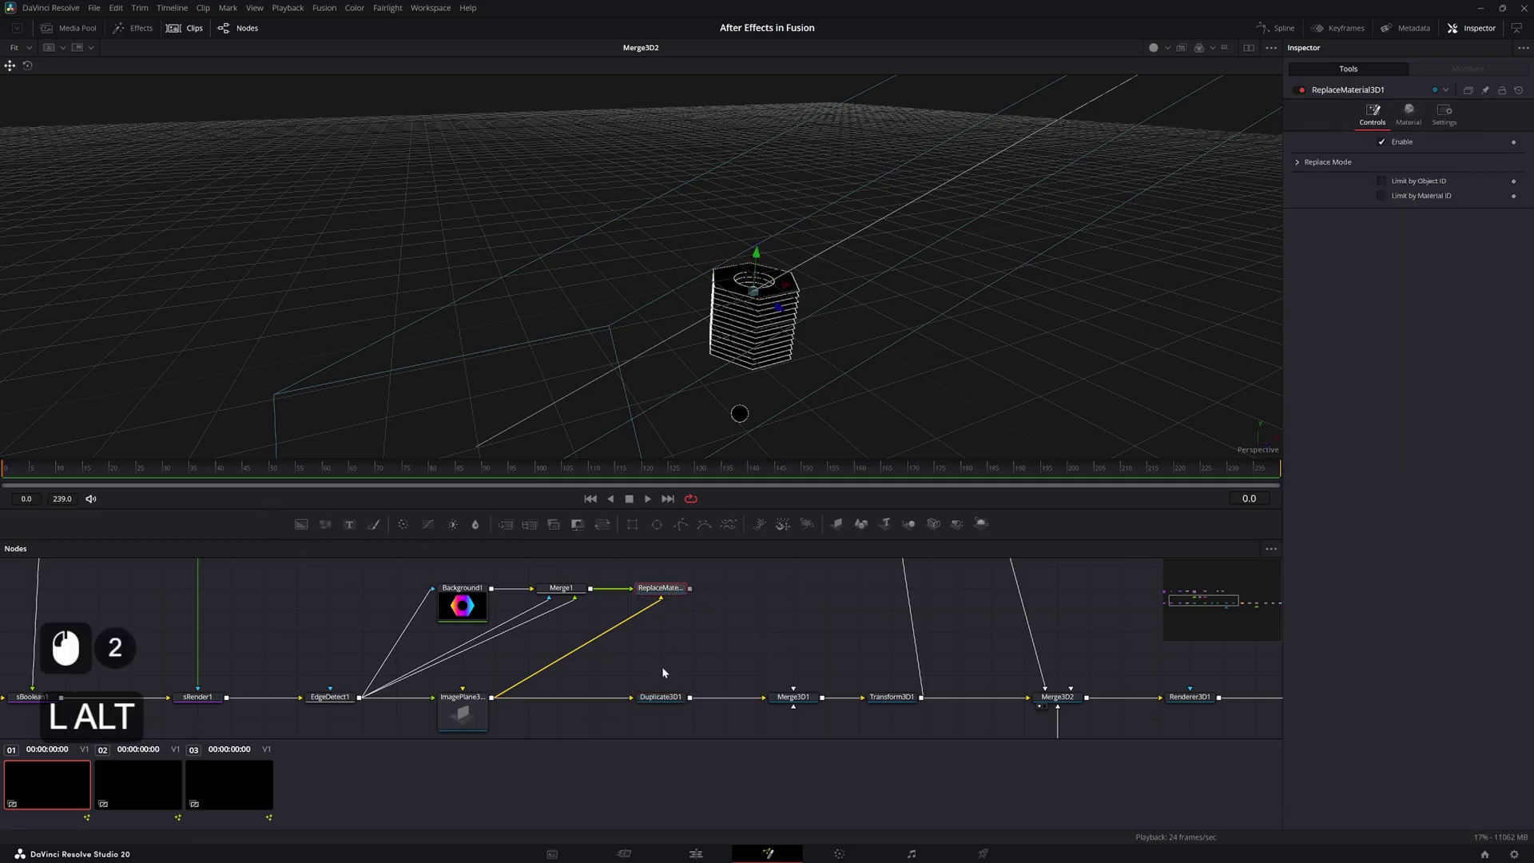
pyautogui.click(1244, 173)
pyautogui.click(1388, 147)
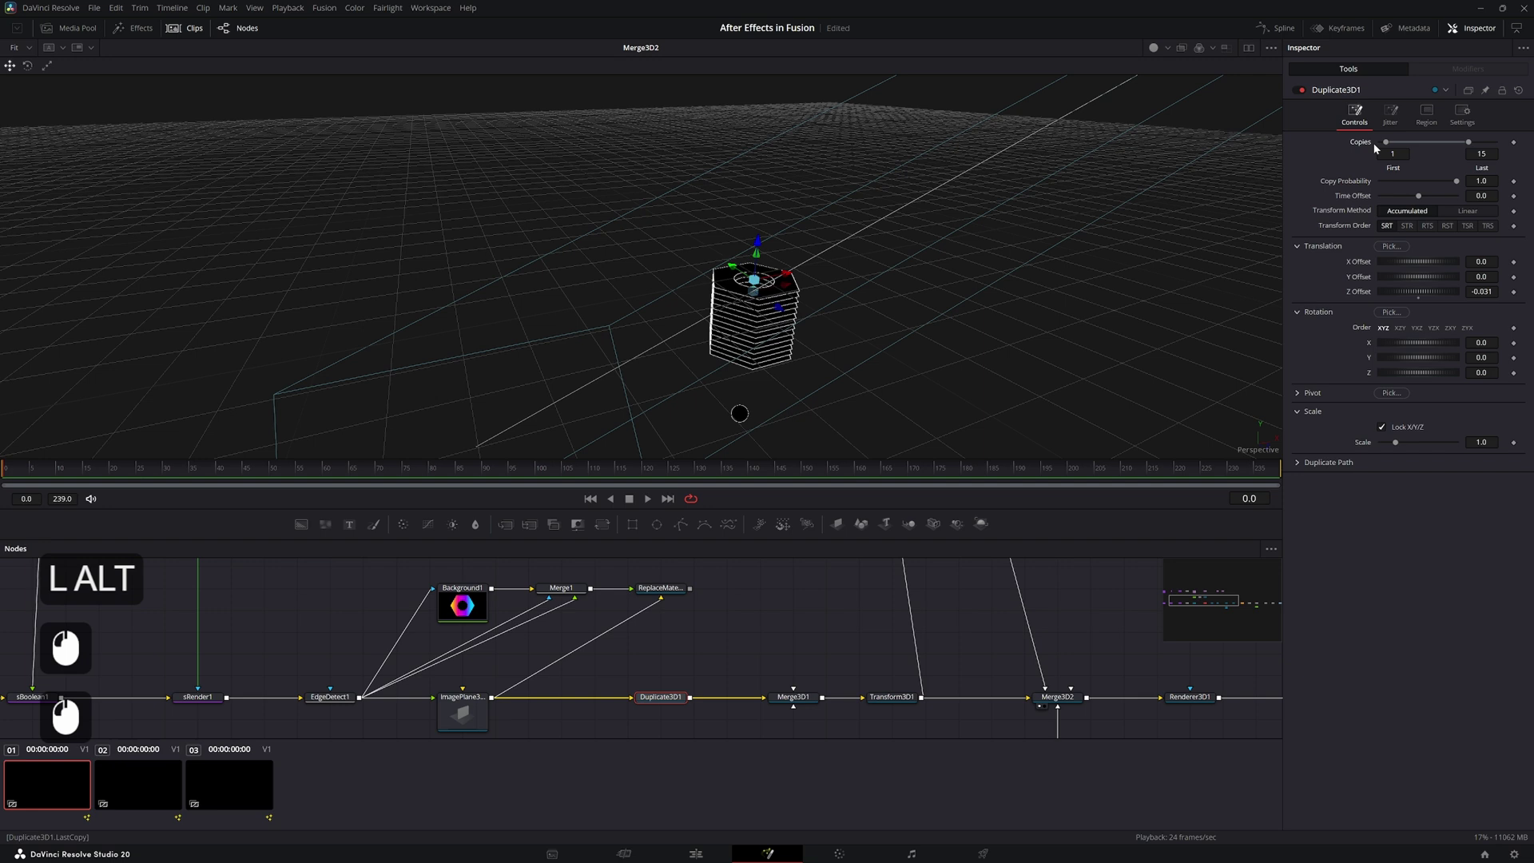
pyautogui.click(1388, 147)
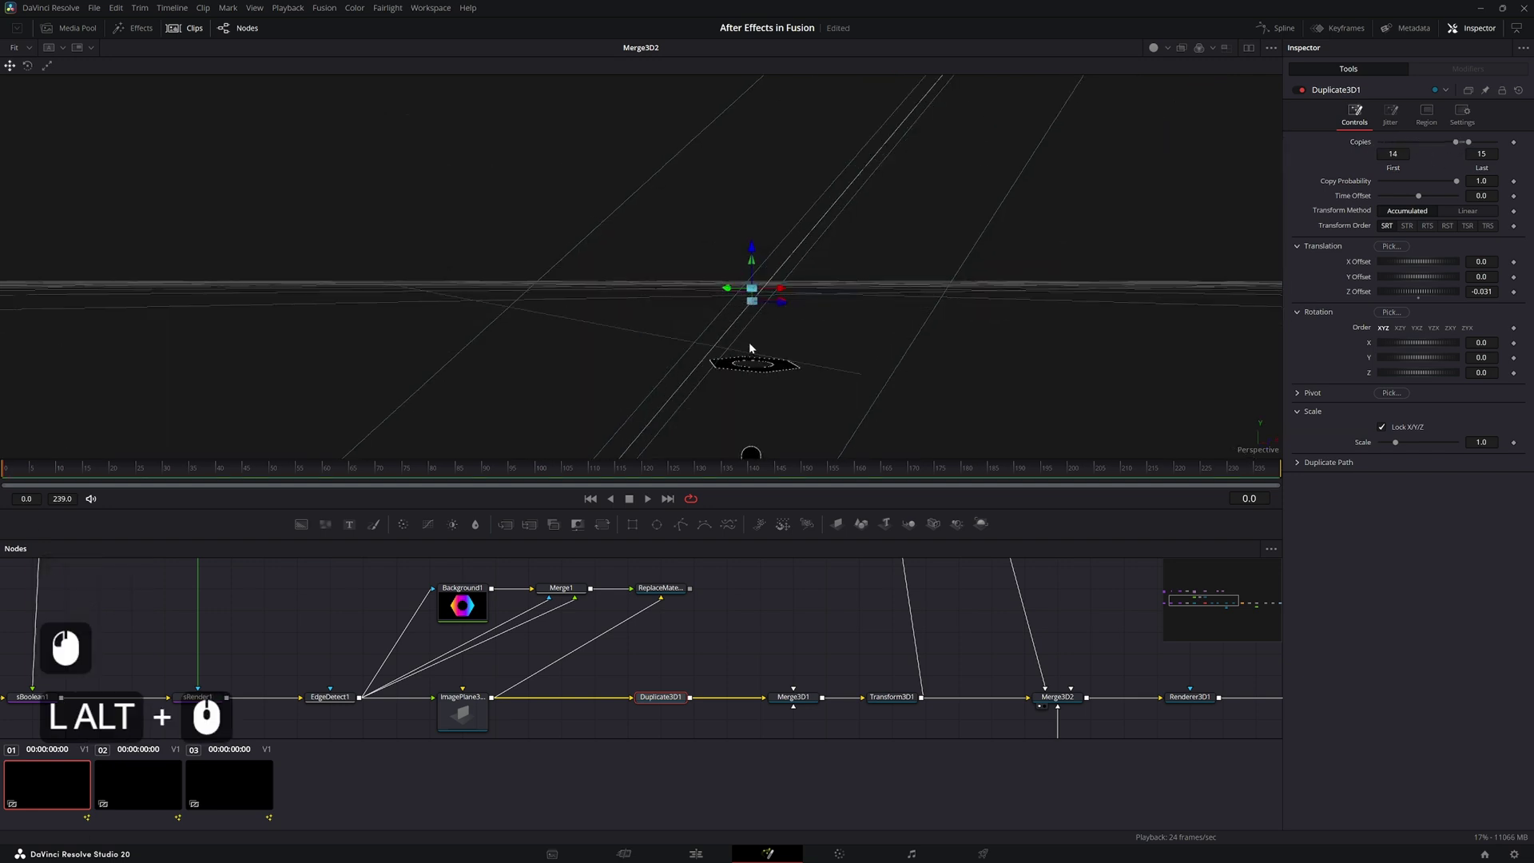
pyautogui.doubleClick(20, 475)
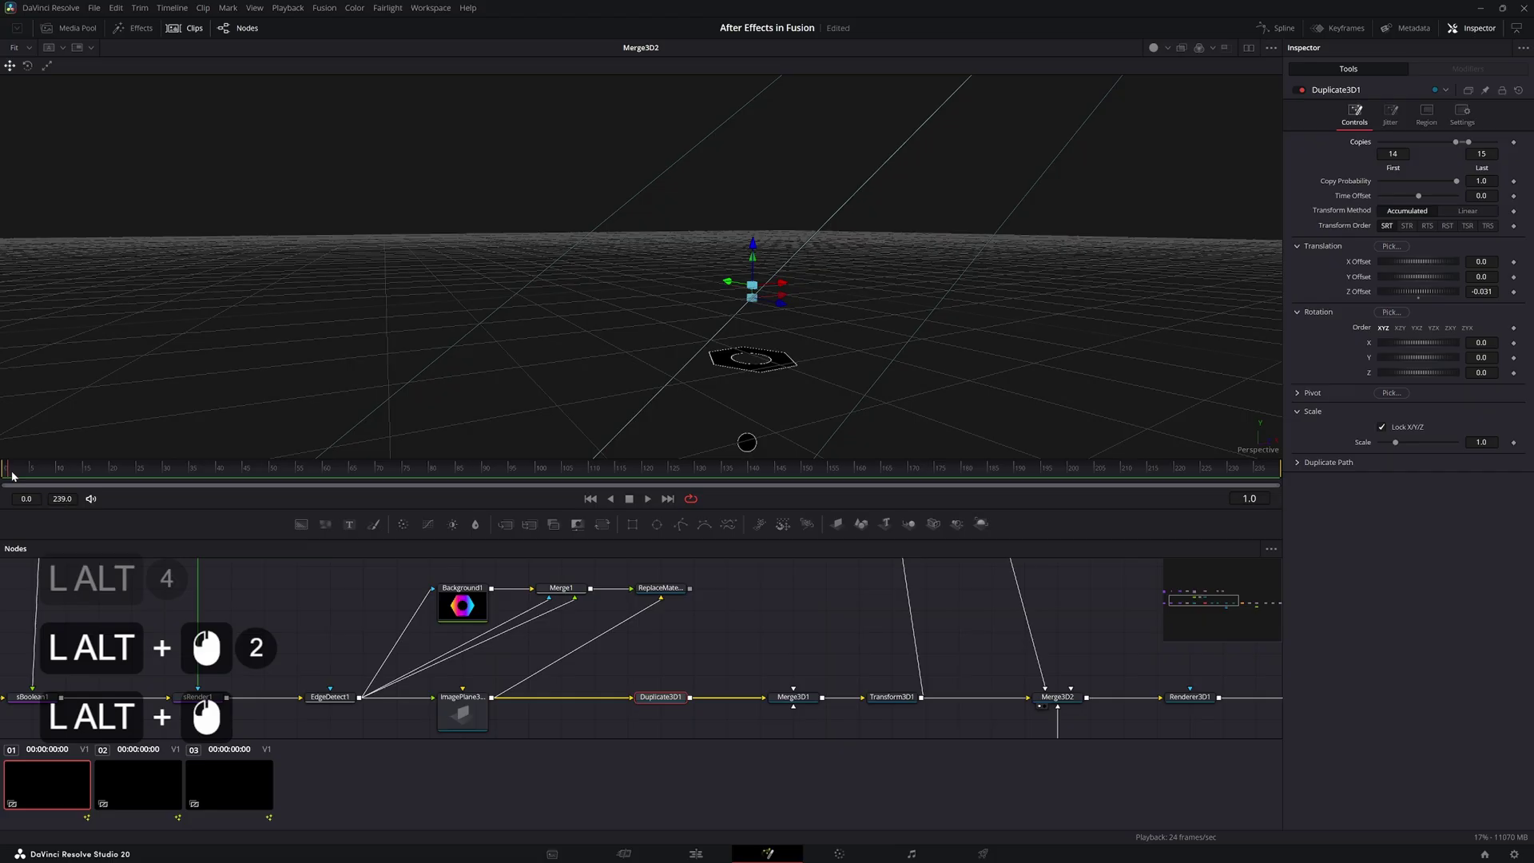
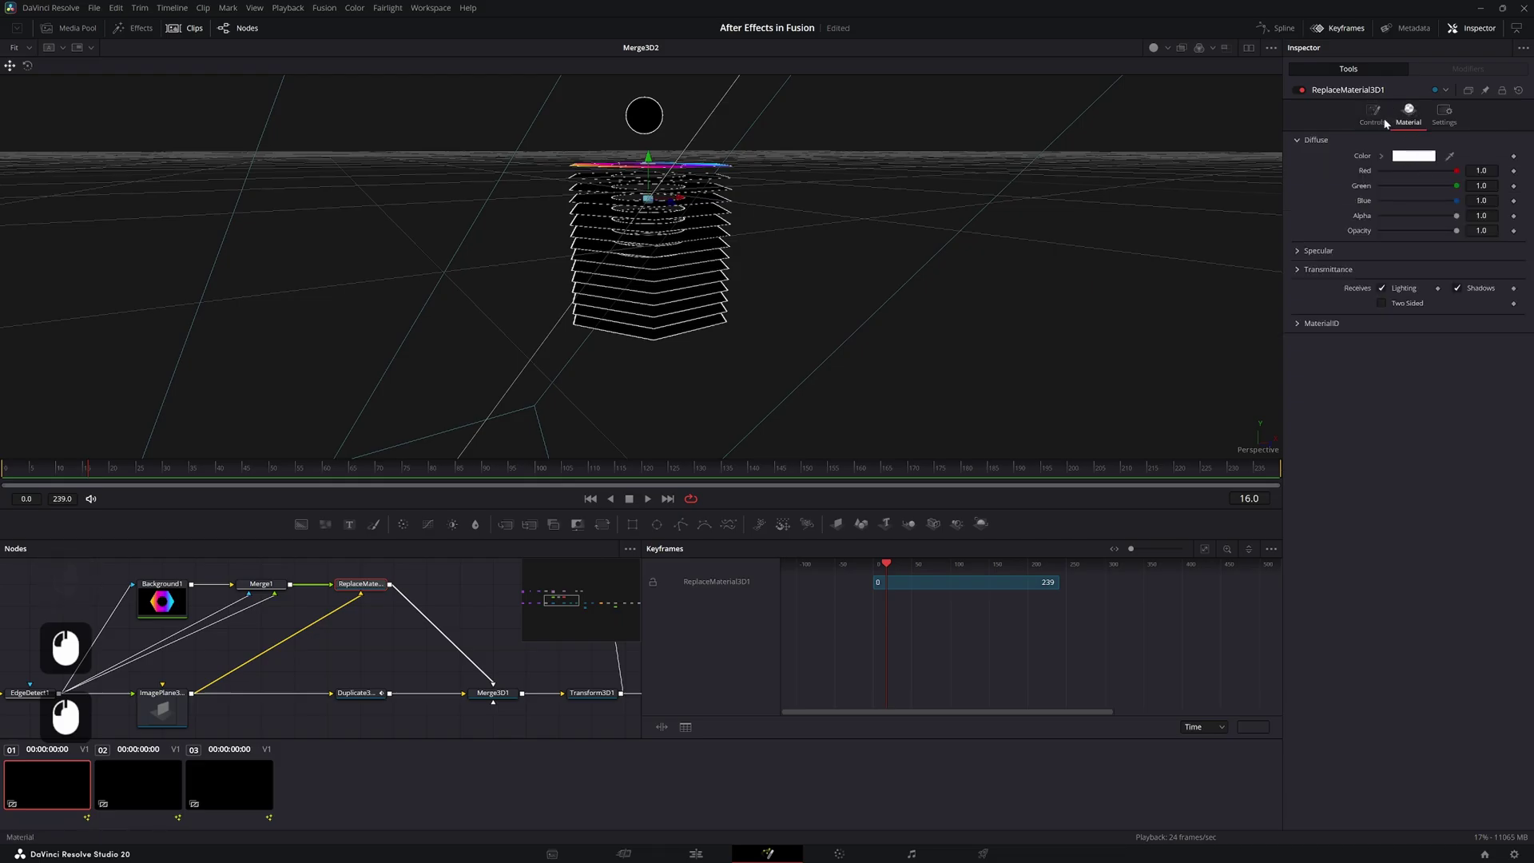
# Keyframe ReplaceMaterial3D1 material Opacity 0.0 on frame 16 and 1.0 on frame 17
pyautogui.click(1513, 236)
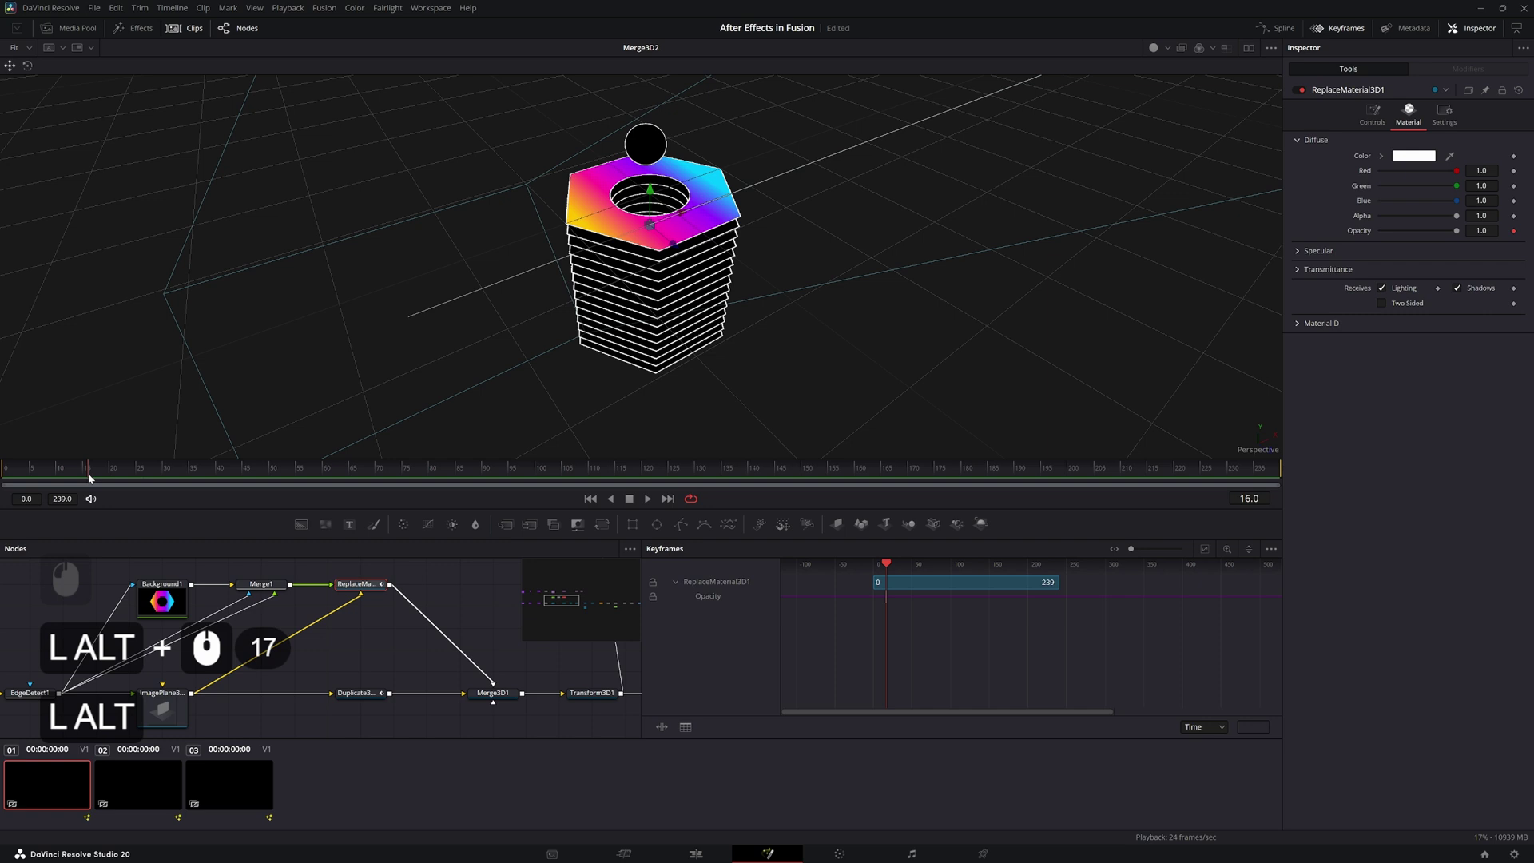
pyautogui.middleClick(92, 475)
pyautogui.click(93, 475)
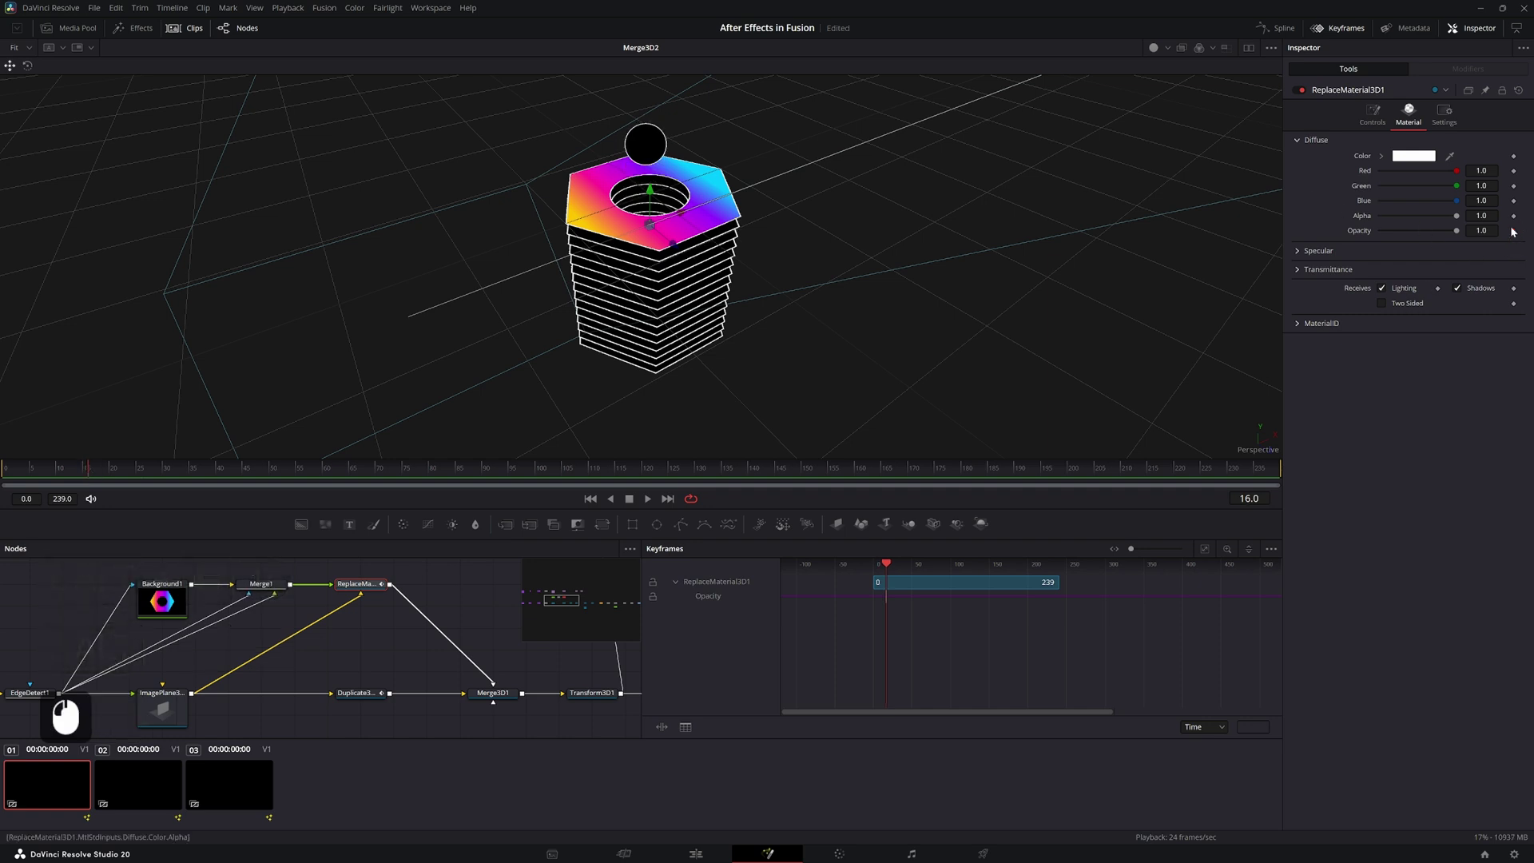
pyautogui.click(1456, 235)
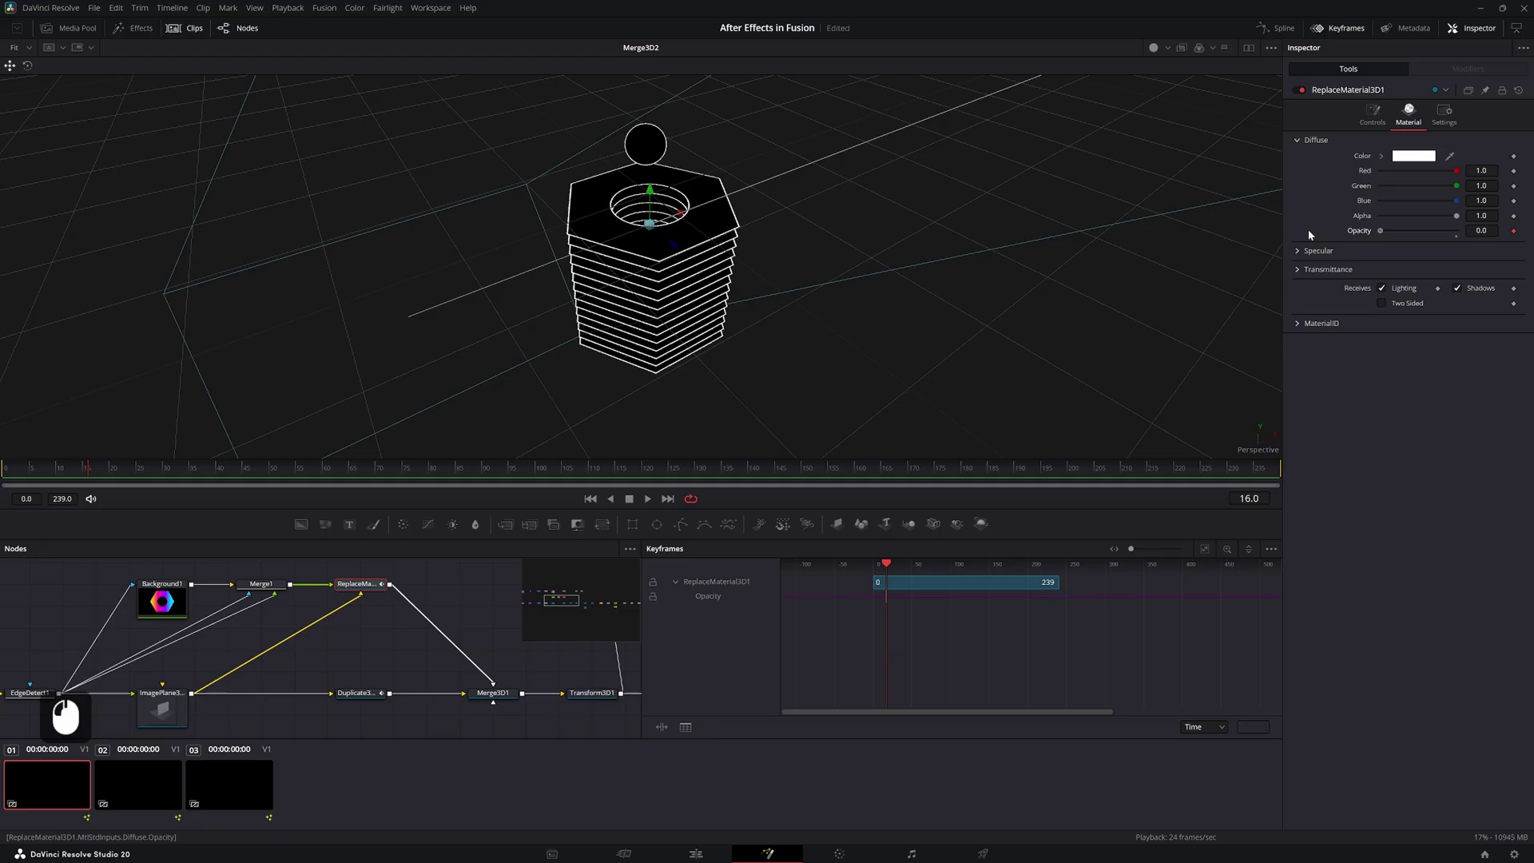
pyautogui.click(87, 480)
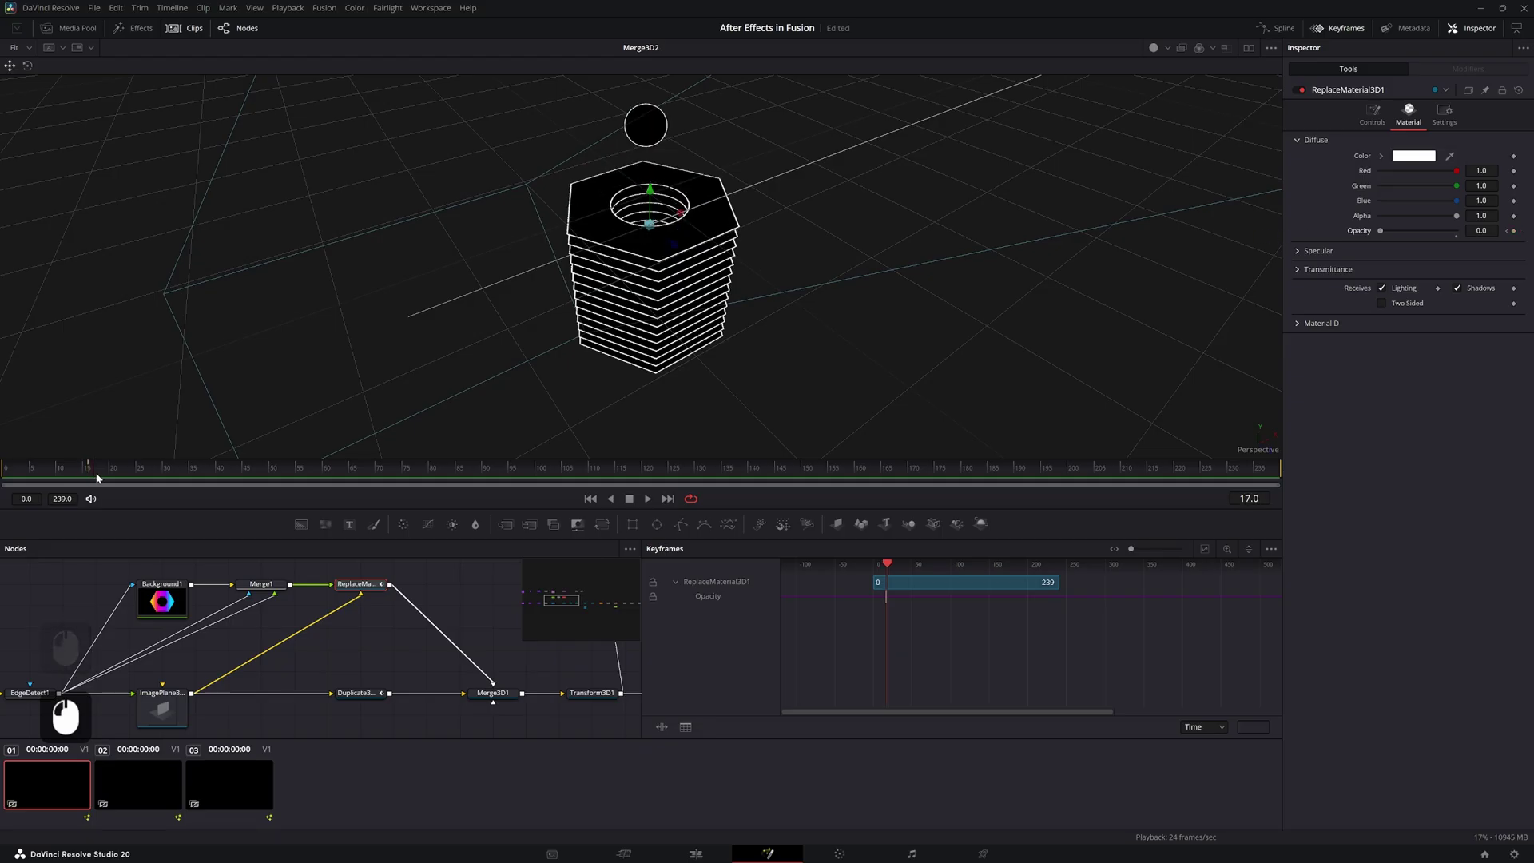
pyautogui.click(91, 479)
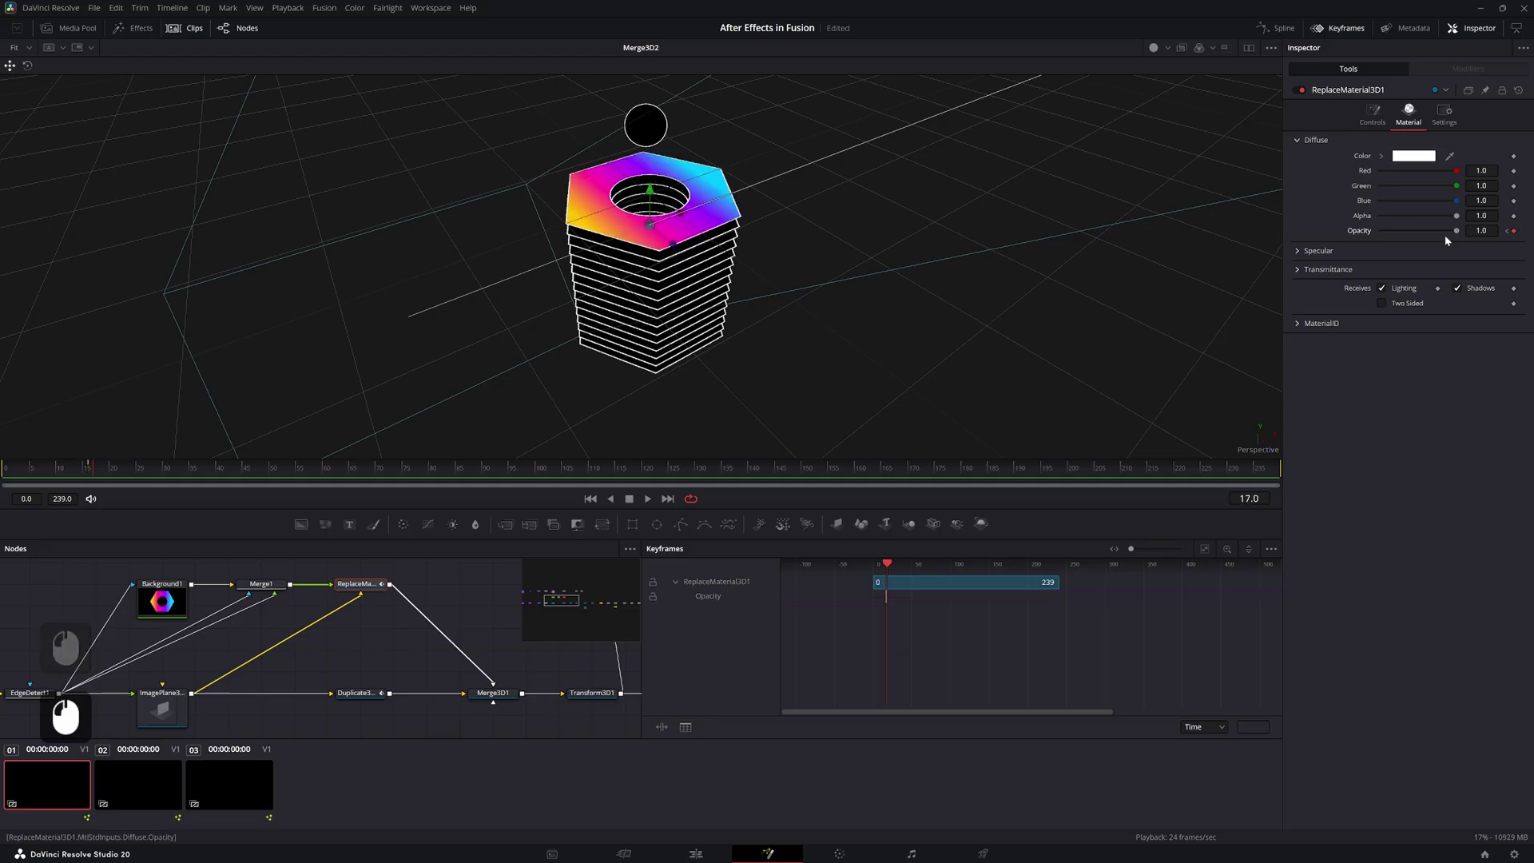
# Preview the nut building ring by ring with the rainbow top fading in, then save the project
pyautogui.press('space')
pyautogui.doubleClick(741, 598)
pyautogui.middleClick(741, 598)
pyautogui.click(675, 588)
pyautogui.doubleClick(921, 665)
pyautogui.press('shift+s')
pyautogui.click(144, 473)
pyautogui.press('space')
pyautogui.press('space')
pyautogui.click(105, 477)
pyautogui.click(66, 482)
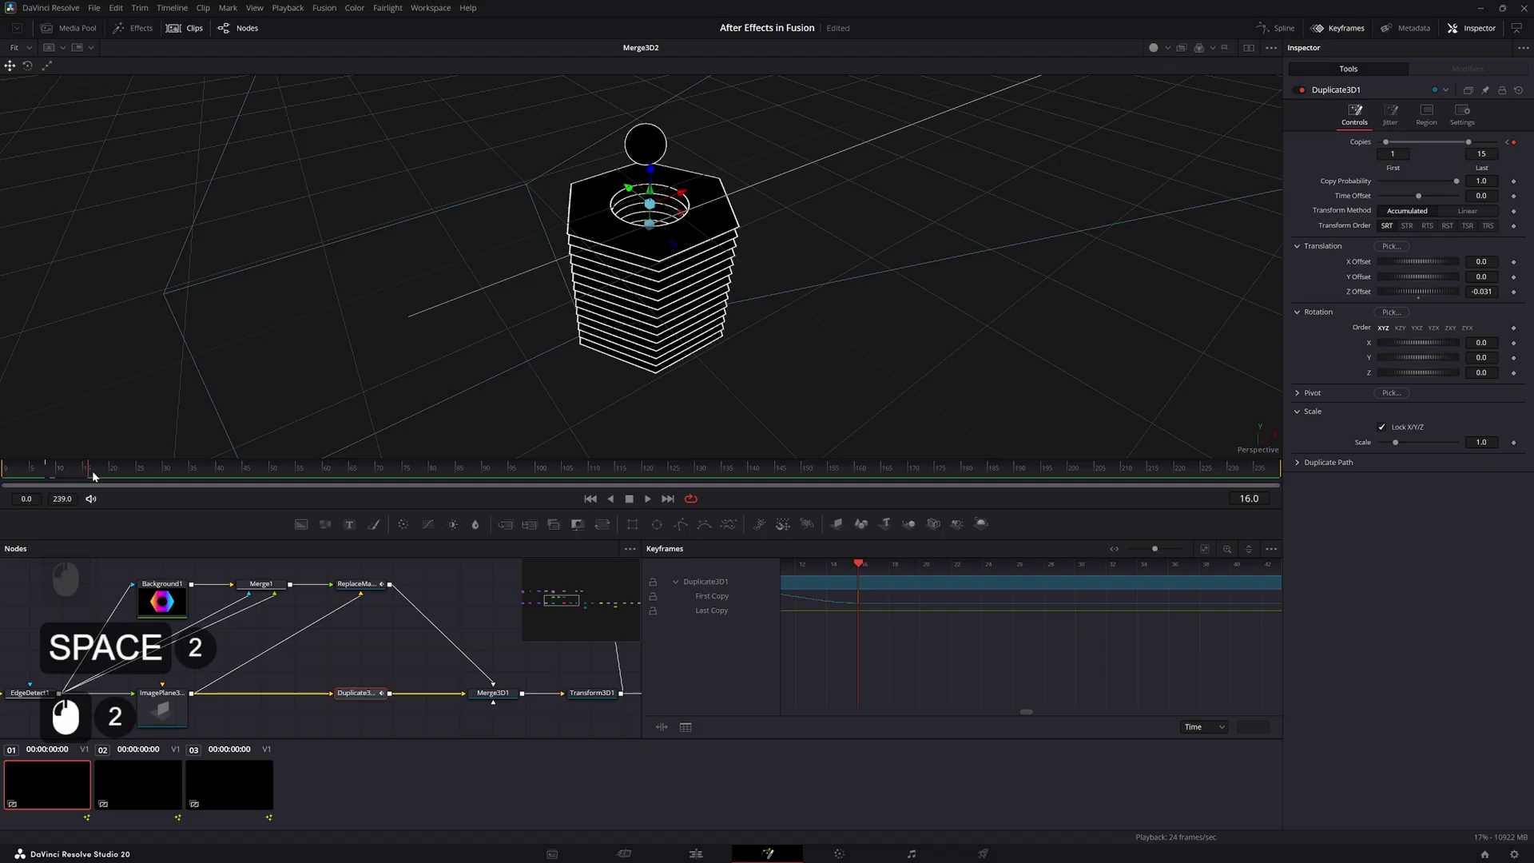
pyautogui.press('ctrl+s')
pyautogui.press('space')
pyautogui.press('space')
# Set Duplicate3D1 Rotation Z to 1.8 so each ring copy twists slightly from the one below
pyautogui.click(106, 473)
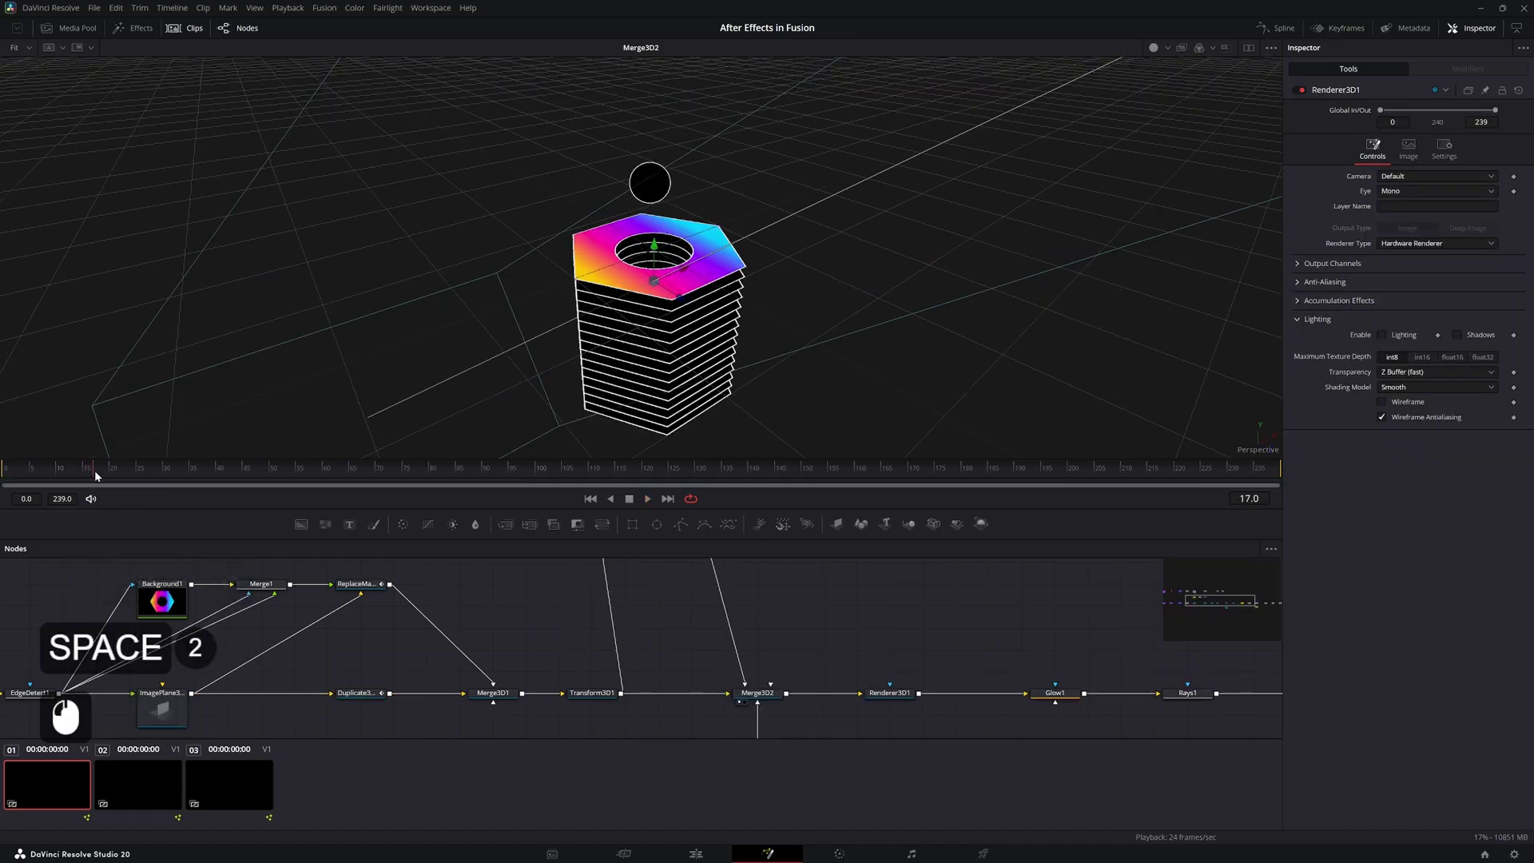
pyautogui.moveTo(616, 733); pyautogui.dragTo(1405, 358)
pyautogui.click(1400, 361)
pyautogui.click(1402, 358)
pyautogui.press('ctrl+z')
pyautogui.click(1421, 376)
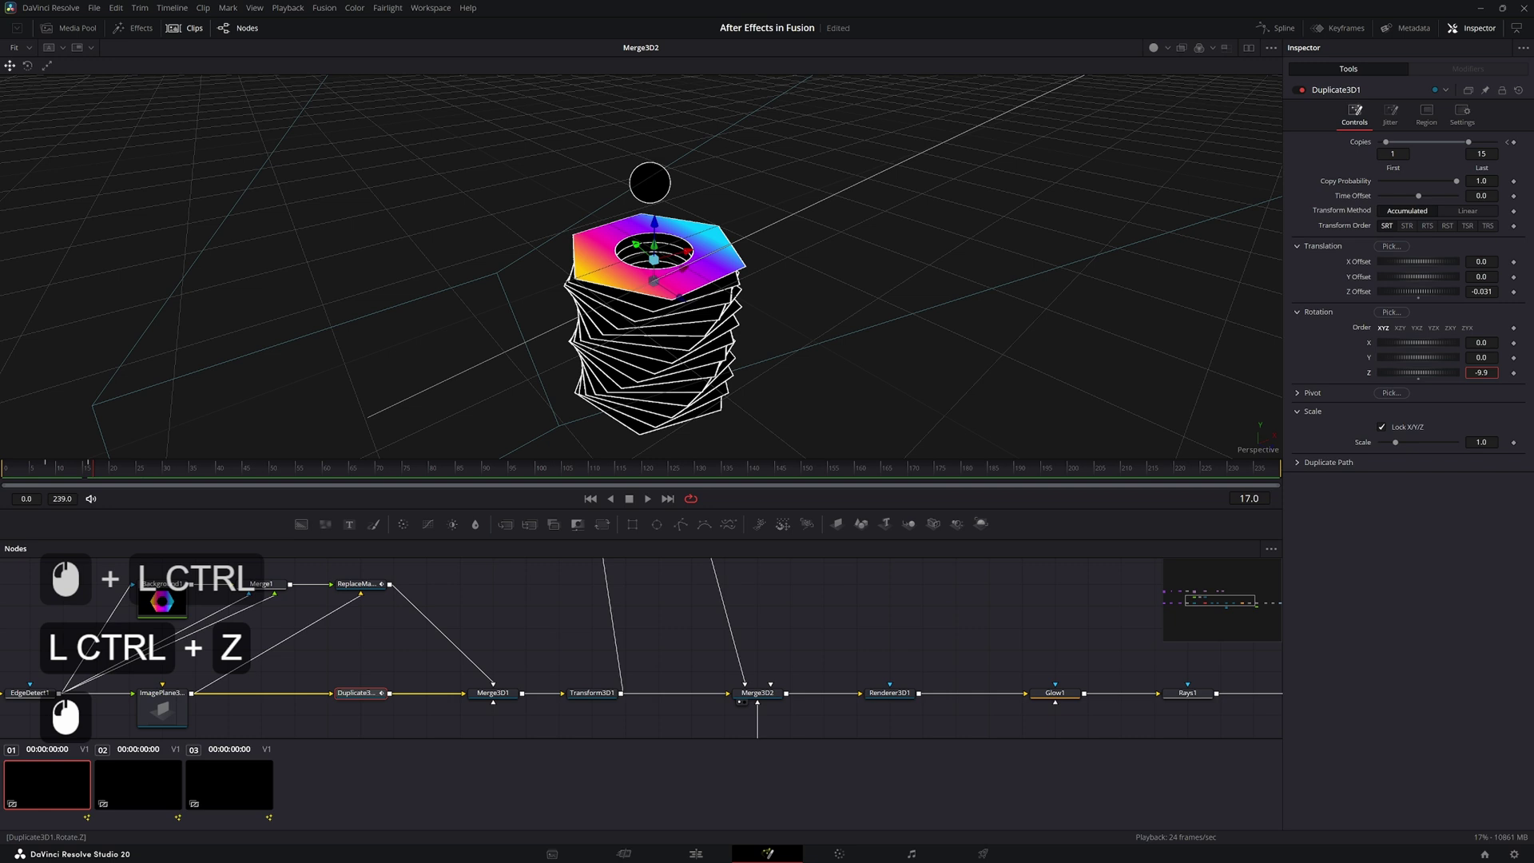
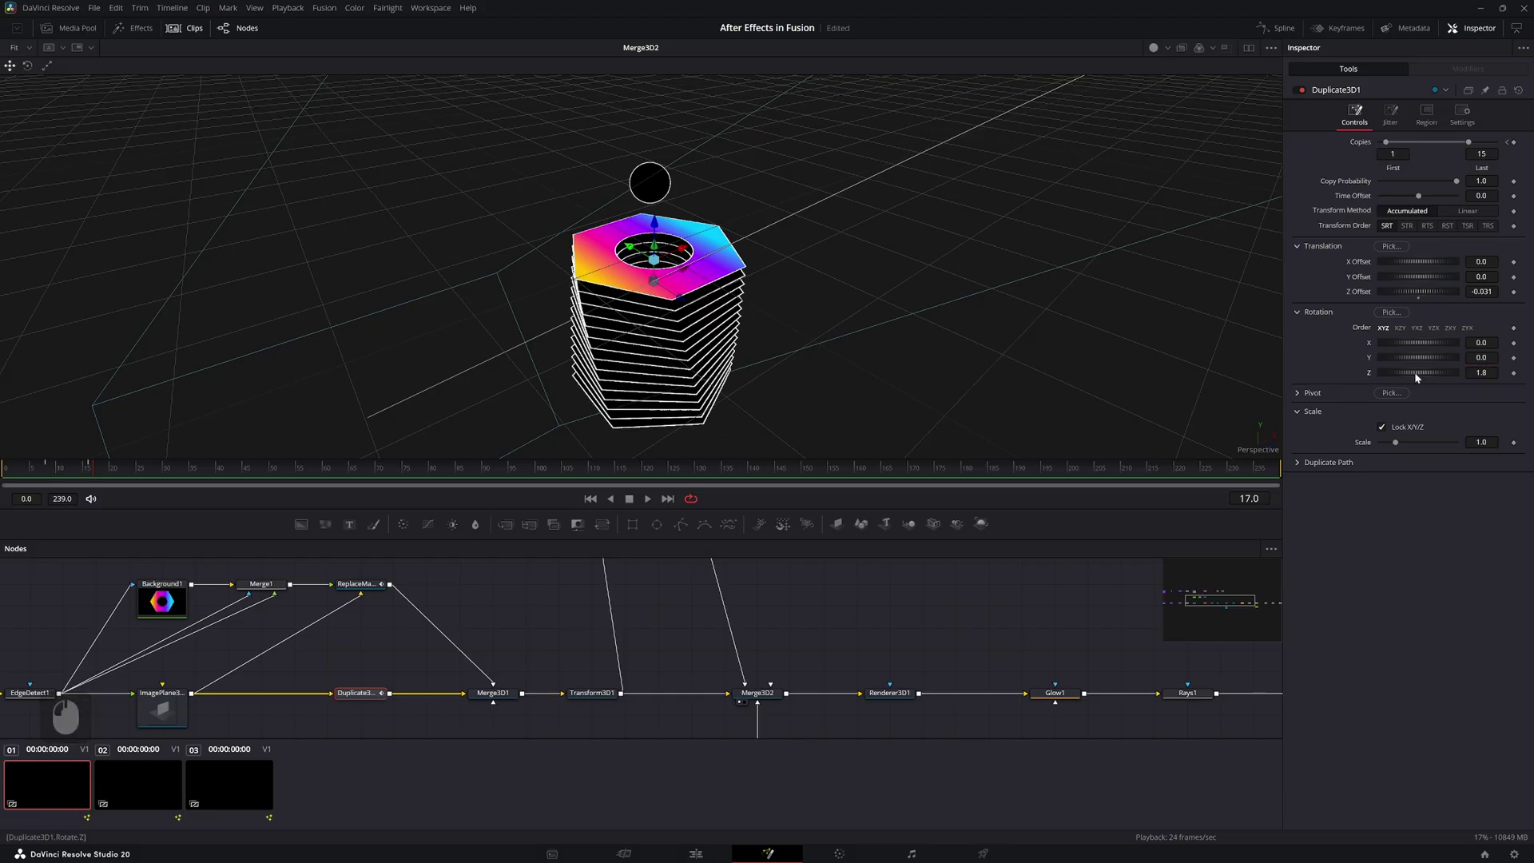
pyautogui.moveTo(1420, 382); pyautogui.dragTo(308, 678)
pyautogui.moveTo(309, 679); pyautogui.dragTo(161, 696)
pyautogui.middleClick(159, 711)
pyautogui.click(161, 705)
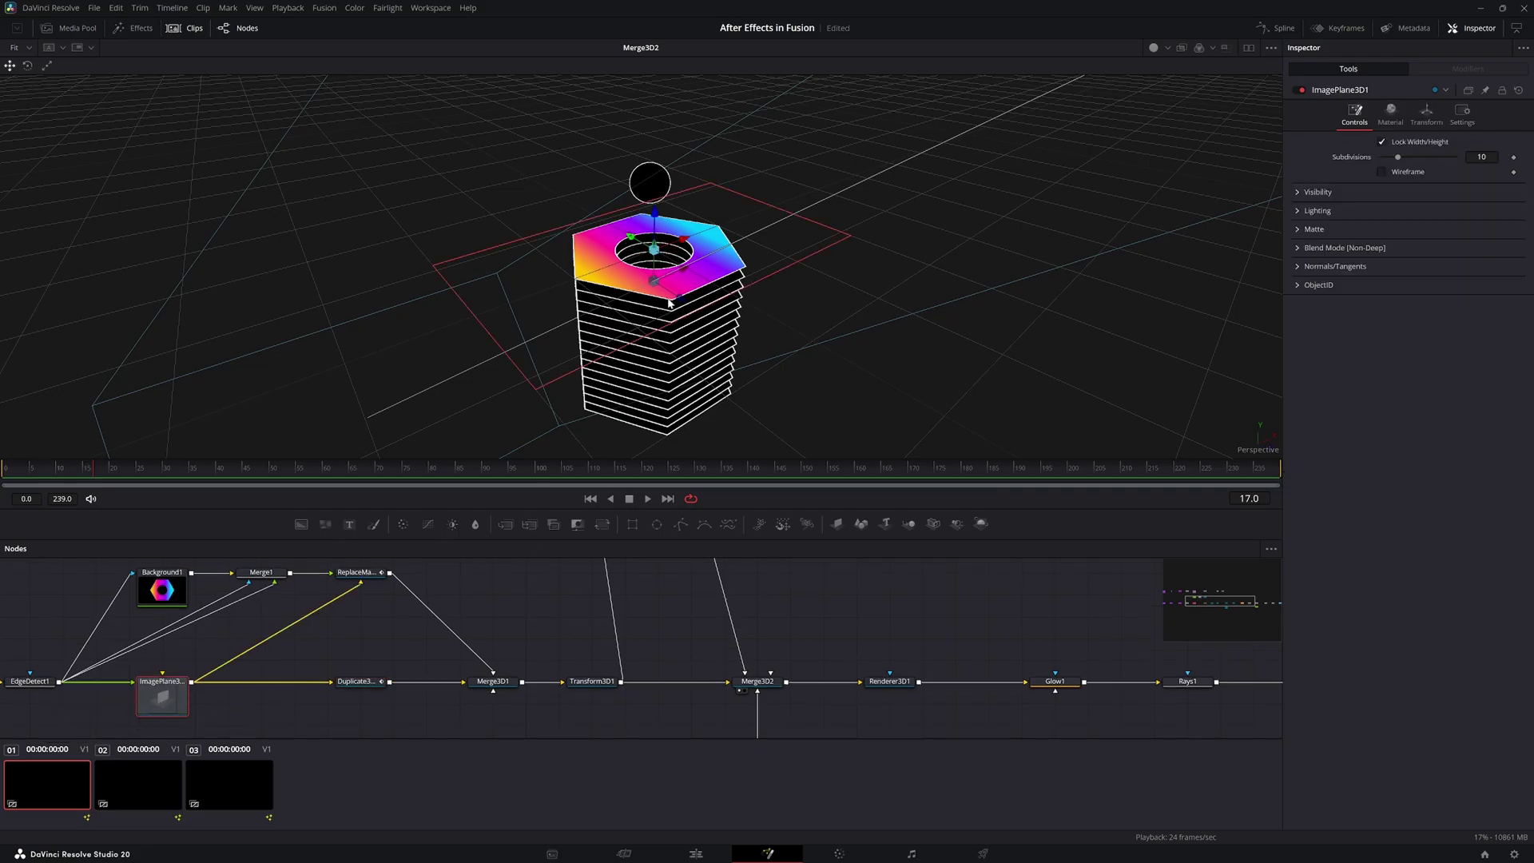
# Keyframe ImagePlane3D1 Rotation Z at 0 on frame 17 and 90 on frame 30
pyautogui.press('7')
pyautogui.click(98, 460)
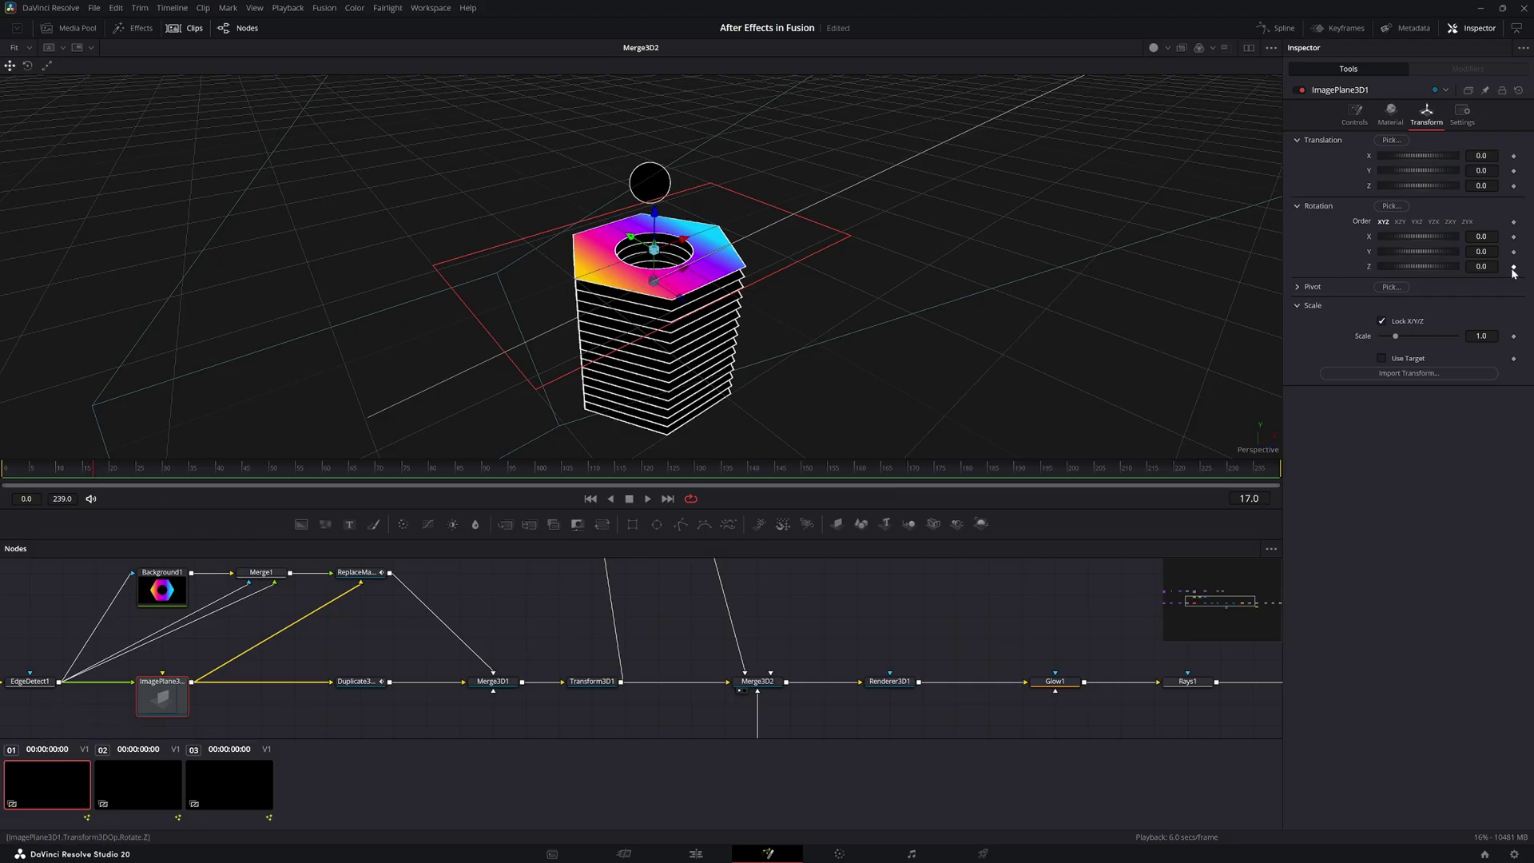
pyautogui.click(1520, 272)
pyautogui.click(94, 477)
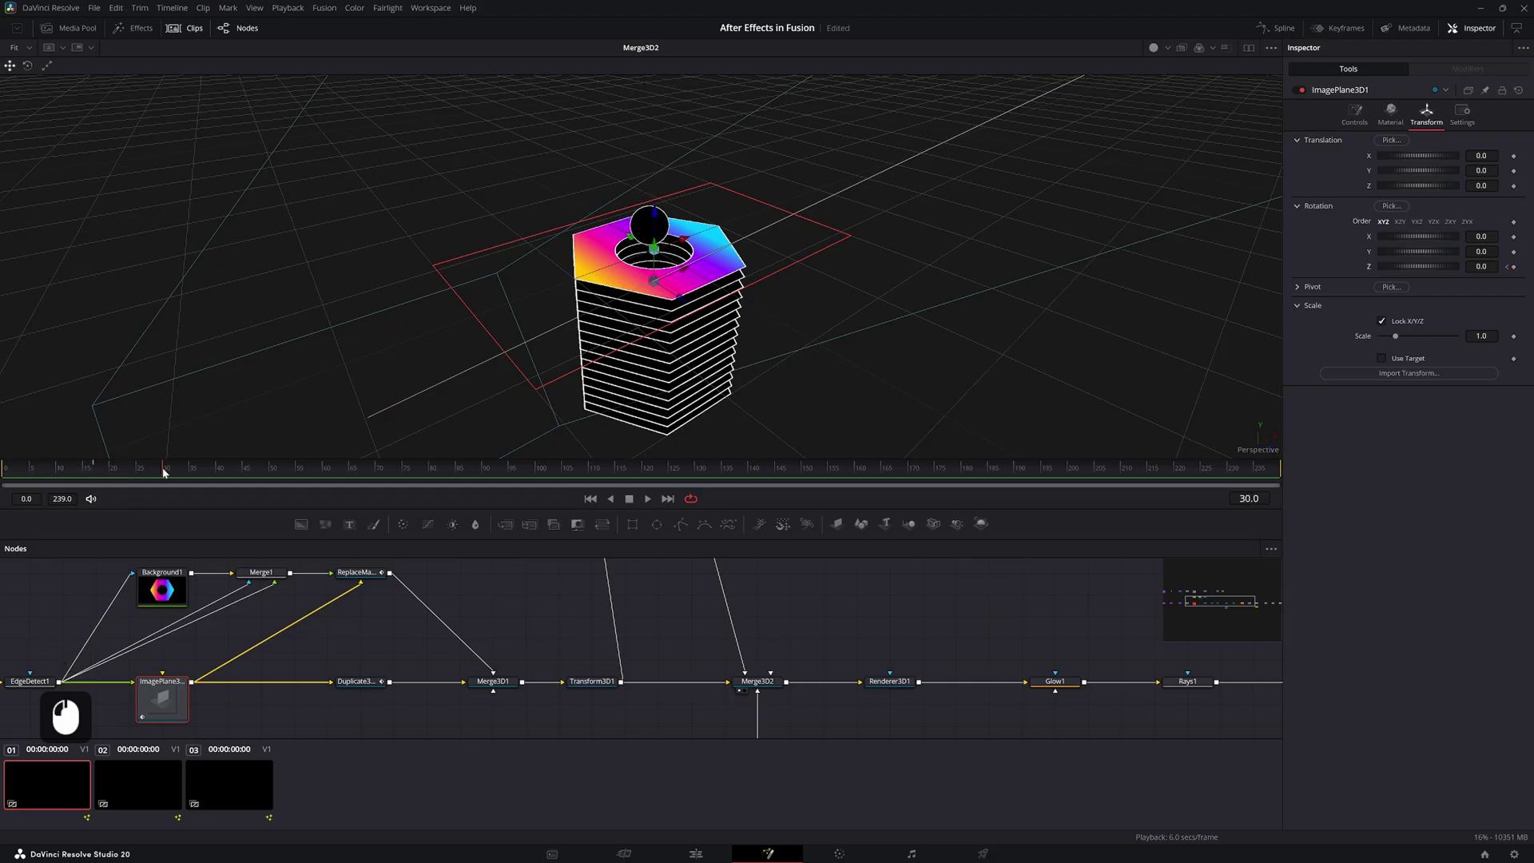
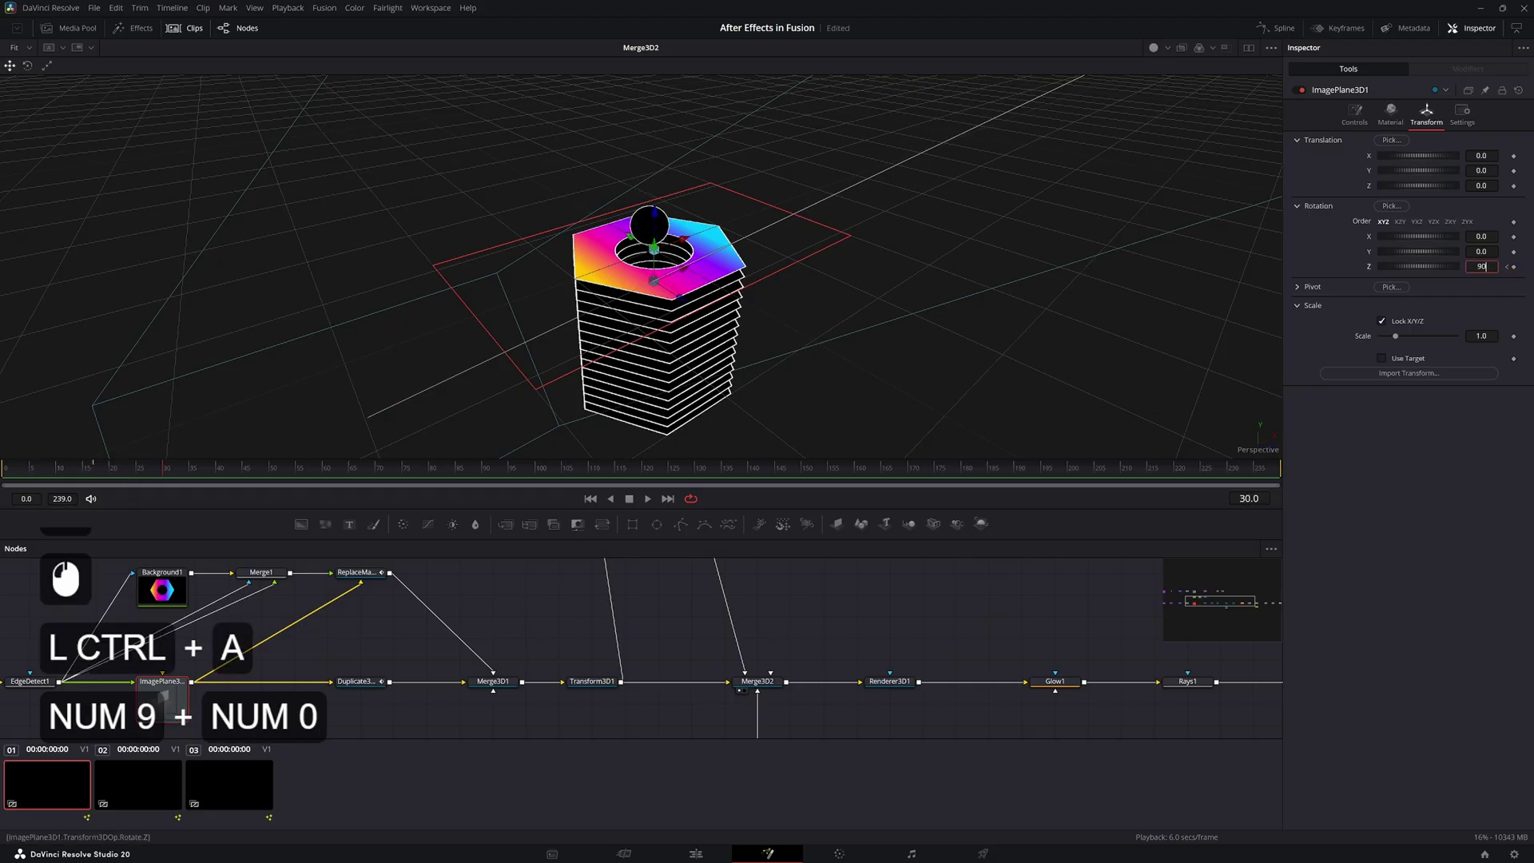
pyautogui.press('KP_0')
pyautogui.press('KP_Enter')
# Check the top's turn in the timeline and bring its Z rotation curve into the Spline editor
pyautogui.click(129, 476)
pyautogui.doubleClick(158, 476)
pyautogui.click(173, 704)
pyautogui.doubleClick(1283, 32)
pyautogui.click(938, 700)
pyautogui.click(896, 672)
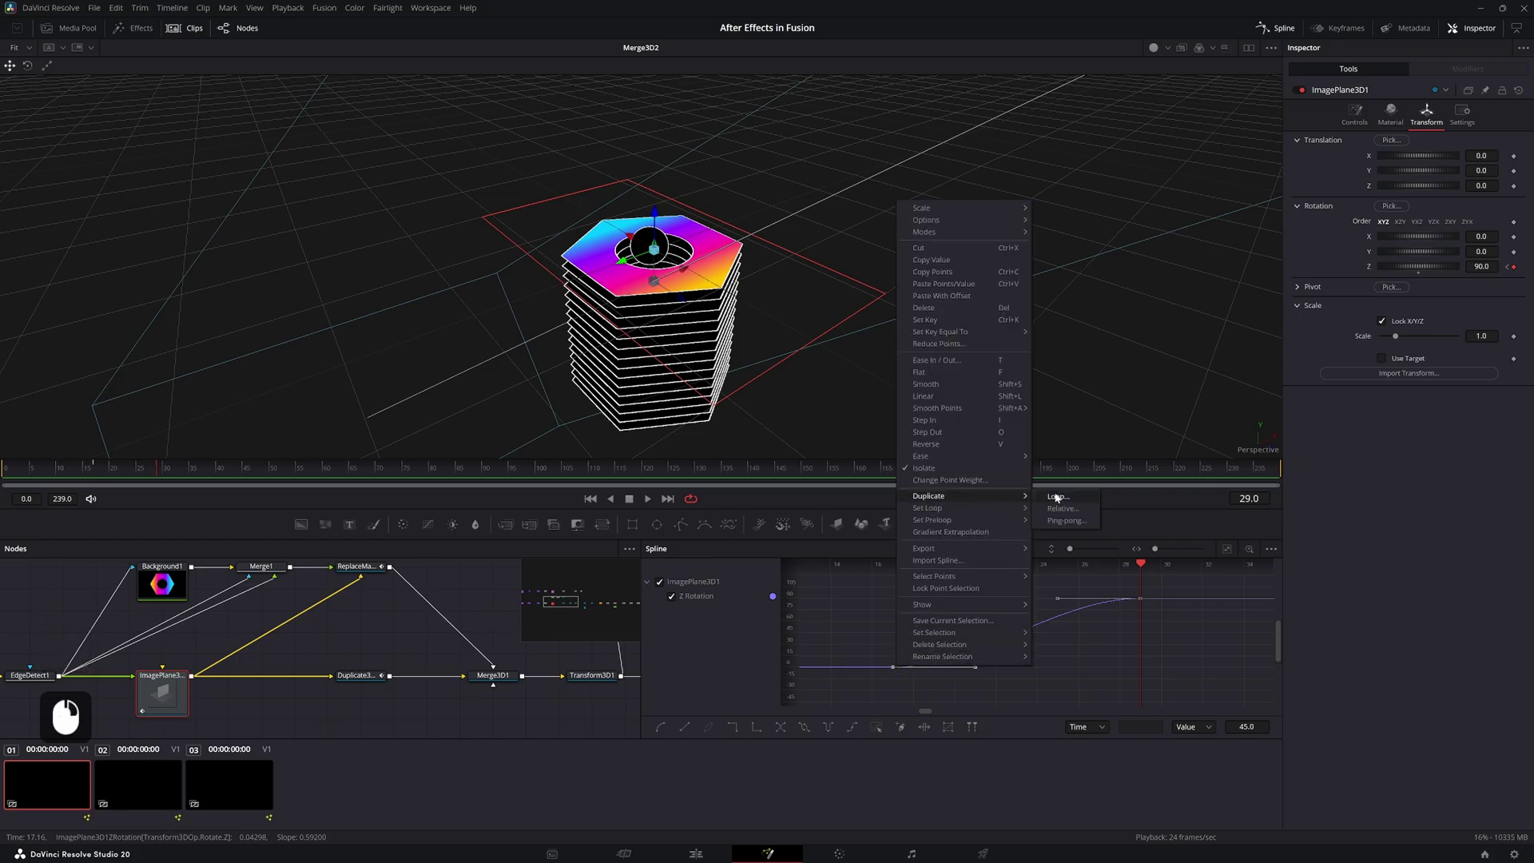
# Repeat the top's Z rotation keys 5 times linearly along the timeline and preview the spin
pyautogui.press('KP_5')
pyautogui.click(1059, 509)
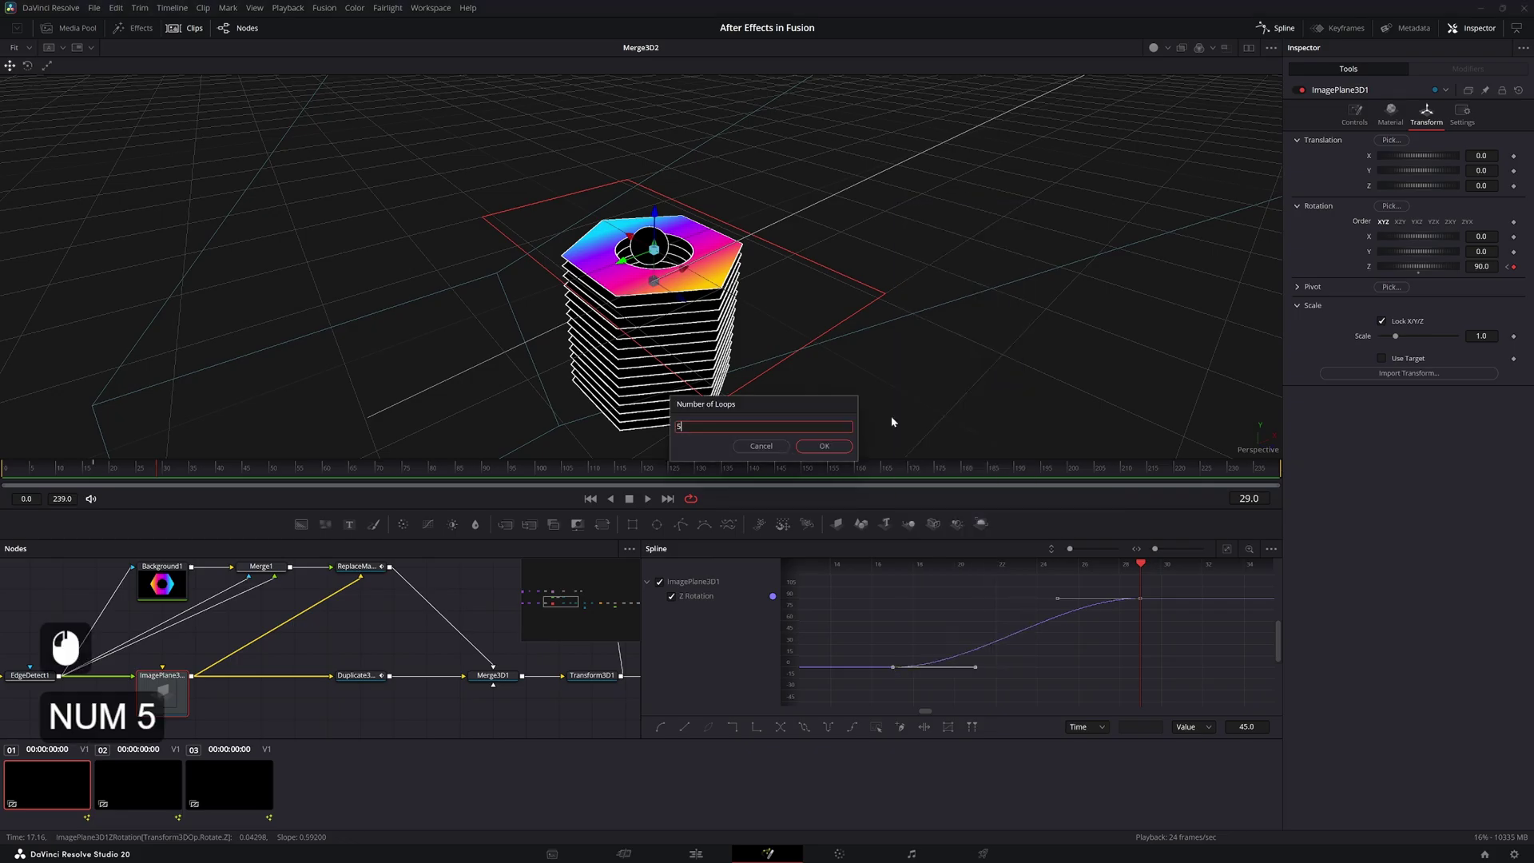
pyautogui.press('KP_Enter')
pyautogui.doubleClick(1170, 644)
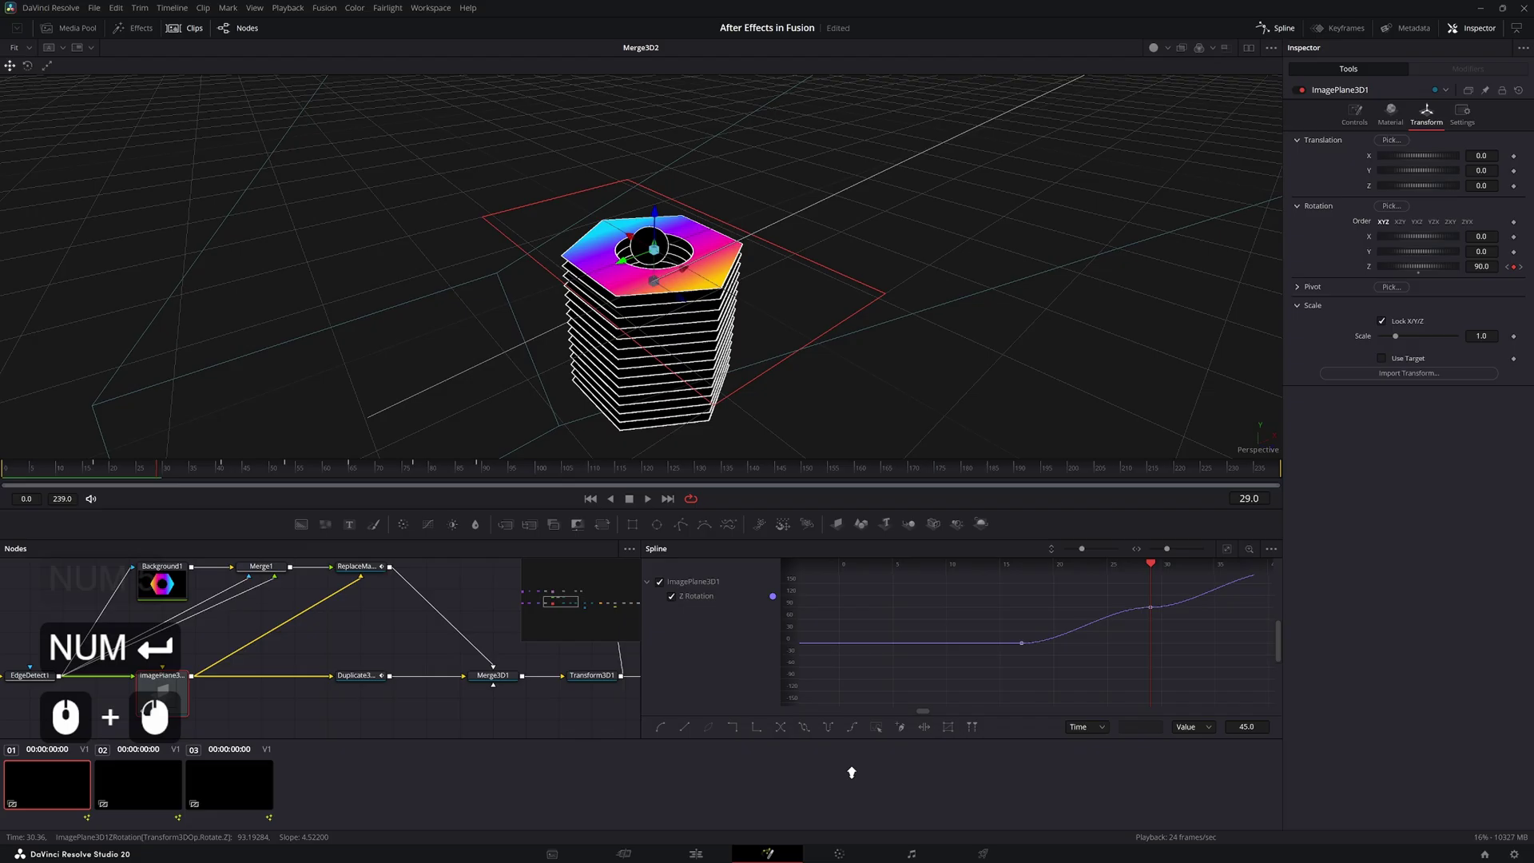
pyautogui.click(988, 637)
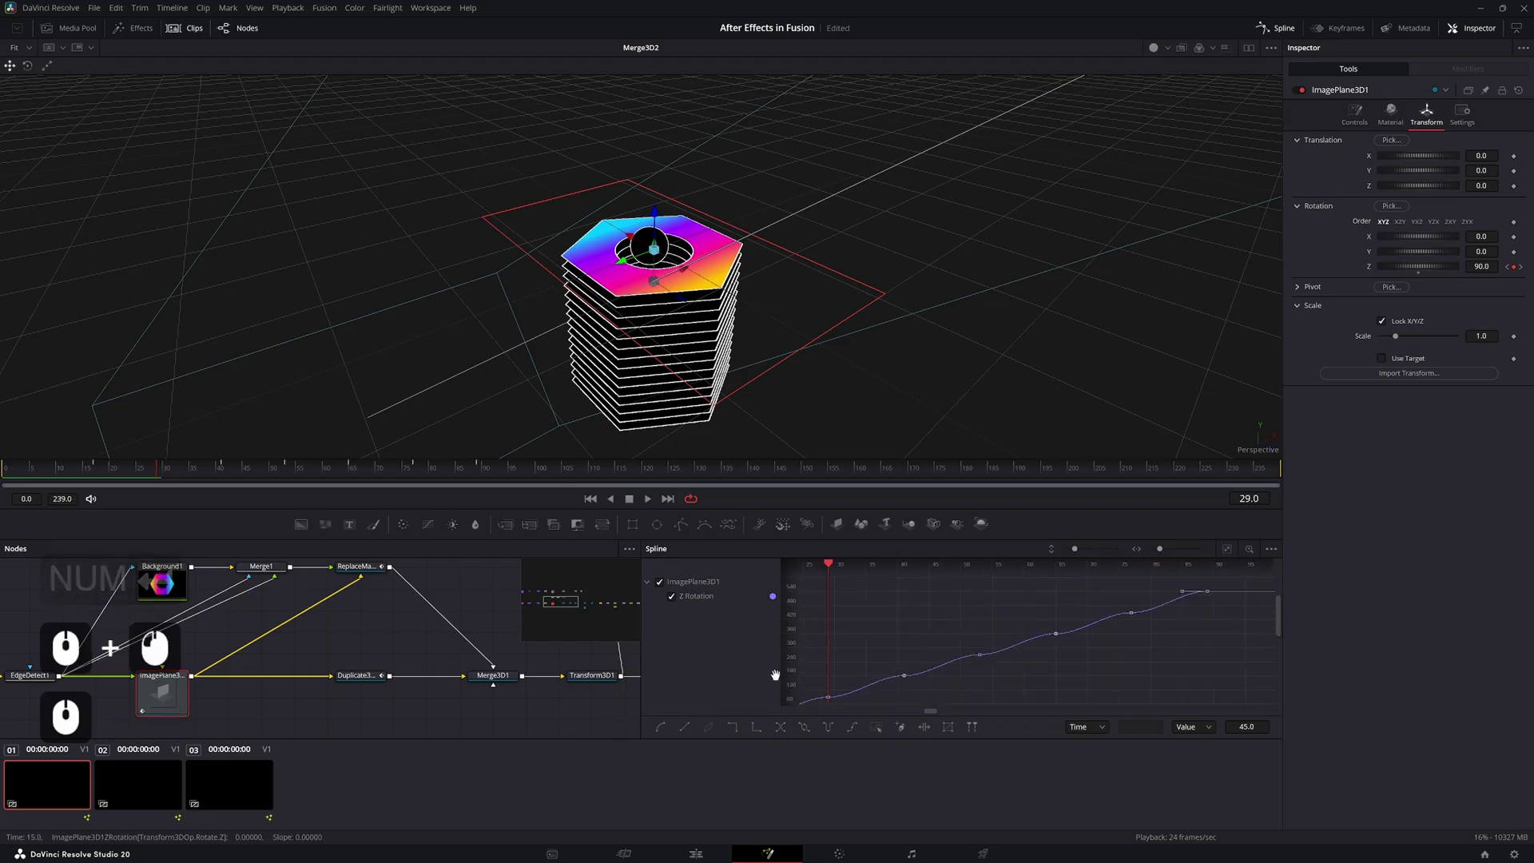
pyautogui.press('space')
# Adjust the stepped rotation keyframes with holds, setting the final value to 495 degrees
pyautogui.middleClick(137, 519)
pyautogui.click(137, 519)
pyautogui.middleClick(125, 470)
pyautogui.doubleClick(125, 471)
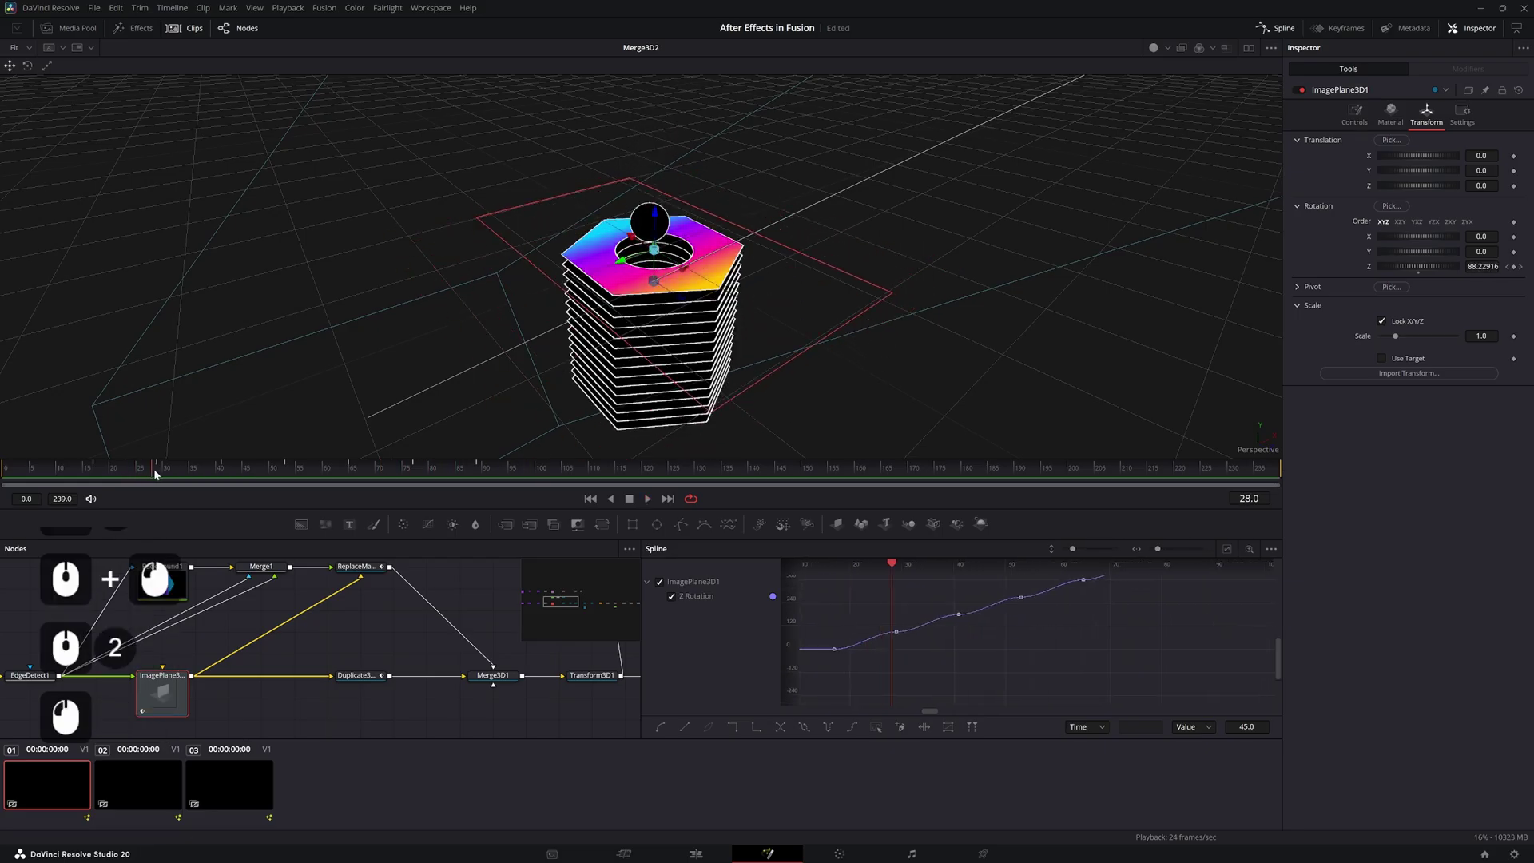
pyautogui.click(227, 469)
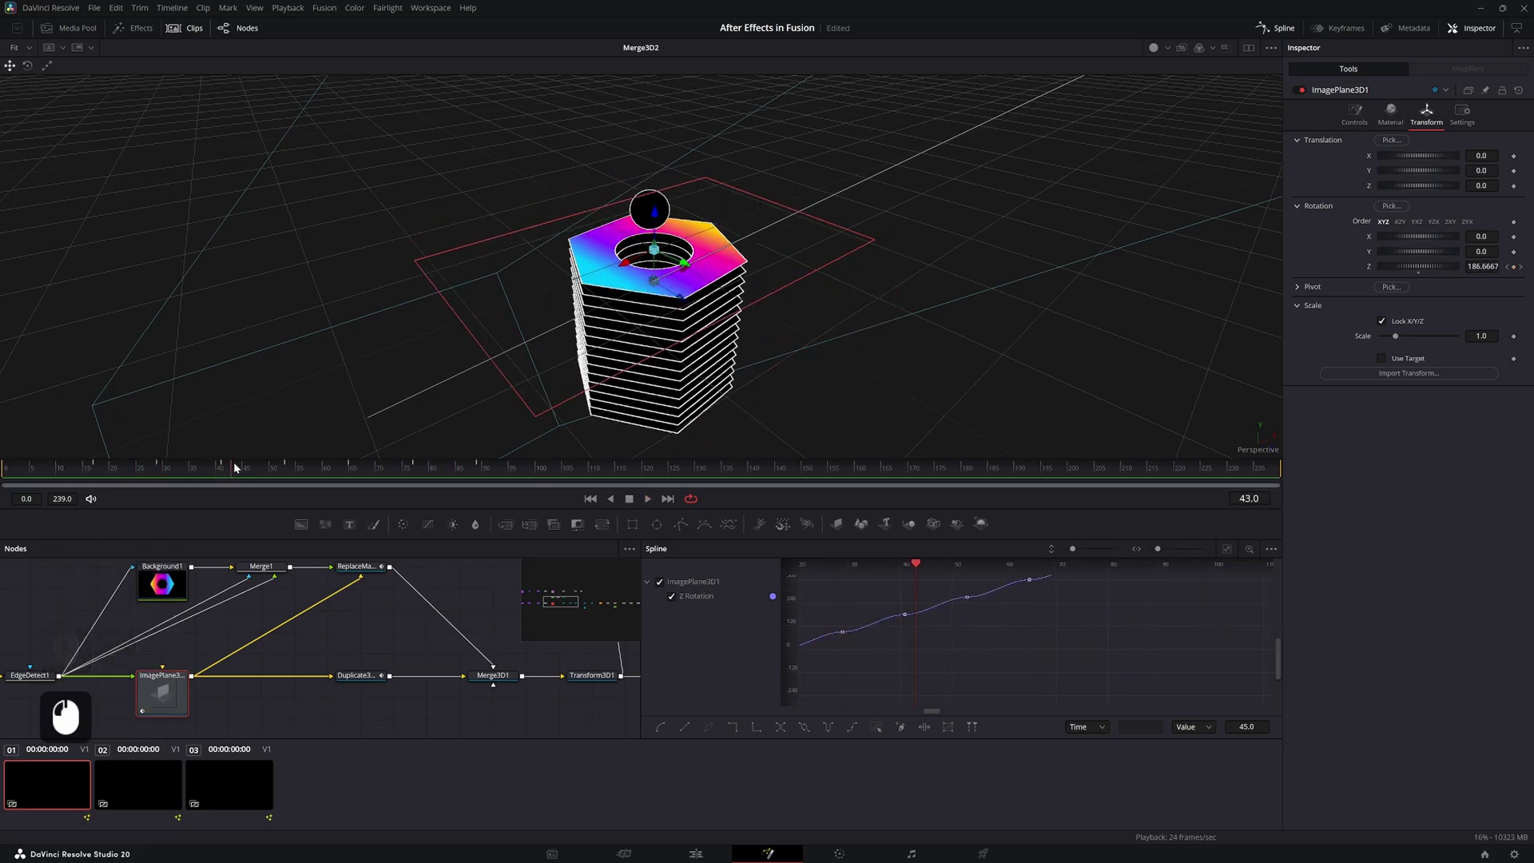
pyautogui.doubleClick(810, 585)
pyautogui.click(913, 588)
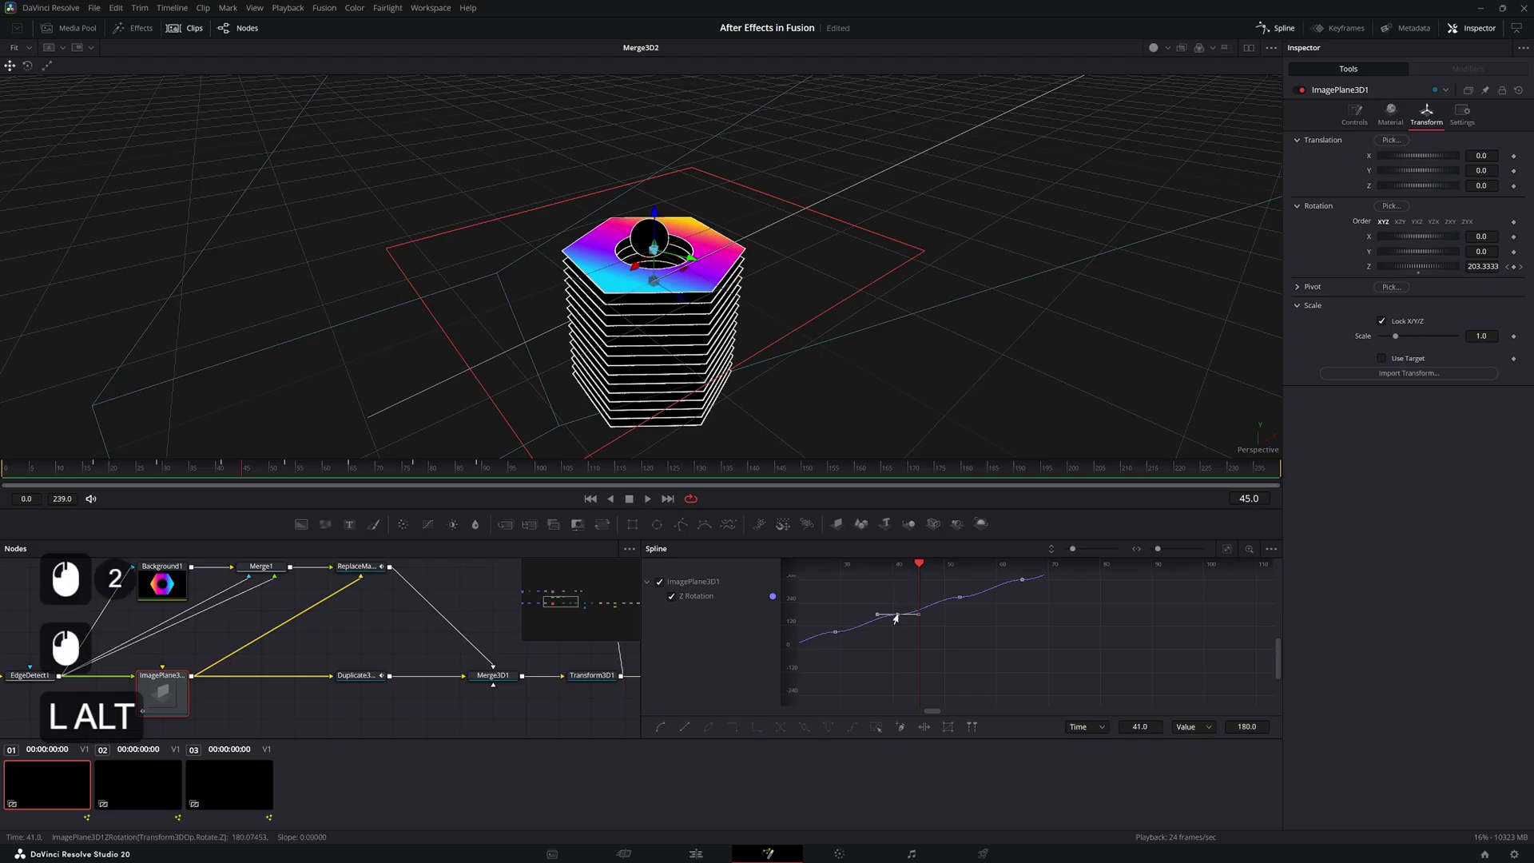
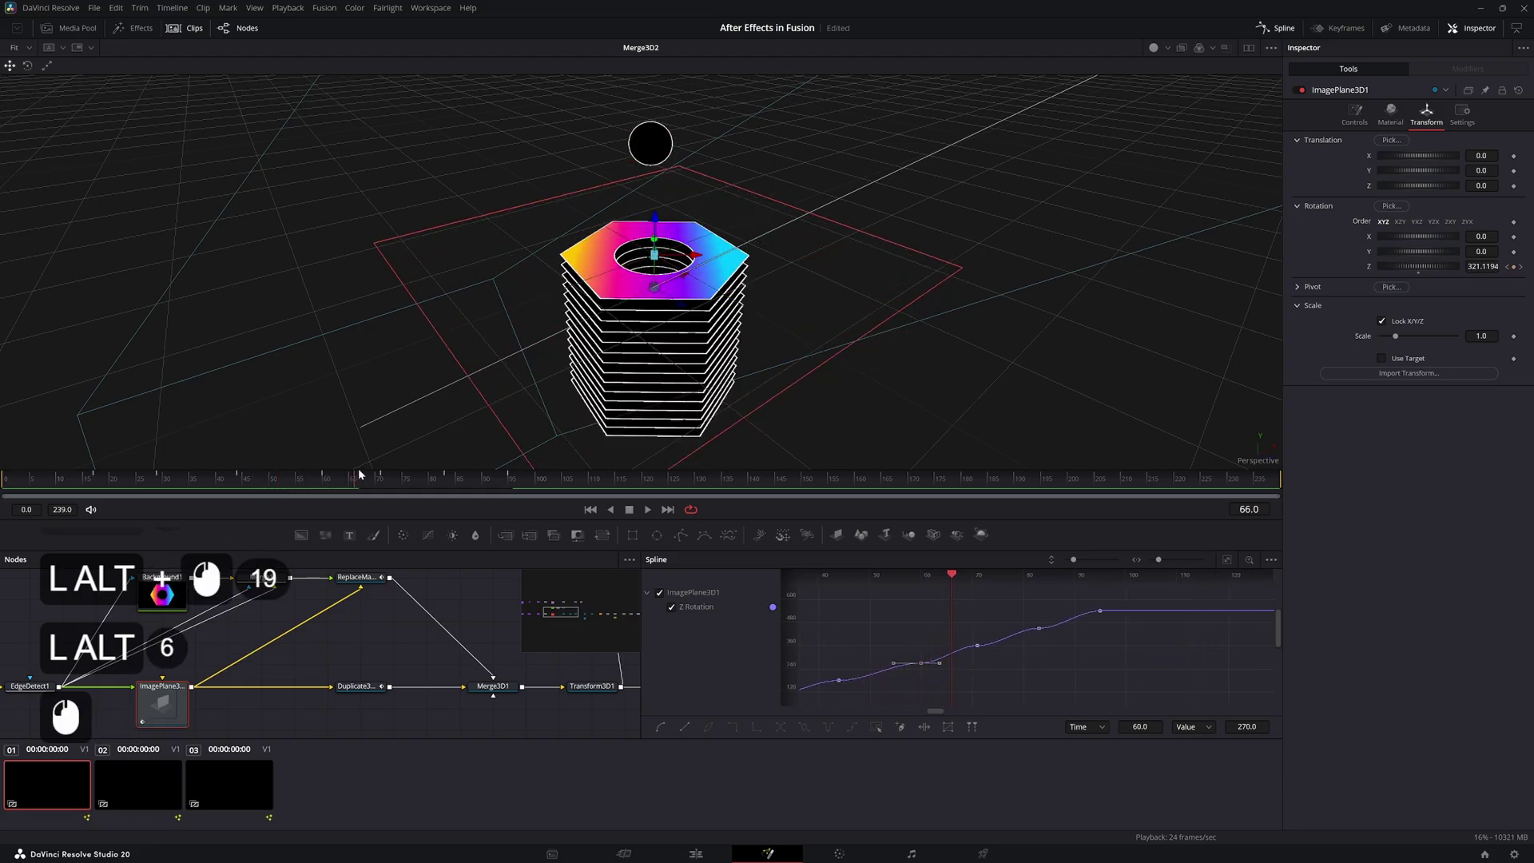
pyautogui.click(399, 488)
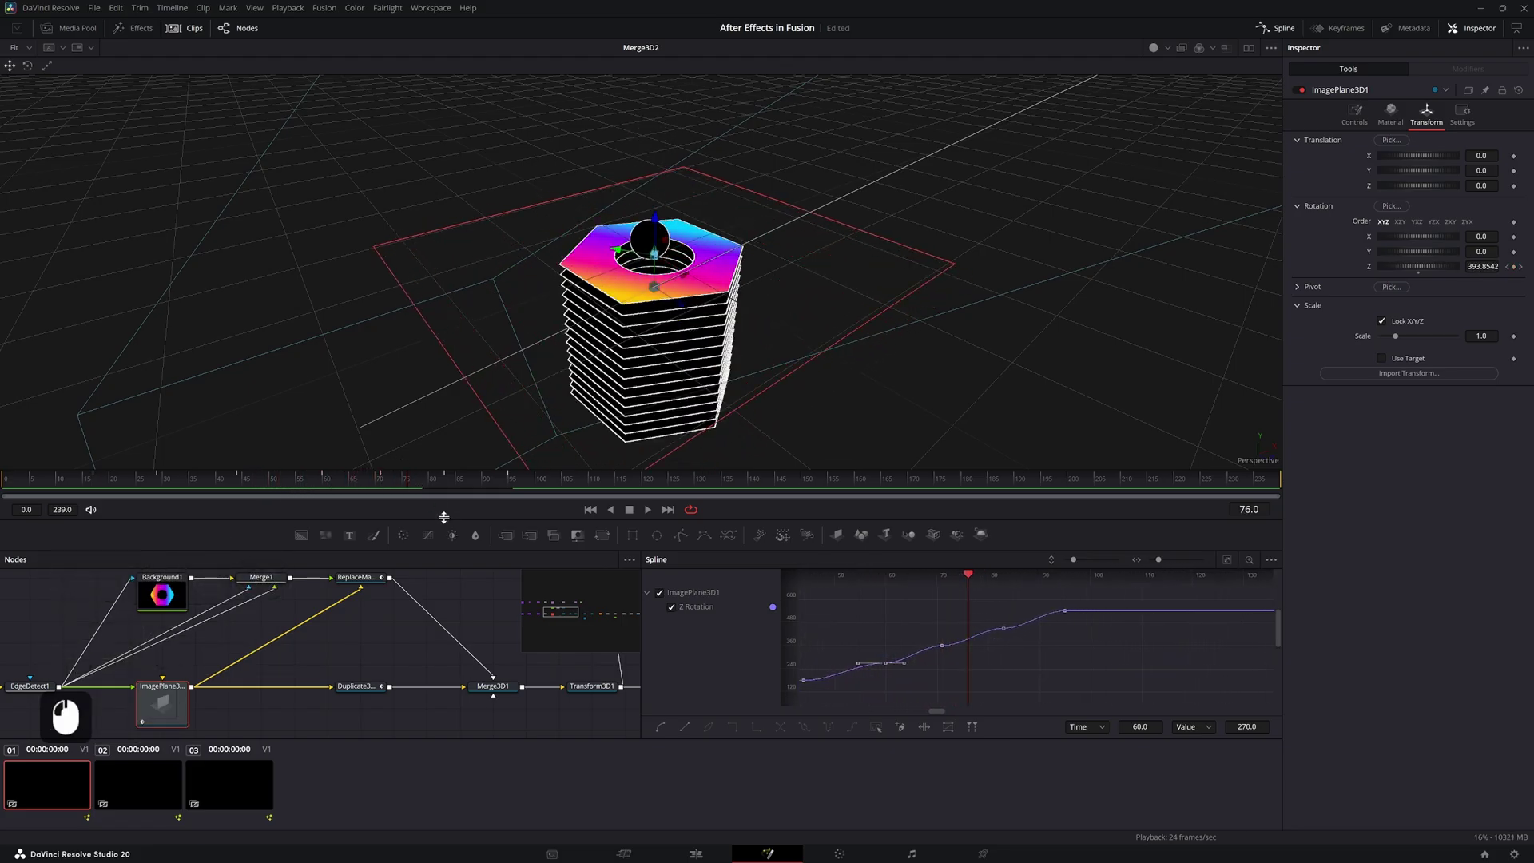
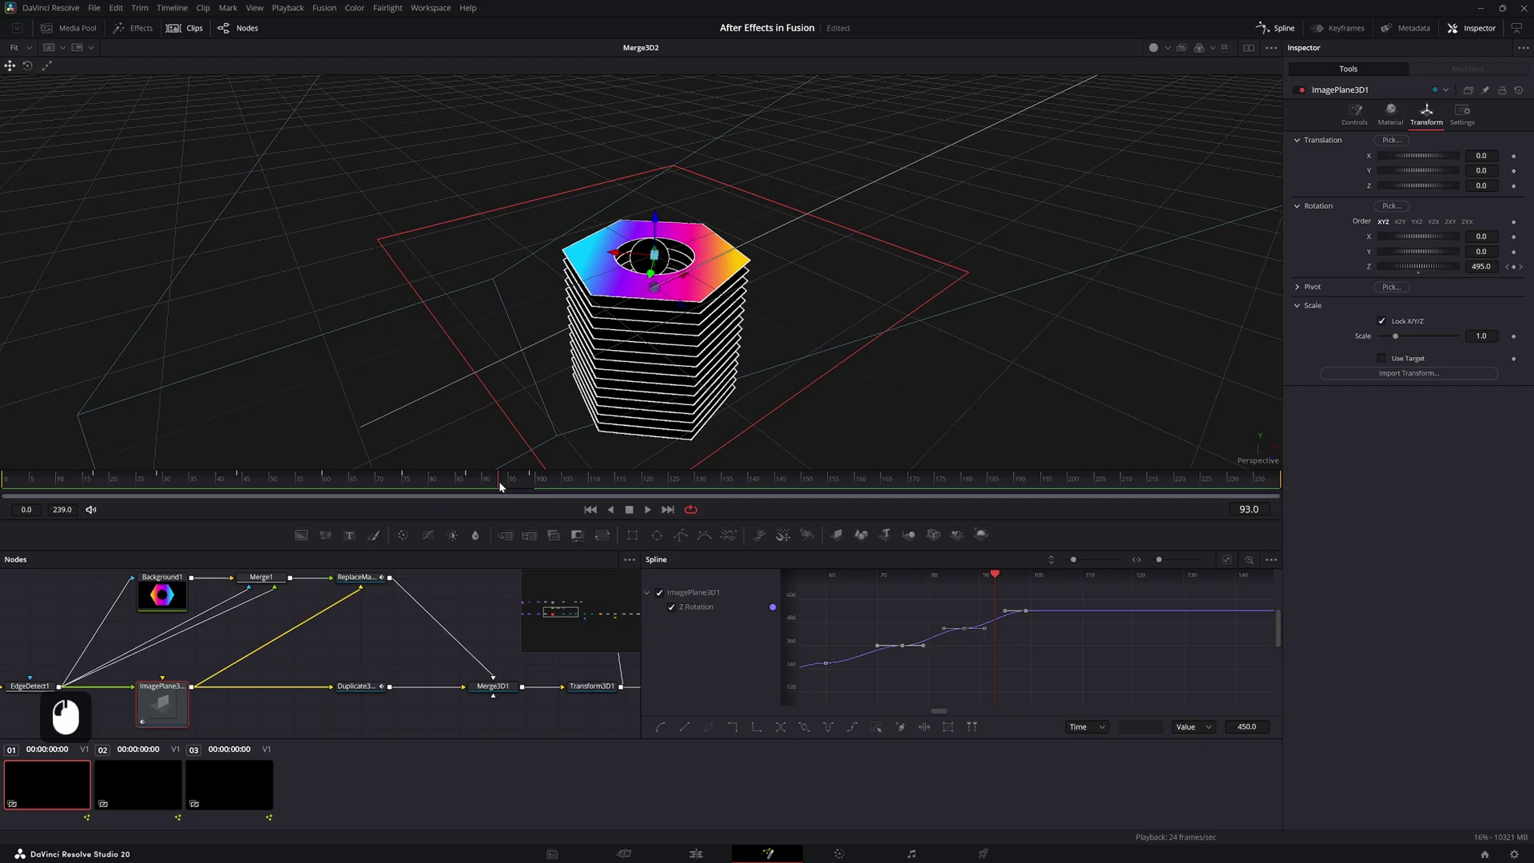
pyautogui.click(968, 631)
pyautogui.doubleClick(967, 634)
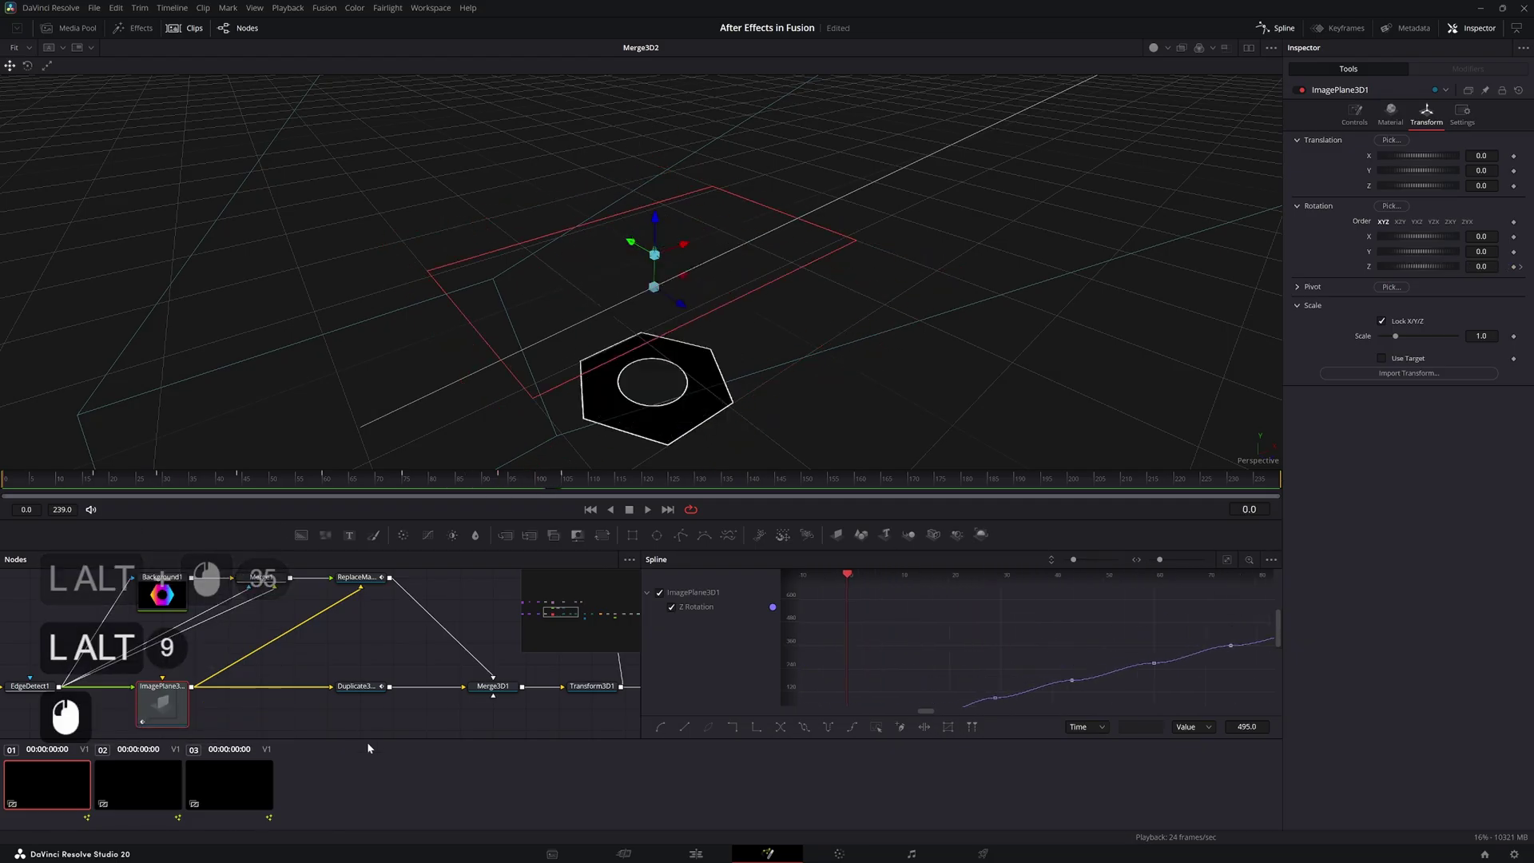
pyautogui.press('space')
pyautogui.click(401, 652)
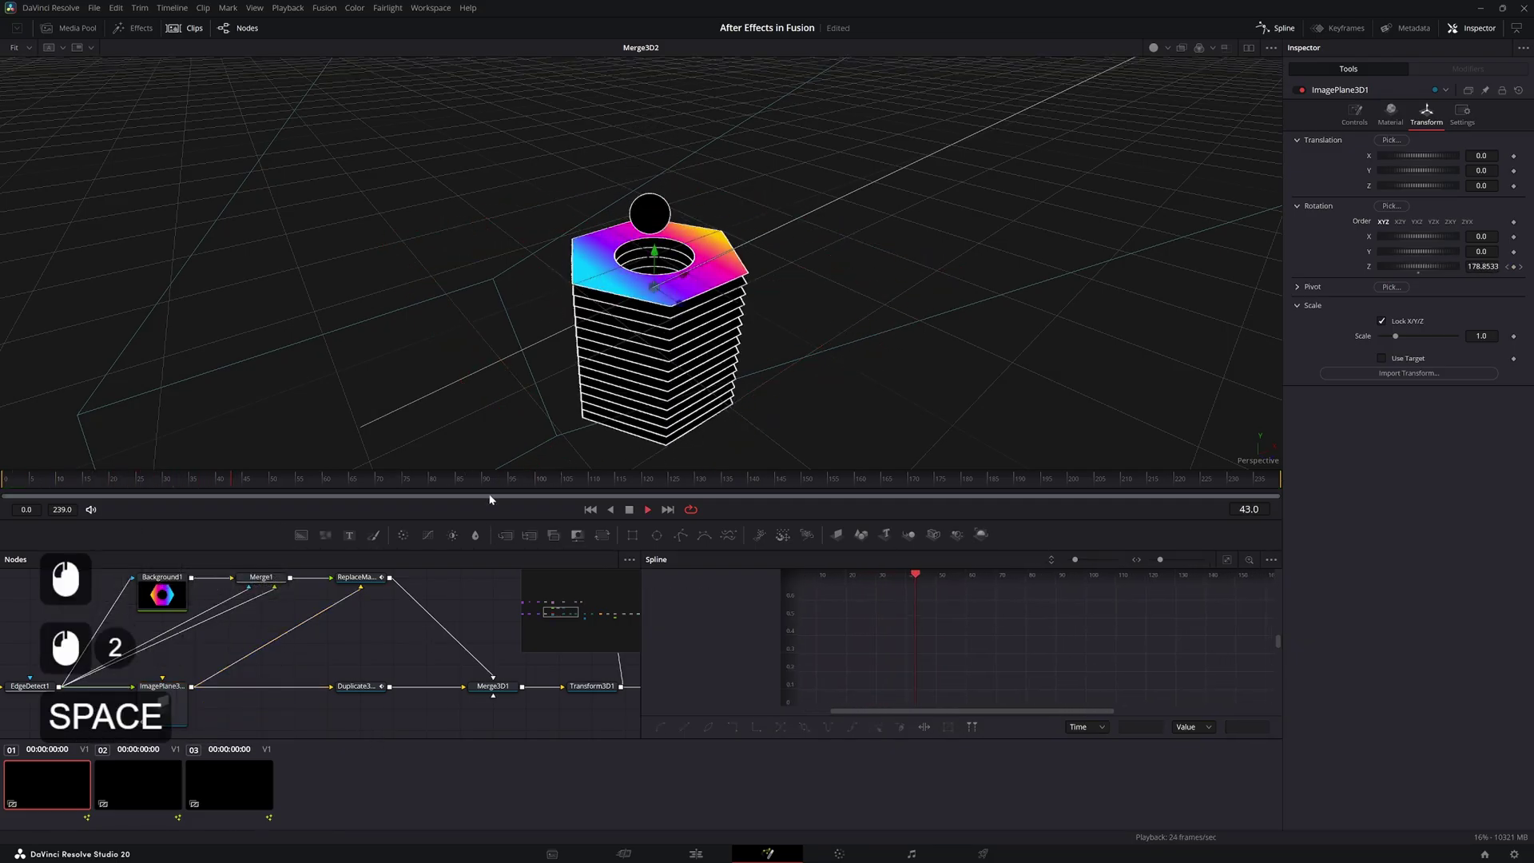
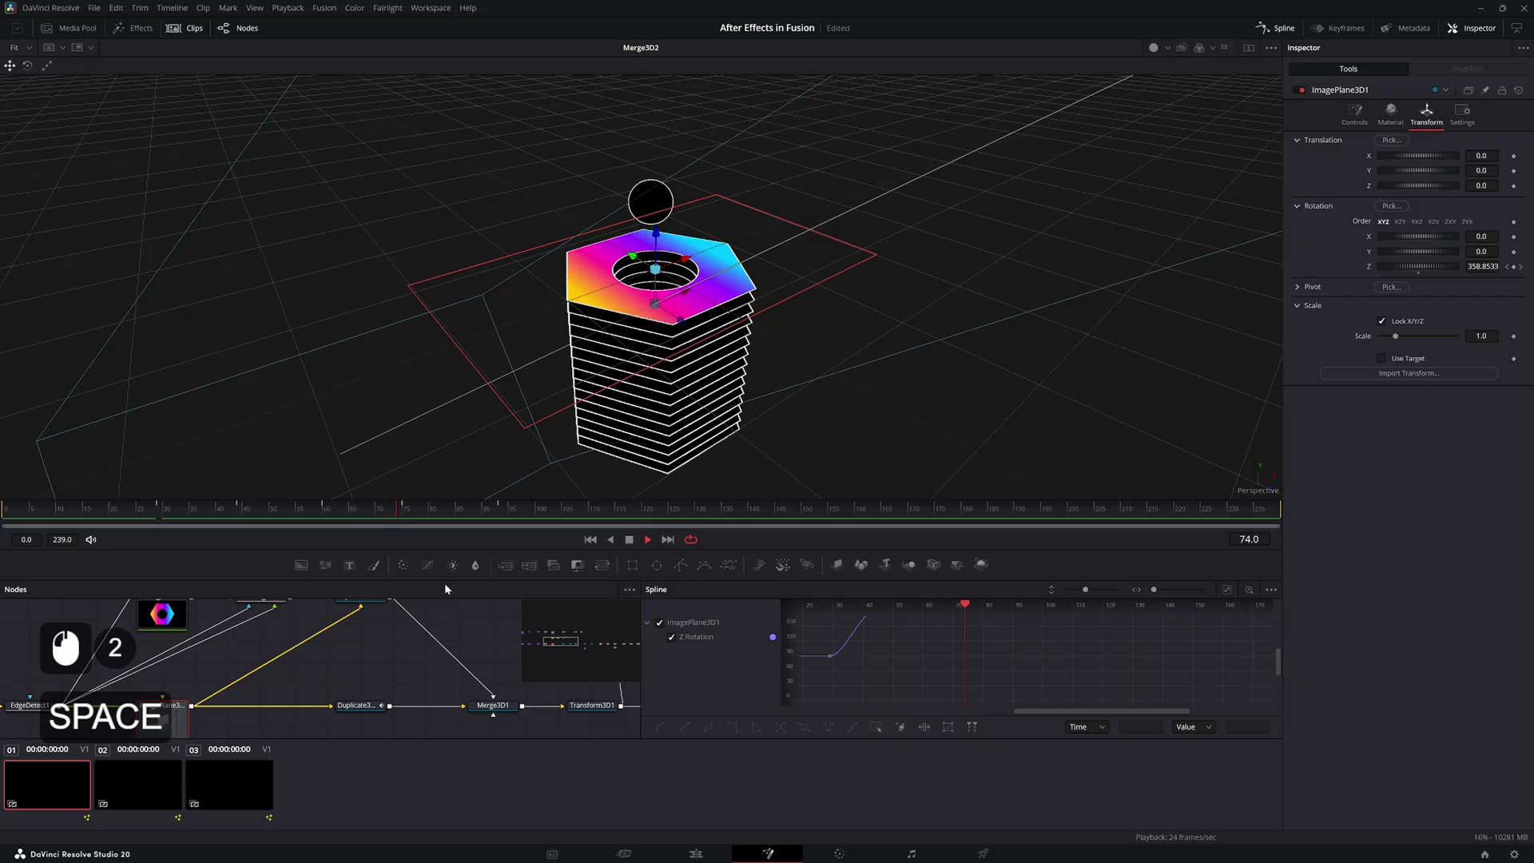
pyautogui.press('space')
# Set Duplicate3D1 First copy to 1 and Time Offset to 1.0, then preview the final twisted nut
pyautogui.press('ctrl+s')
pyautogui.click(130, 518)
pyautogui.press('ctrl+s')
pyautogui.click(112, 533)
pyautogui.doubleClick(109, 520)
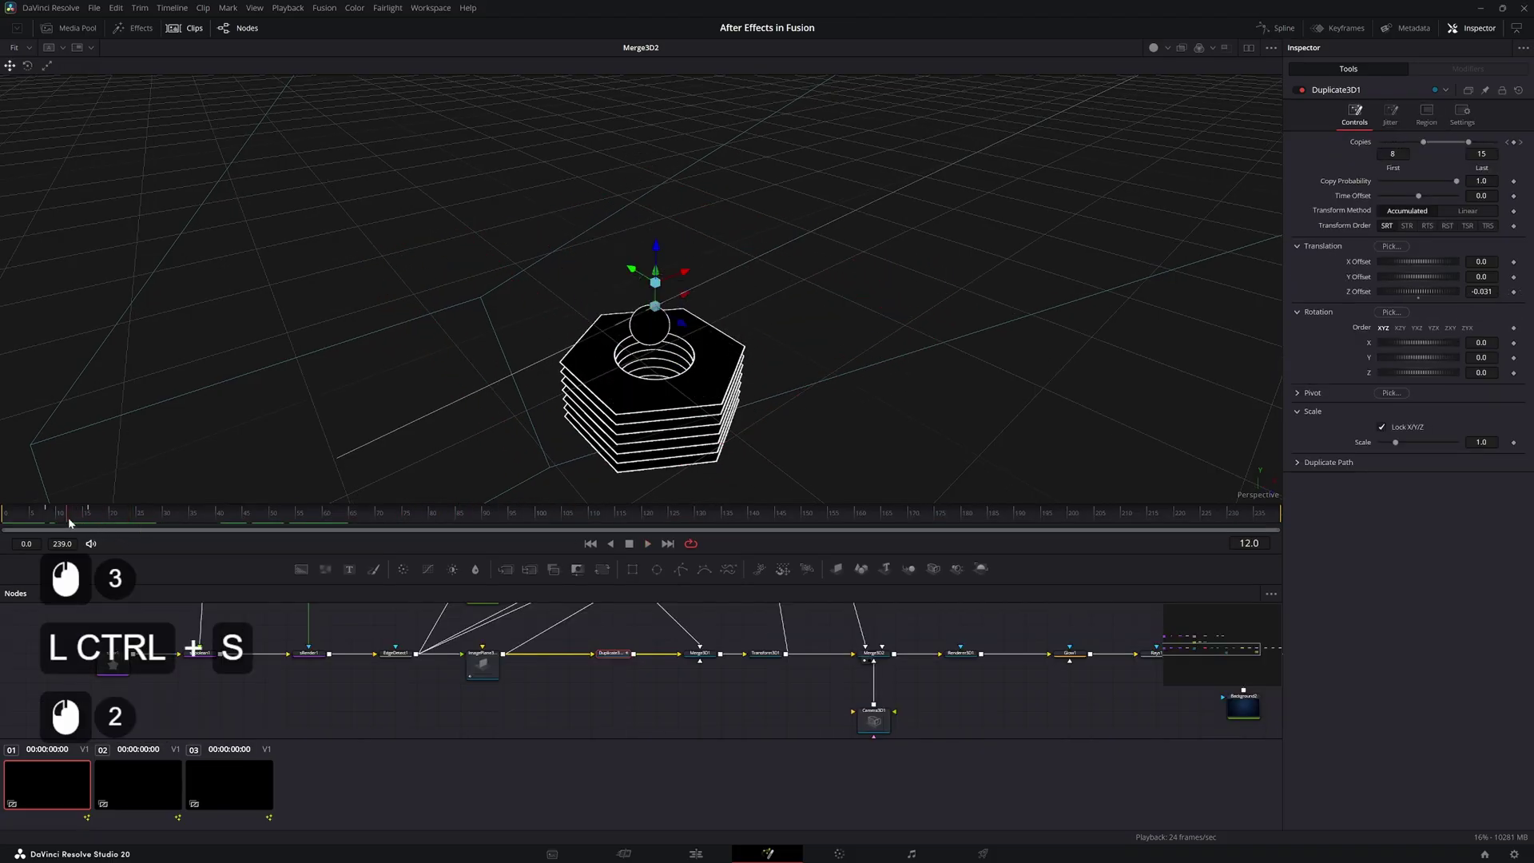
pyautogui.press('space')
pyautogui.press('space')
pyautogui.press('ctrl+s')
pyautogui.press('space')
pyautogui.press('space')
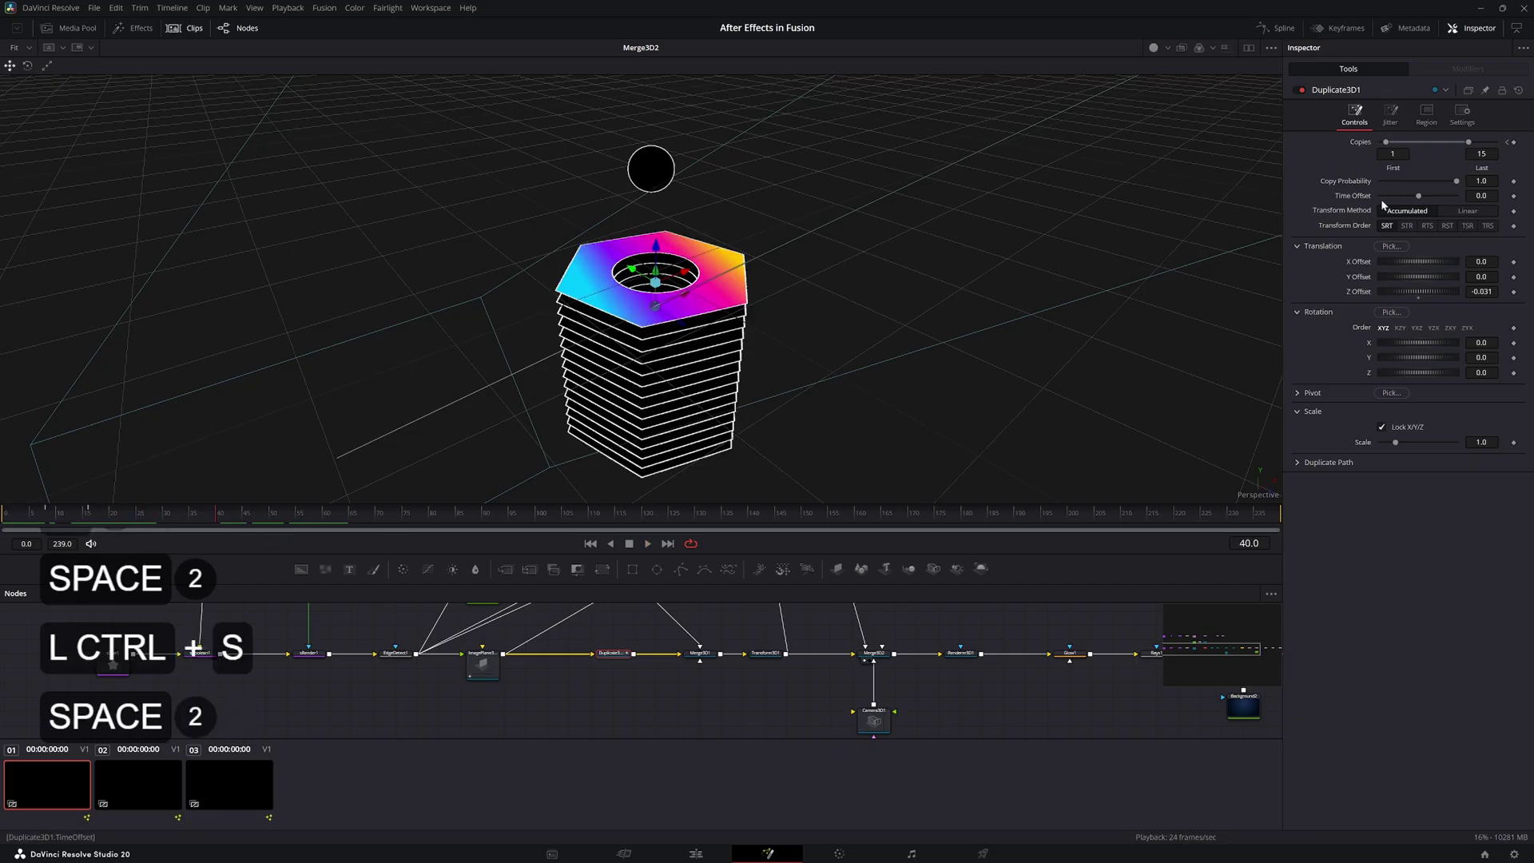
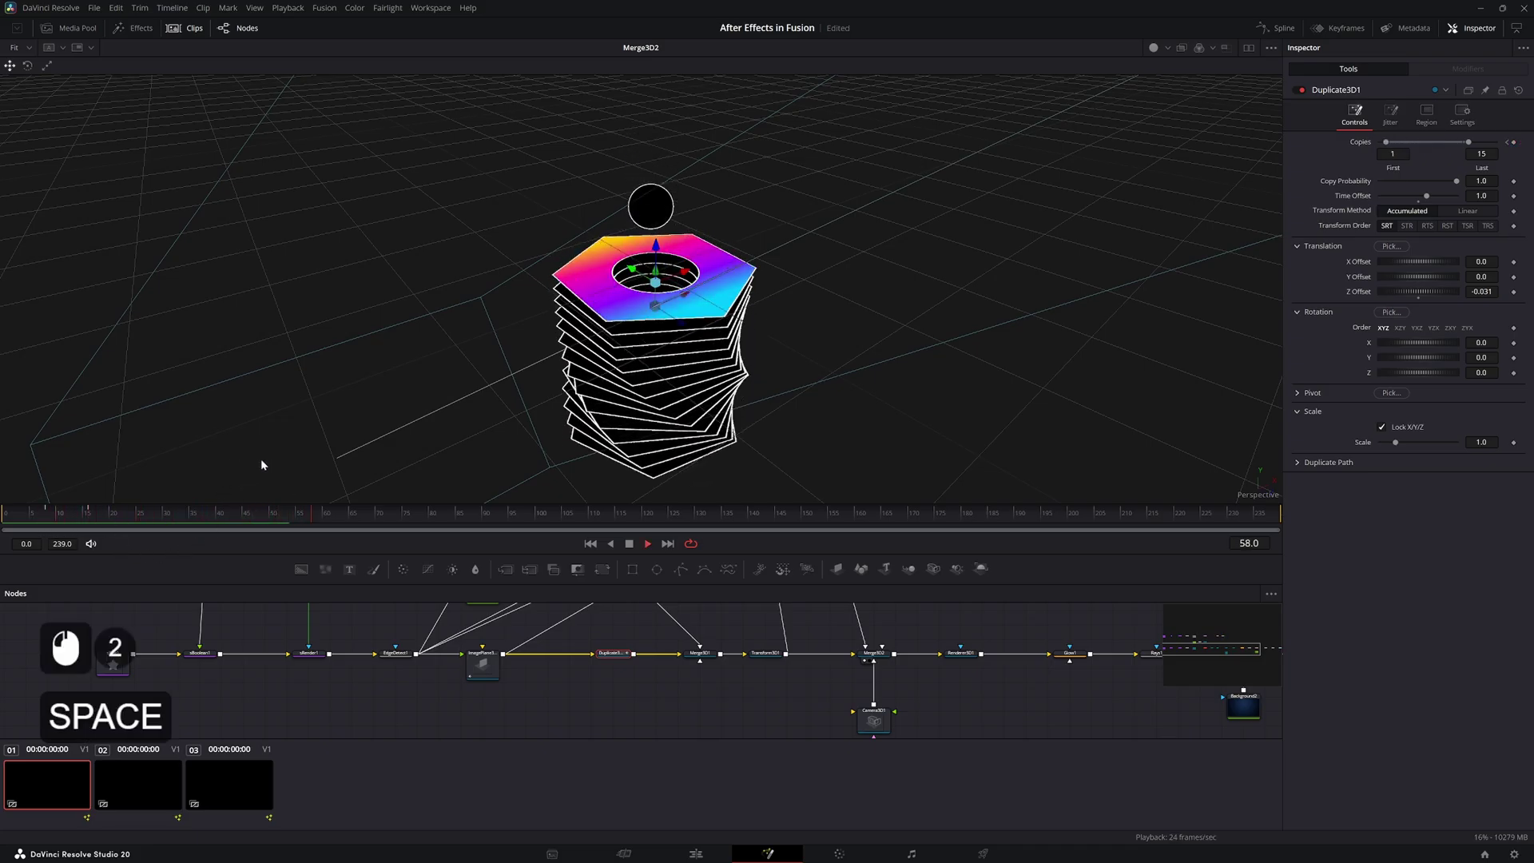
pyautogui.press('space')
# Navigate the node graph to the Grain node and view the final glowing composite
pyautogui.press('2')
pyautogui.click(990, 672)
pyautogui.middleClick(1045, 678)
pyautogui.middleClick(834, 659)
pyautogui.middleClick(1037, 644)
pyautogui.middleClick(708, 675)
pyautogui.press('2')
pyautogui.middleClick(445, 751)
pyautogui.press('space')
pyautogui.click(457, 744)
pyautogui.press('space')
# Insert a StopMotion node between Grain1 and MediaOut1 with Frame Repeat 3, then save
pyautogui.click(581, 714)
pyautogui.click(601, 716)
pyautogui.click(728, 780)
pyautogui.press('2')
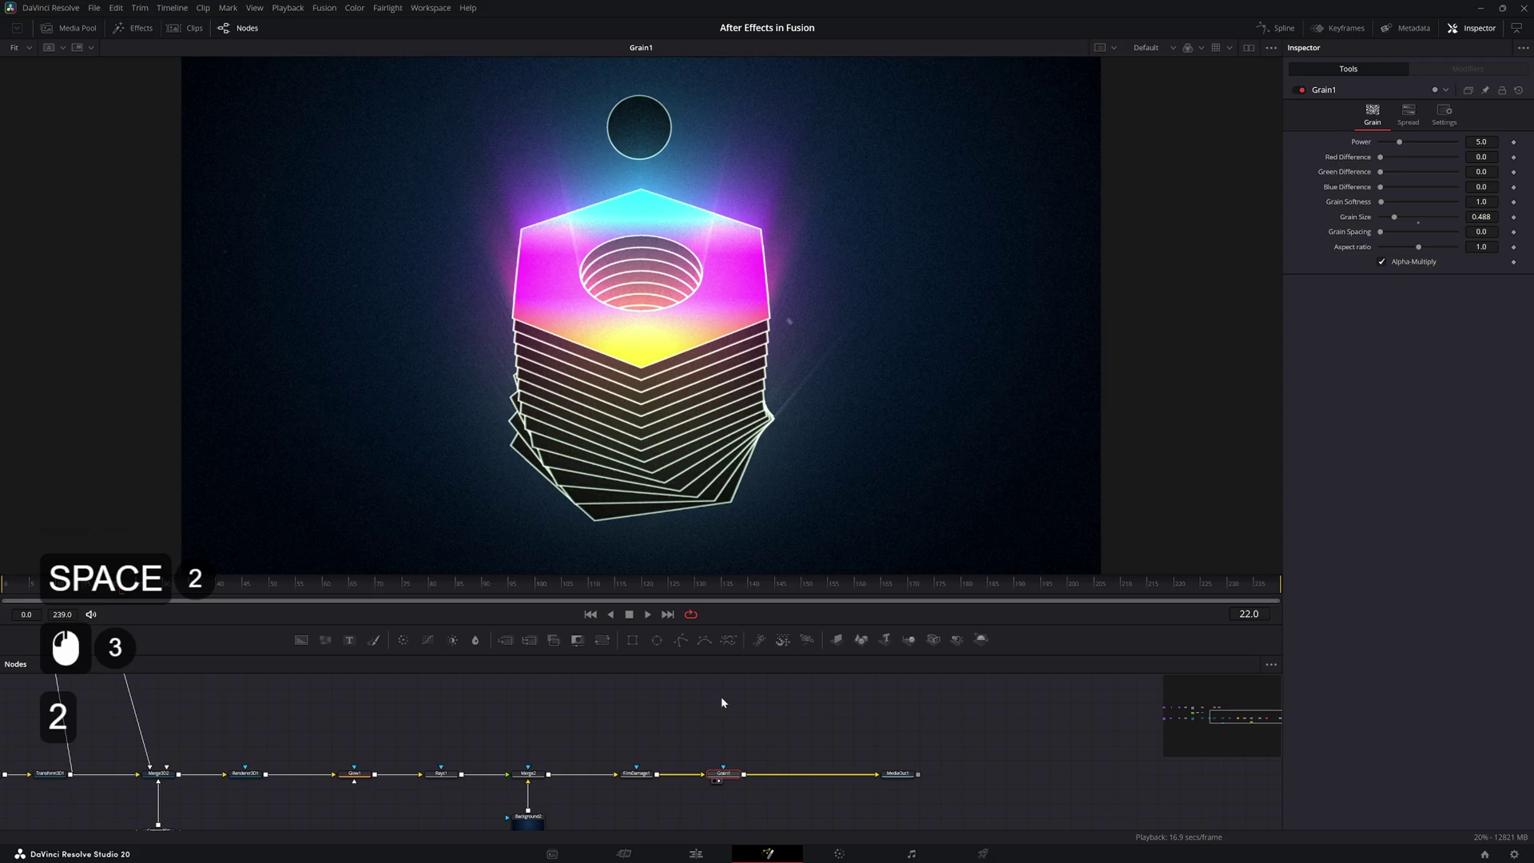
pyautogui.press('shift+space')
pyautogui.press('Return')
pyautogui.press('space')
pyautogui.click(1364, 236)
pyautogui.click(1409, 162)
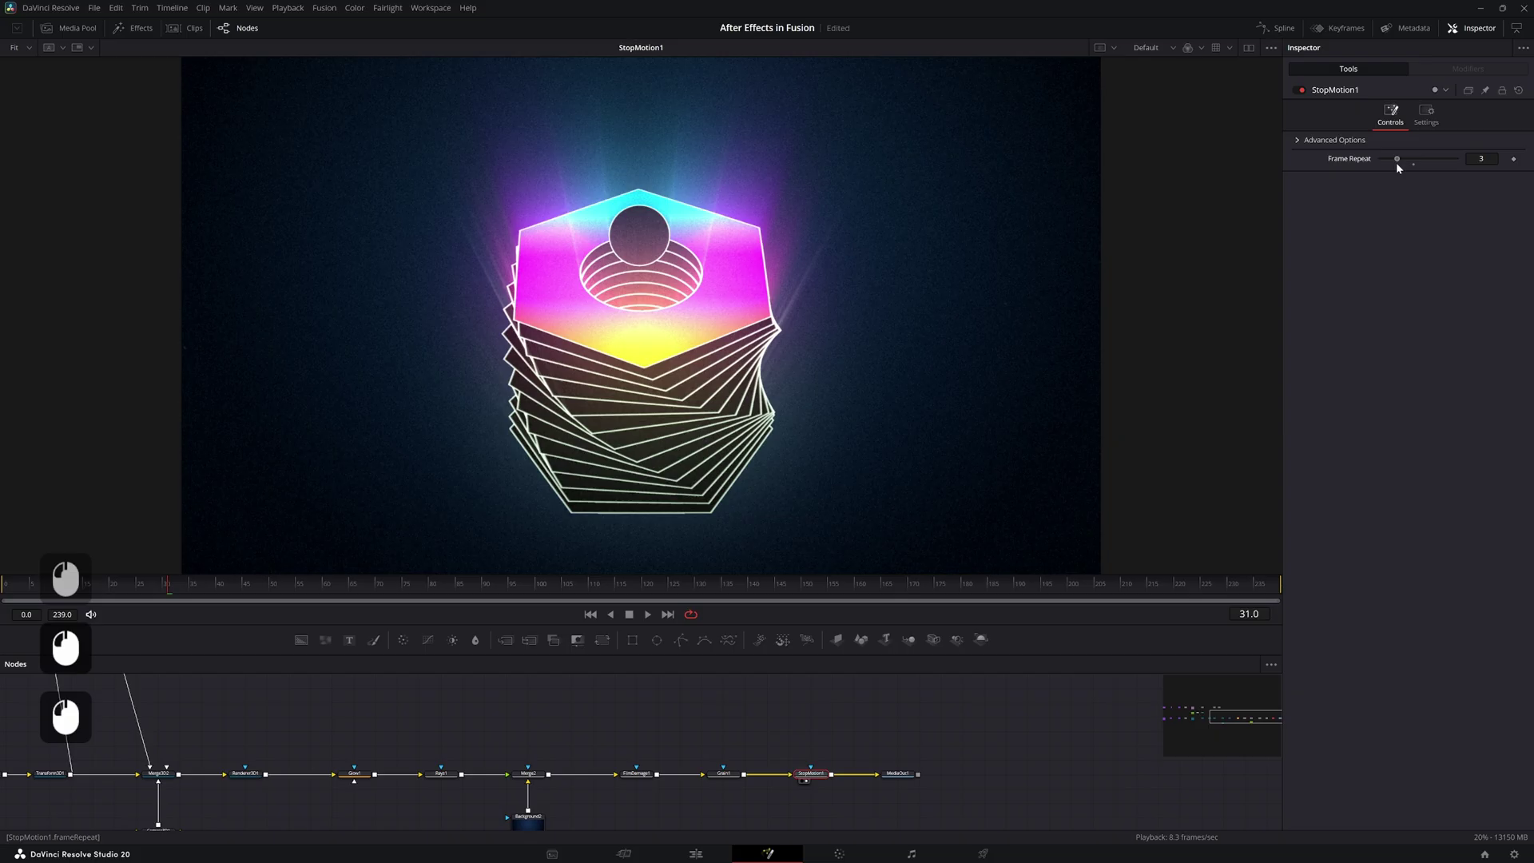
pyautogui.press('ctrl+s')
pyautogui.doubleClick(903, 779)
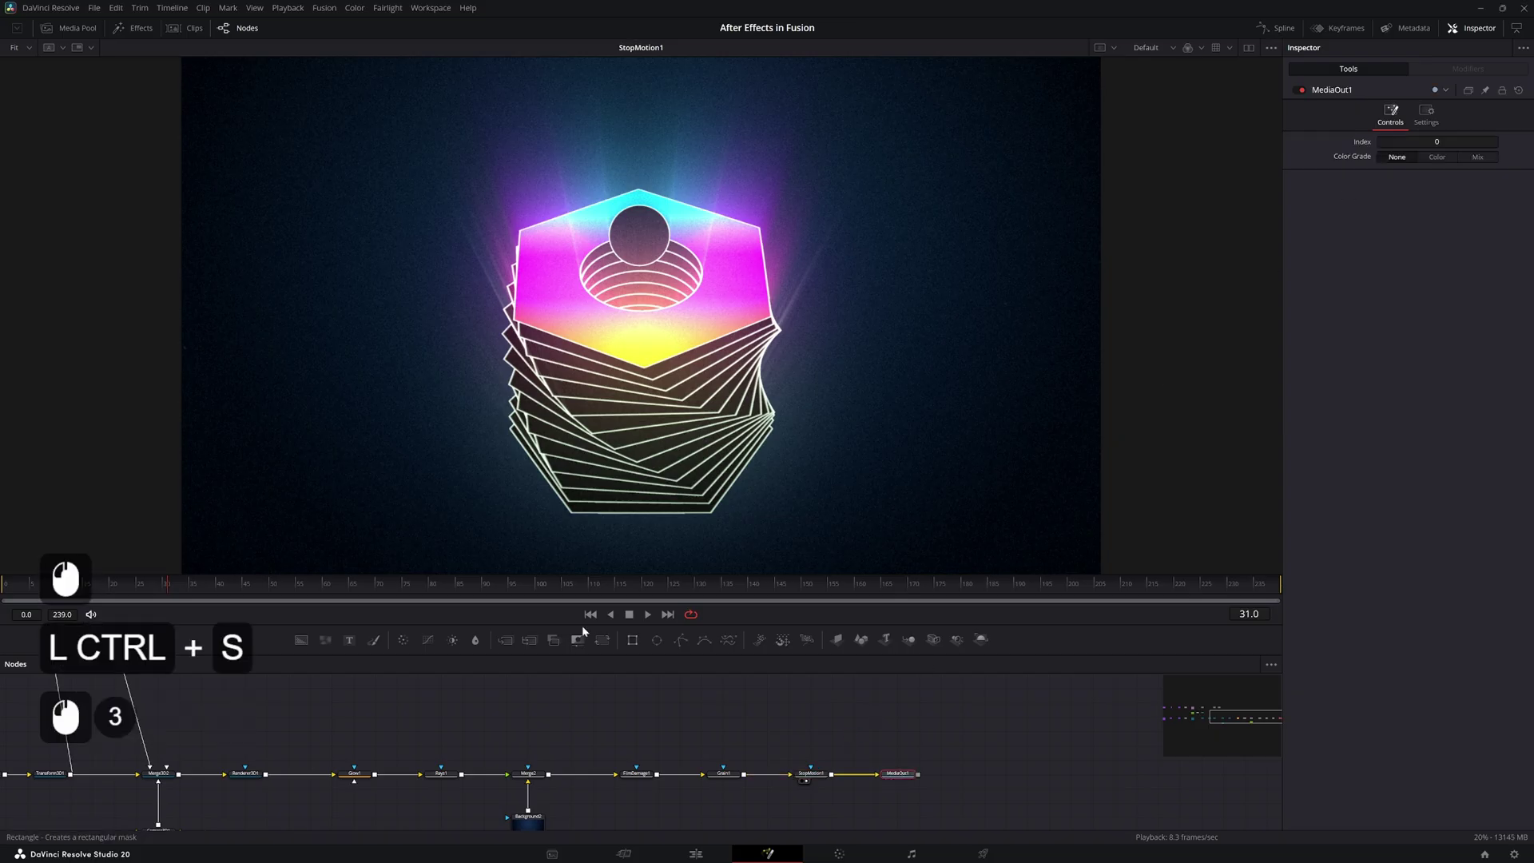
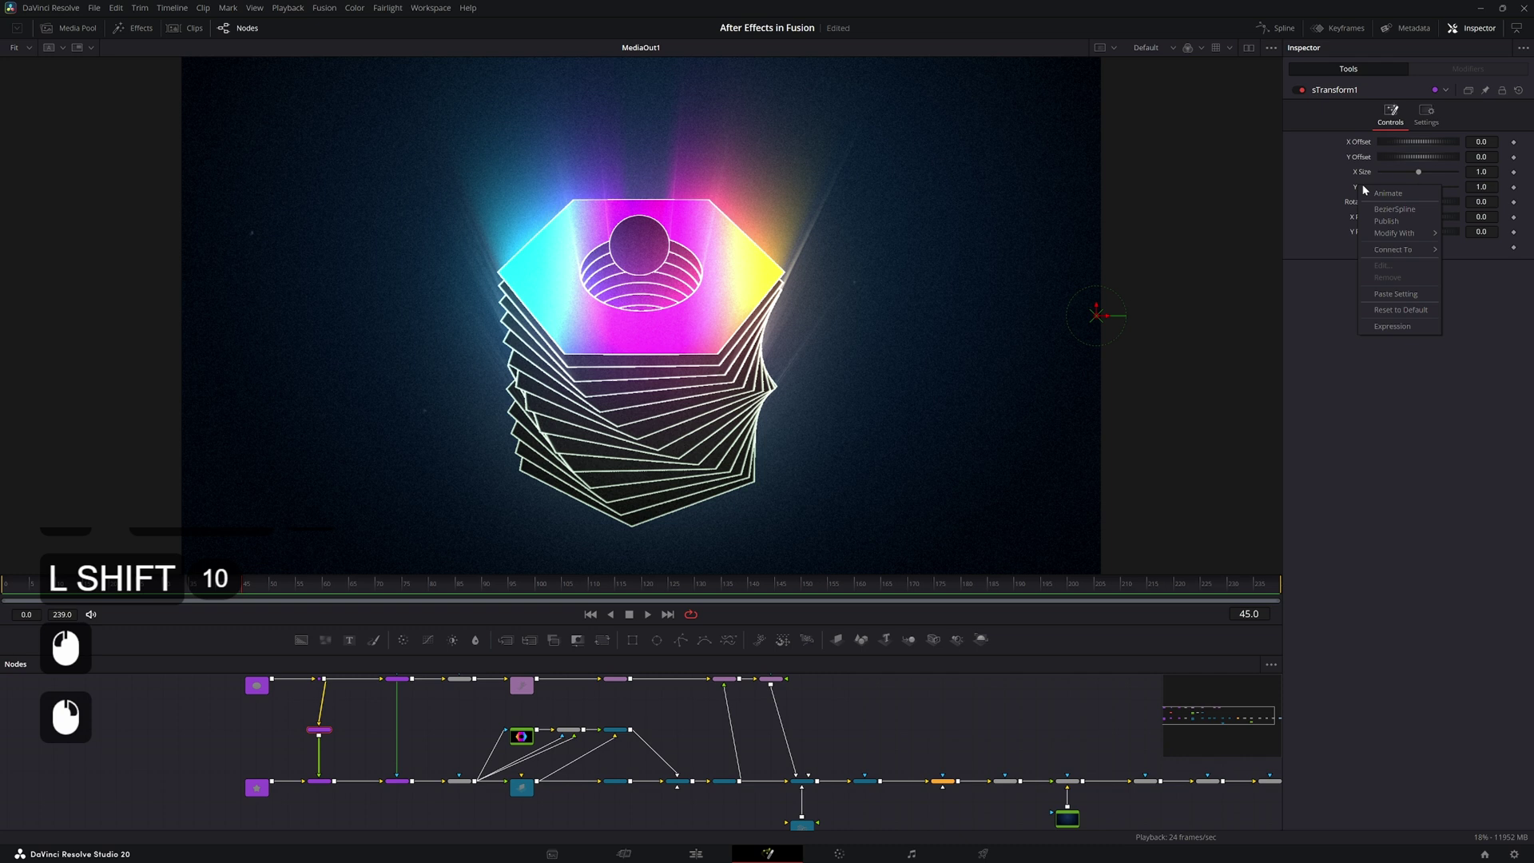
# Link sTransform1's Y Size to X Size via an XSize expression and view sEllipse1 in a second viewer
pyautogui.click(1394, 329)
pyautogui.doubleClick(1386, 211)
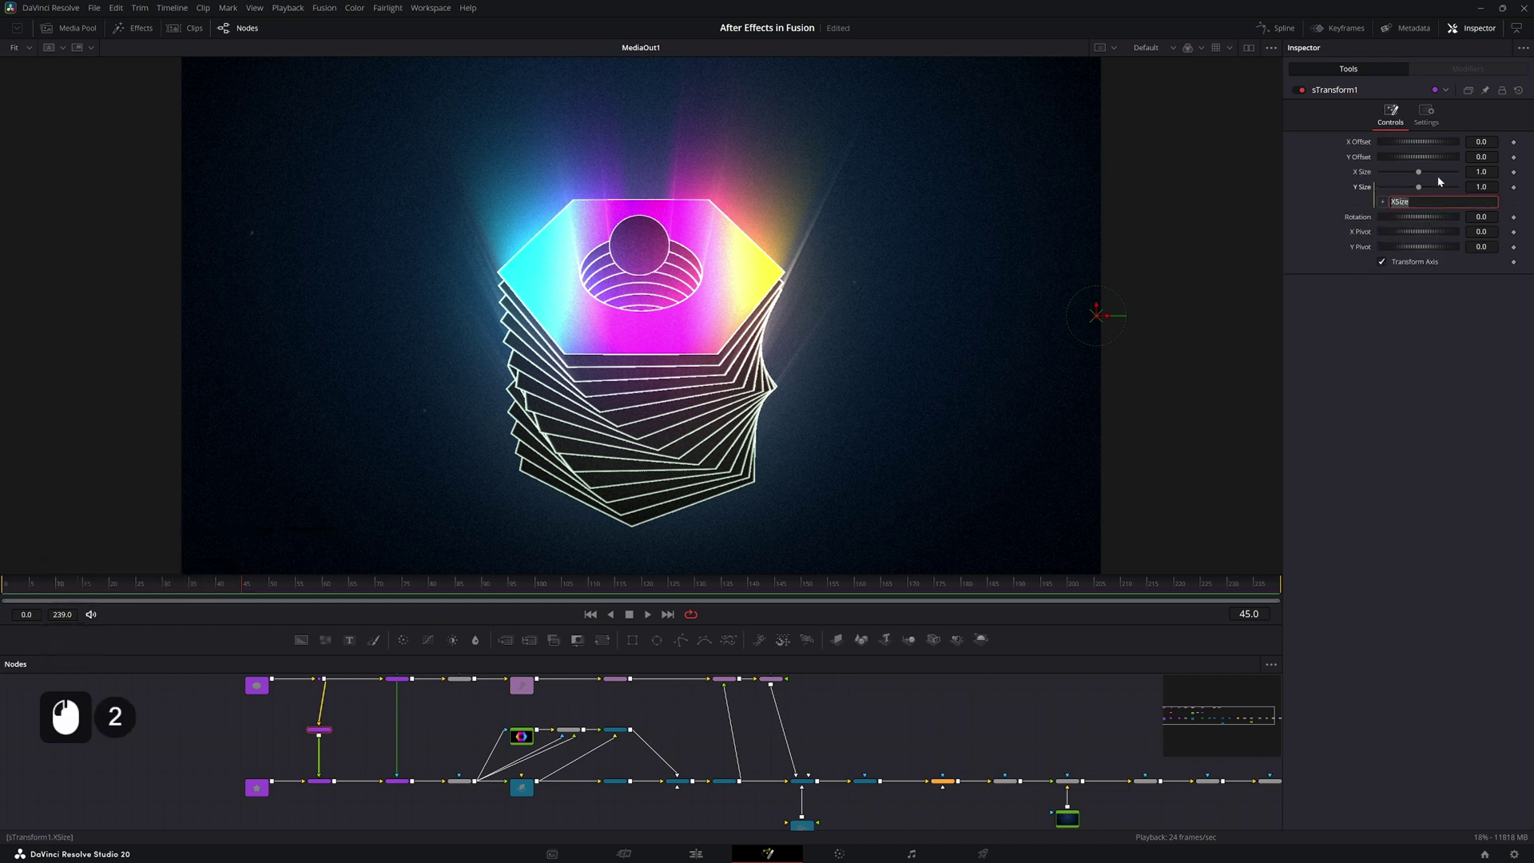
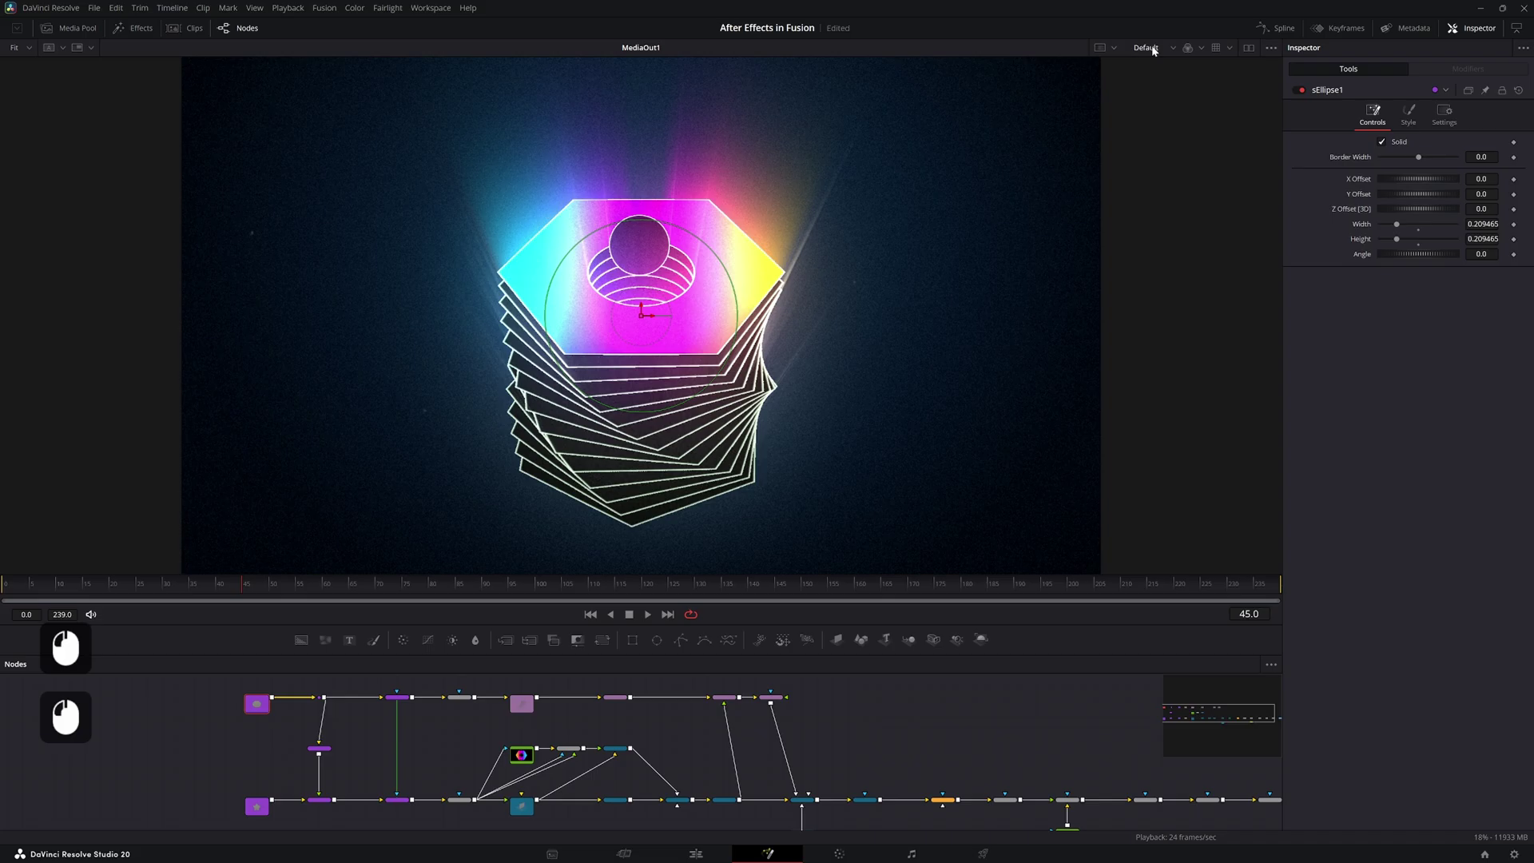
pyautogui.click(1251, 54)
pyautogui.press('1')
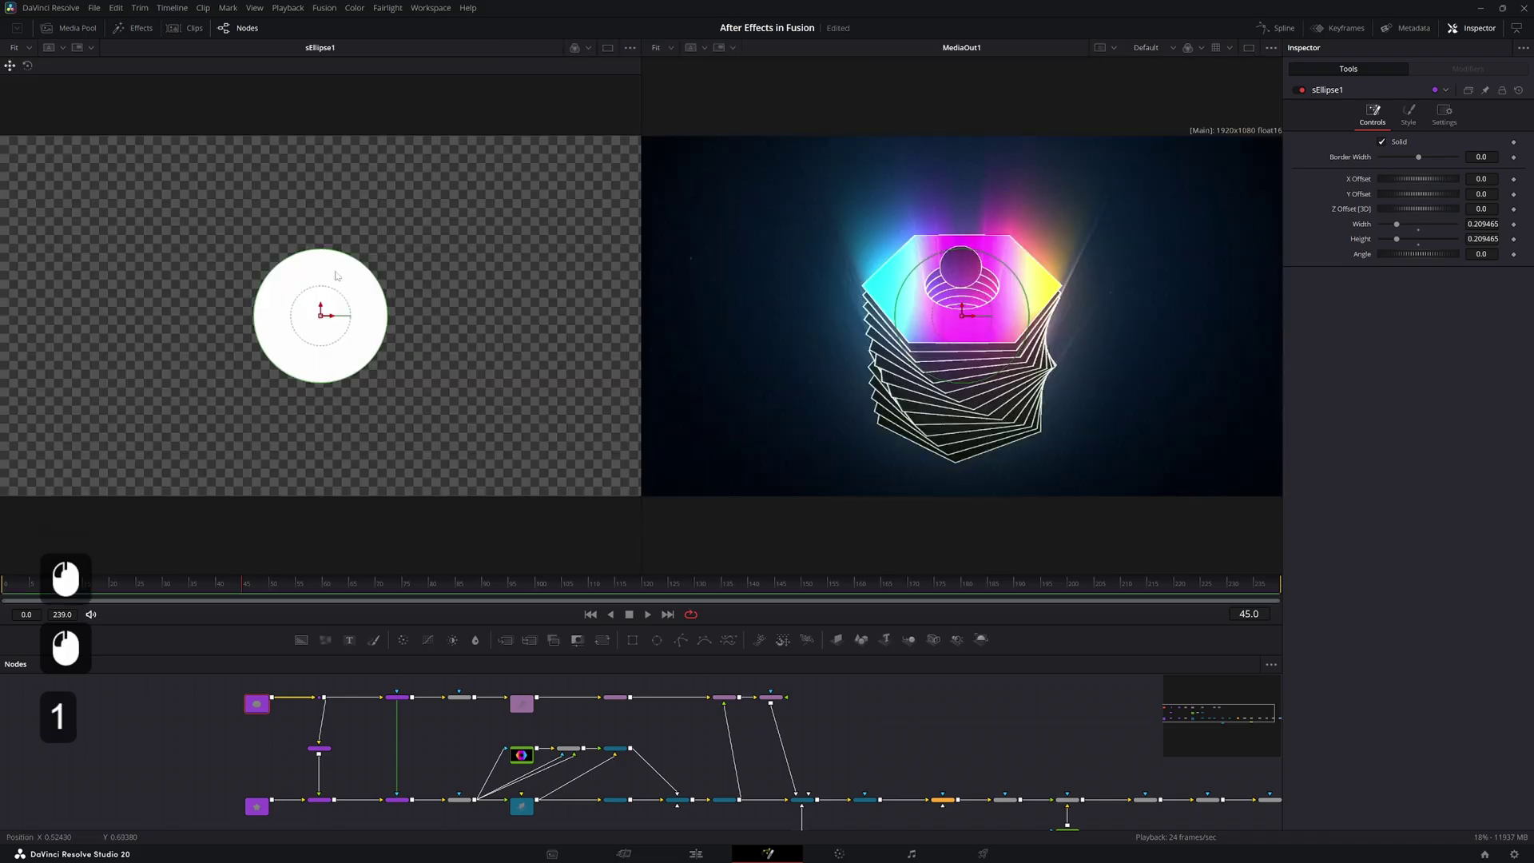
# Navigate to ReplaceMaterial3D1 and keyframe its Opacity at 0, hiding the rainbow top
pyautogui.click(402, 705)
pyautogui.middleClick(441, 712)
pyautogui.click(426, 723)
pyautogui.middleClick(497, 692)
pyautogui.middleClick(315, 756)
pyautogui.middleClick(345, 805)
pyautogui.middleClick(243, 734)
pyautogui.click(241, 733)
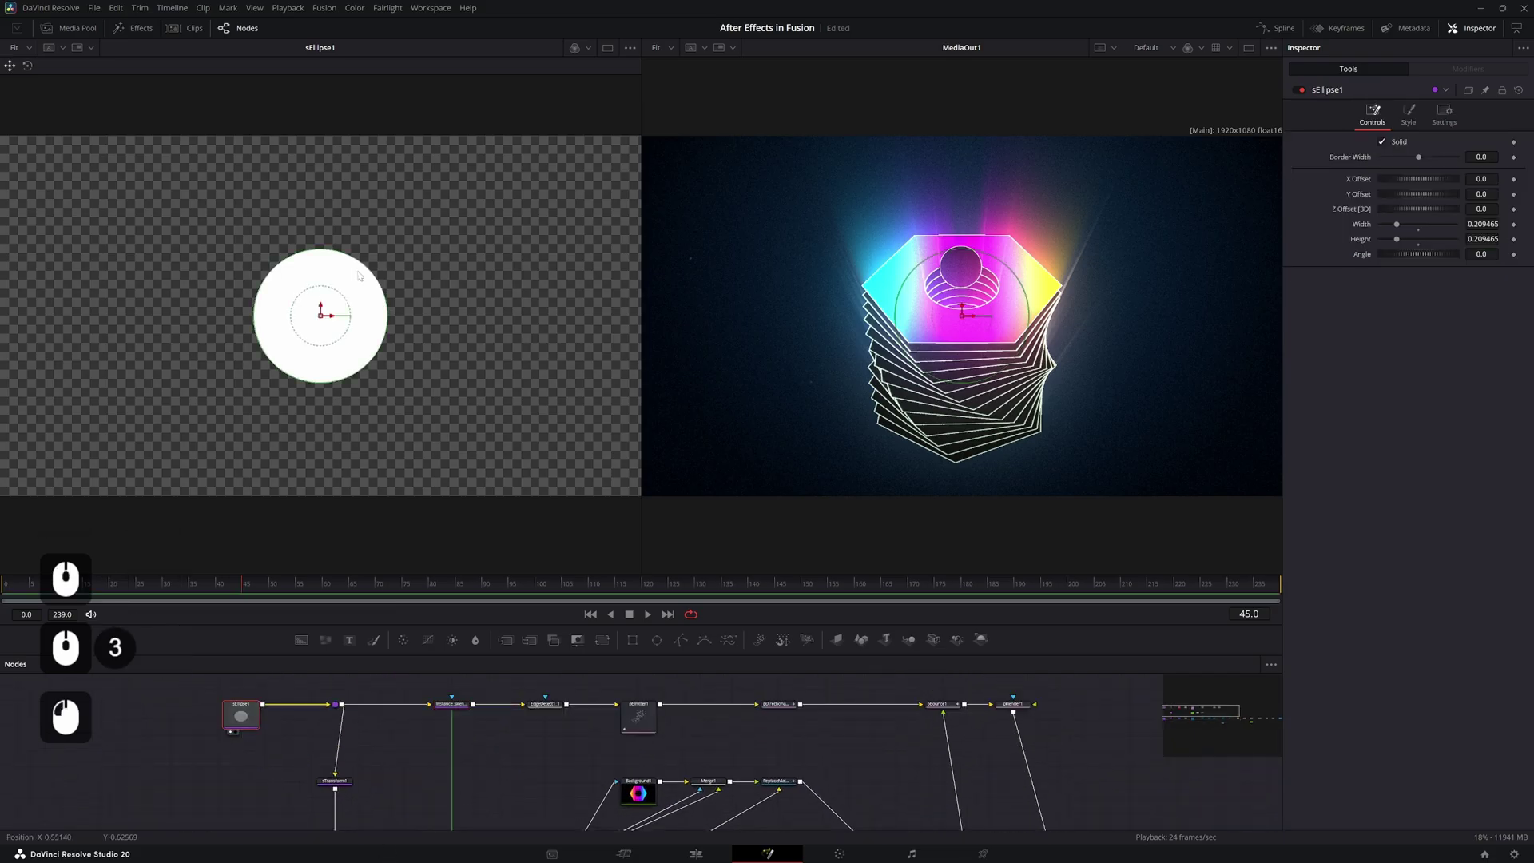
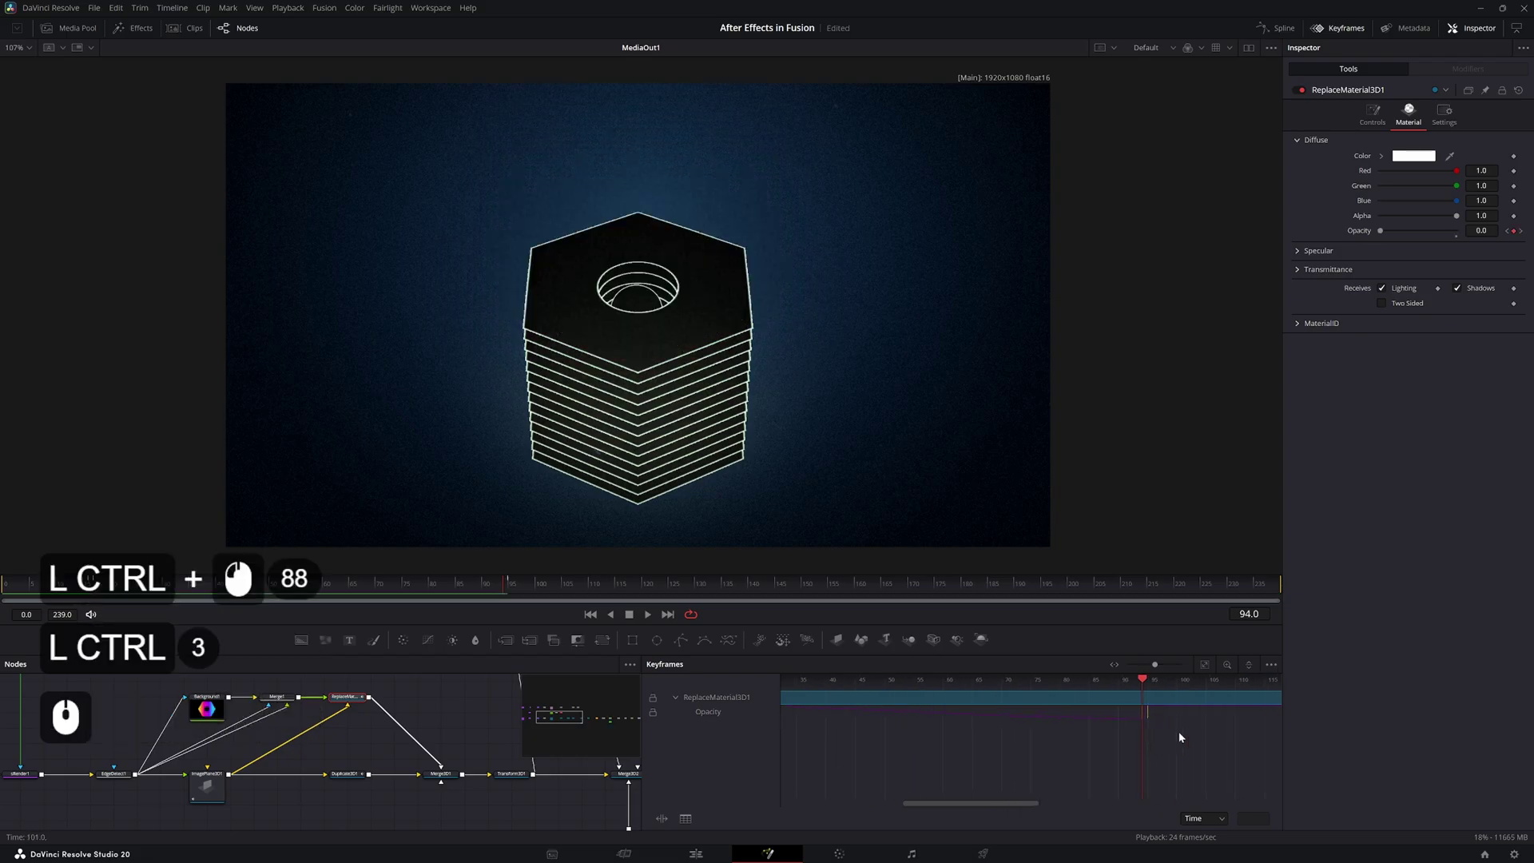
# Move the Opacity keyframe earlier so the rainbow top fades in, save, and play to check it
pyautogui.click(1162, 726)
pyautogui.click(1149, 714)
pyautogui.click(1165, 722)
pyautogui.click(1150, 720)
pyautogui.click(1146, 723)
pyautogui.click(1143, 722)
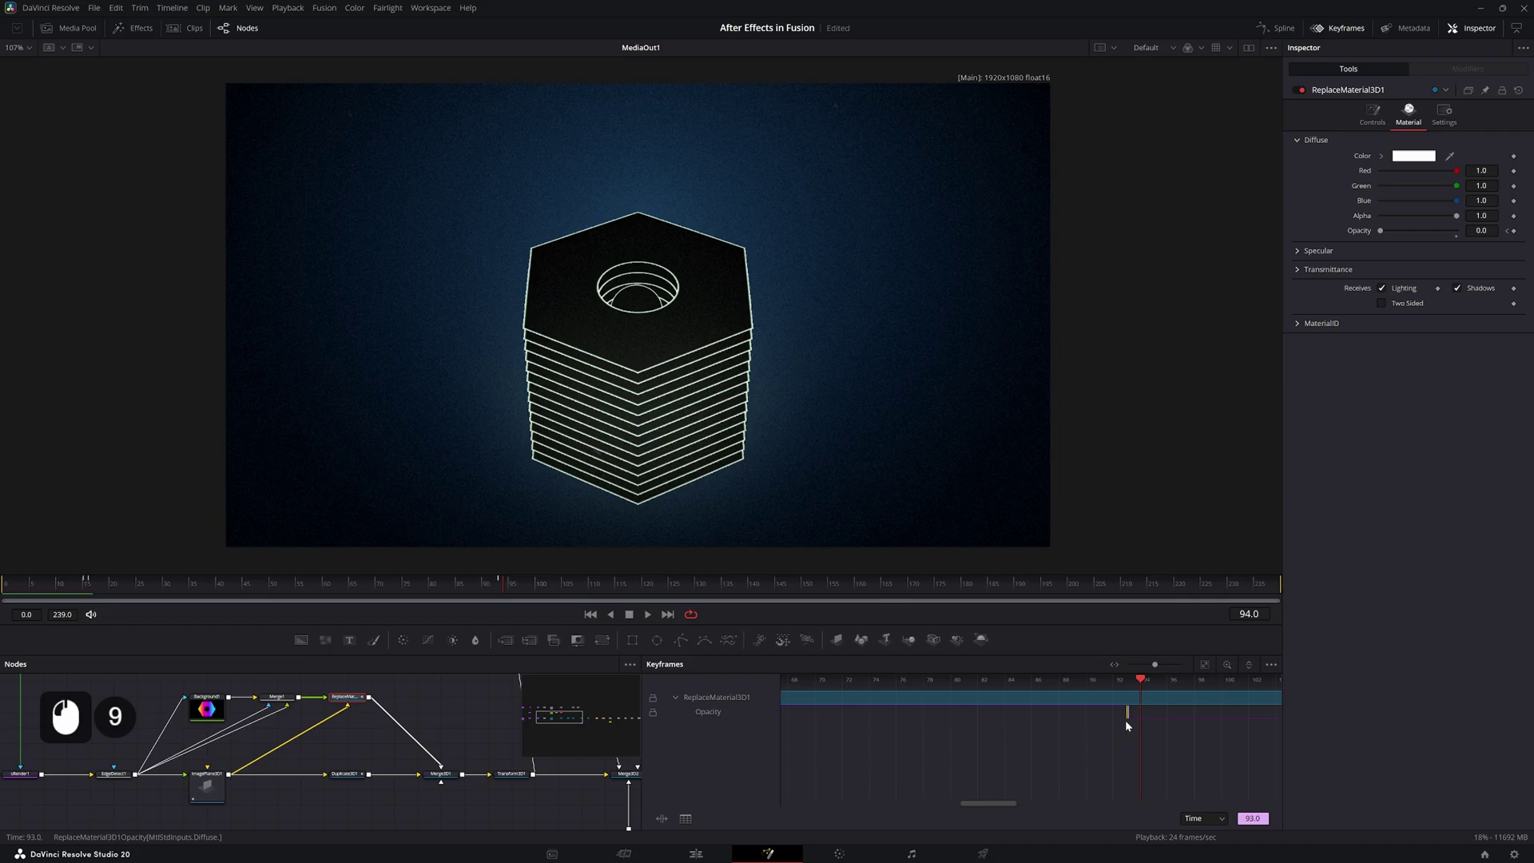
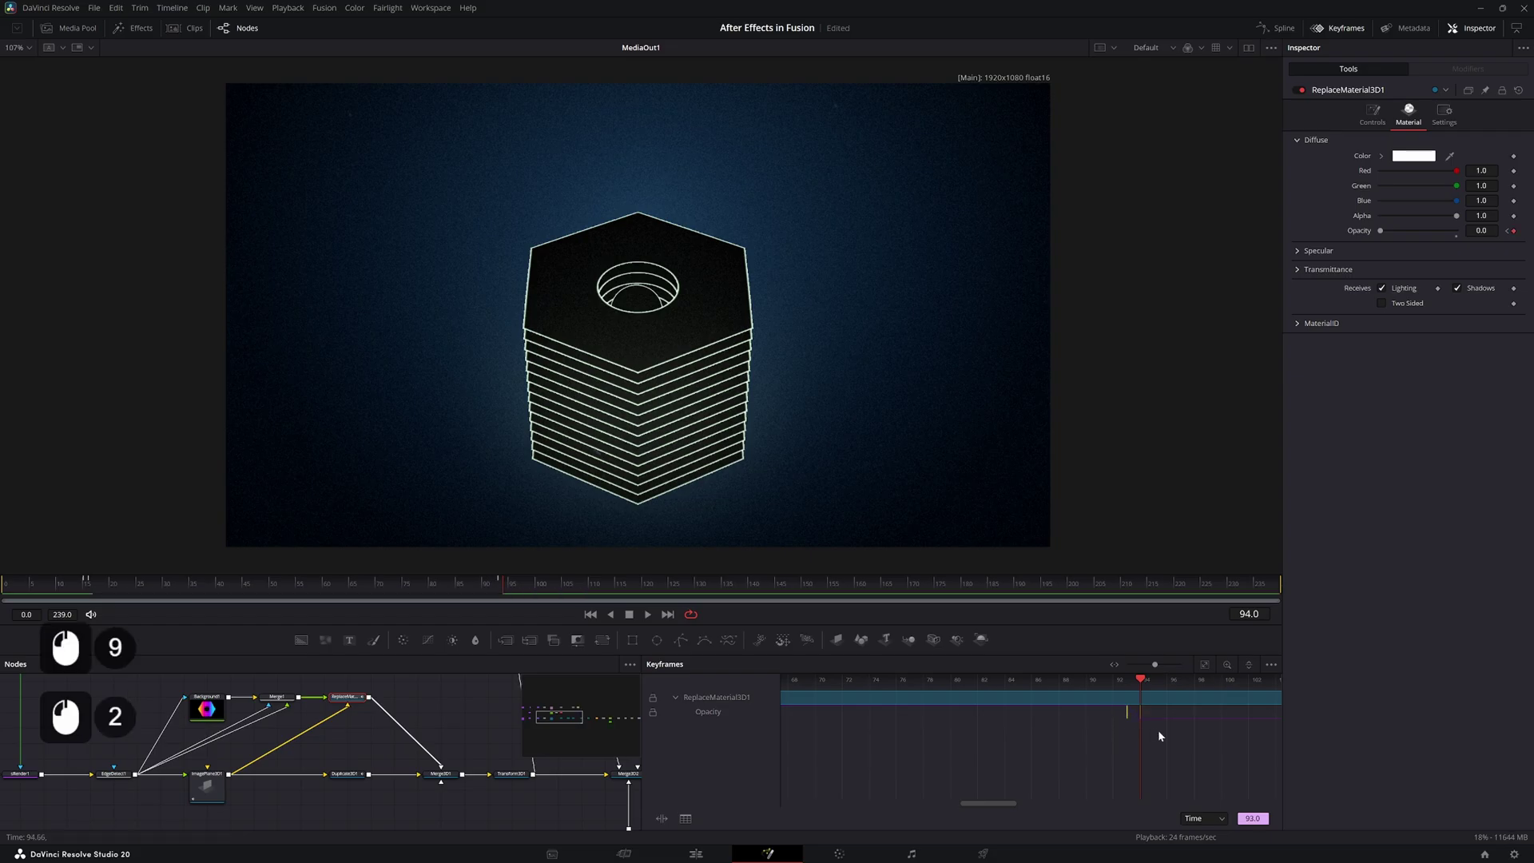
pyautogui.press('ctrl+s')
pyautogui.press('space')
pyautogui.click(514, 587)
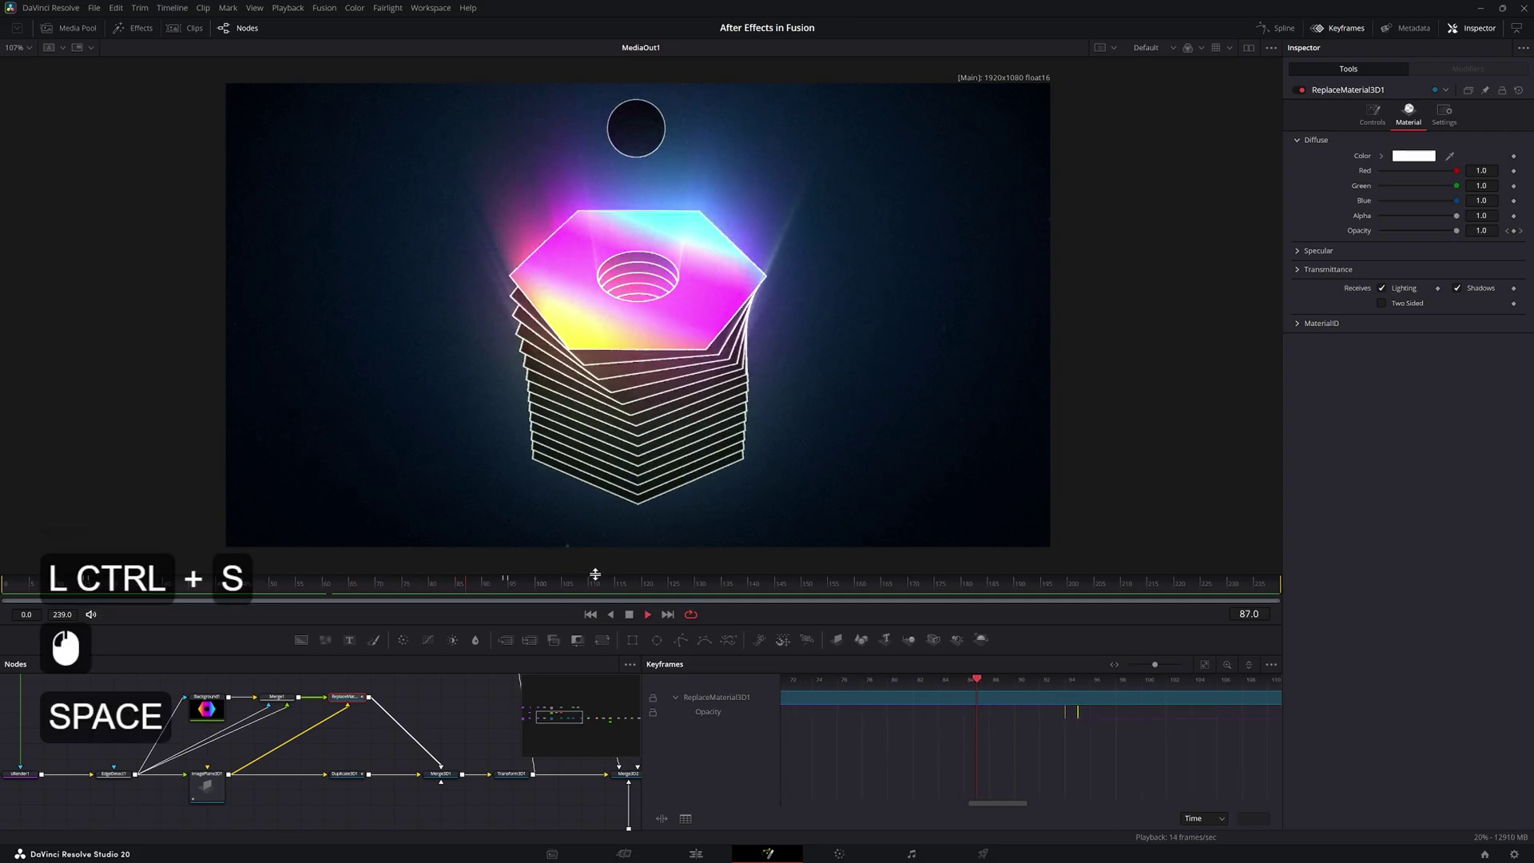
pyautogui.press('space')
pyautogui.click(476, 587)
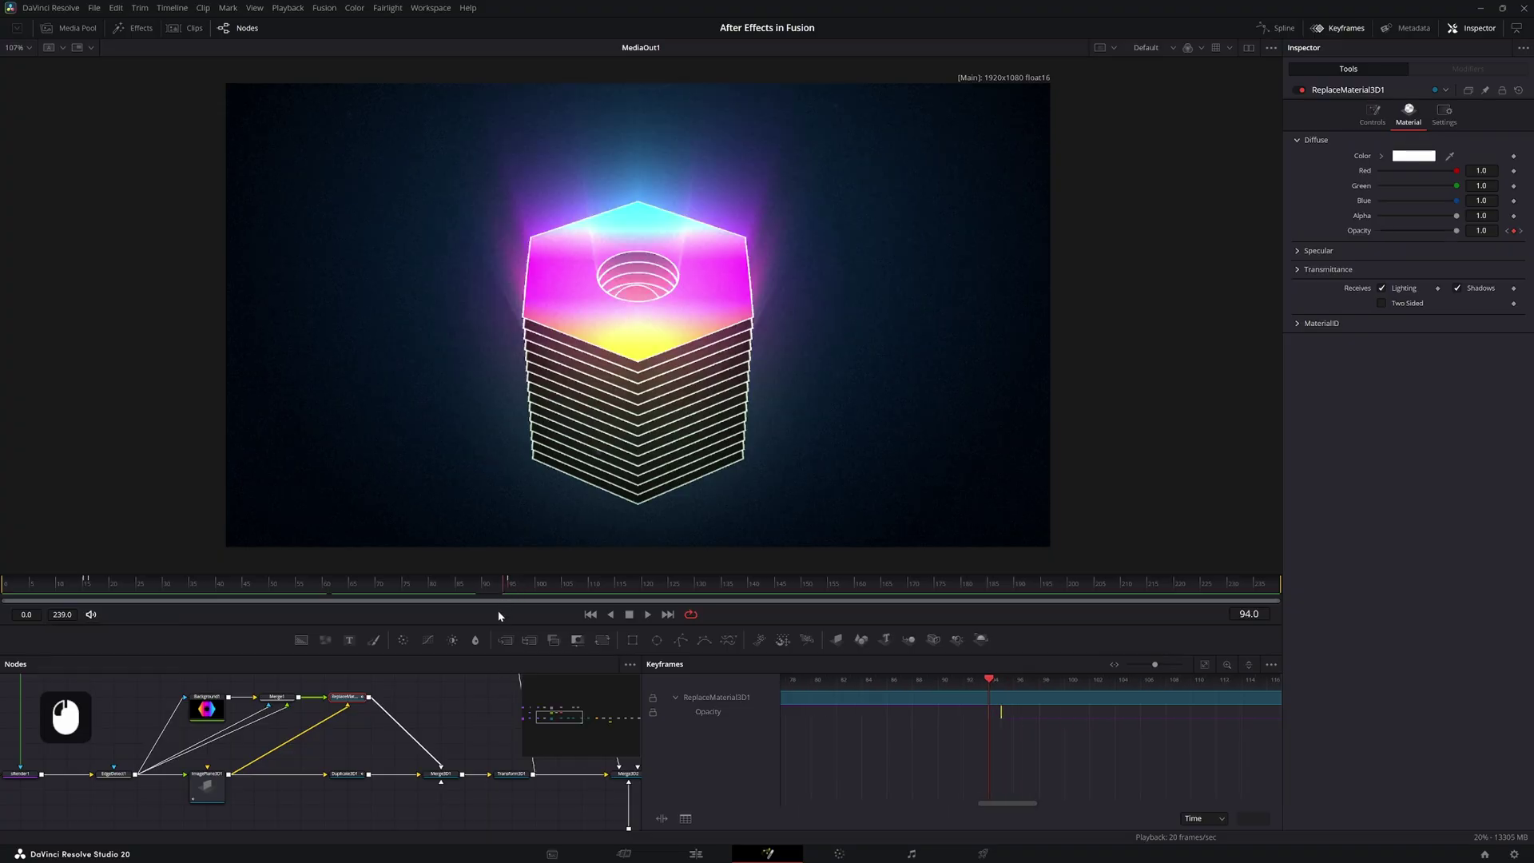
# Keyframe Duplicate3D1's First copy and set it to 15 at frame 100 so one ring remains
pyautogui.click(503, 591)
pyautogui.click(509, 593)
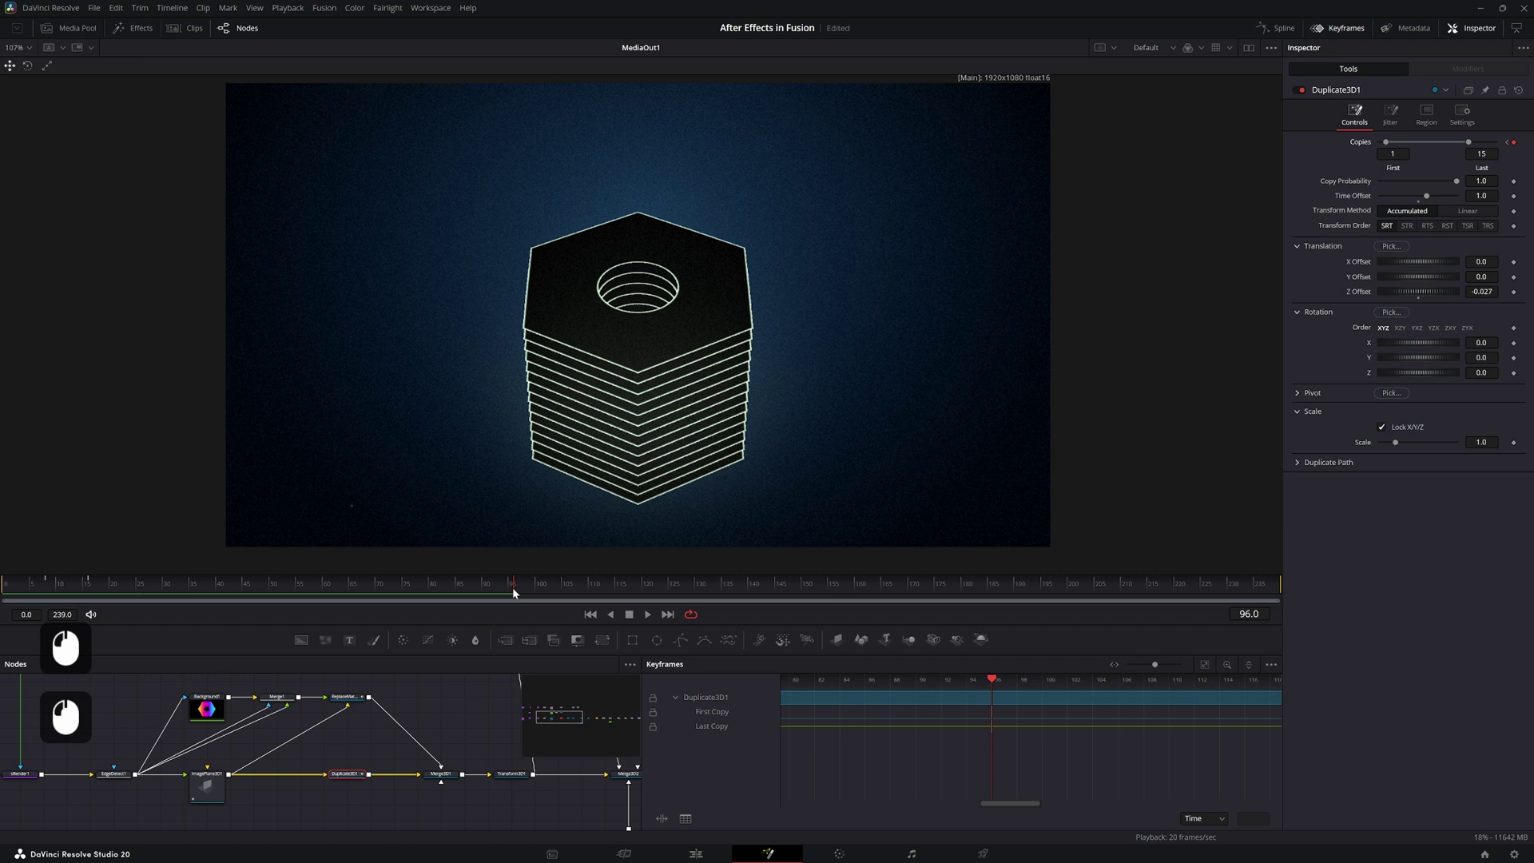
pyautogui.click(517, 593)
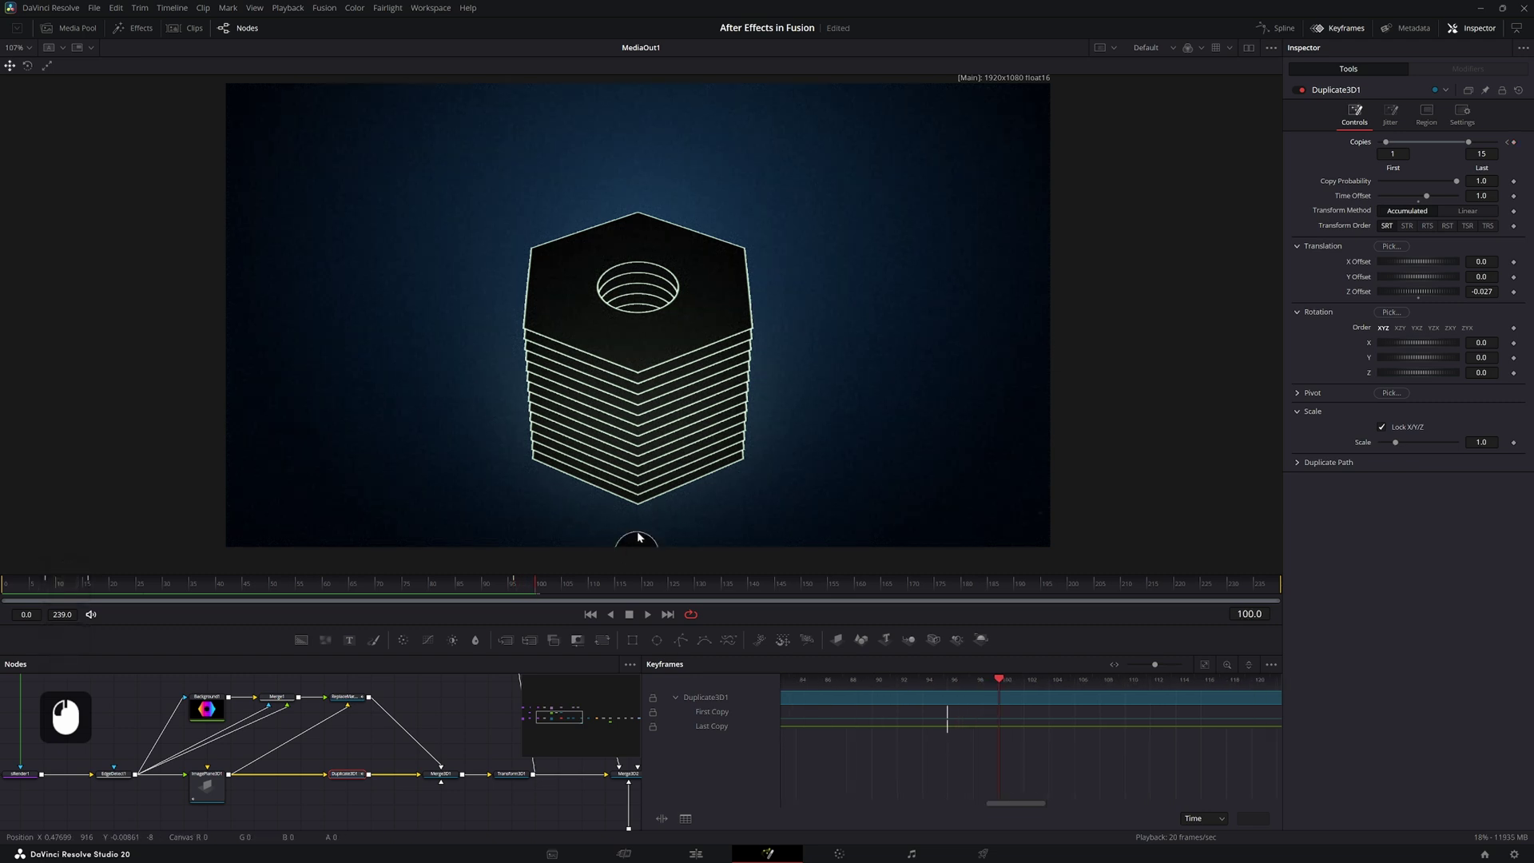
pyautogui.click(632, 537)
pyautogui.click(1468, 145)
pyautogui.press('ctrl+z')
pyautogui.click(1388, 146)
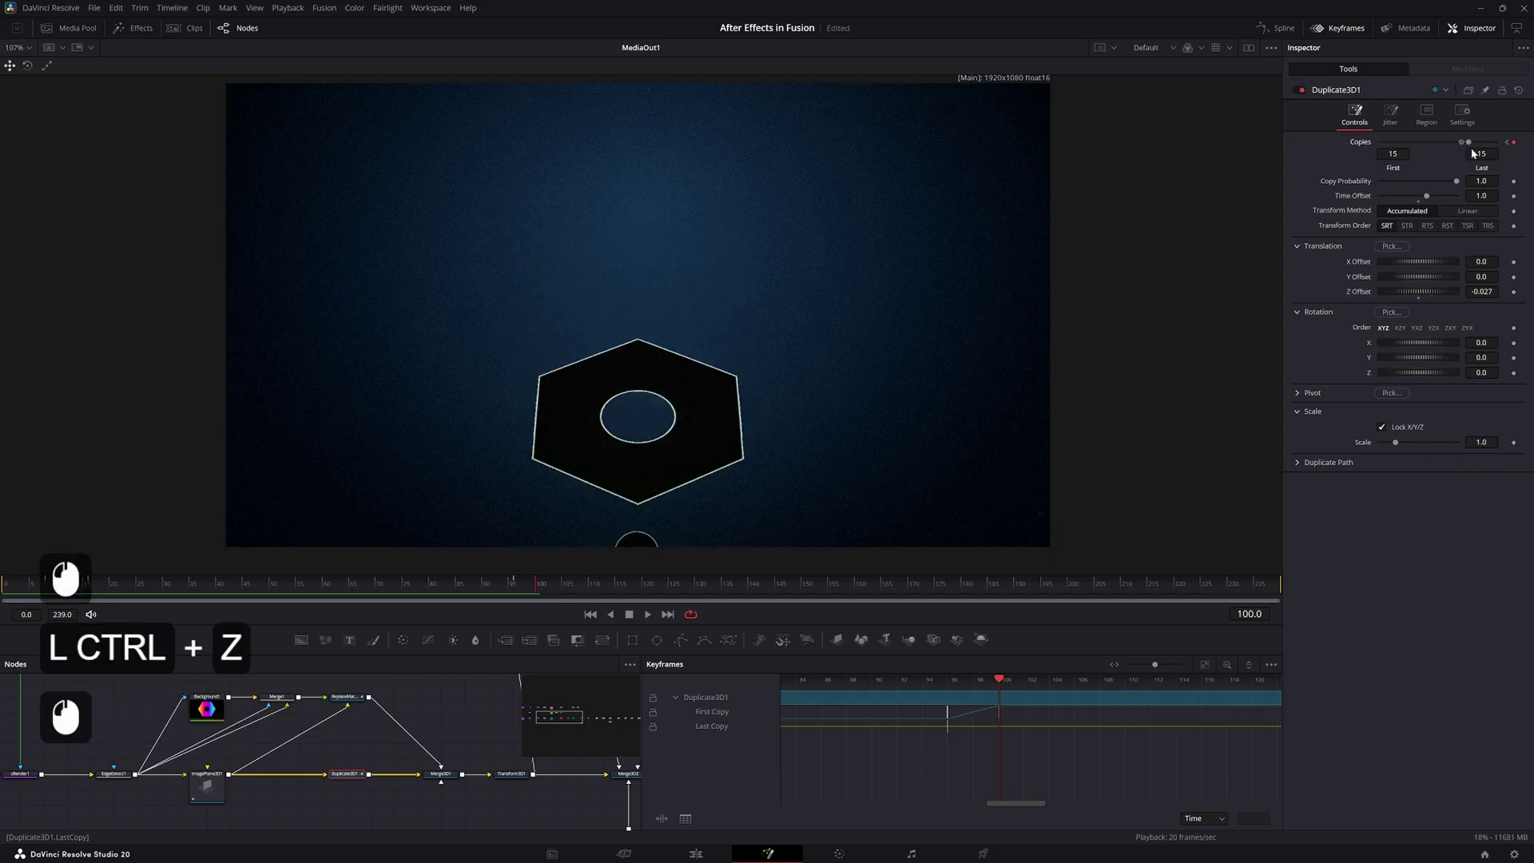